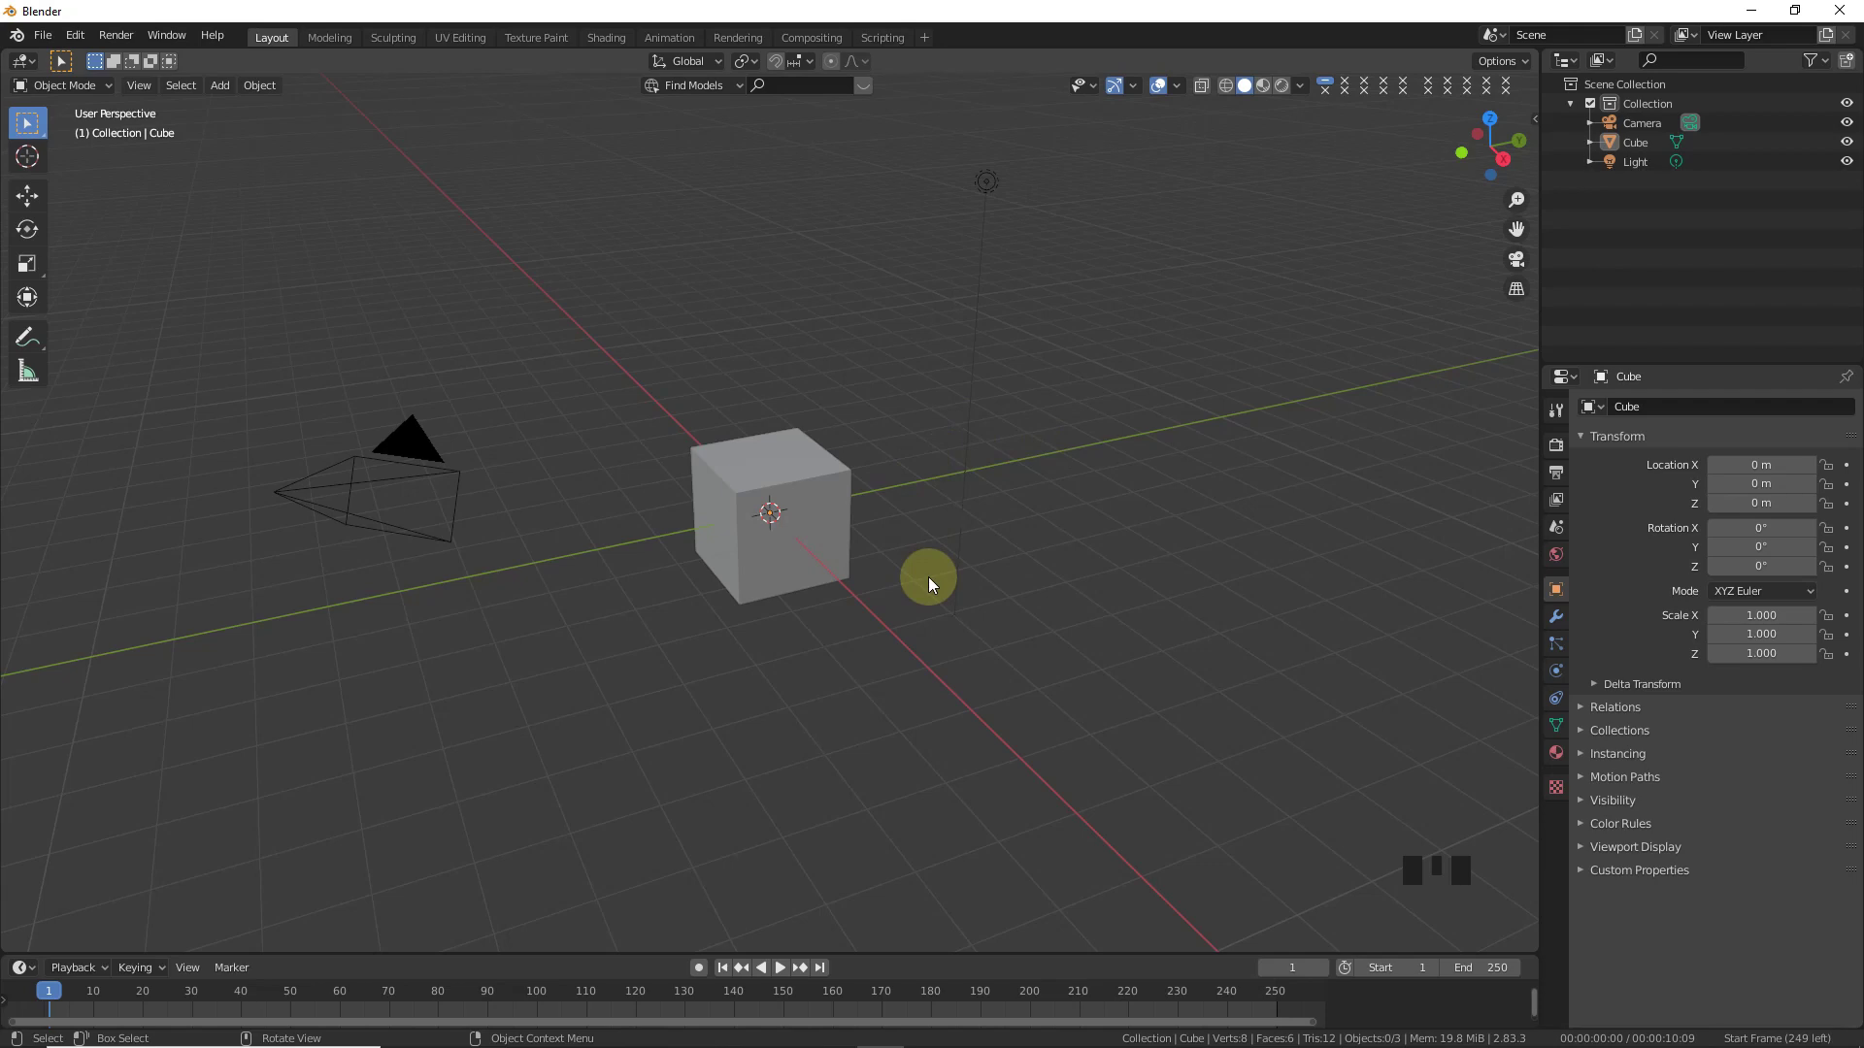
- View the scene from the top, then the front, and start adding the RAM reference image
key("KP_7")
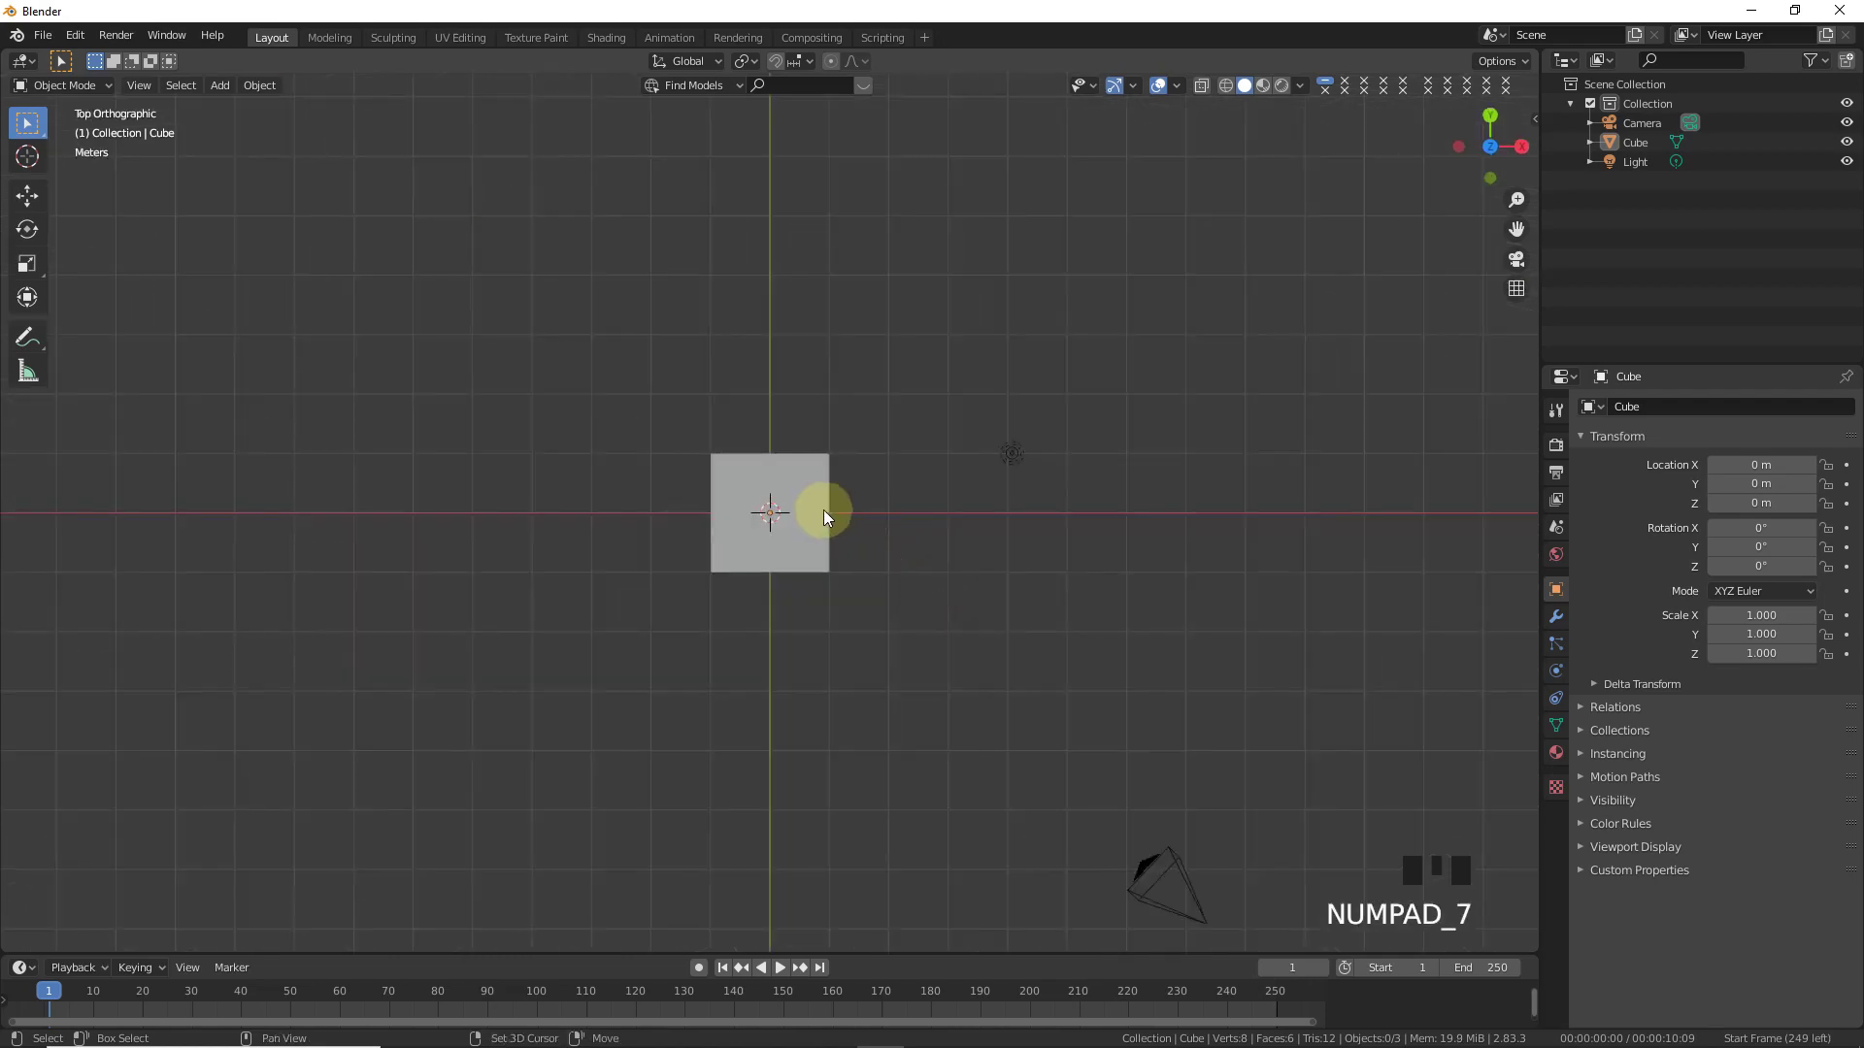
key("shift+a")
key("KP_1")
key("shift+a")
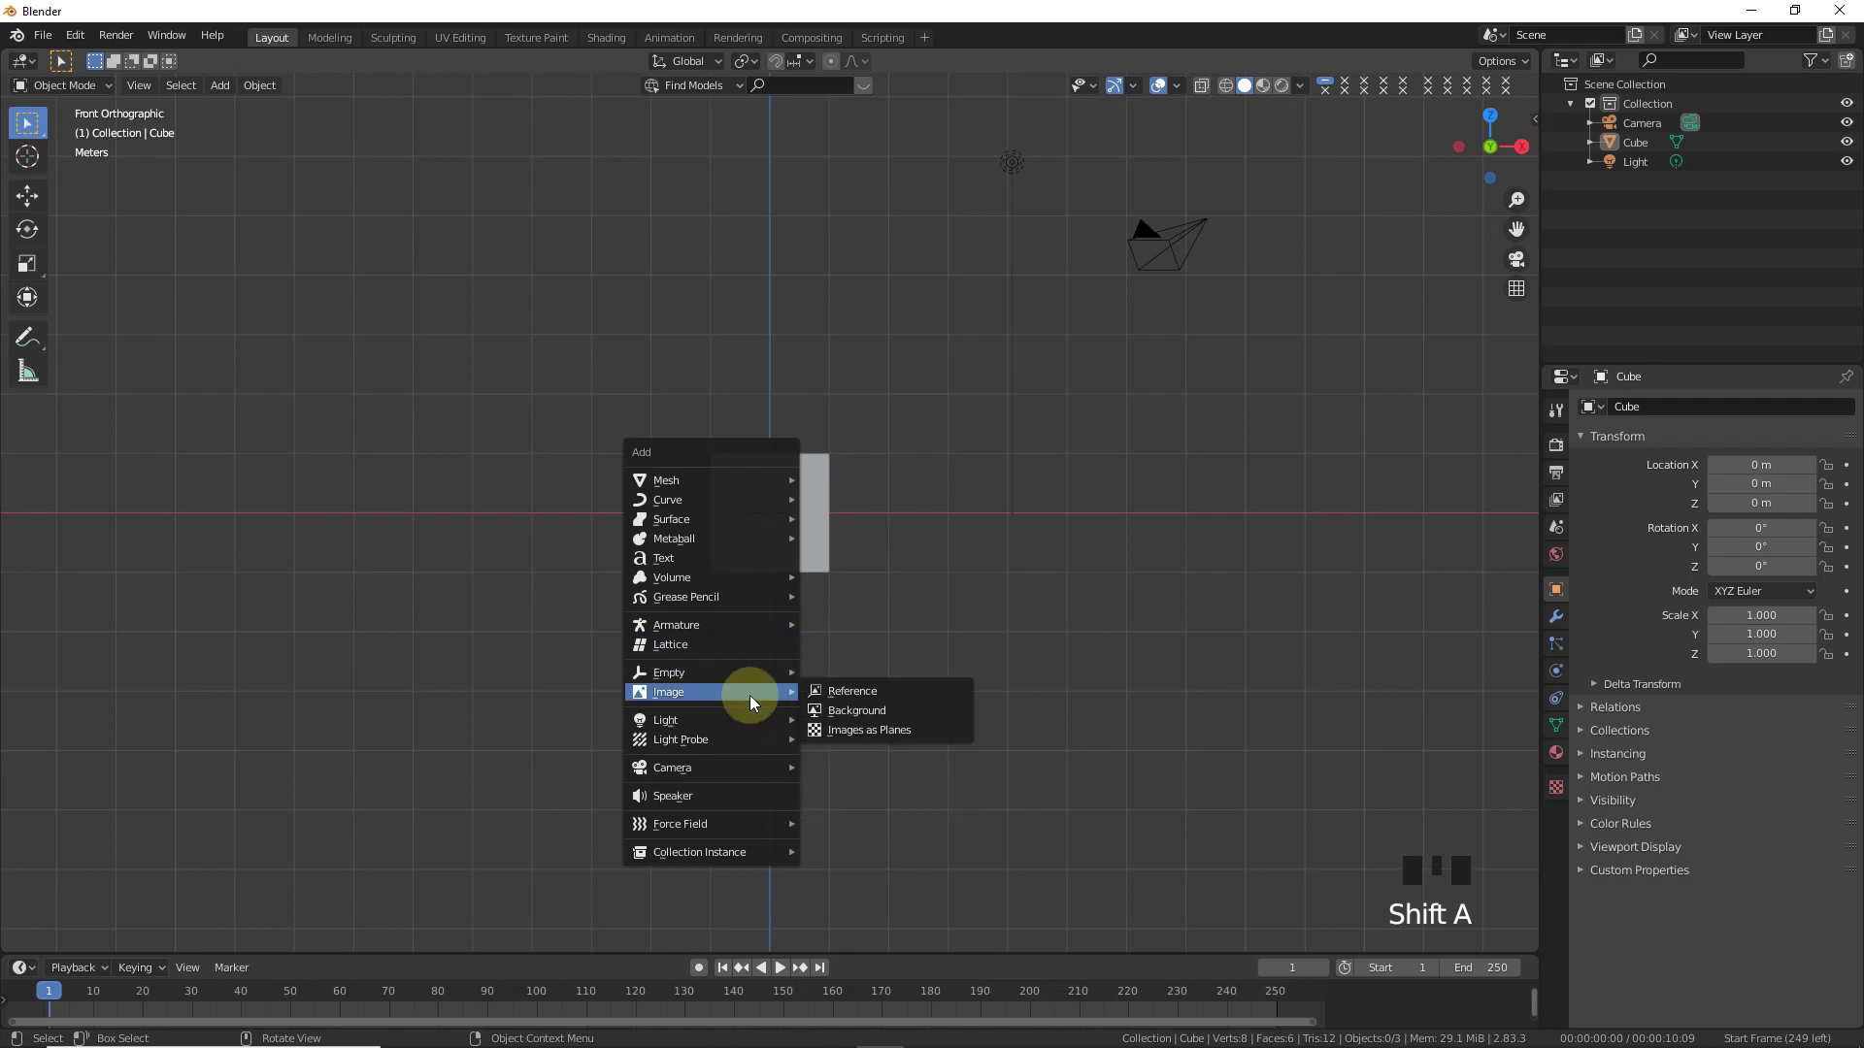
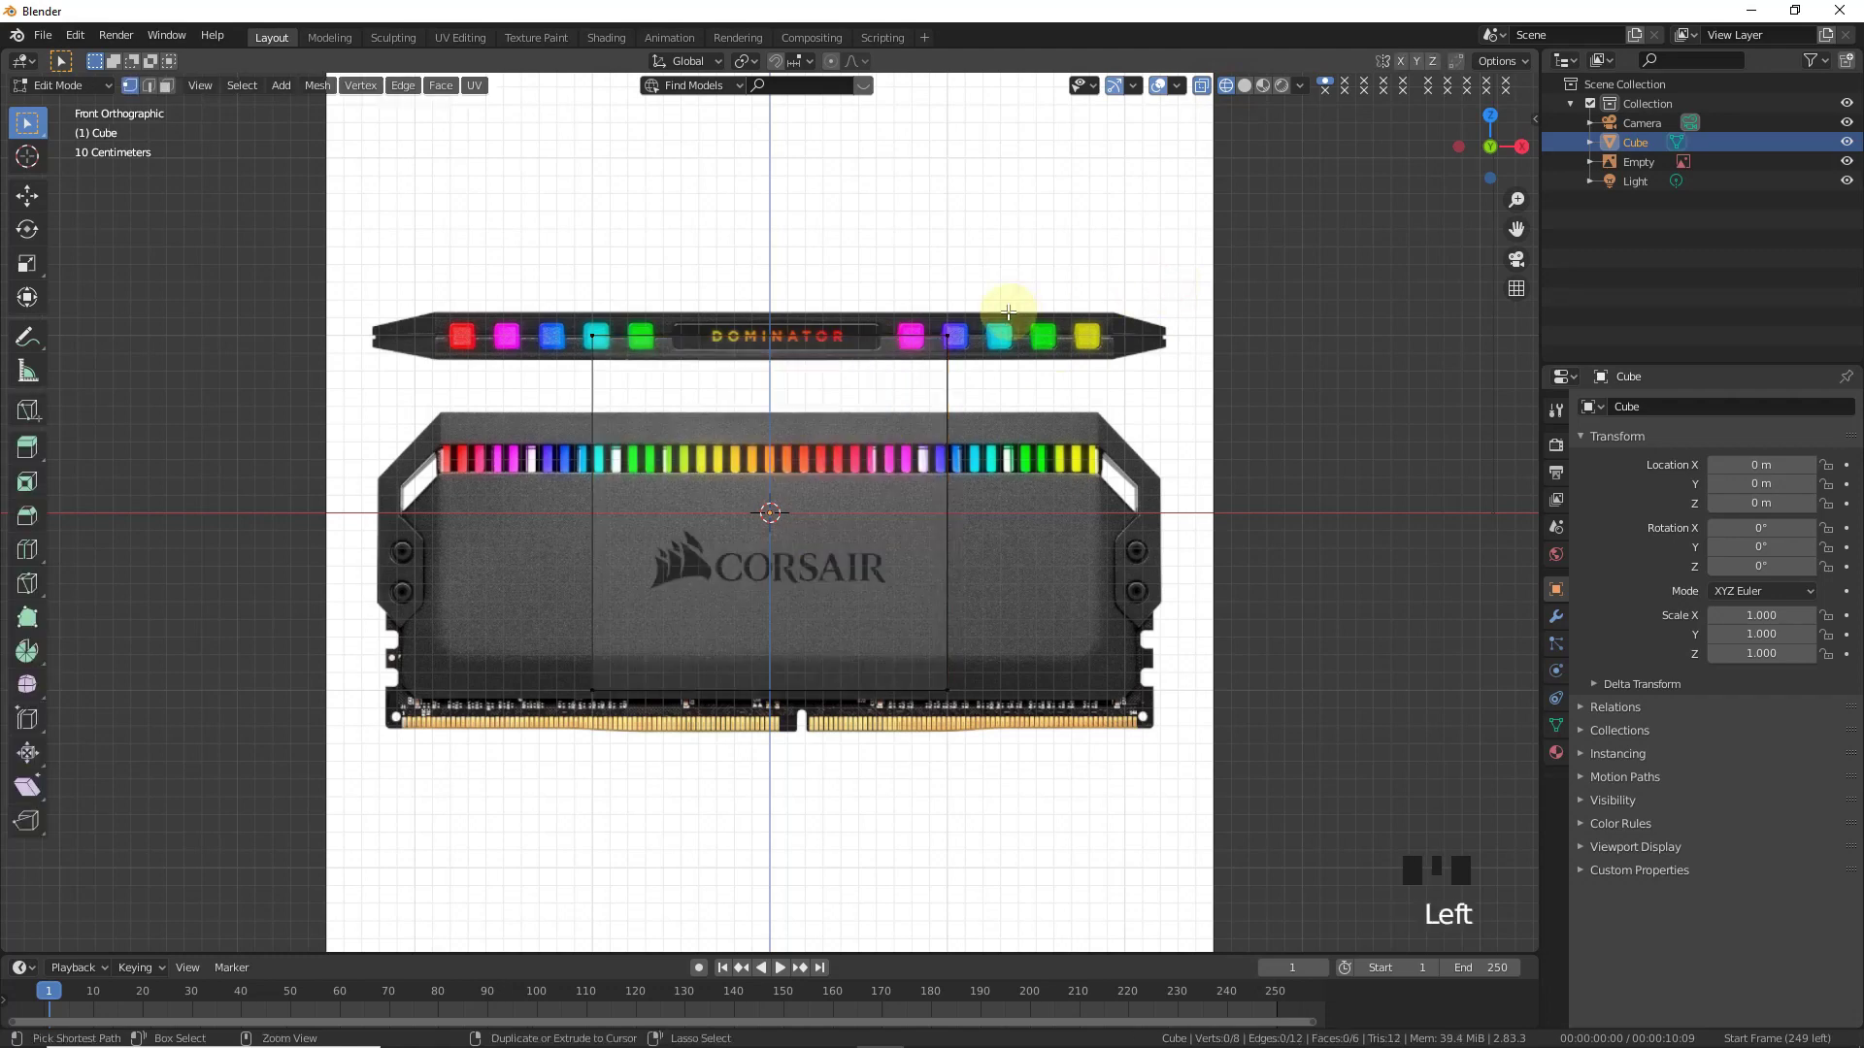
- Loop-cut the cube in half, delete the left side, mirror it on X and add a top-view reference image
key("ctrl+r")
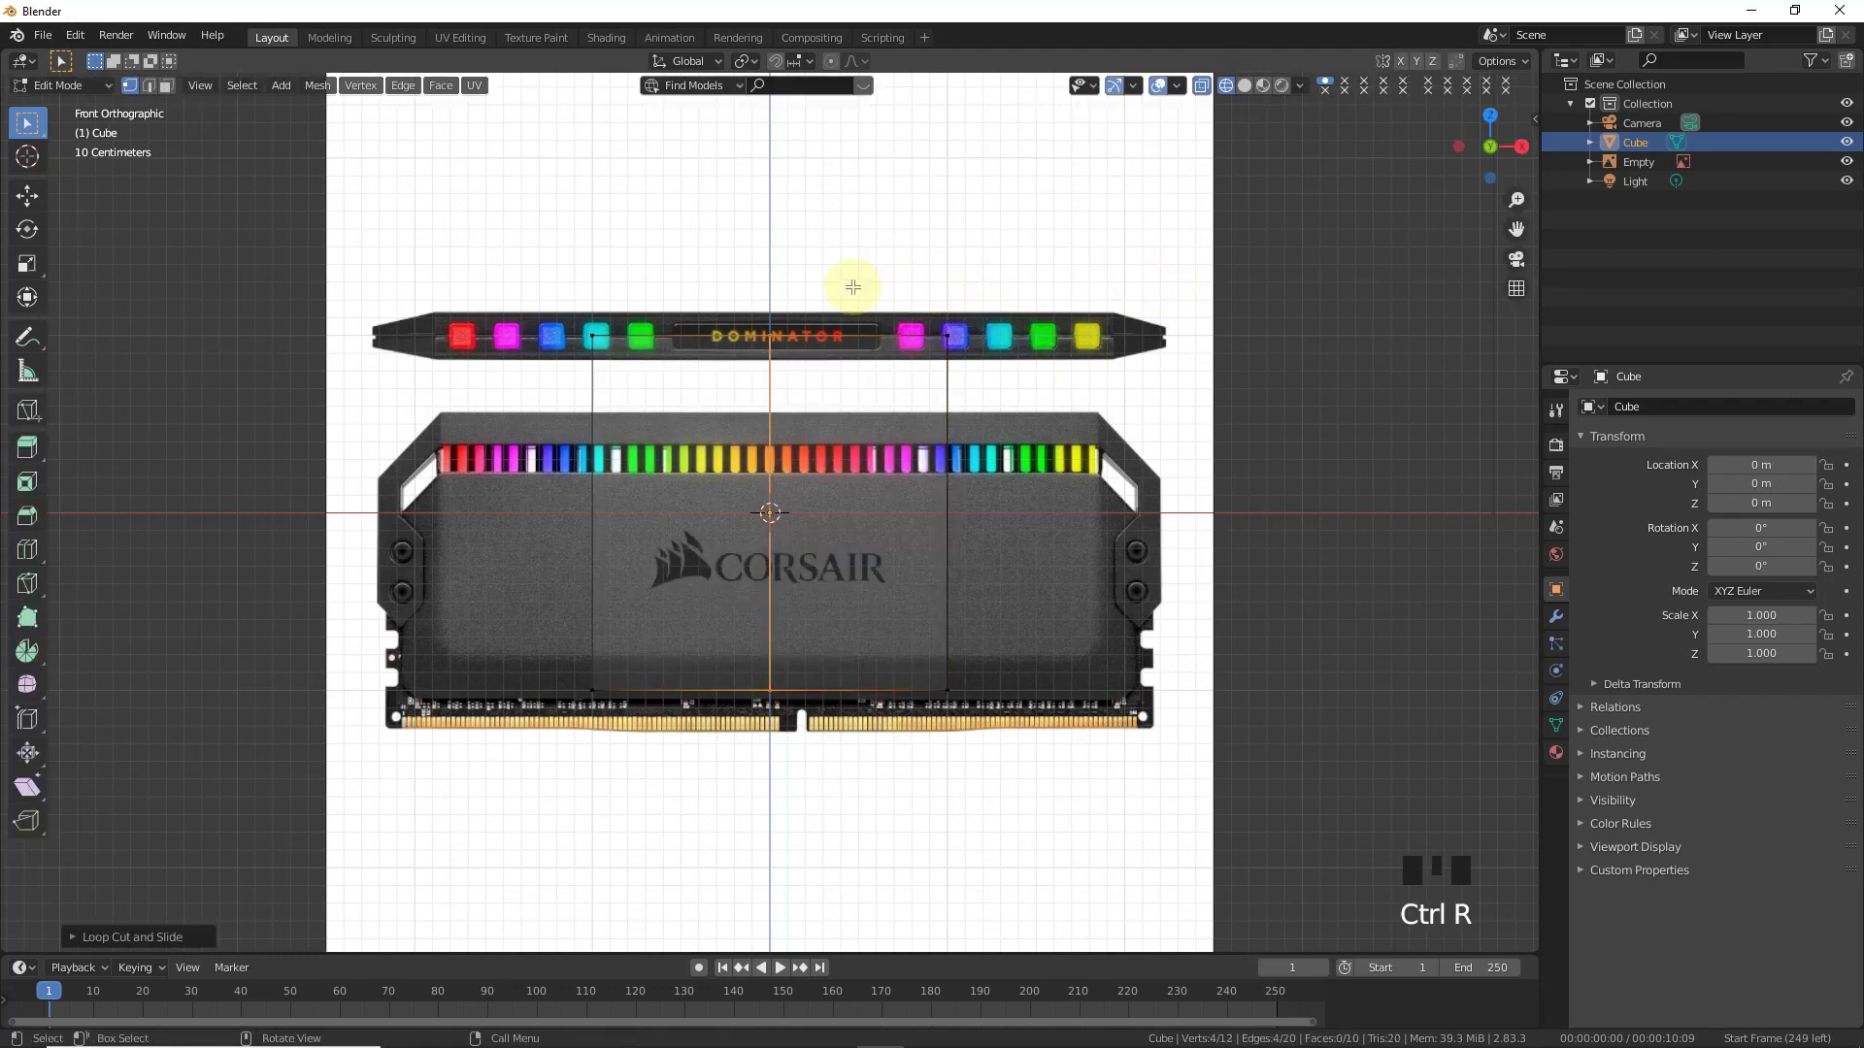
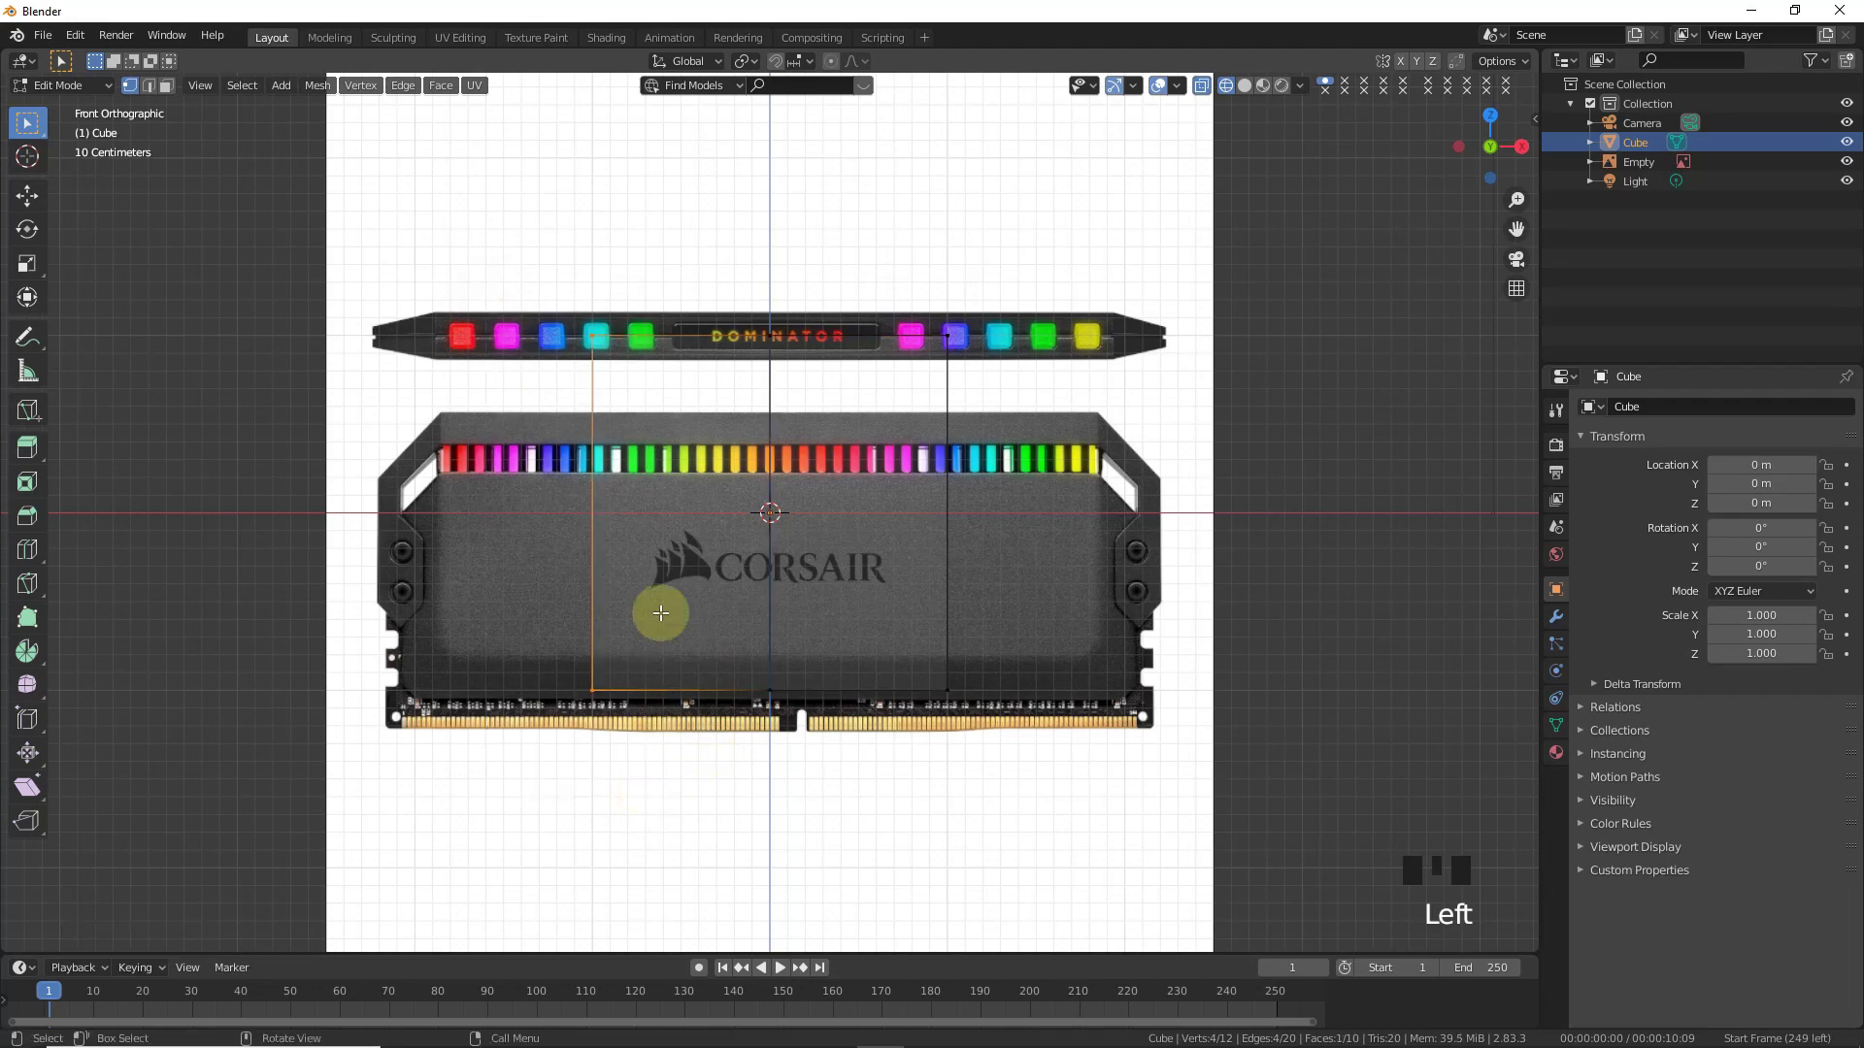
key("Delete")
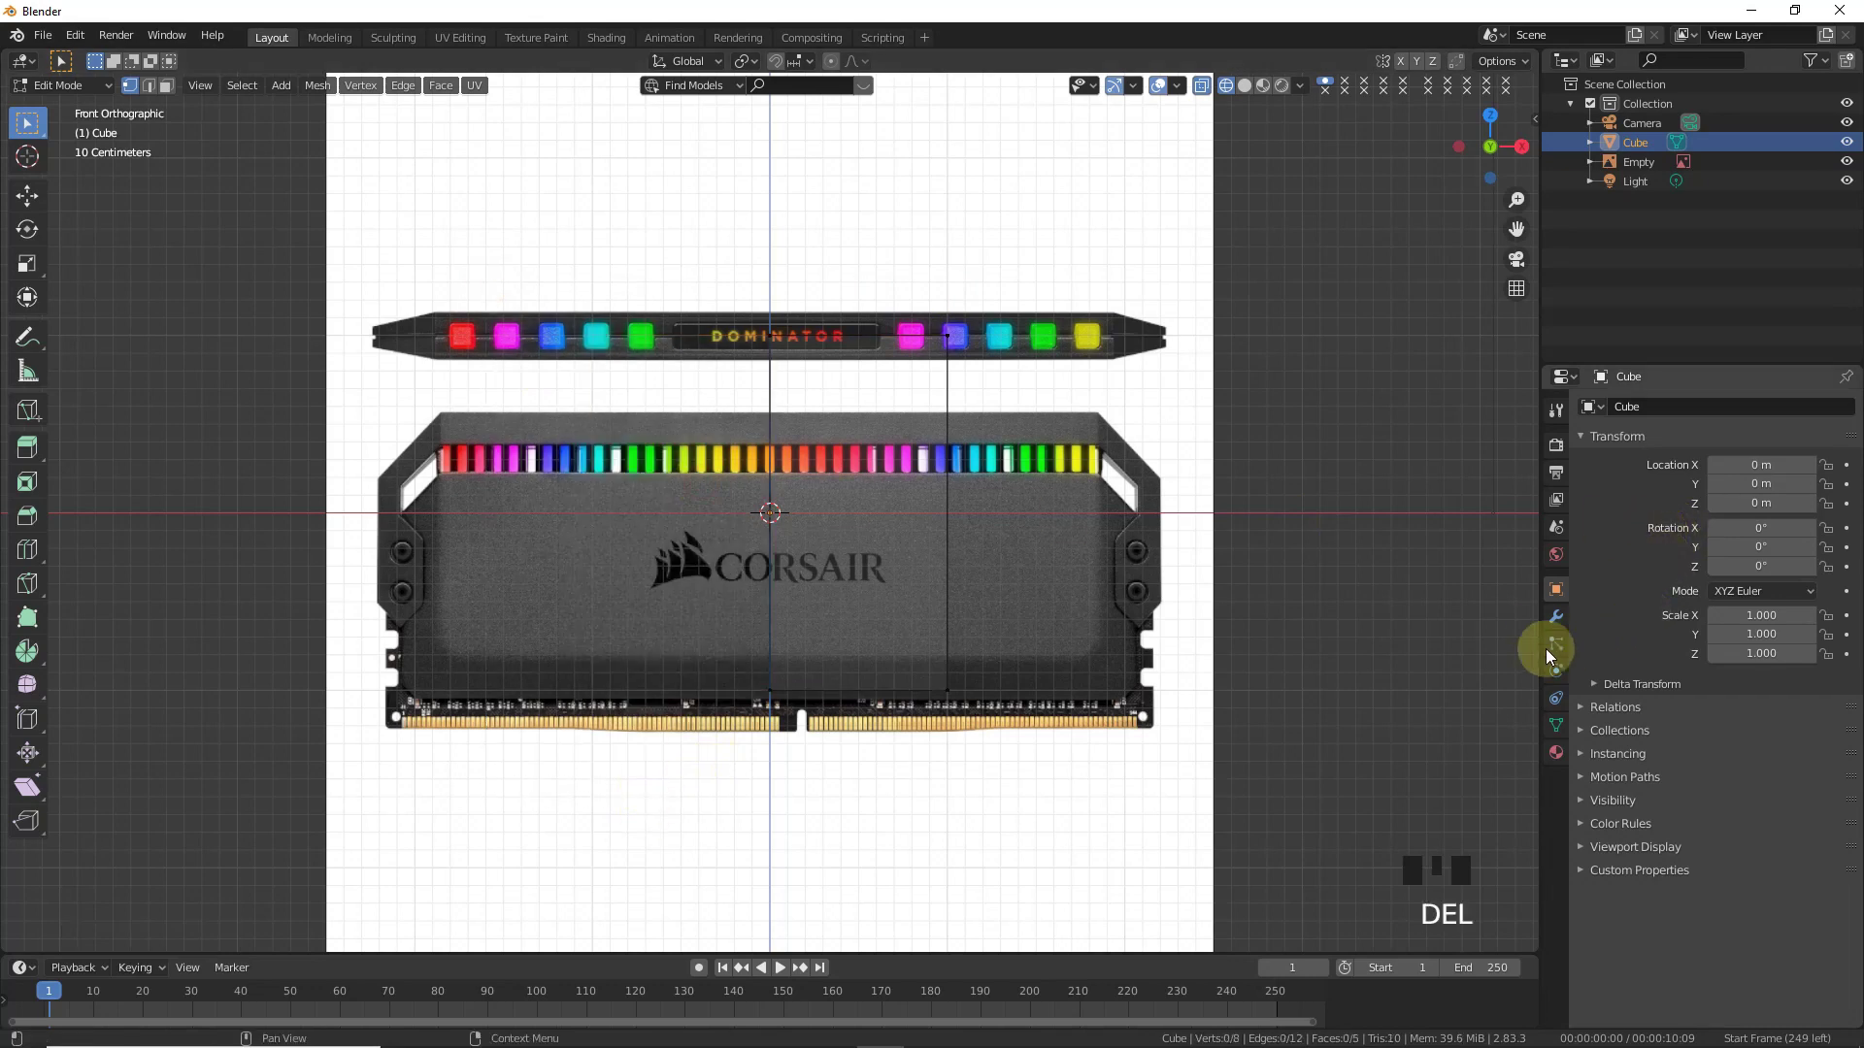
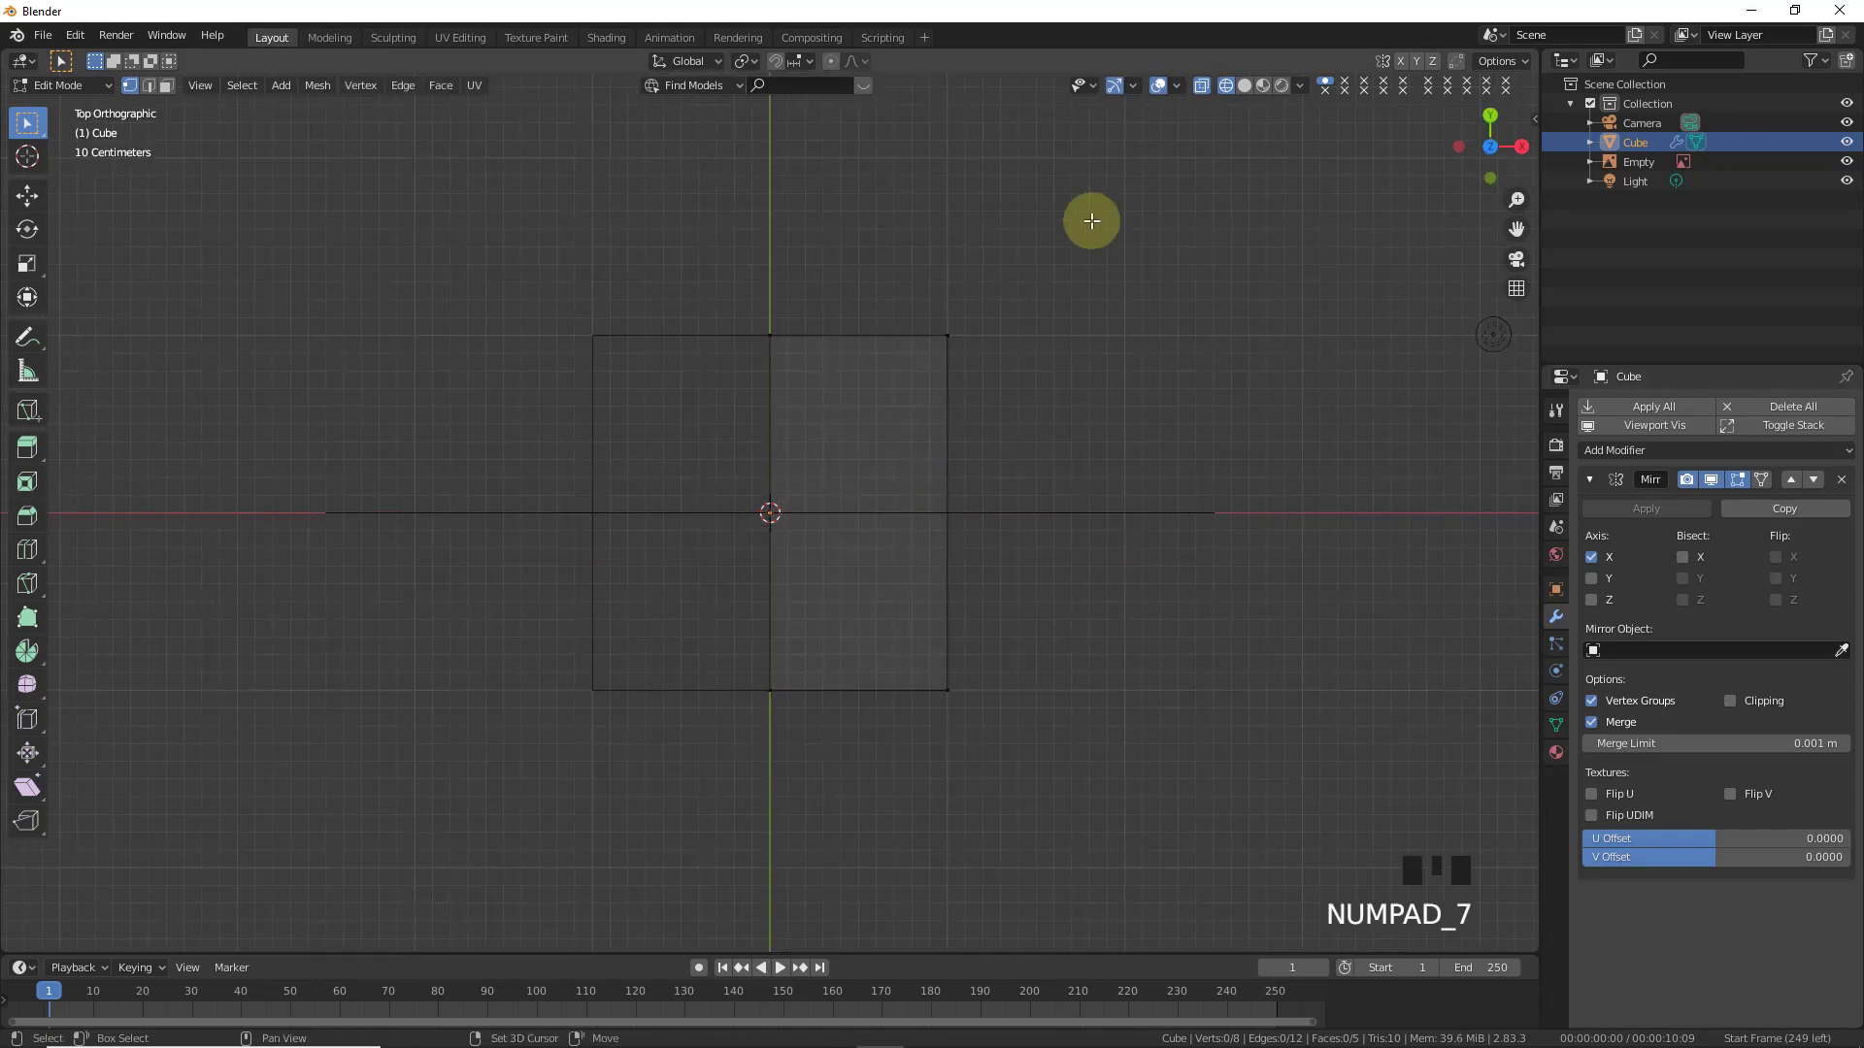
key("shift+a")
key("Tab")
key("shift+a")
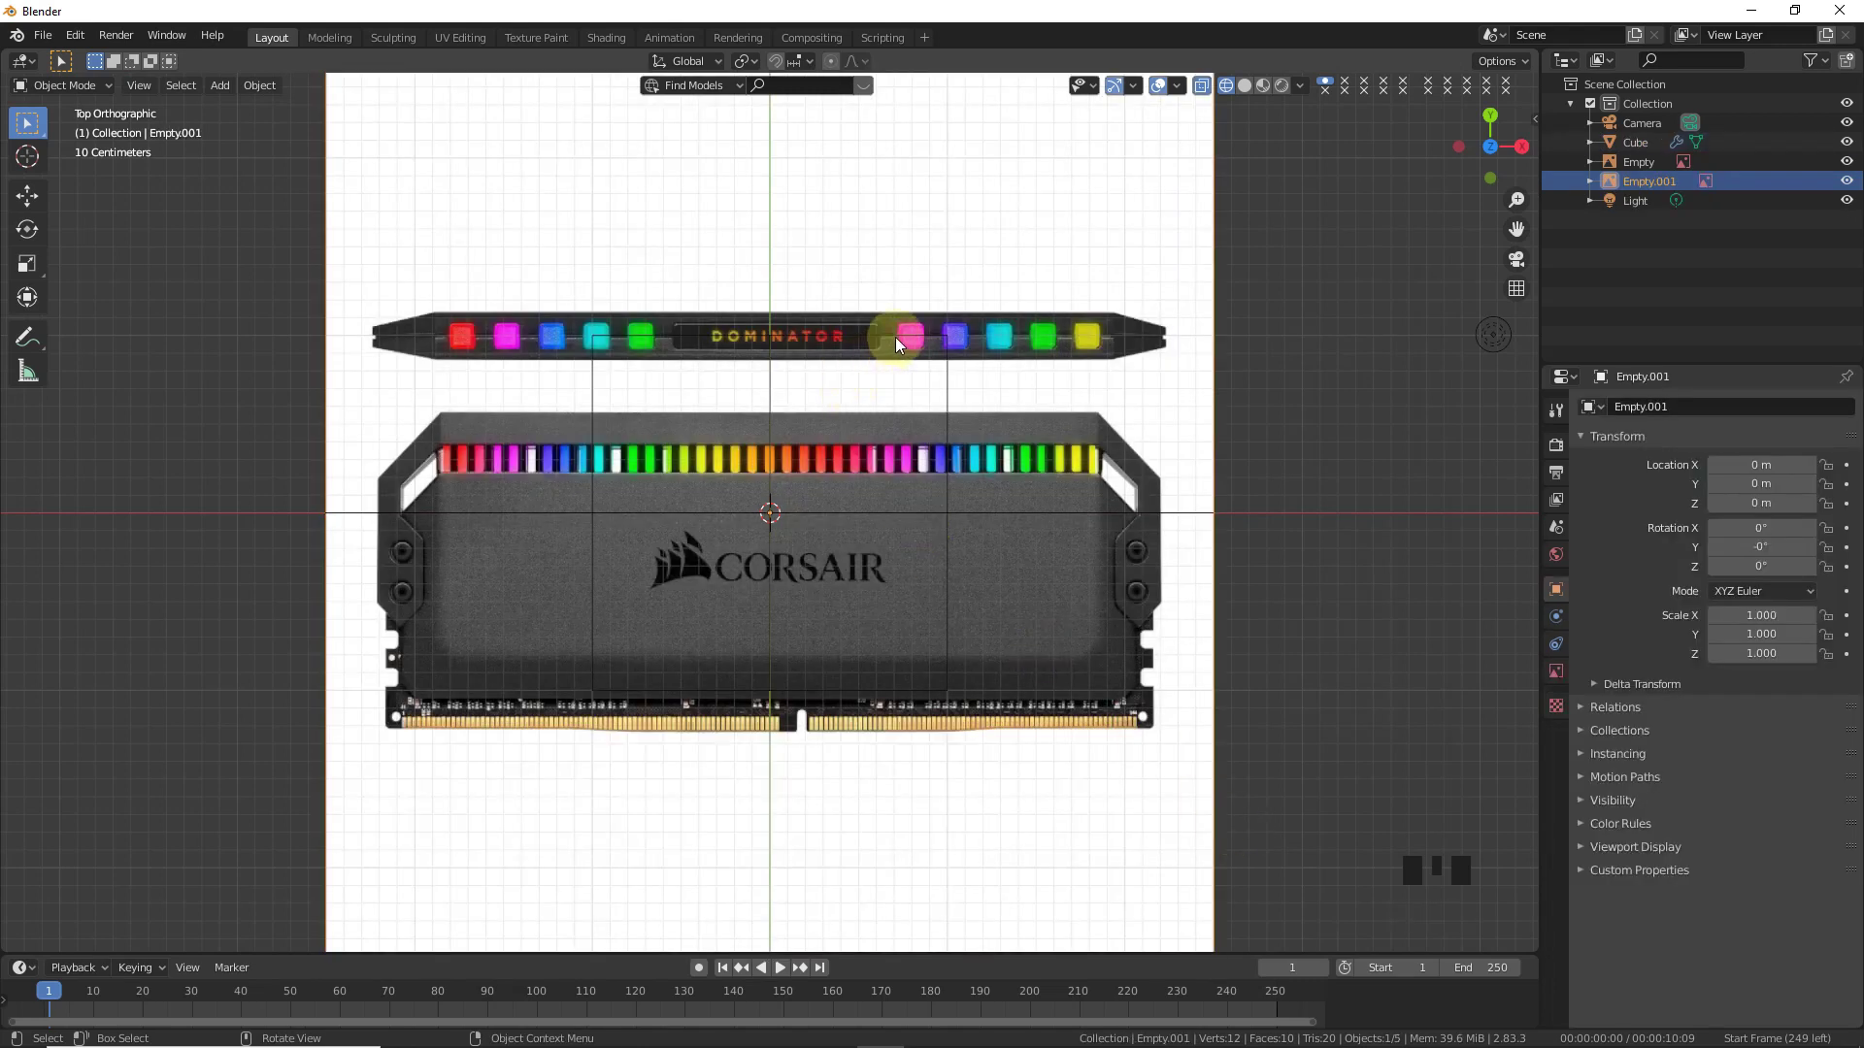
- Move the top-view reference image down along Y by about 0.74 m
left_click(1105, 510)
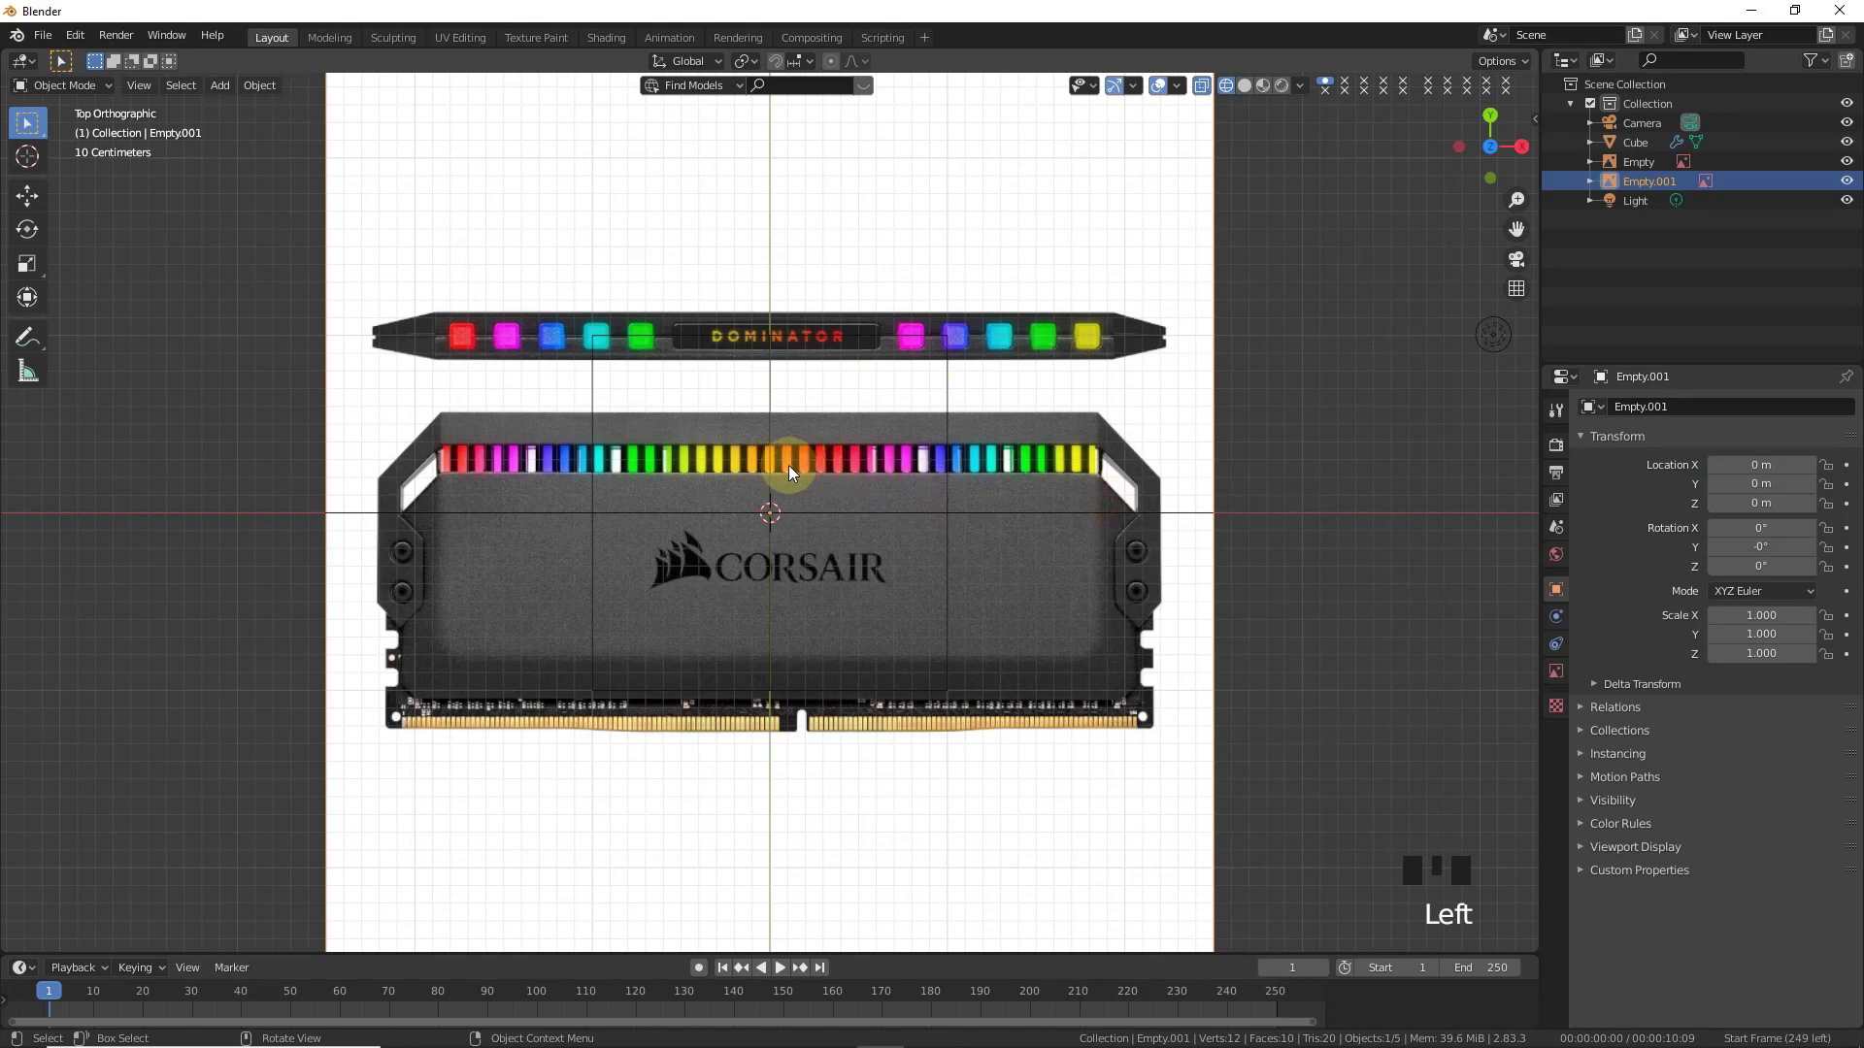
key("g")
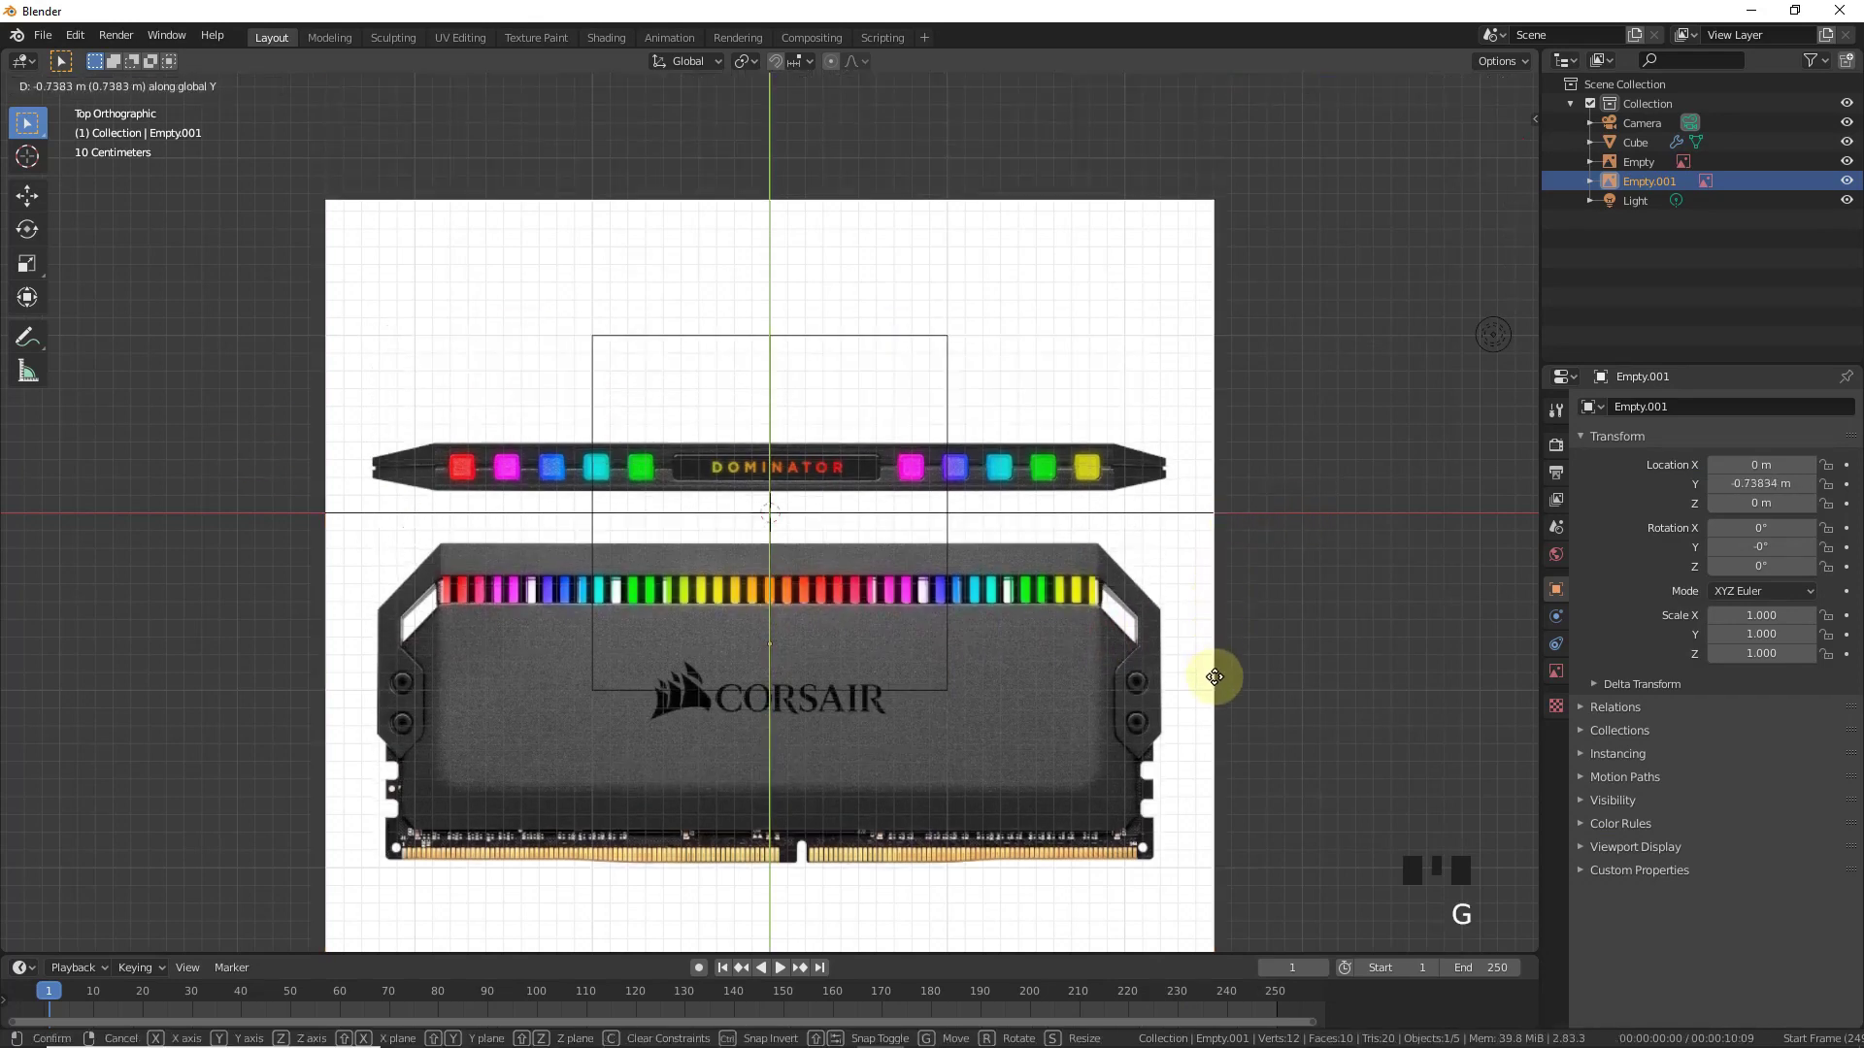
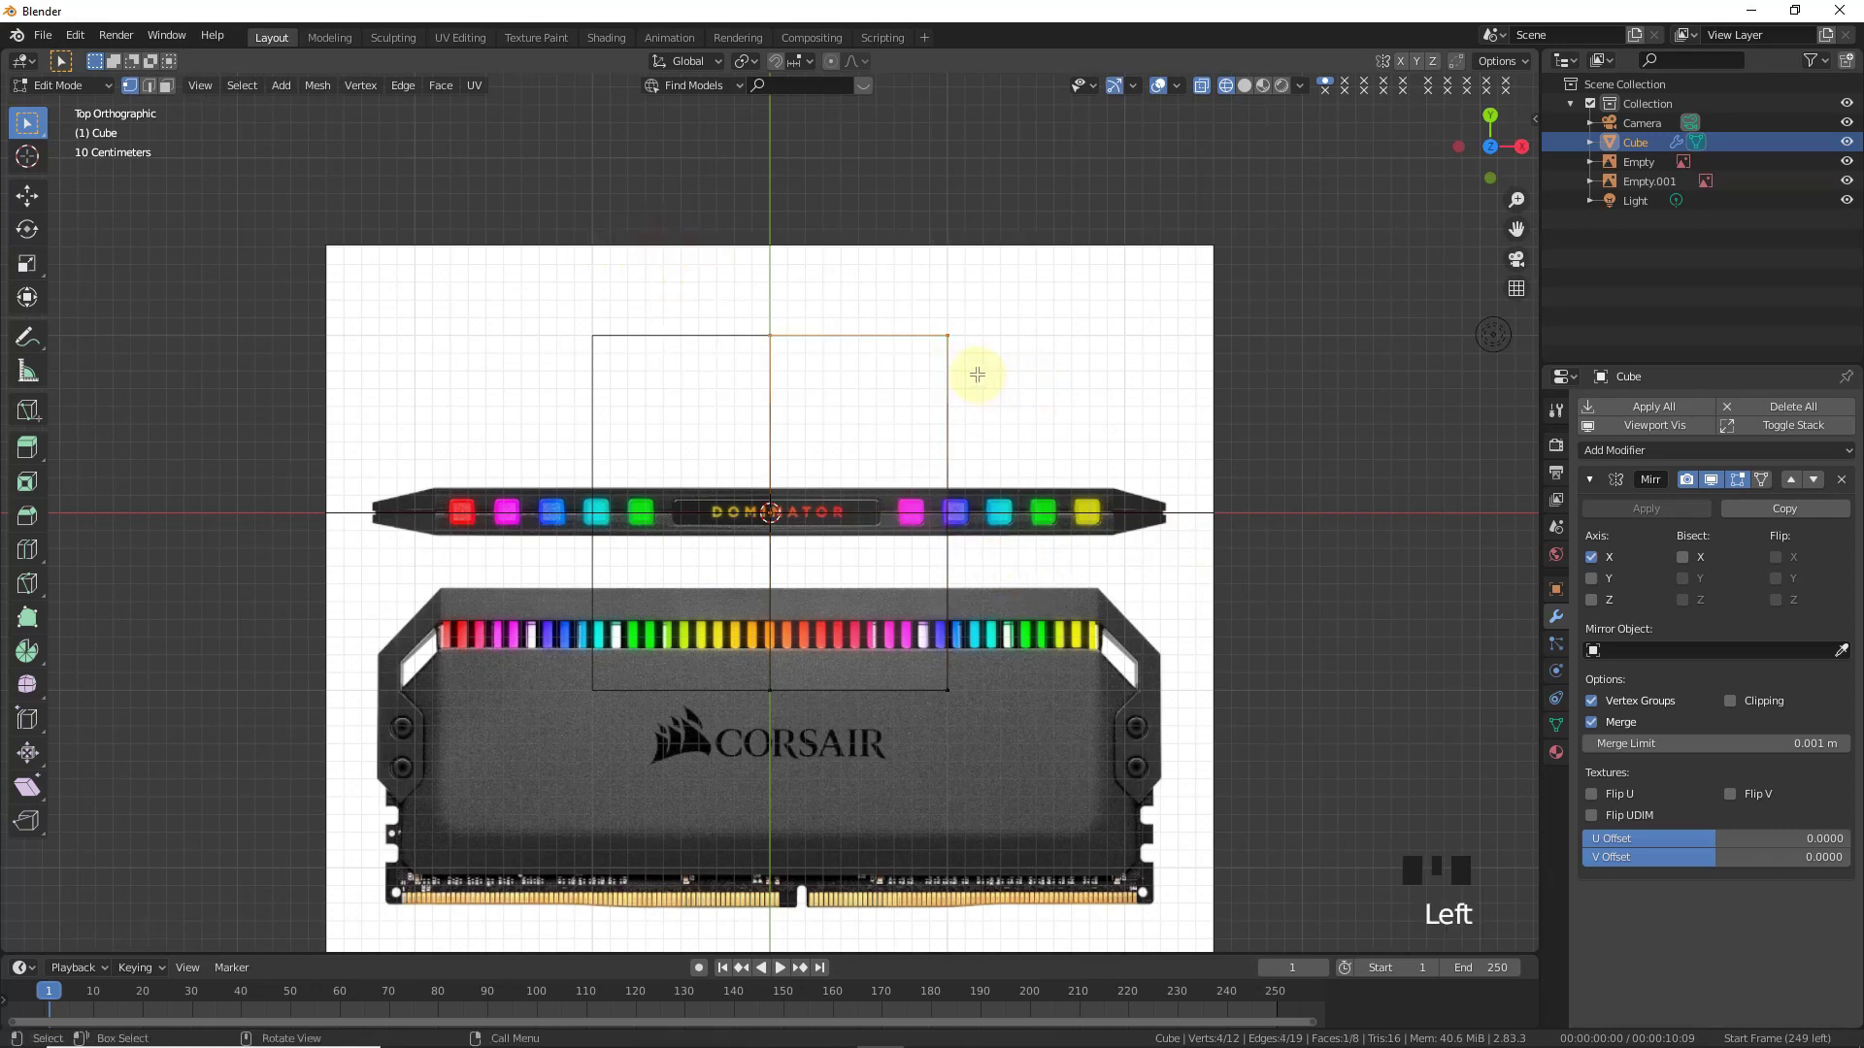
- Delete the lower half for a Y-mirrored quarter and fit the top edge to the stick's outline
key("Delete")
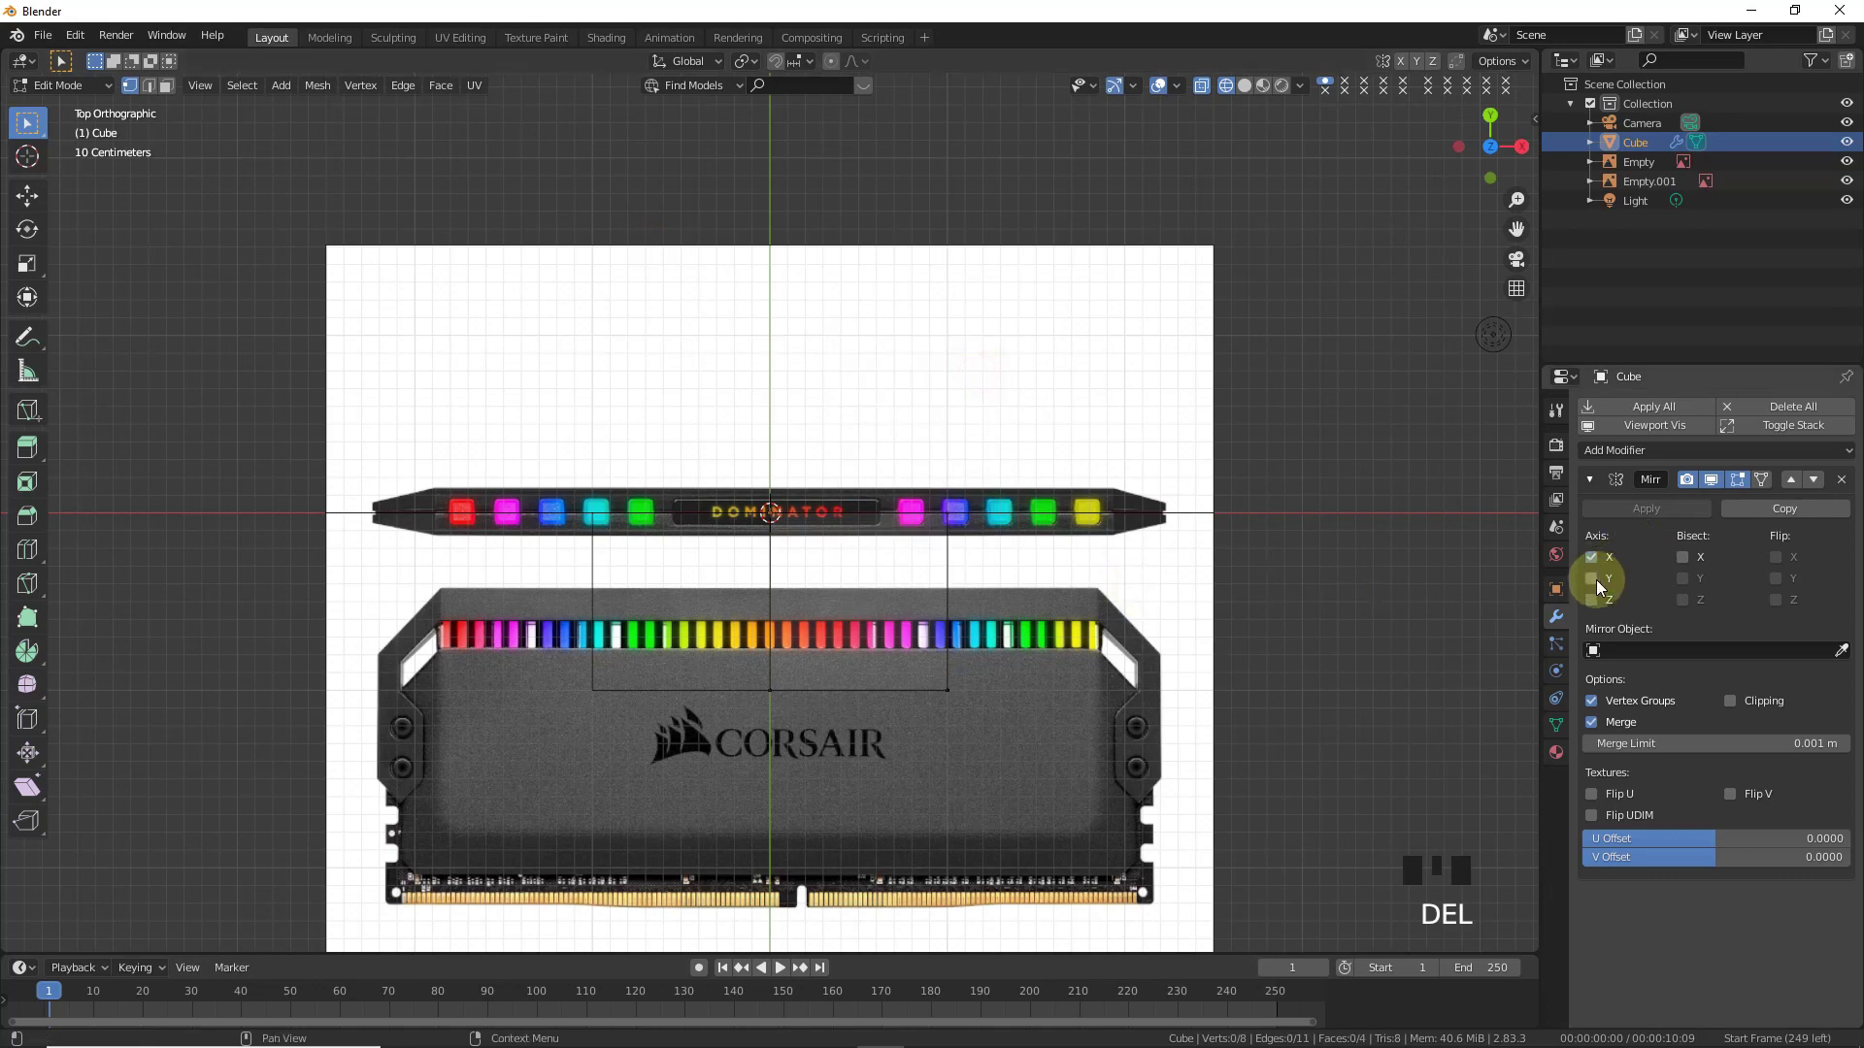
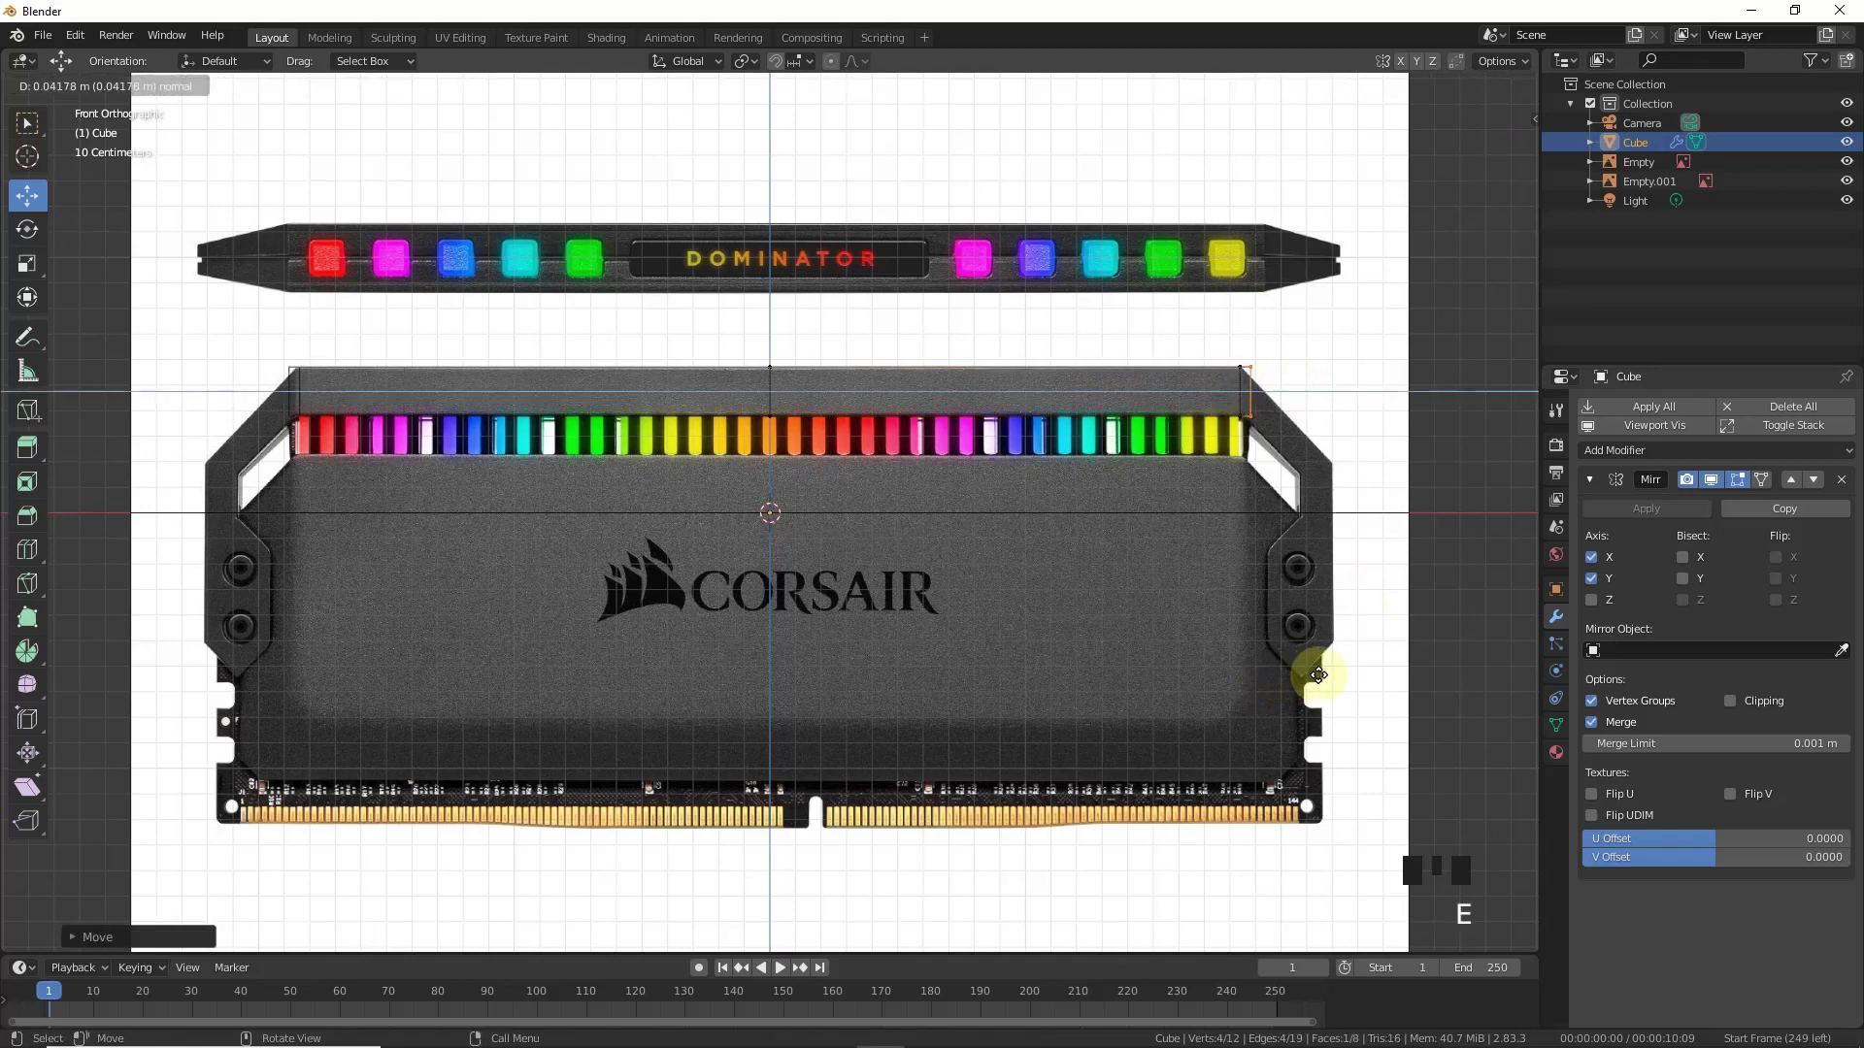
left_click(1342, 352)
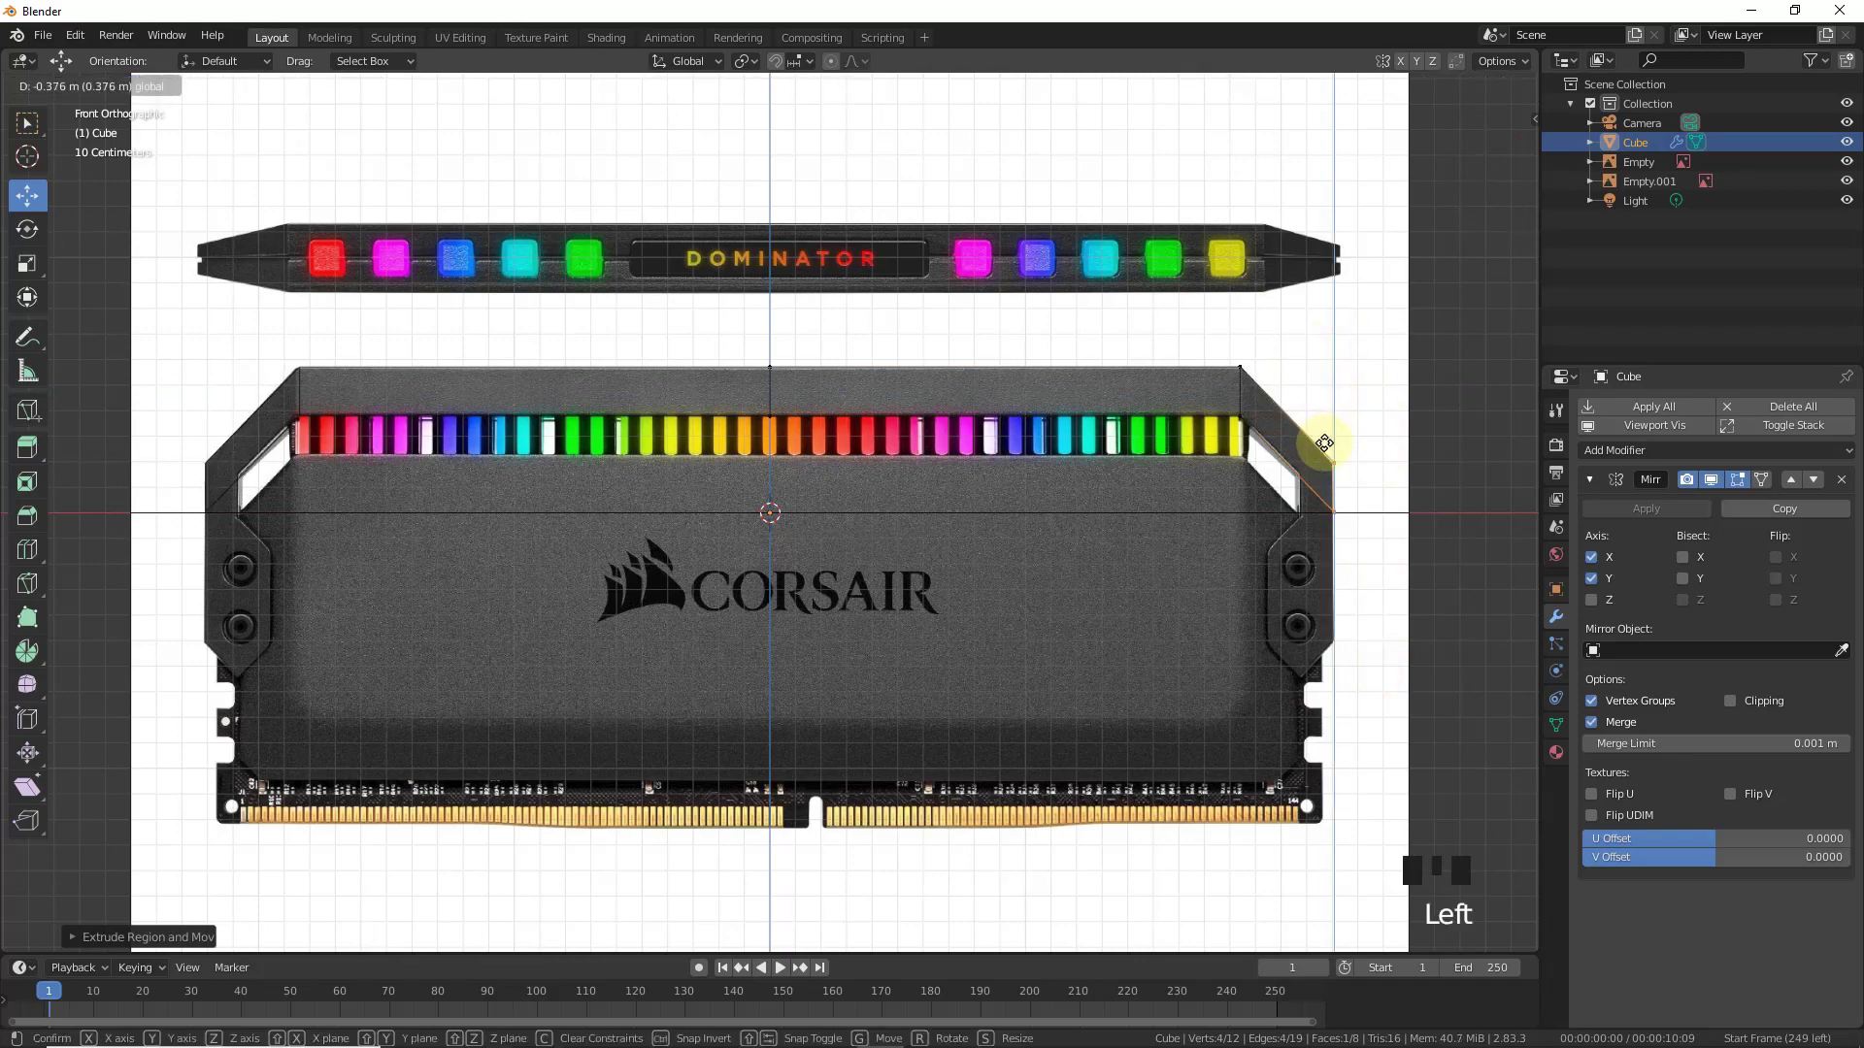
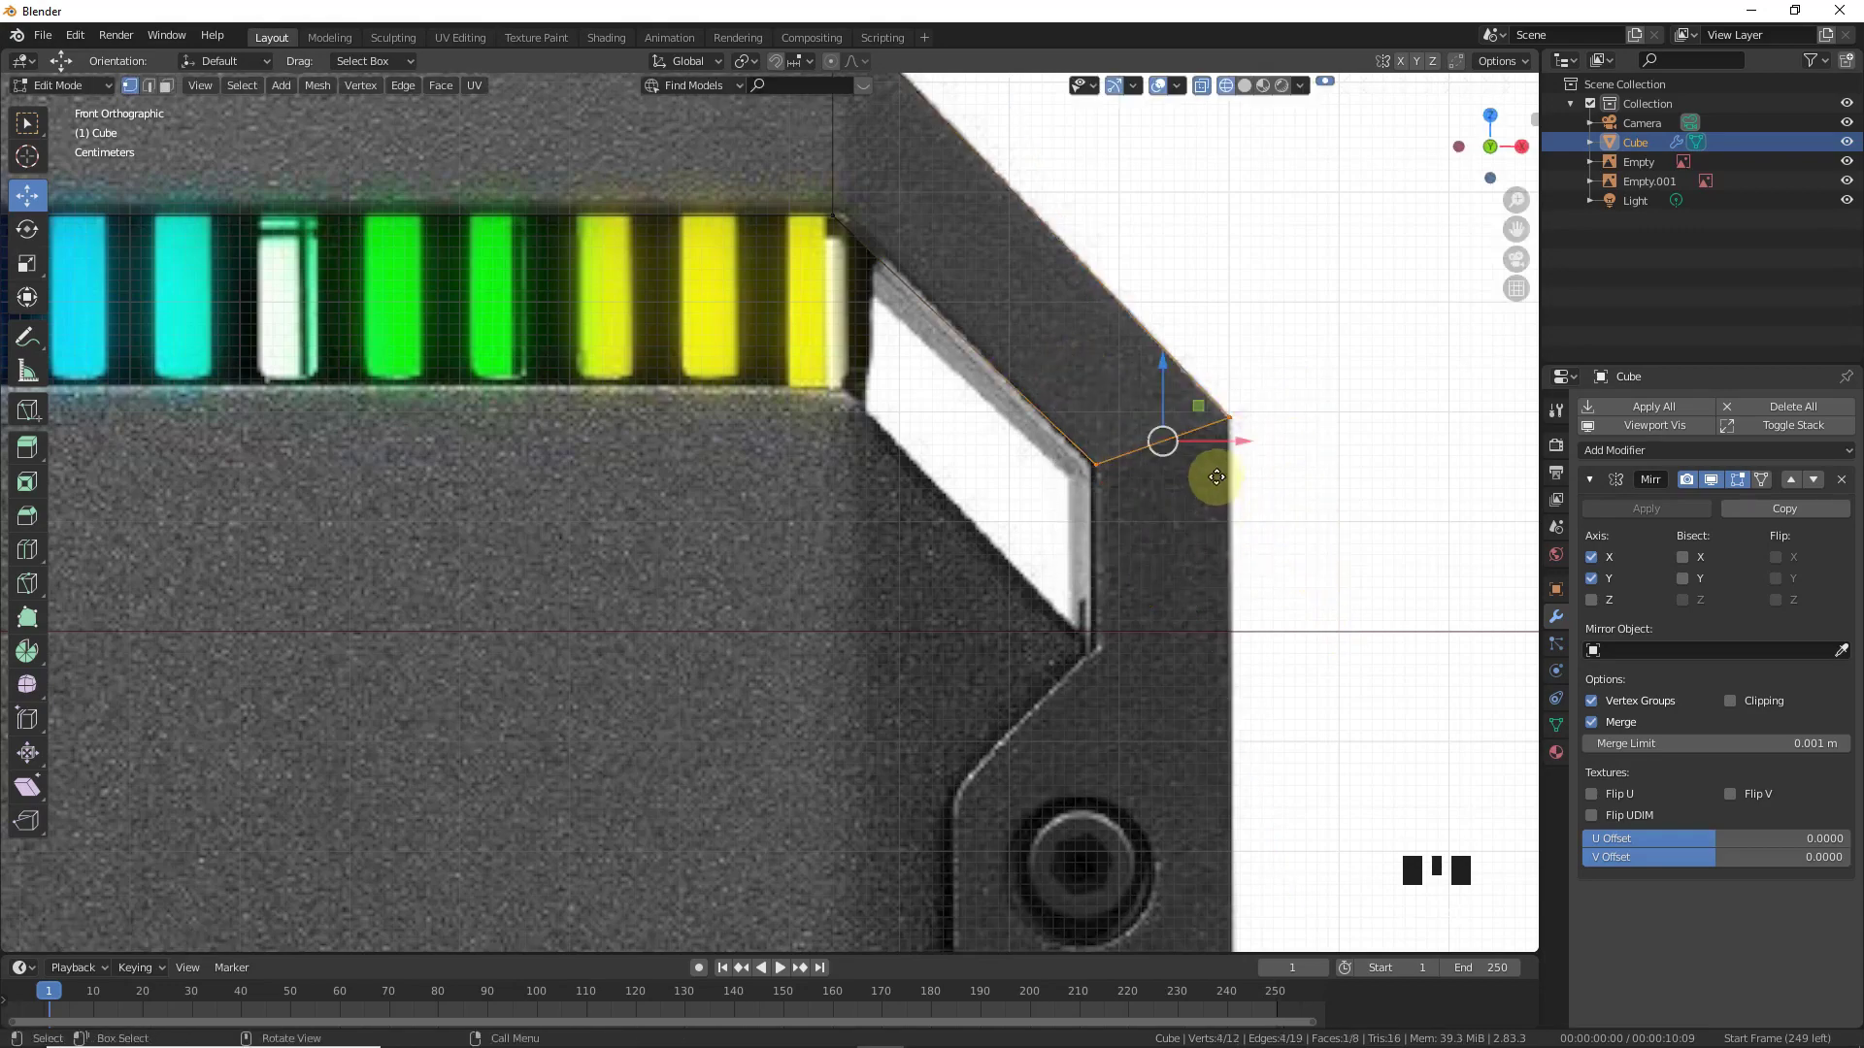
- Extrude the outline down the slanted corner and check its depth against the top reference
left_click(1290, 627)
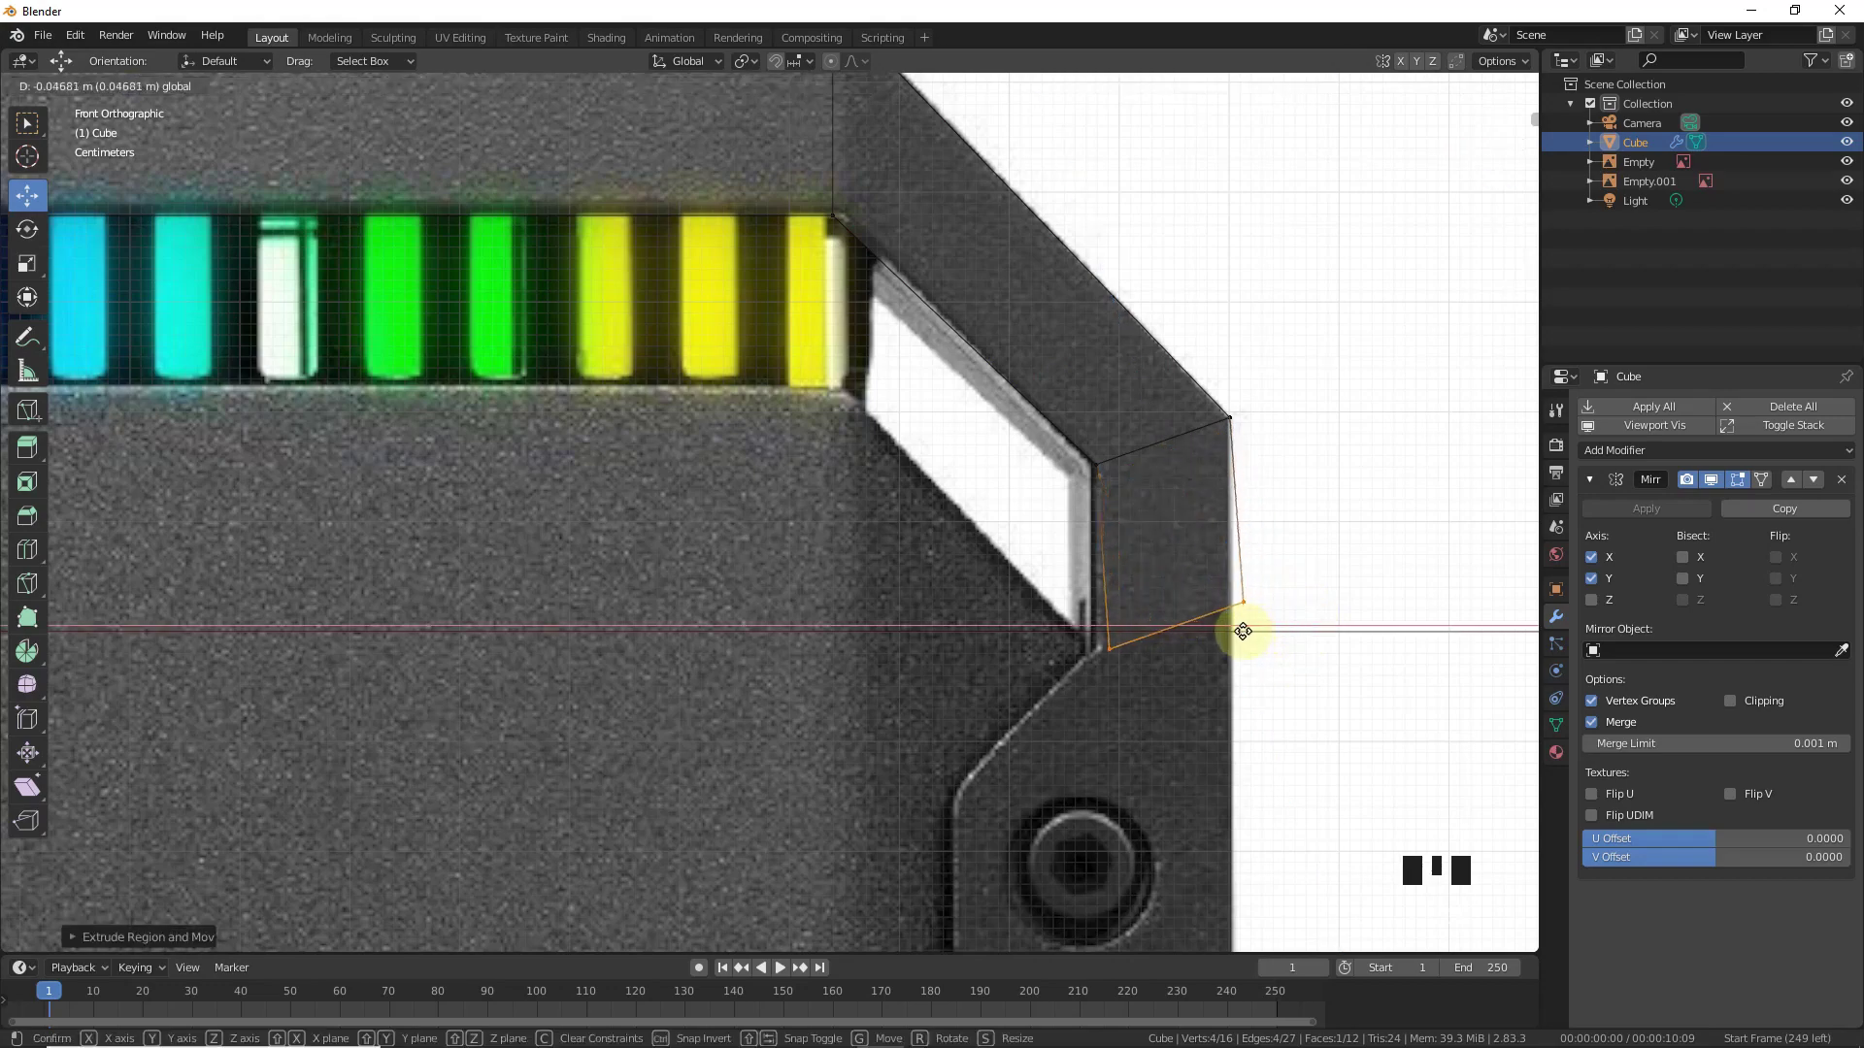
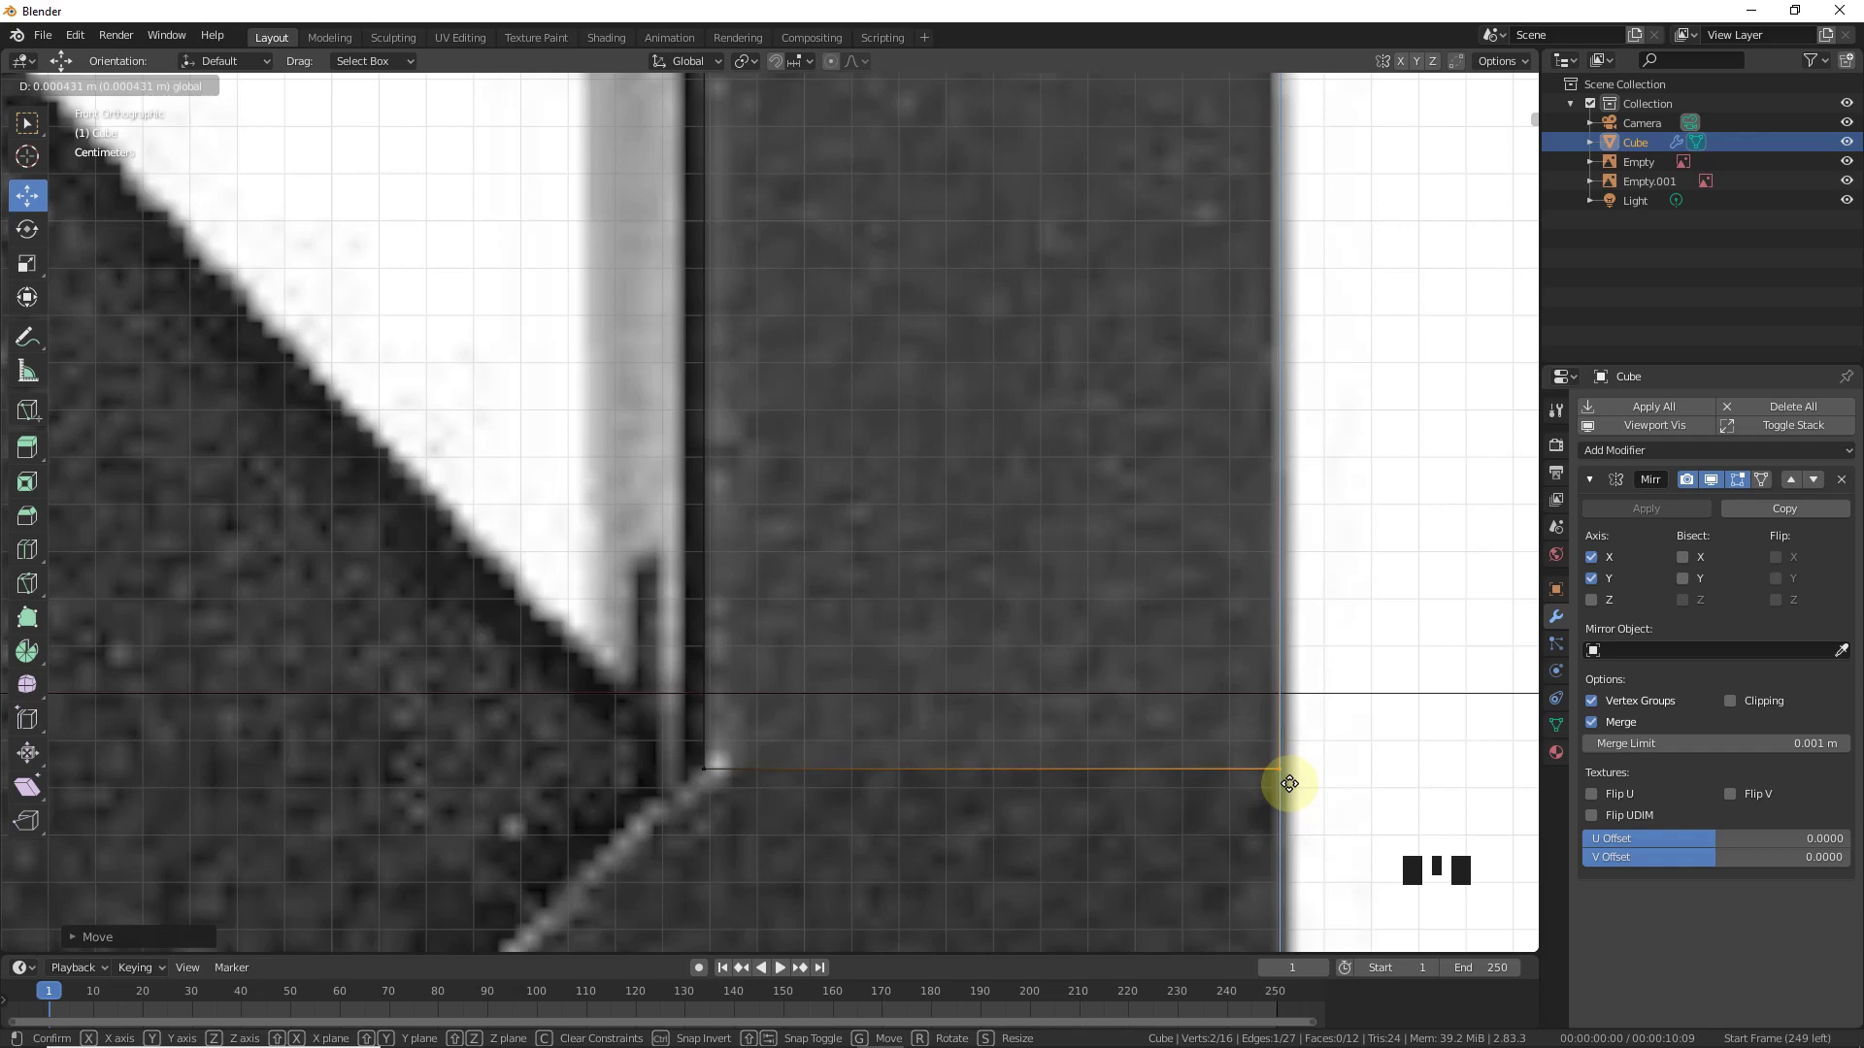
scroll("down", 3)
key("KP_7")
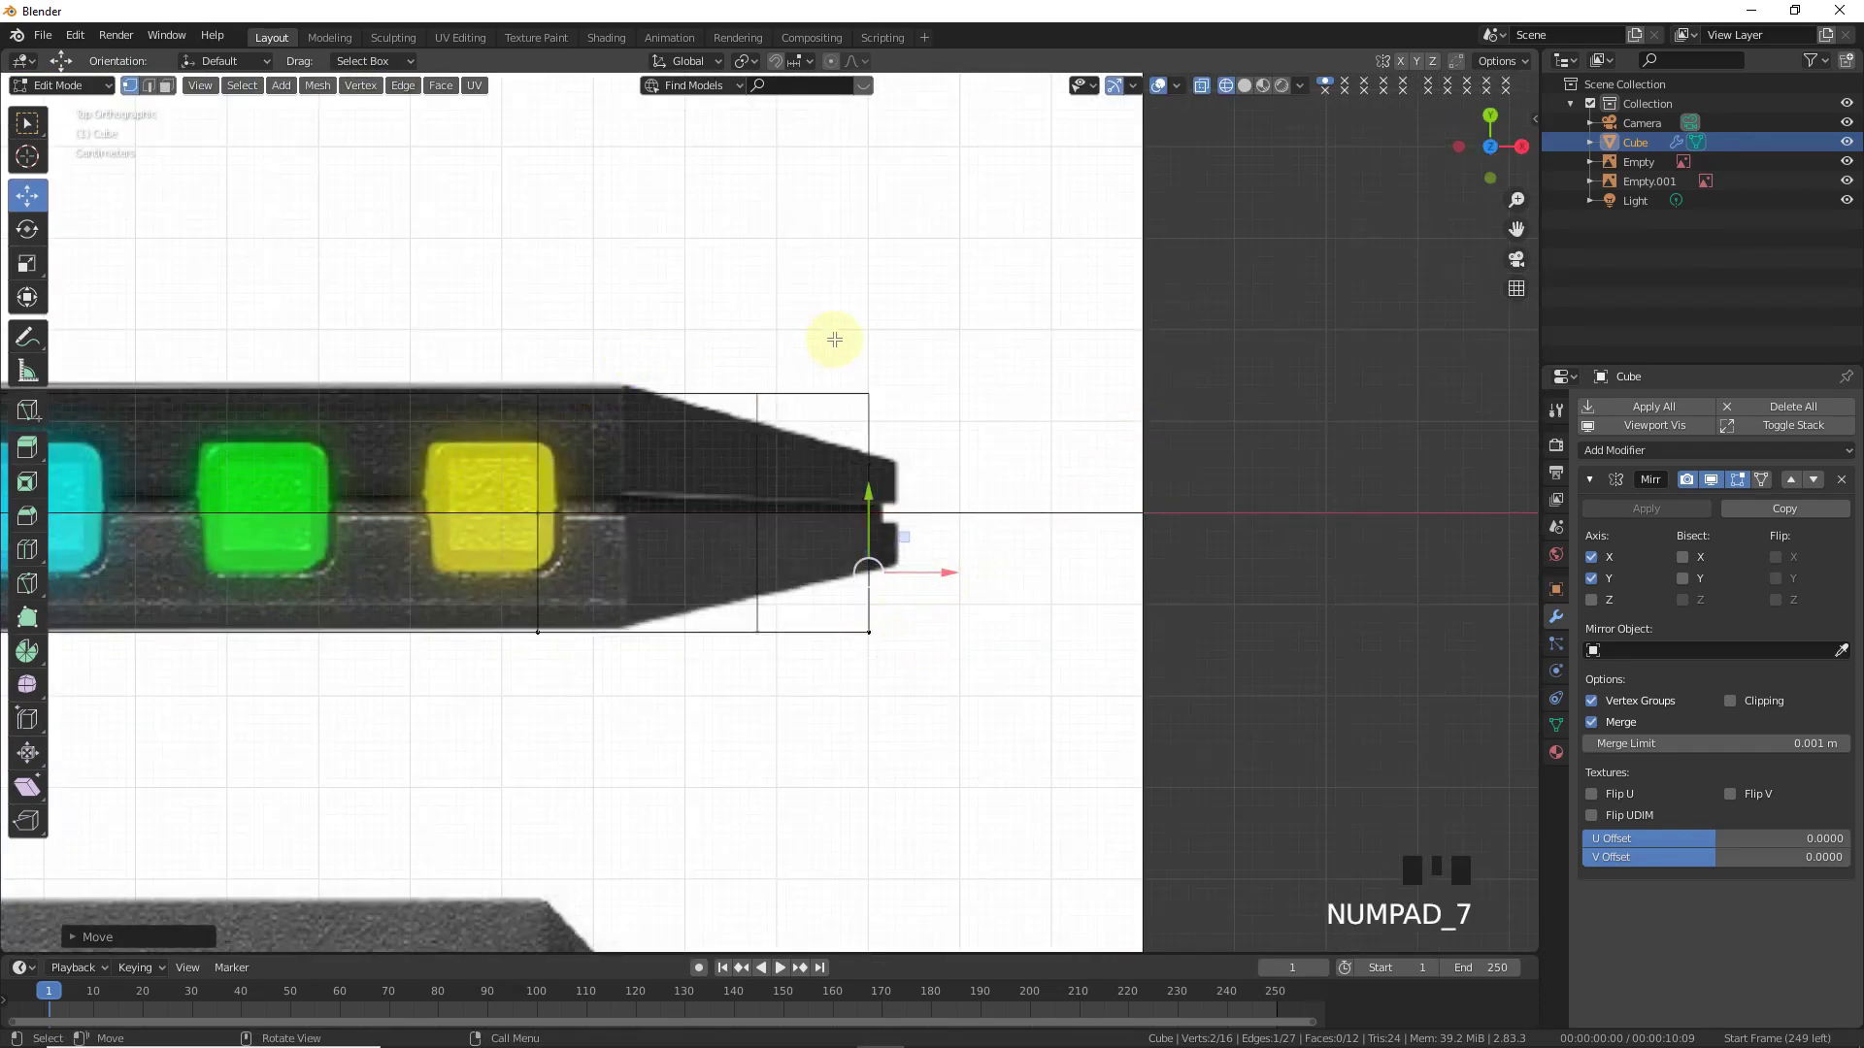
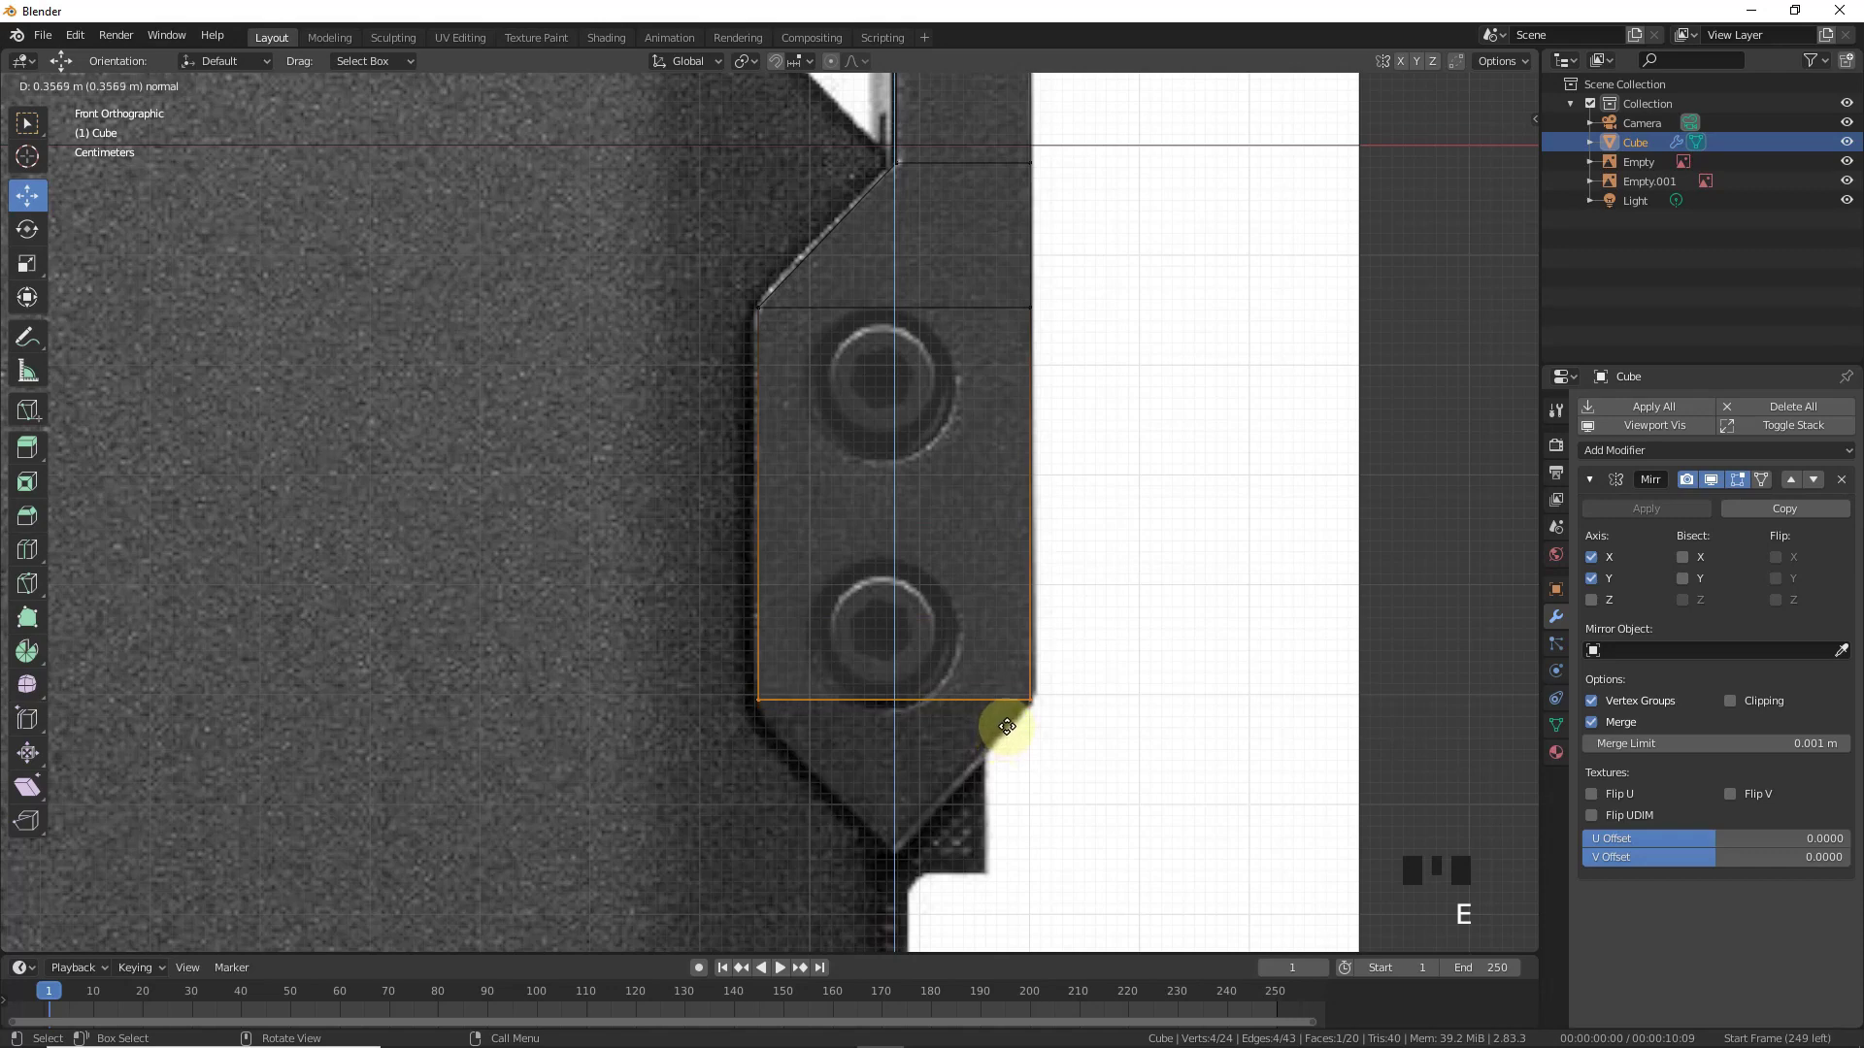
- Extrude the tab's bottom edge, loop-cut it and pull the vertex into the tab's pointed tip
key("e")
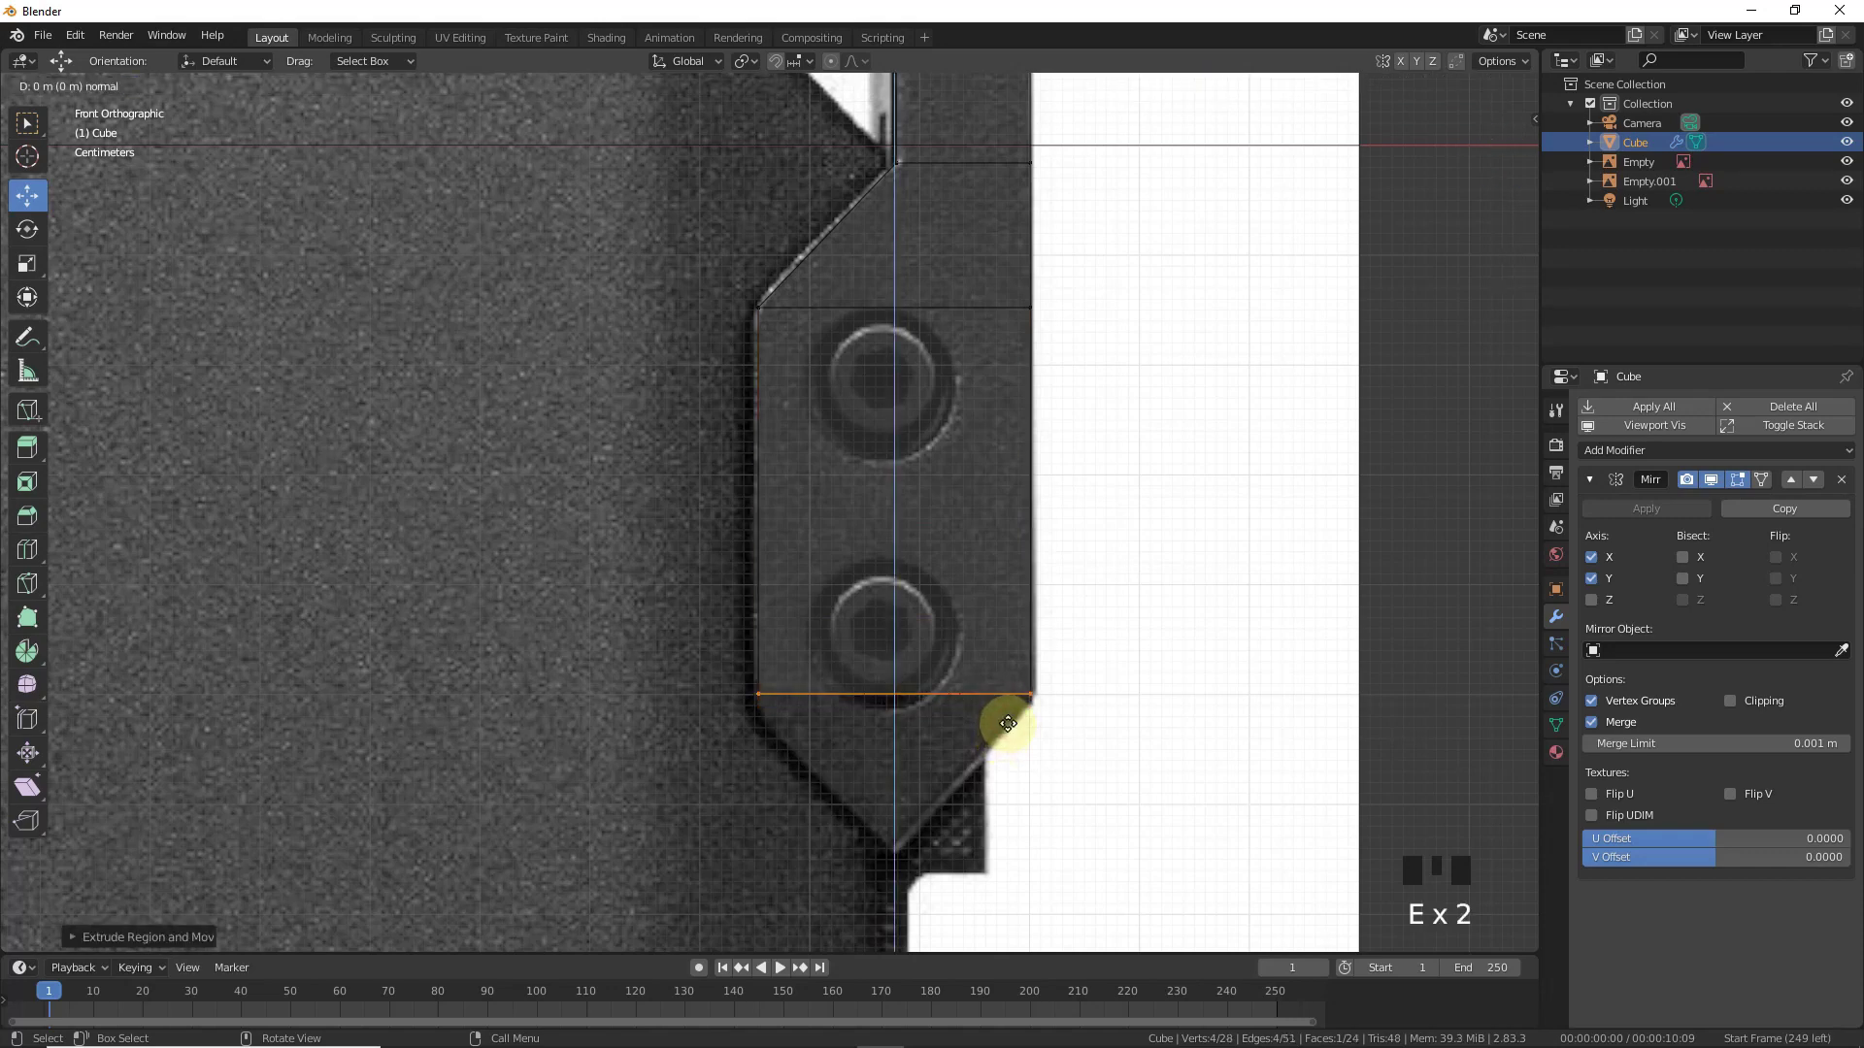
key("ctrl+z")
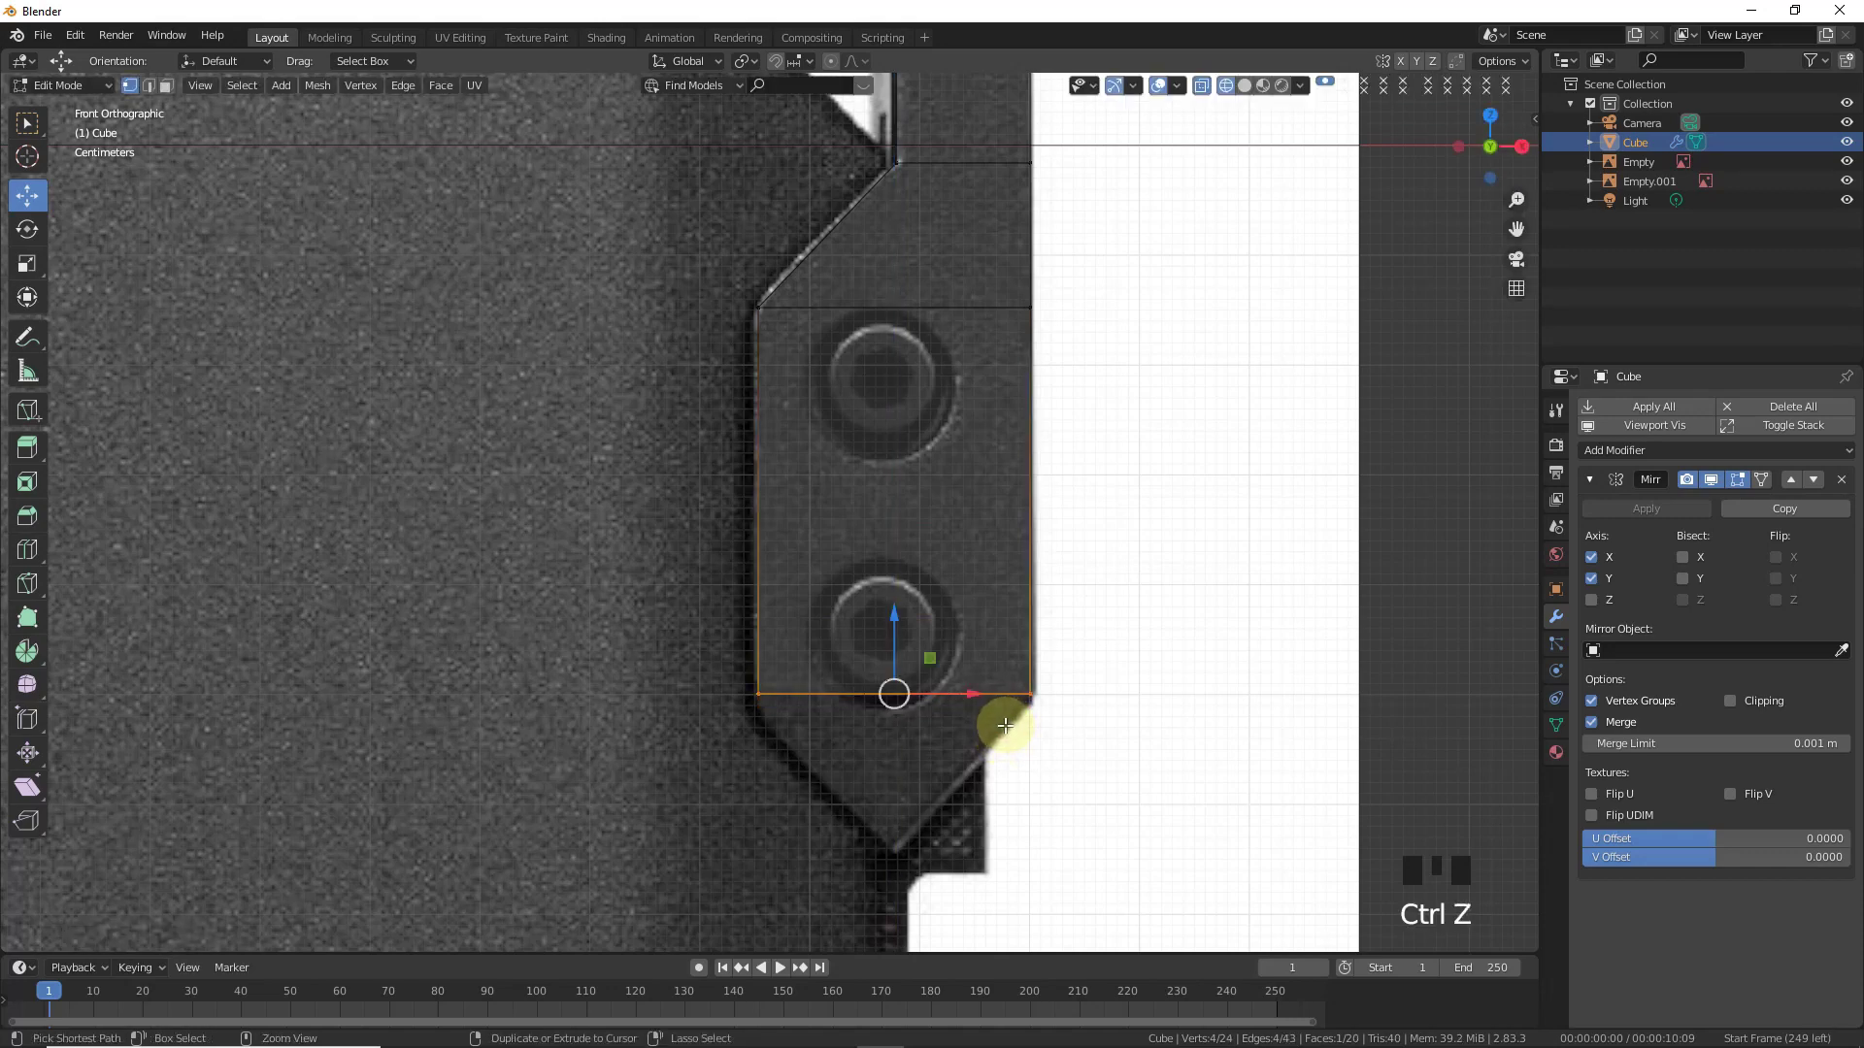
key("ctrl+r")
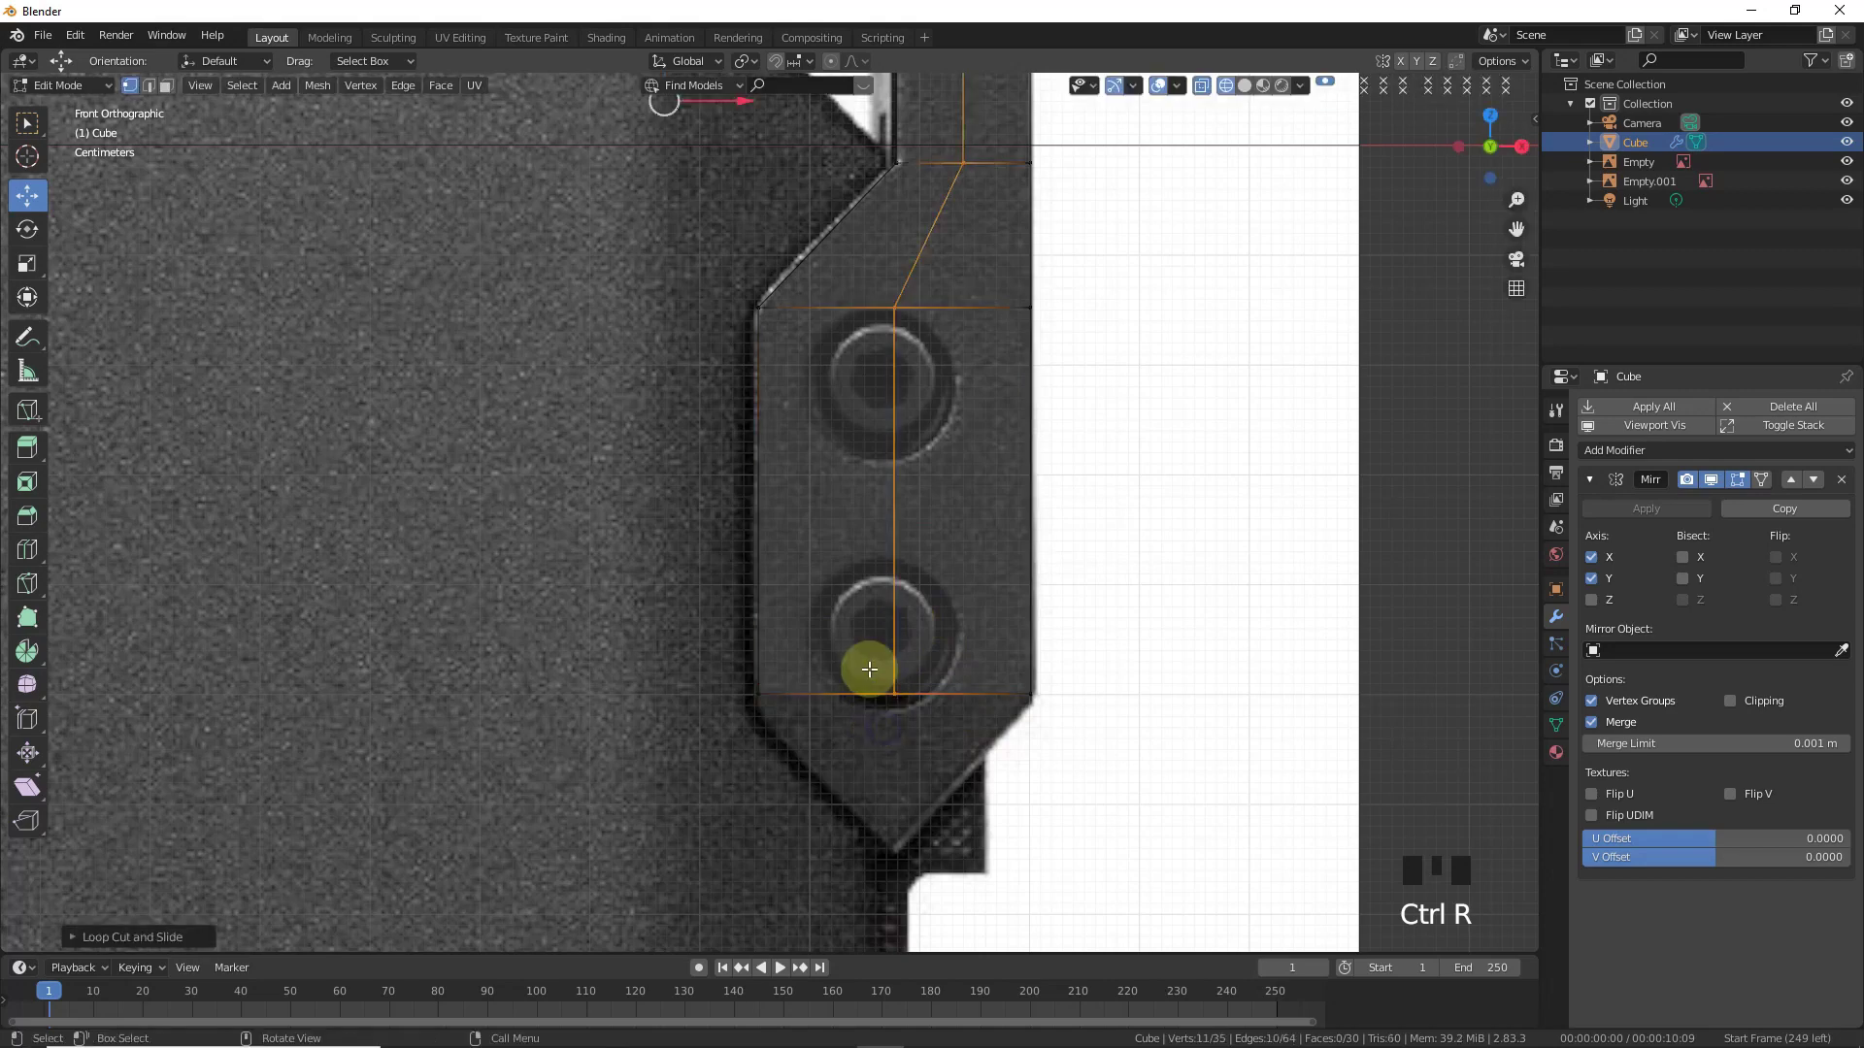
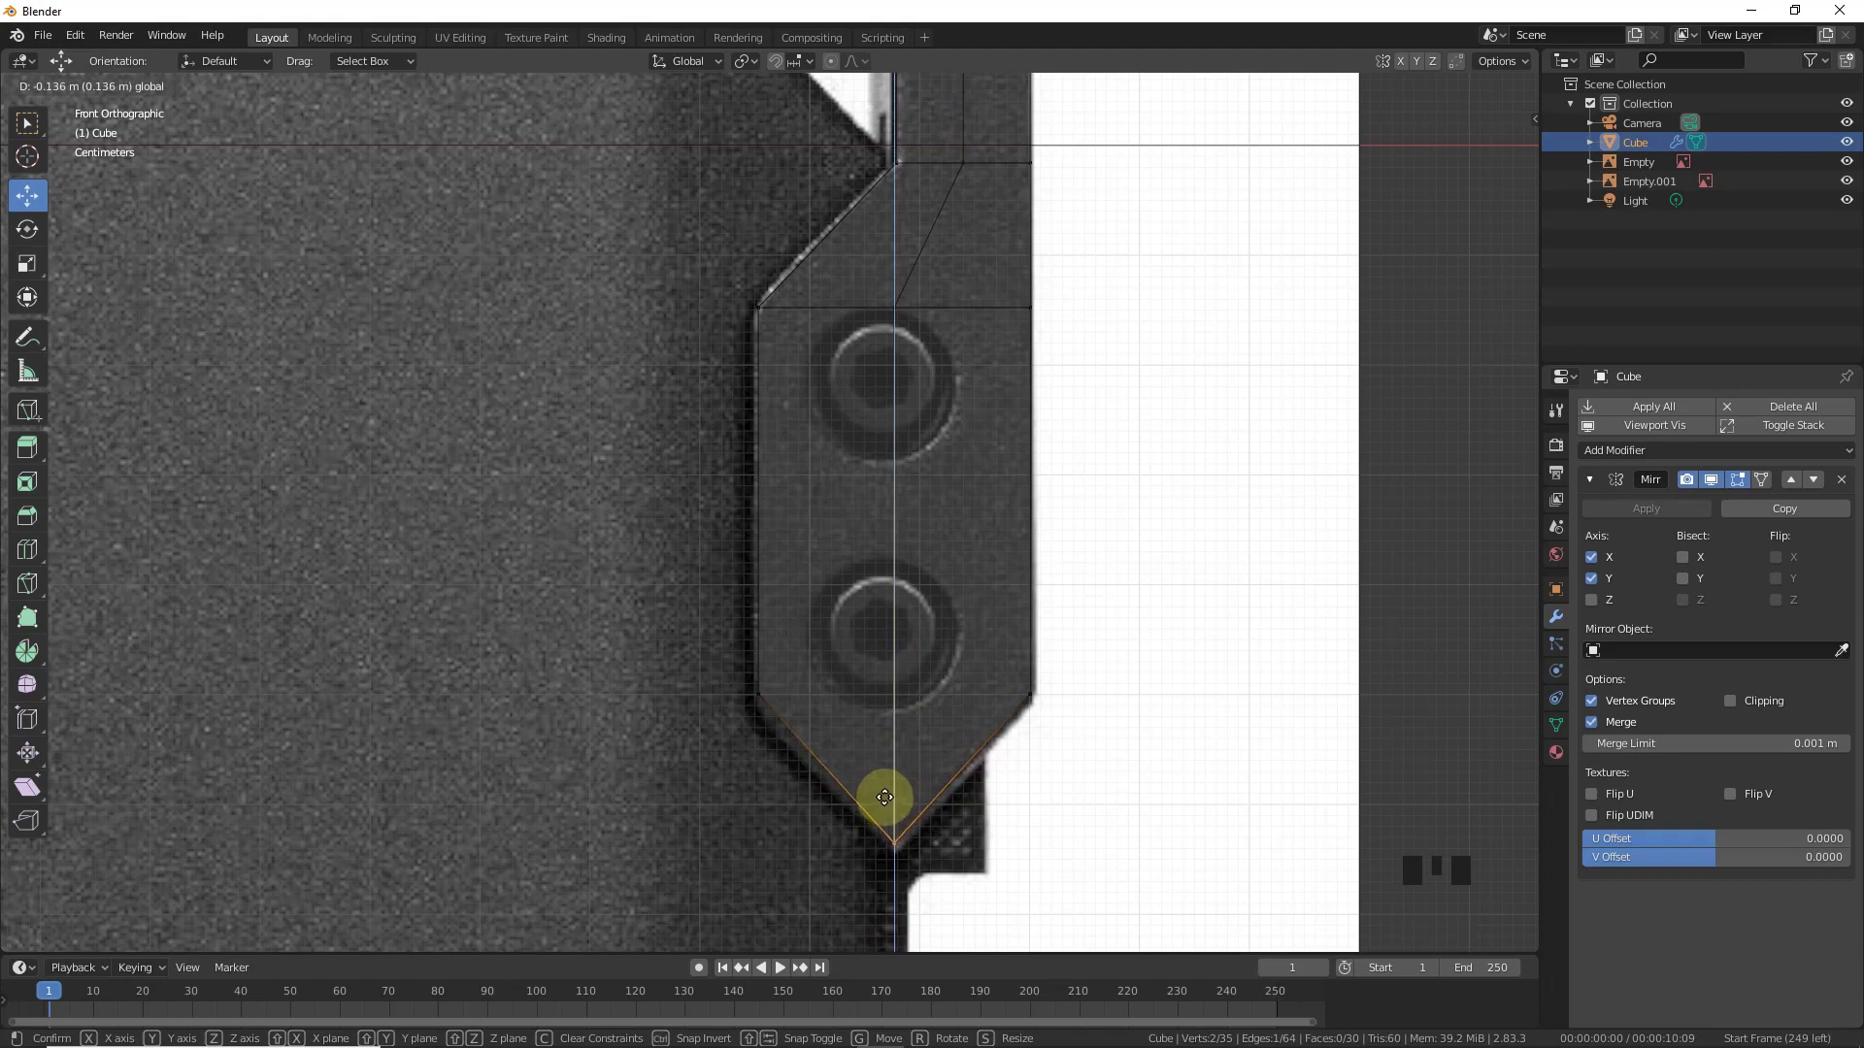
key("Tab")
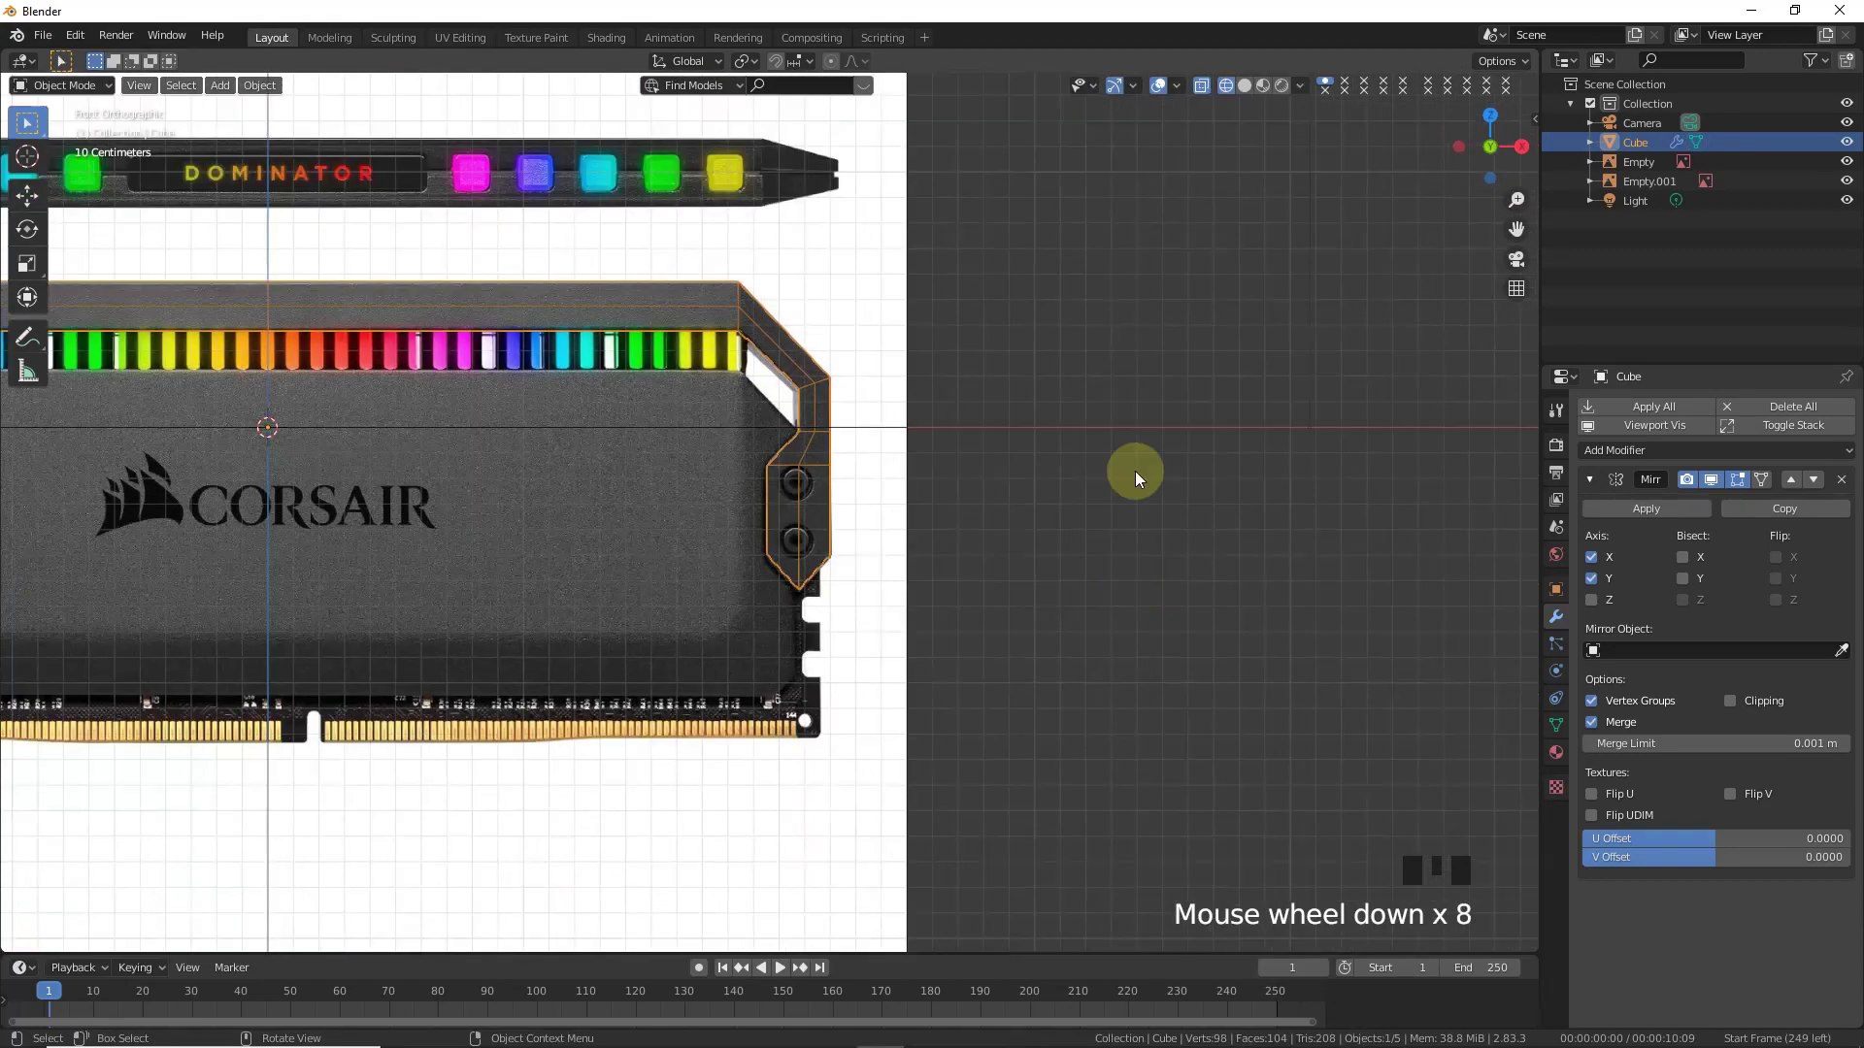
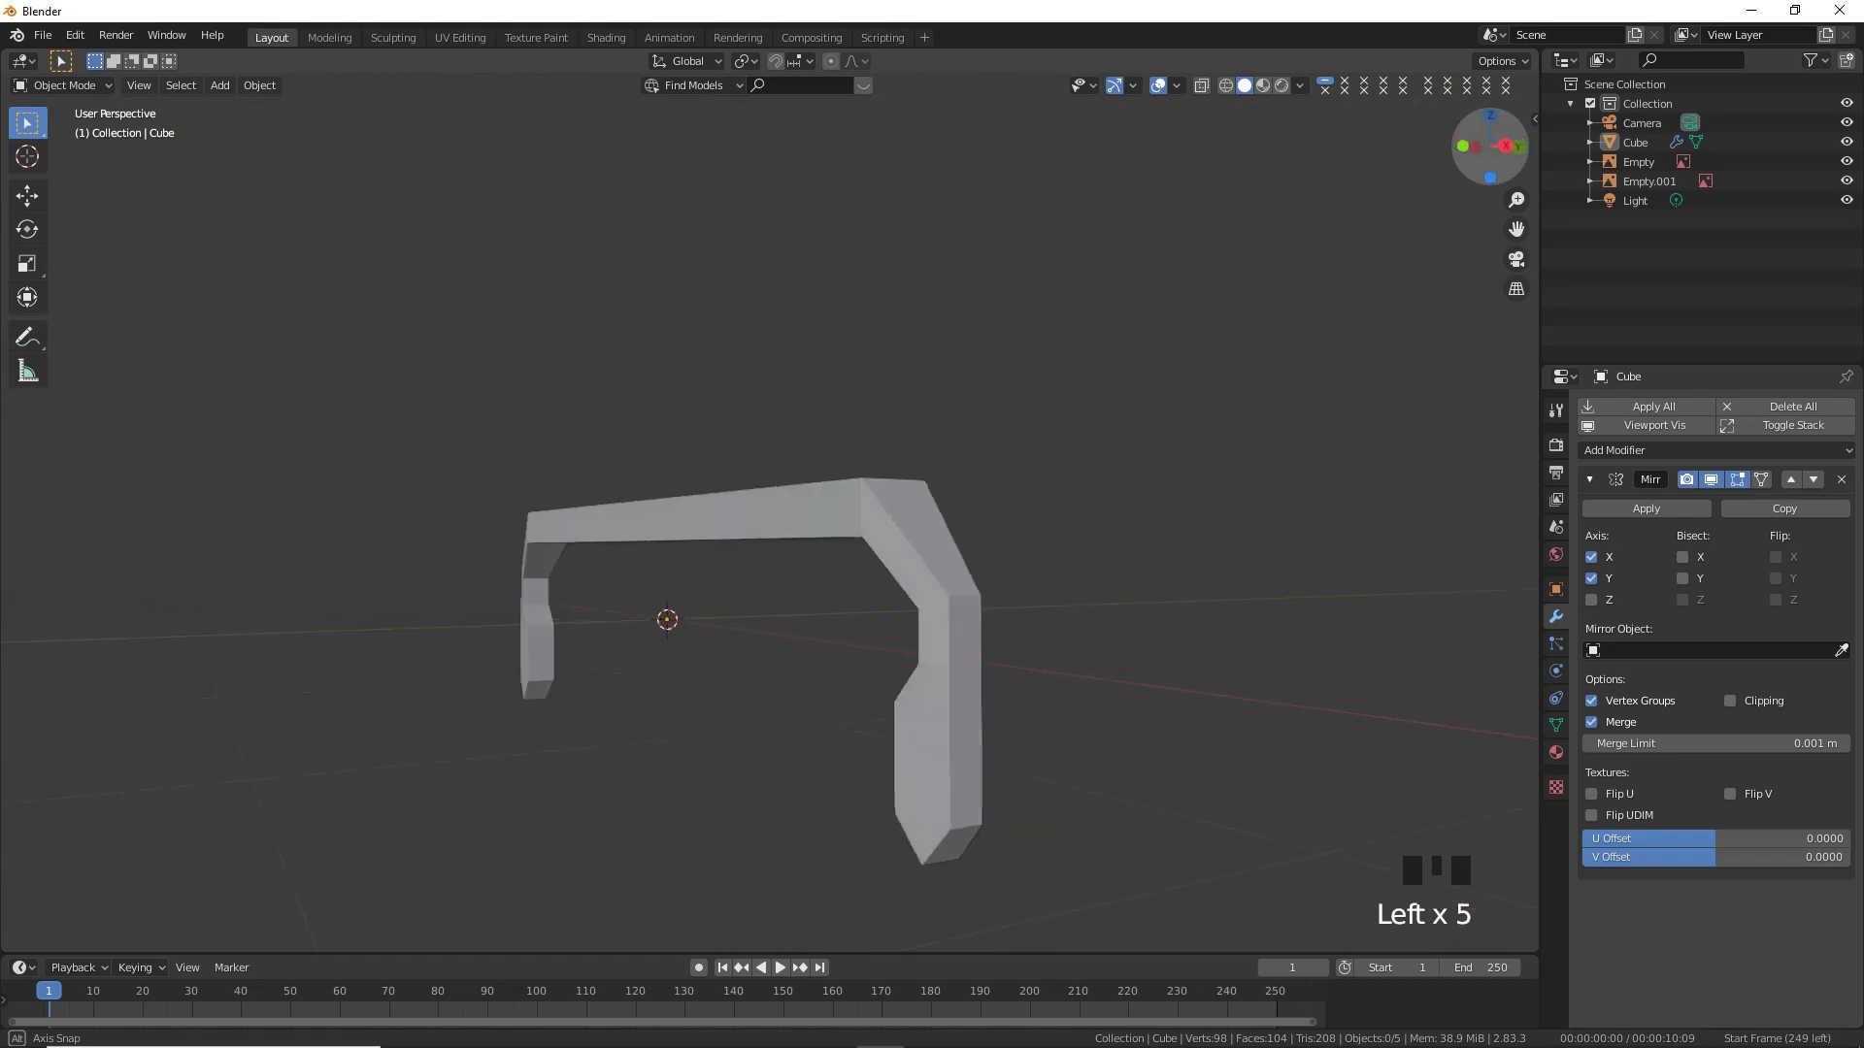
- View the finished frame from the front, ready to add a cylinder for the screw holes
key("KP_1")
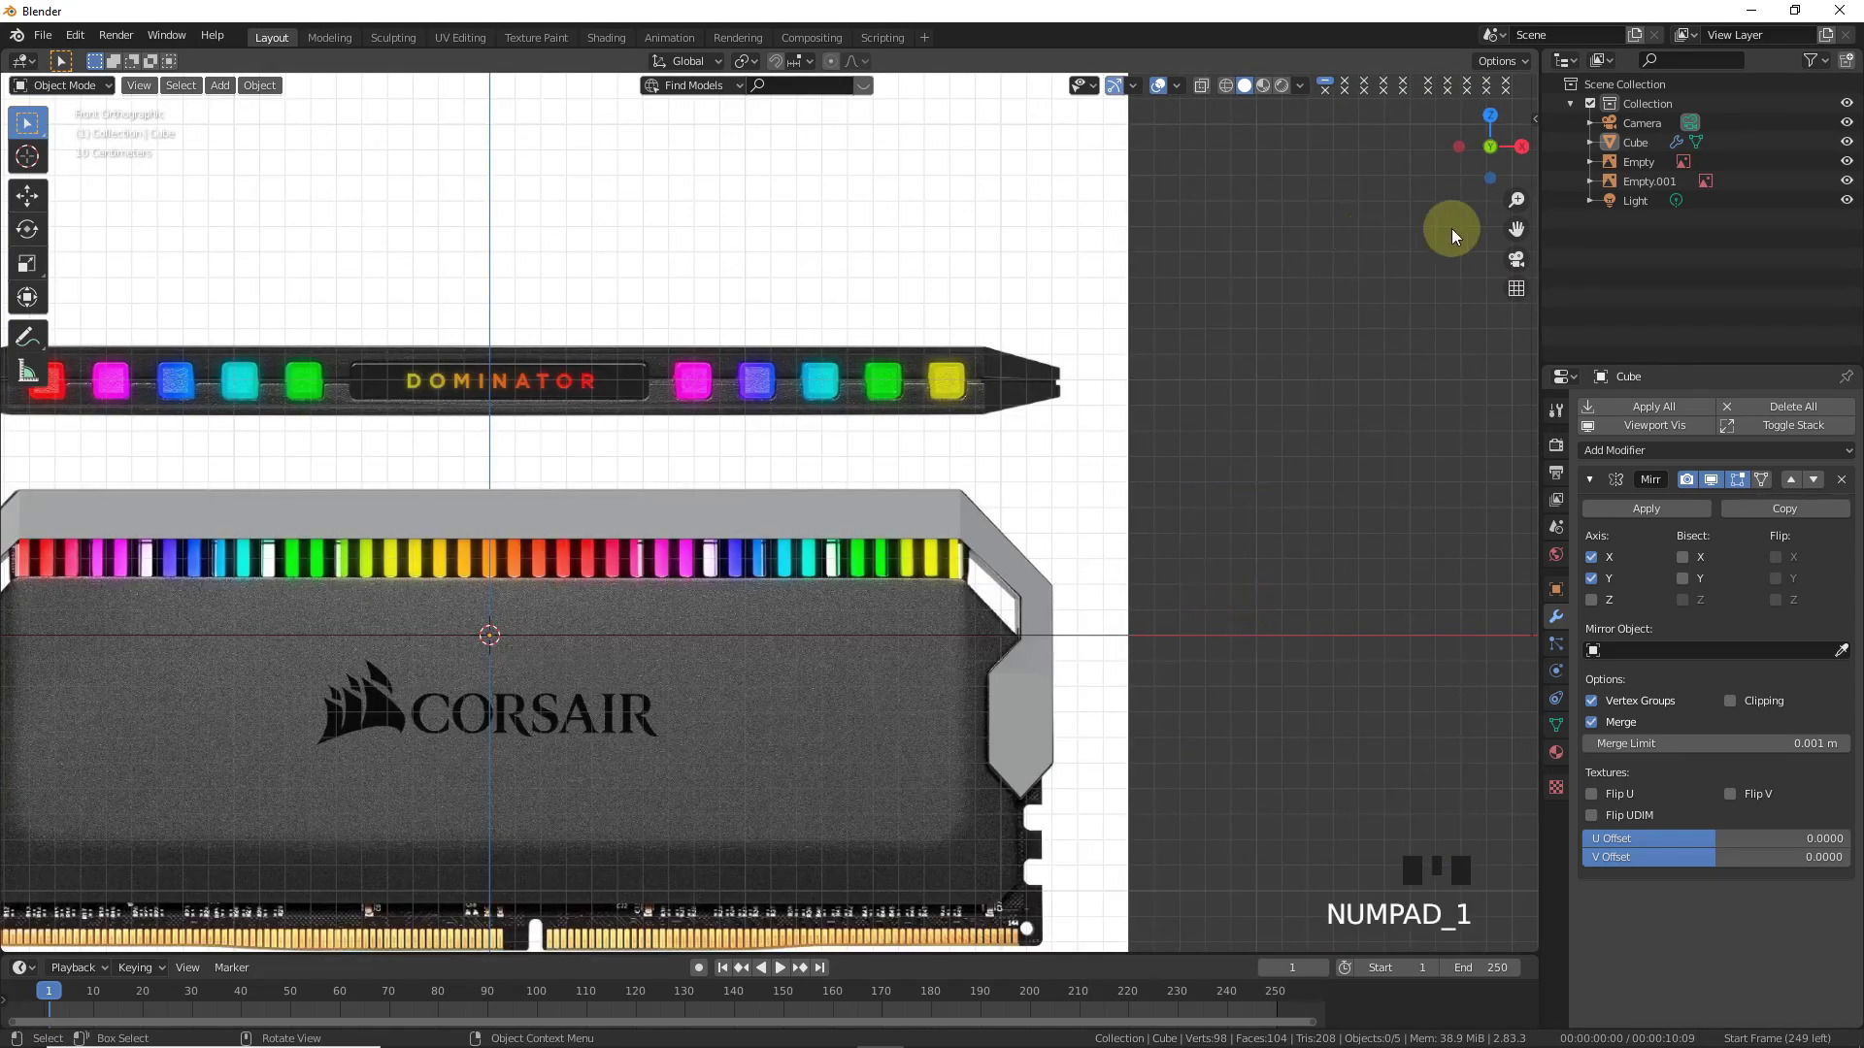
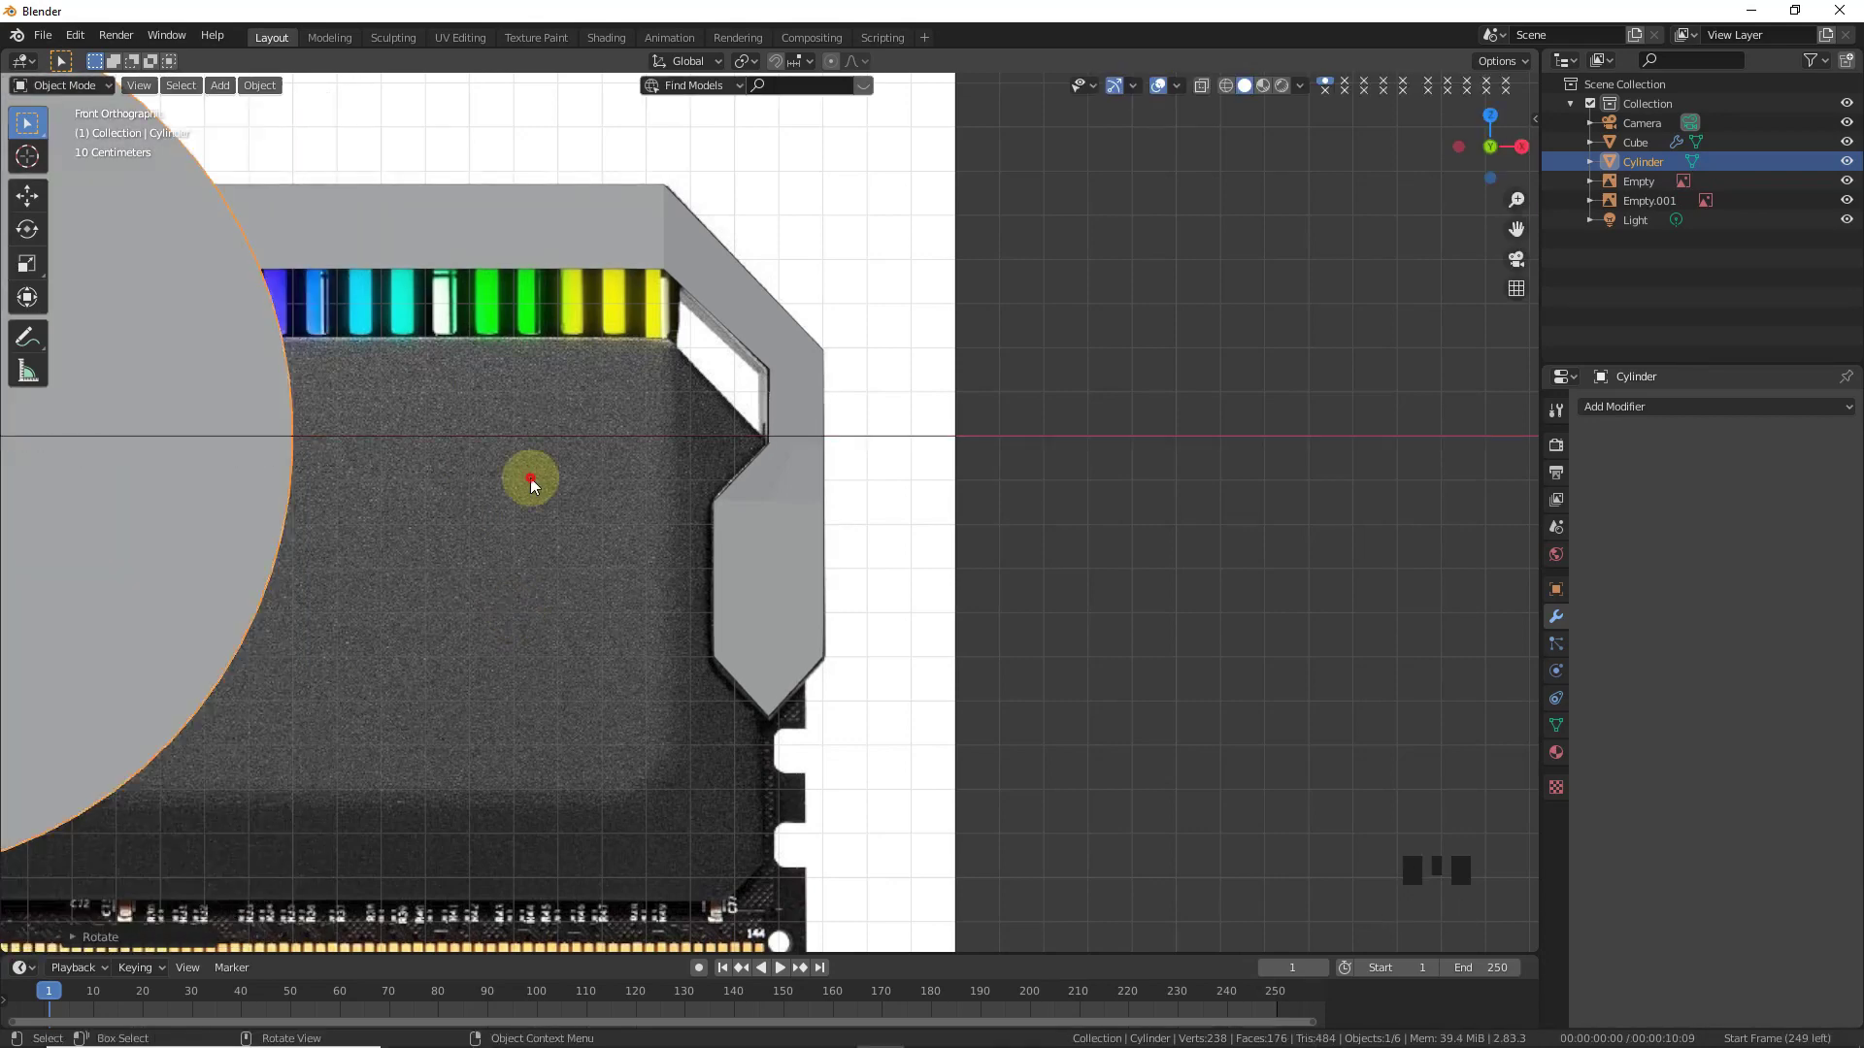
- Shrink the cylinder and position it over the side tab's upper screw hole
key("g")
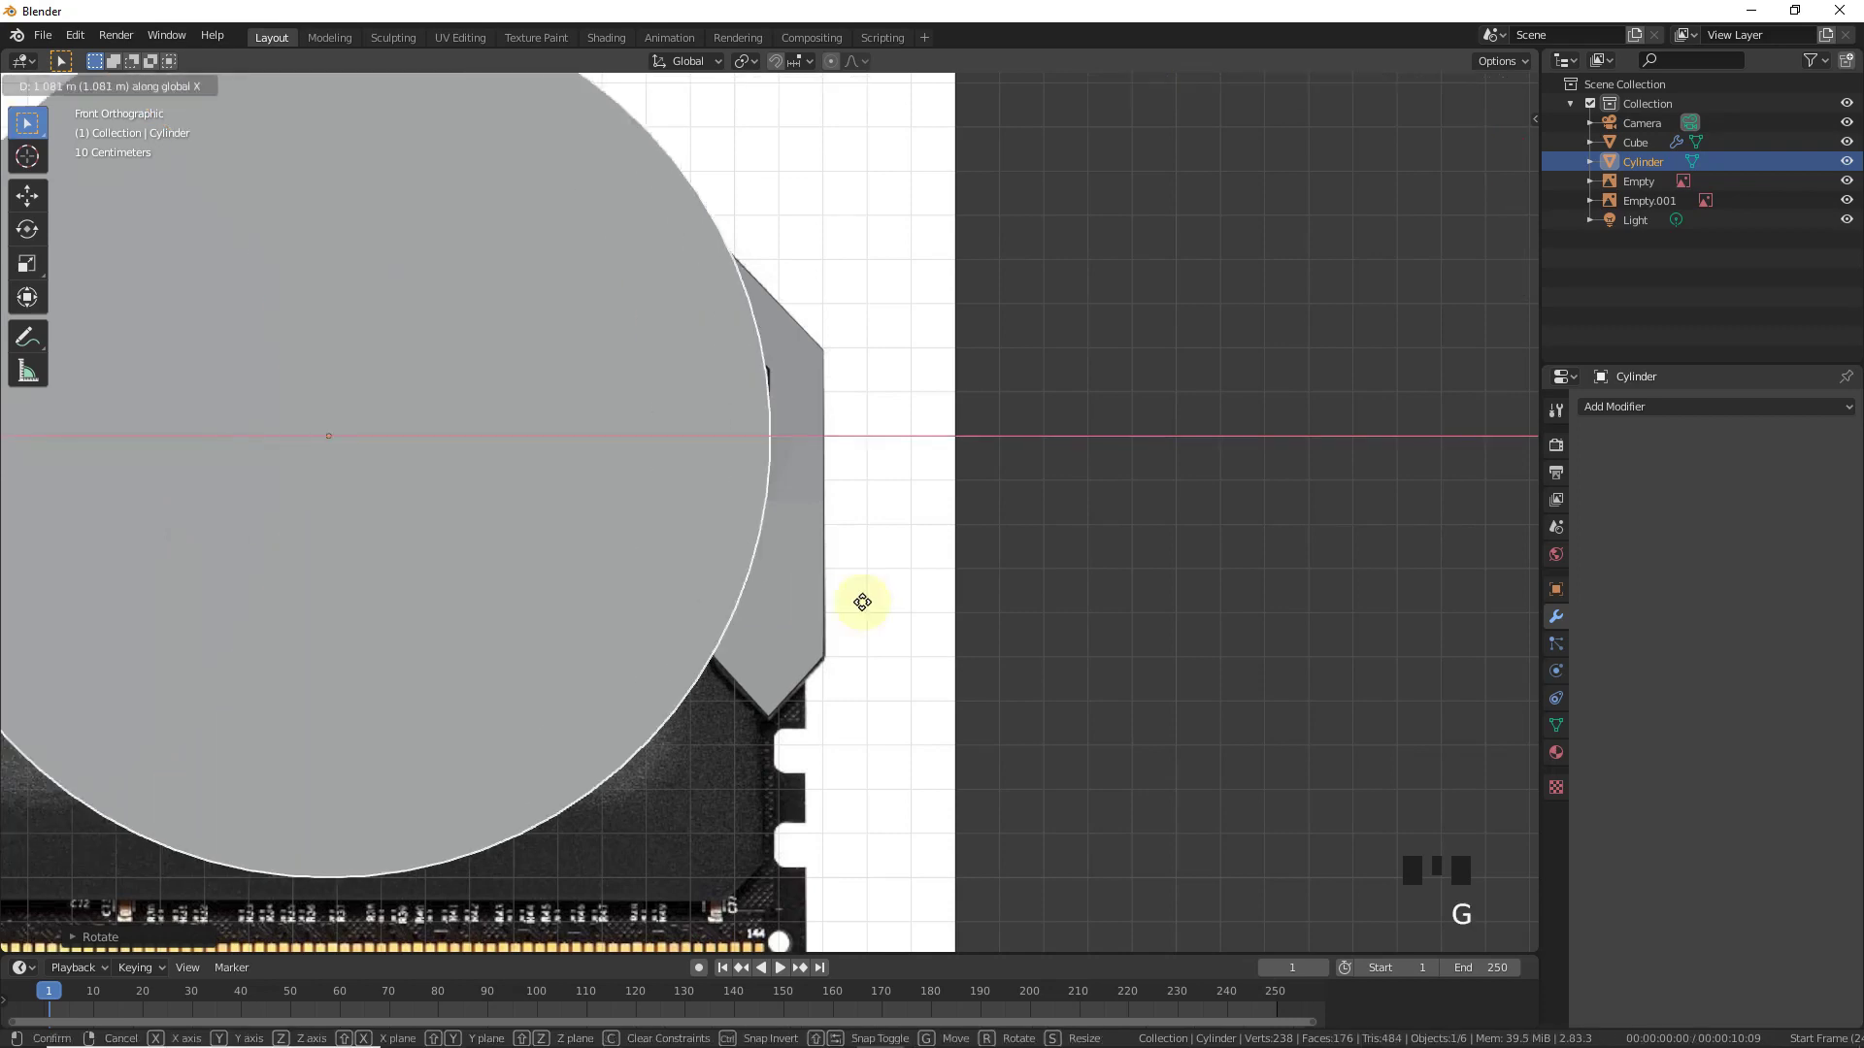
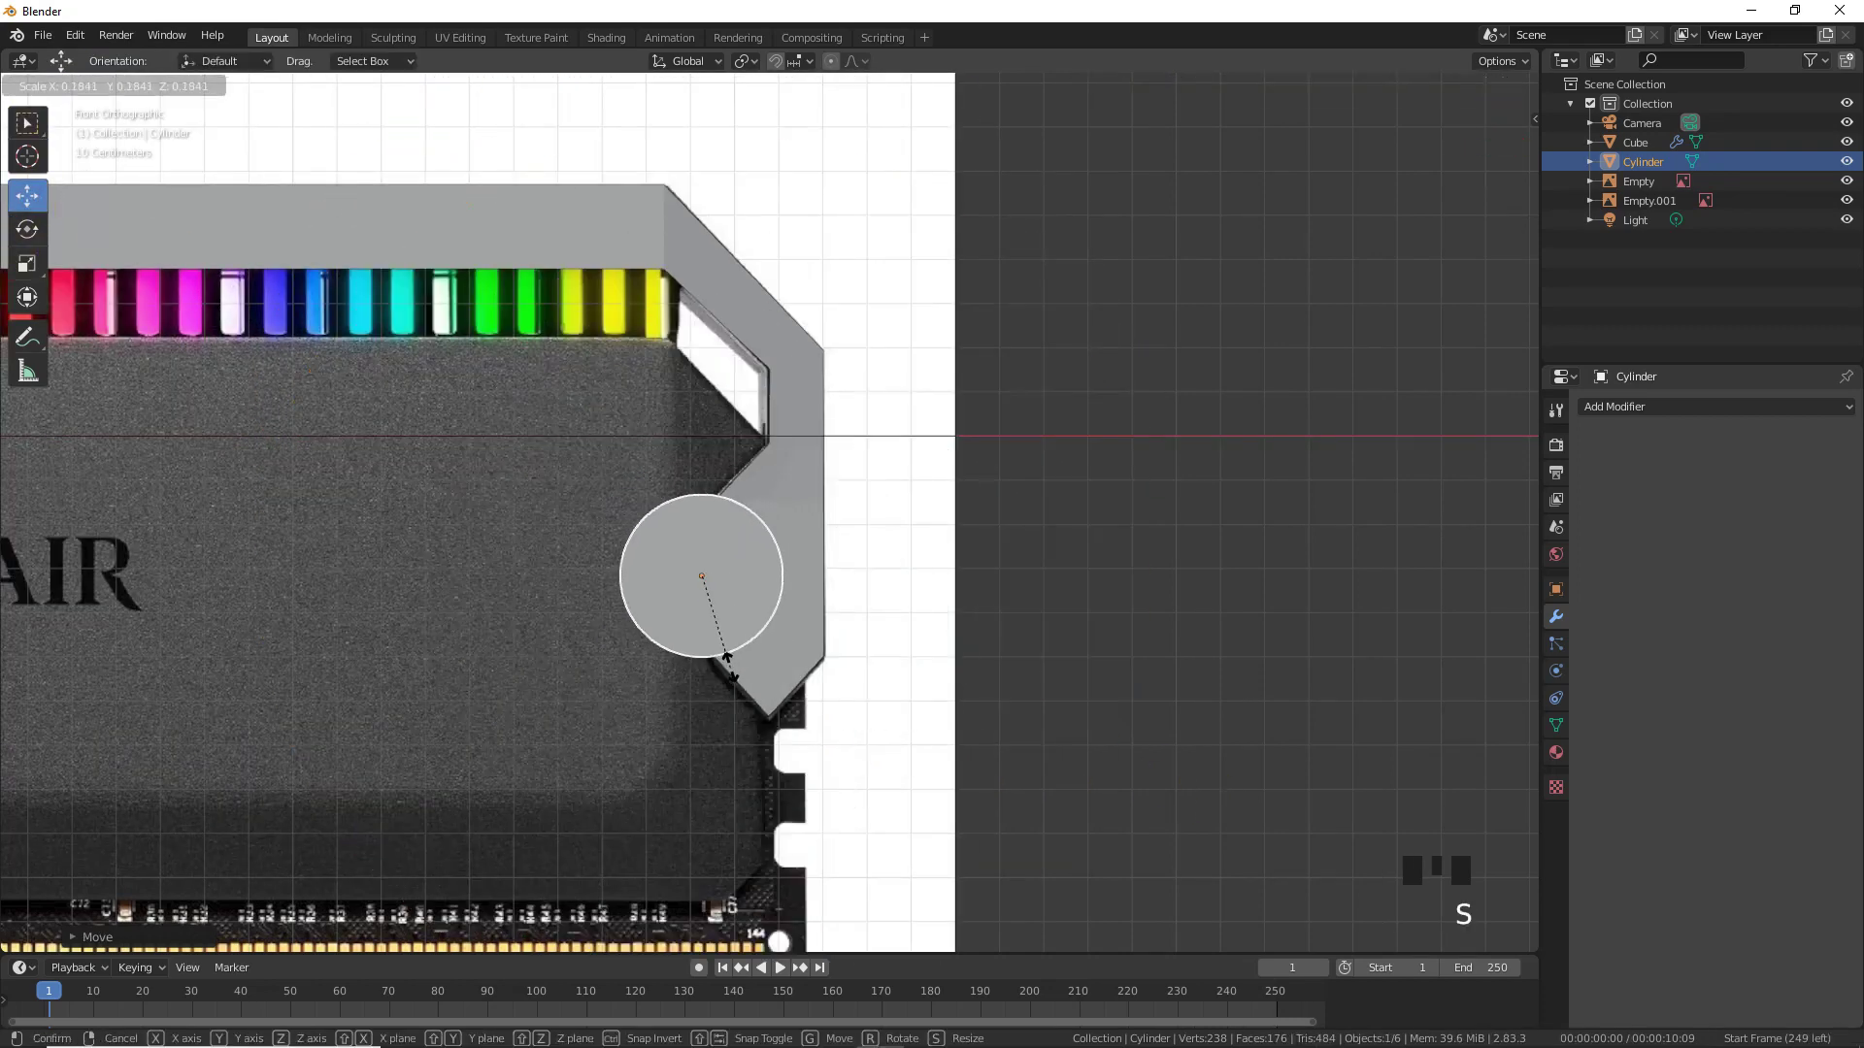
scroll("up", 3)
left_click(1226, 105)
key("s")
left_click(676, 678)
left_click(778, 592)
scroll("up", 3)
left_click(748, 554)
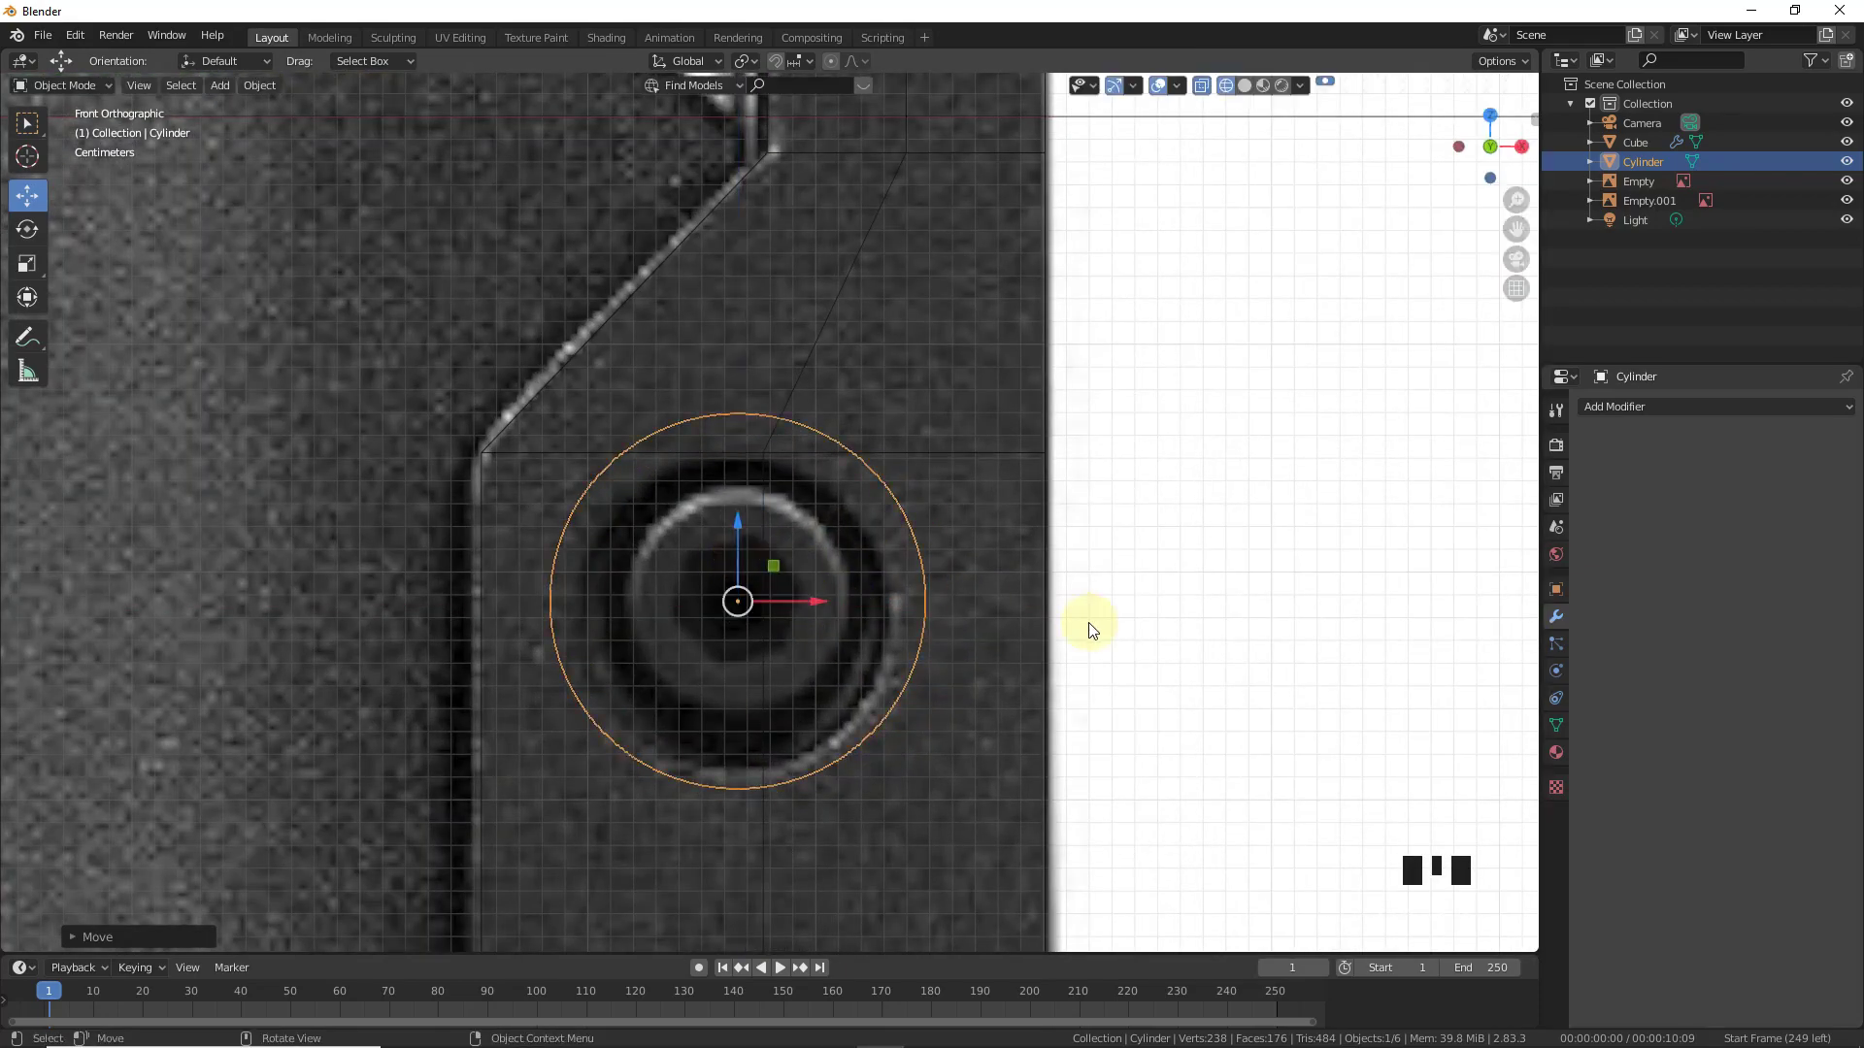
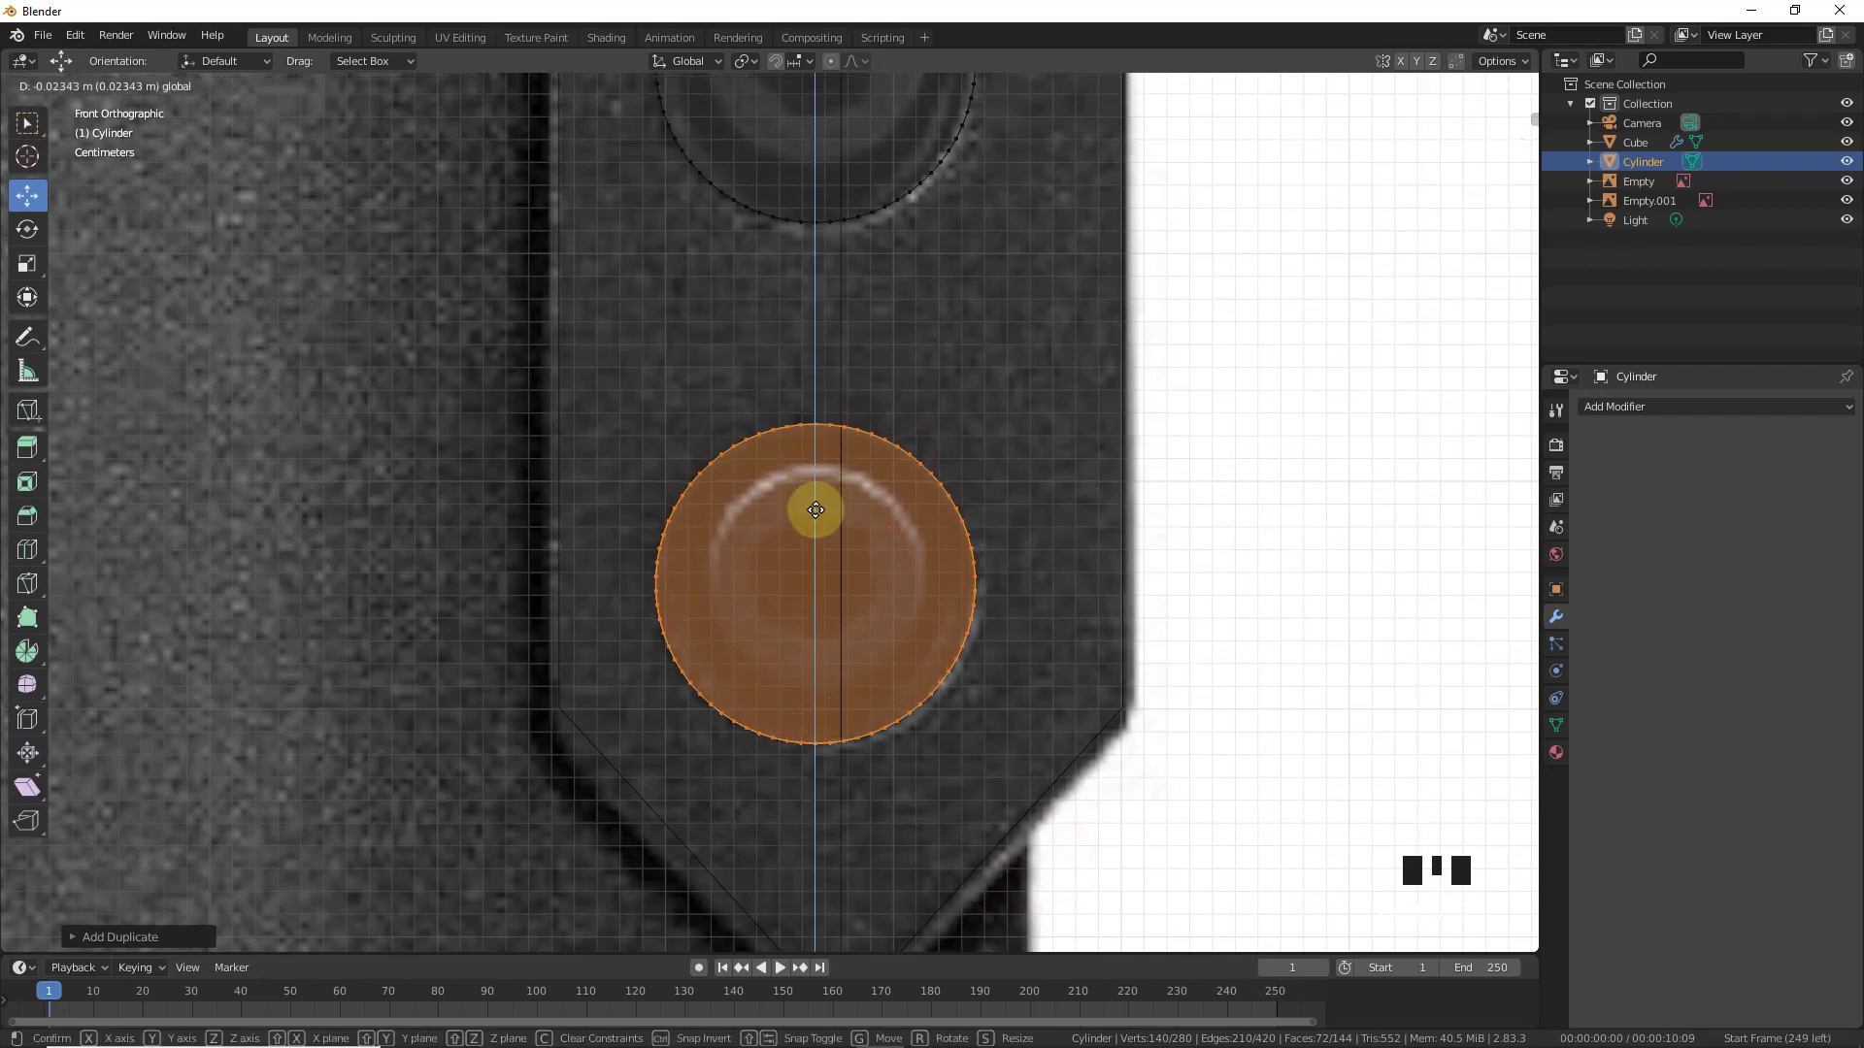
- Place a duplicate cylinder on the lower screw hole and stretch both through the frame's thickness
scroll("down", 3)
left_click(1253, 84)
scroll("down", 3)
left_click(1501, 164)
scroll("up", 3)
key("s")
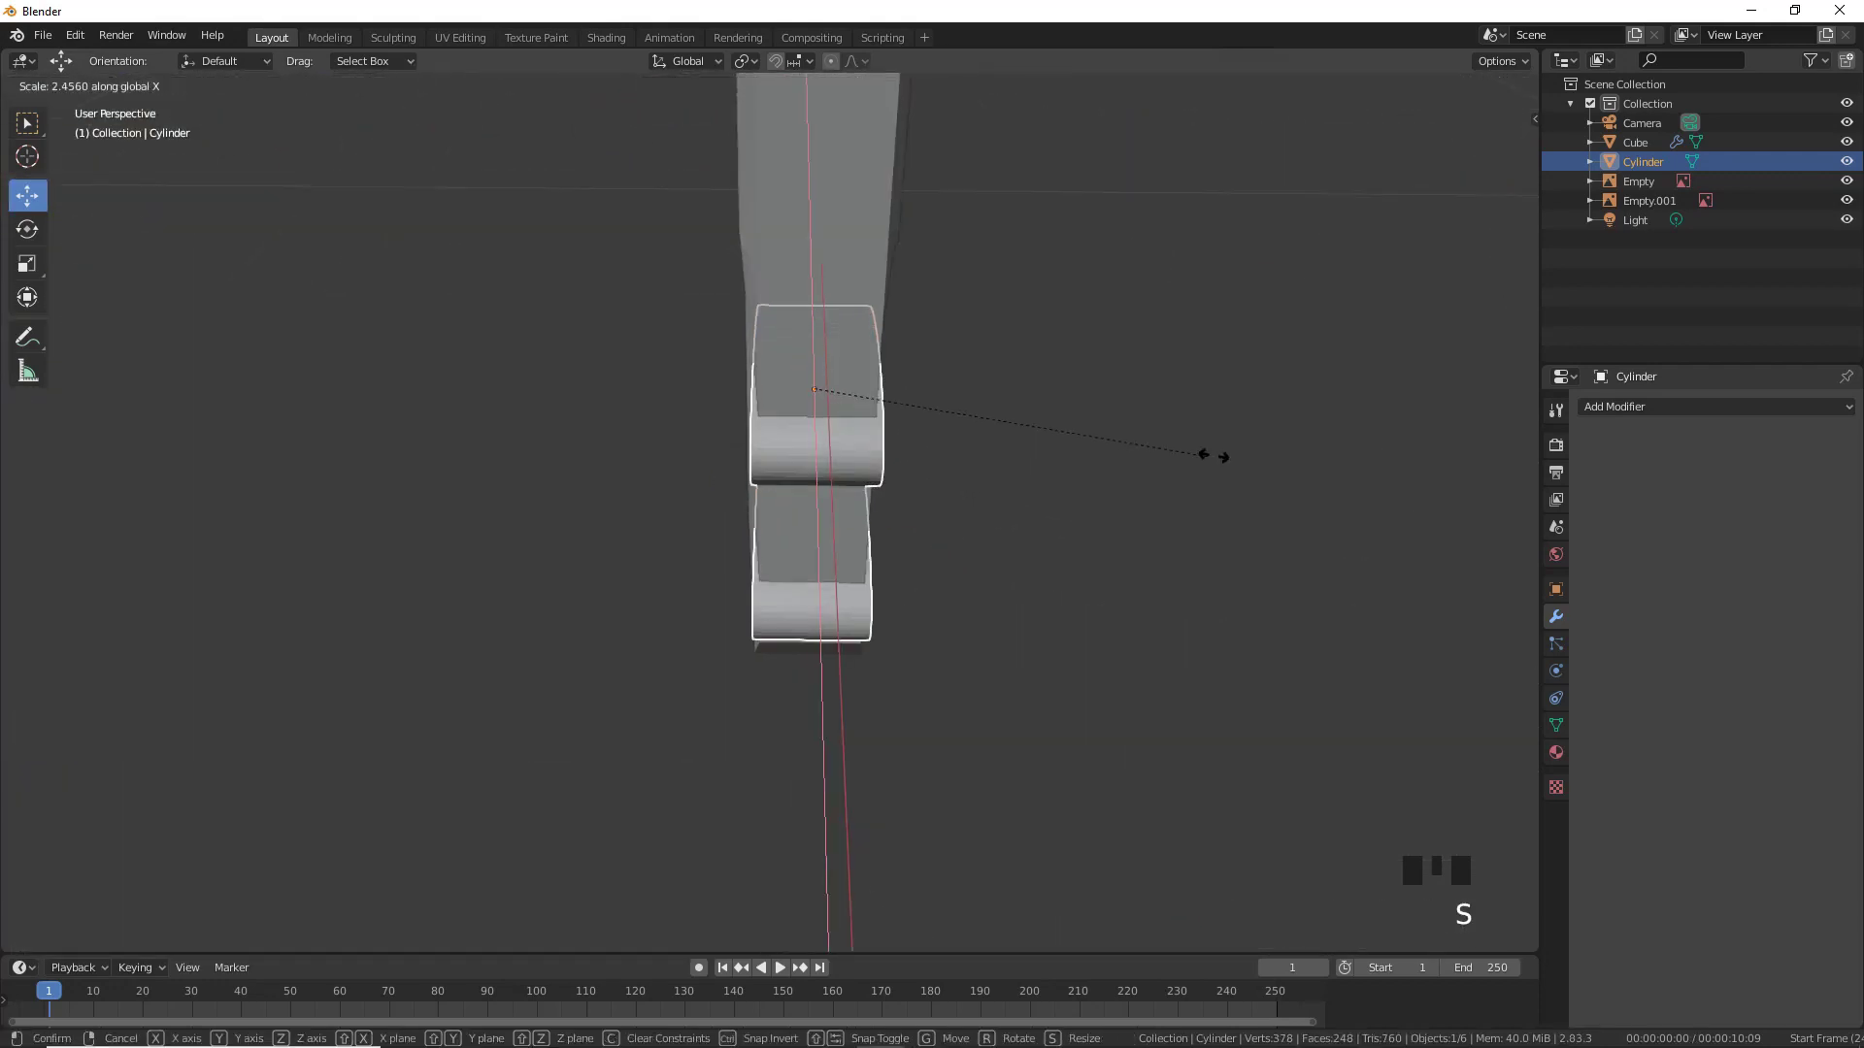
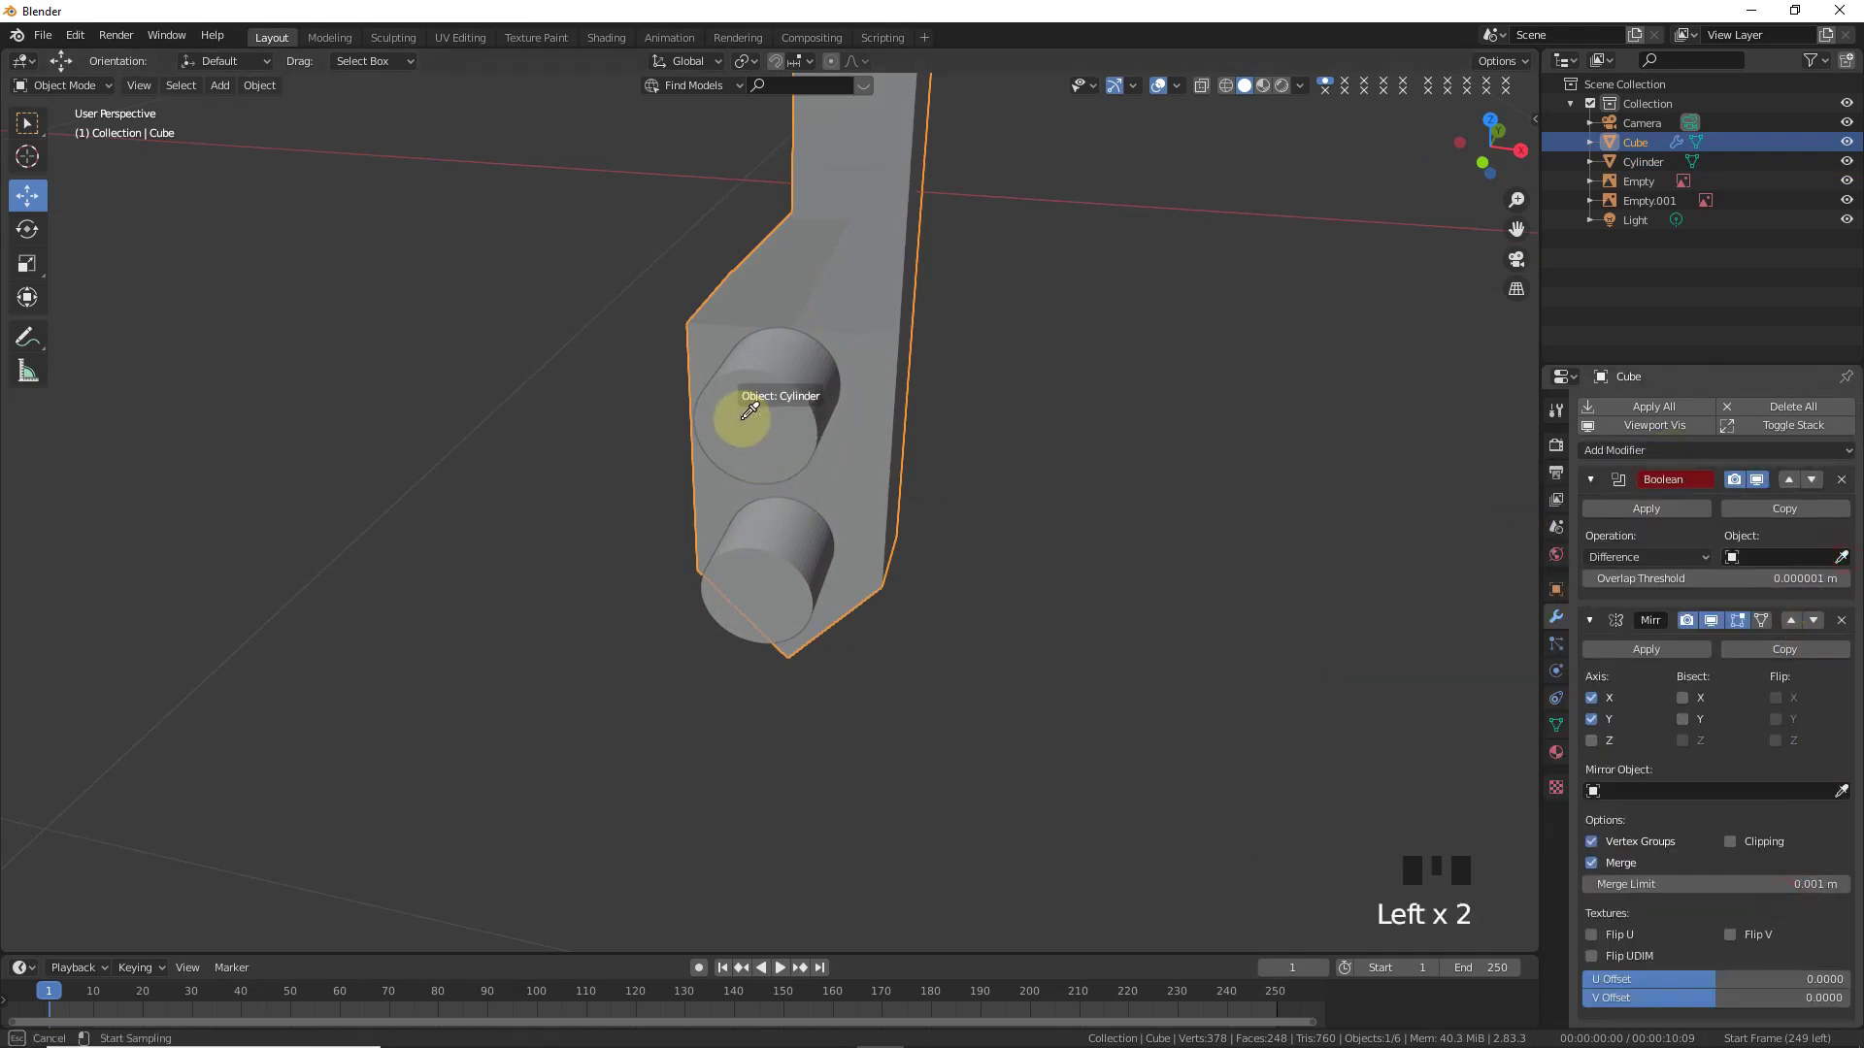
- Cut the holes with a Boolean Difference using the cylinder, then select the upper hole's rim edges
left_click_drag(1658, 510, 740, 423)
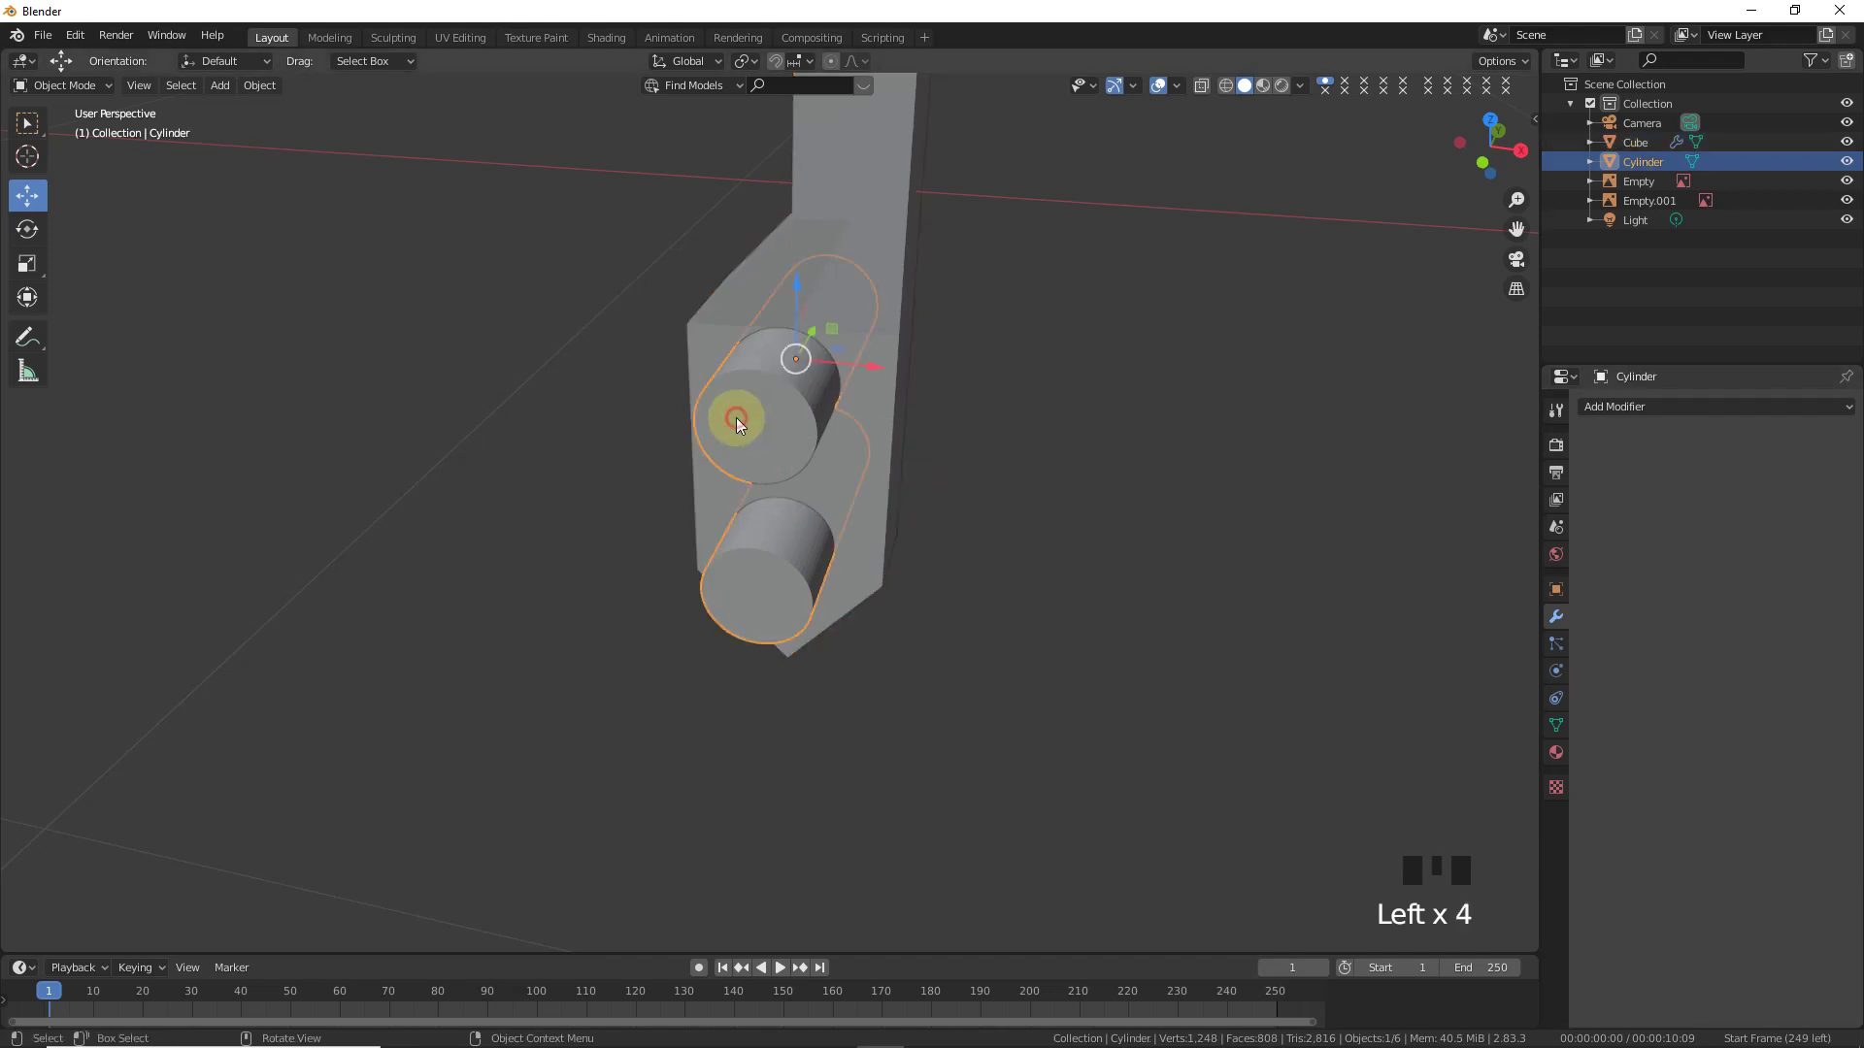
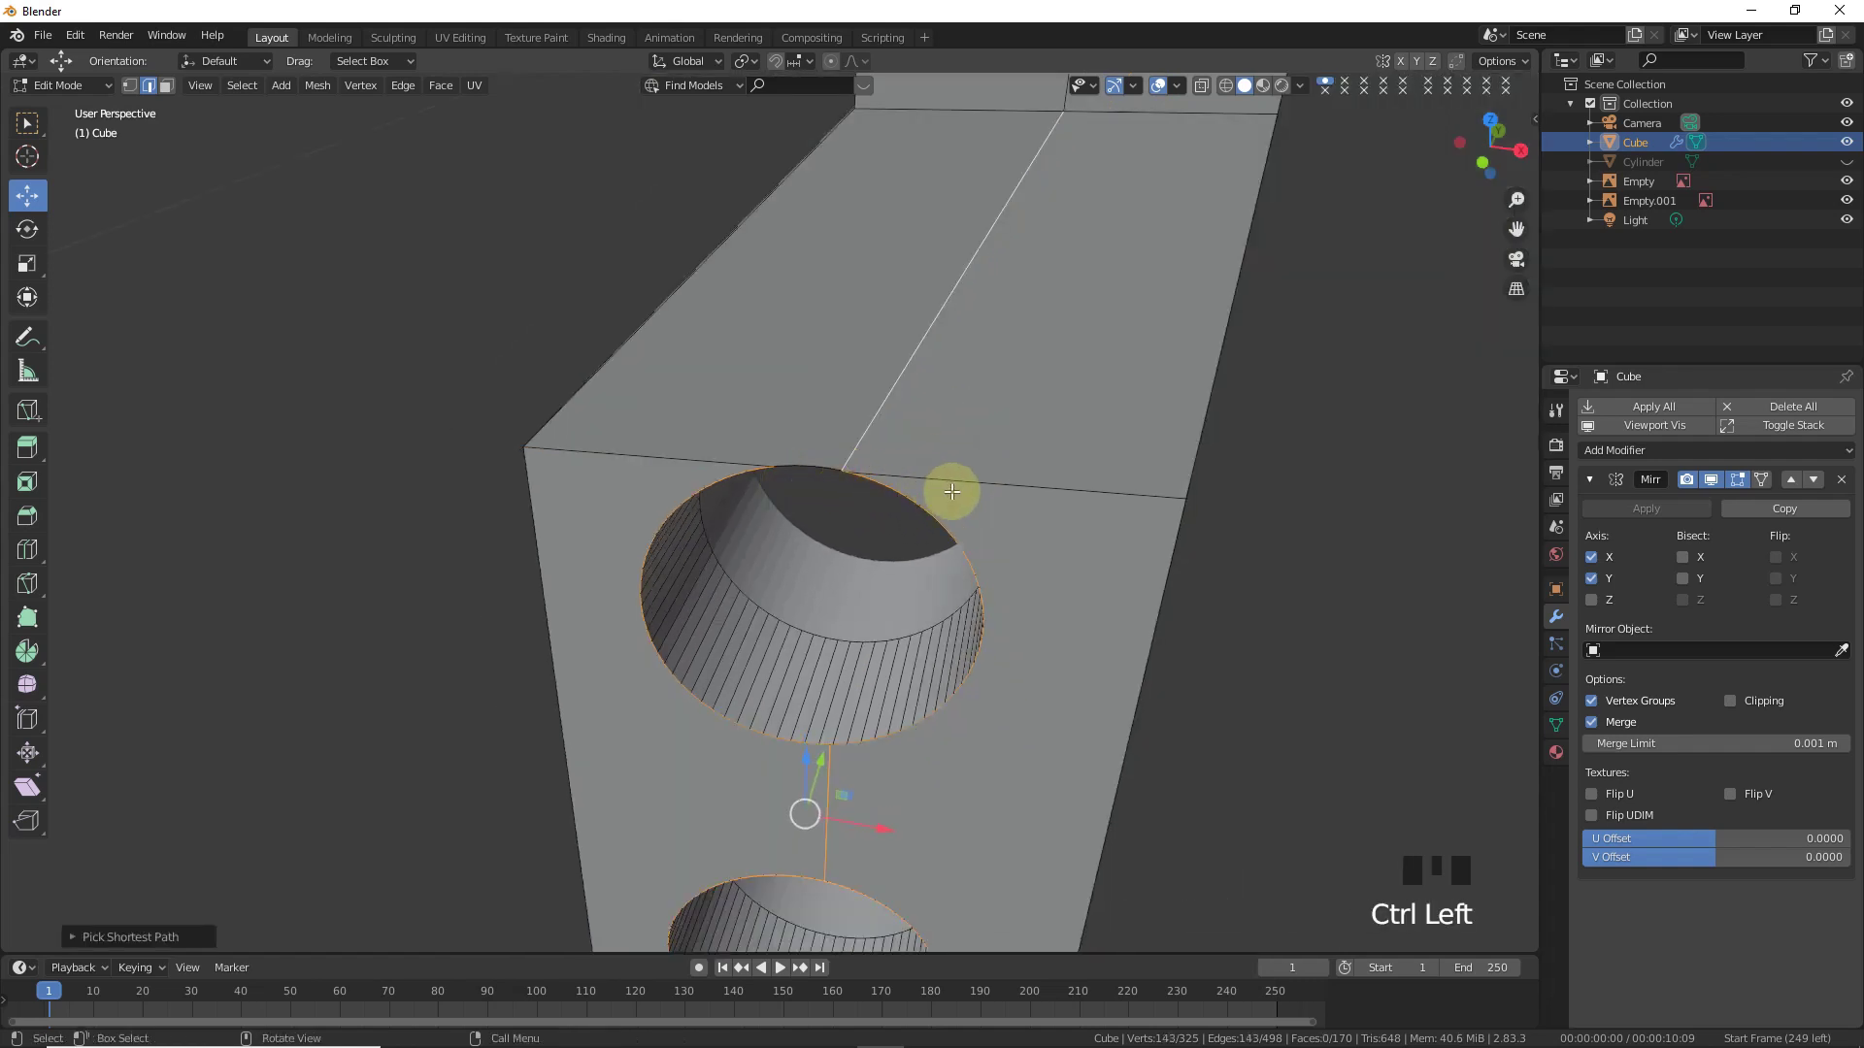
key("ctrl+z")
left_click(847, 466)
left_click(766, 462)
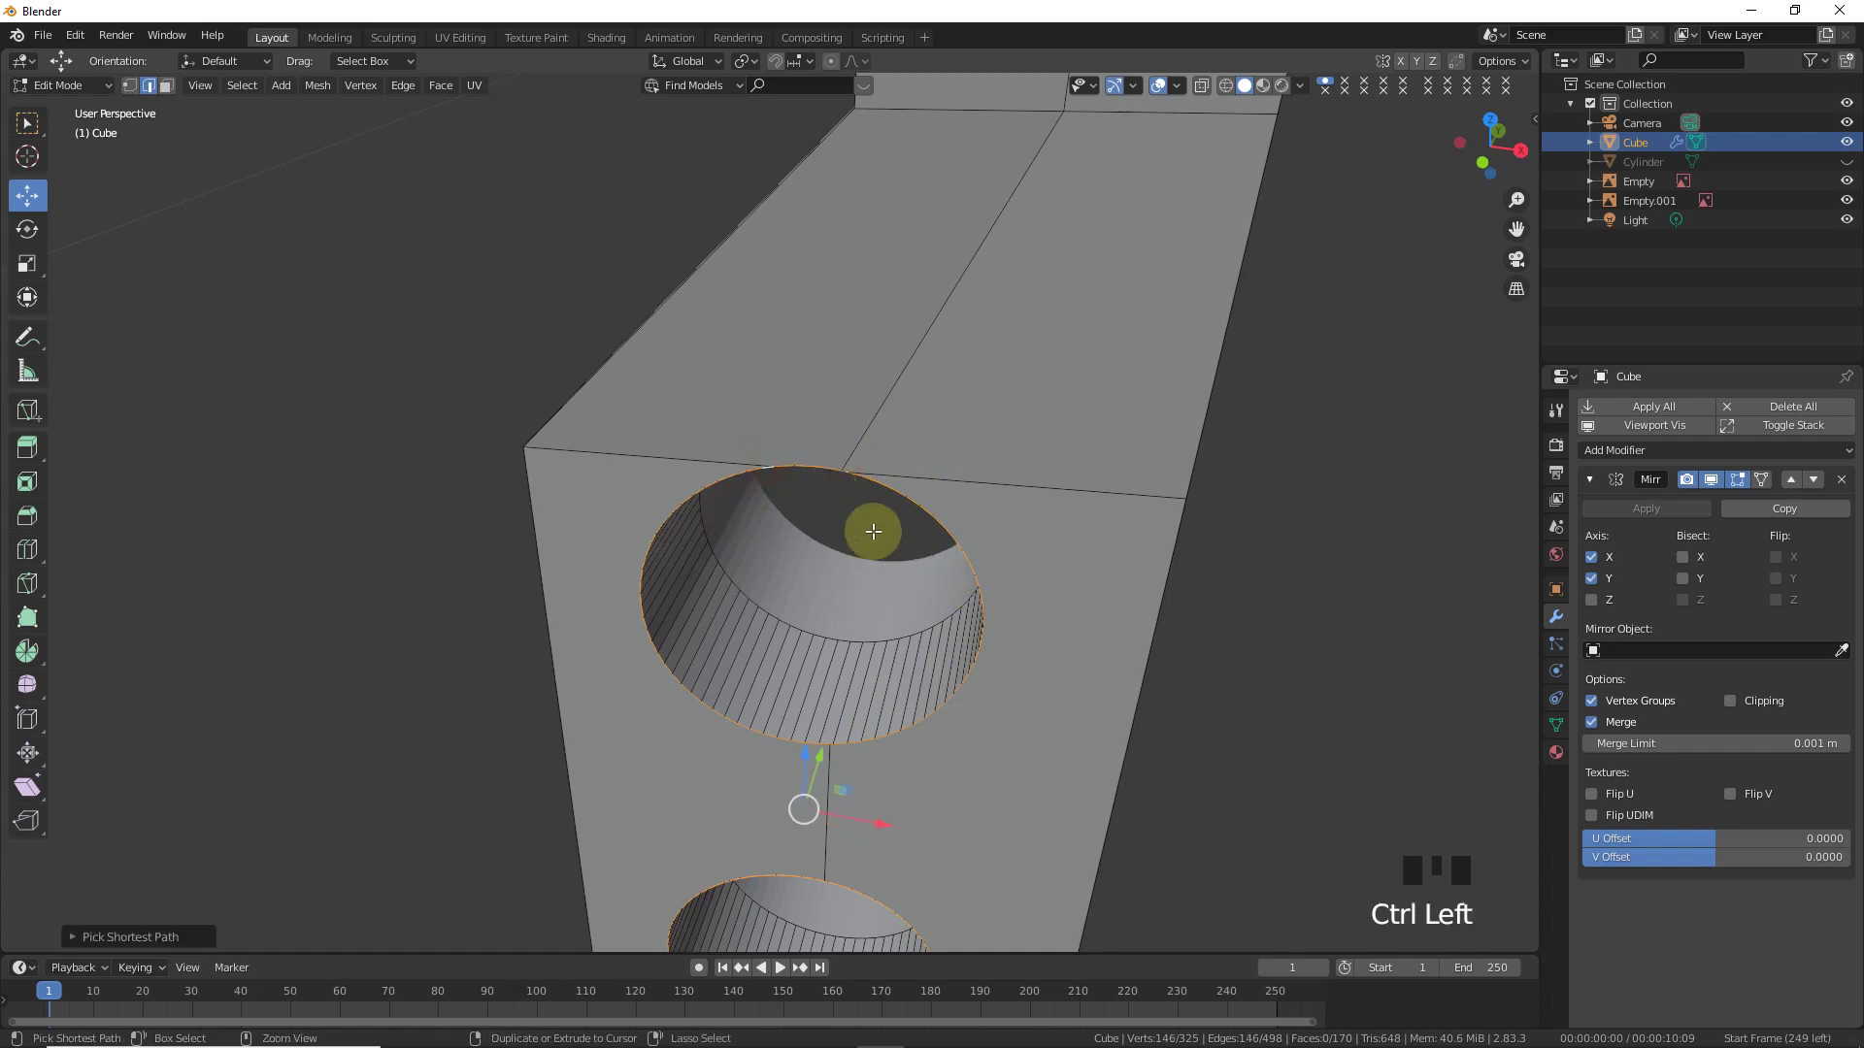
scroll("up", 3)
scroll("up", 3)
scroll("down", 3)
scroll("down", 3)
- Bevel the selected hole rims, then undo back through the bevel attempts
key("ctrl+b")
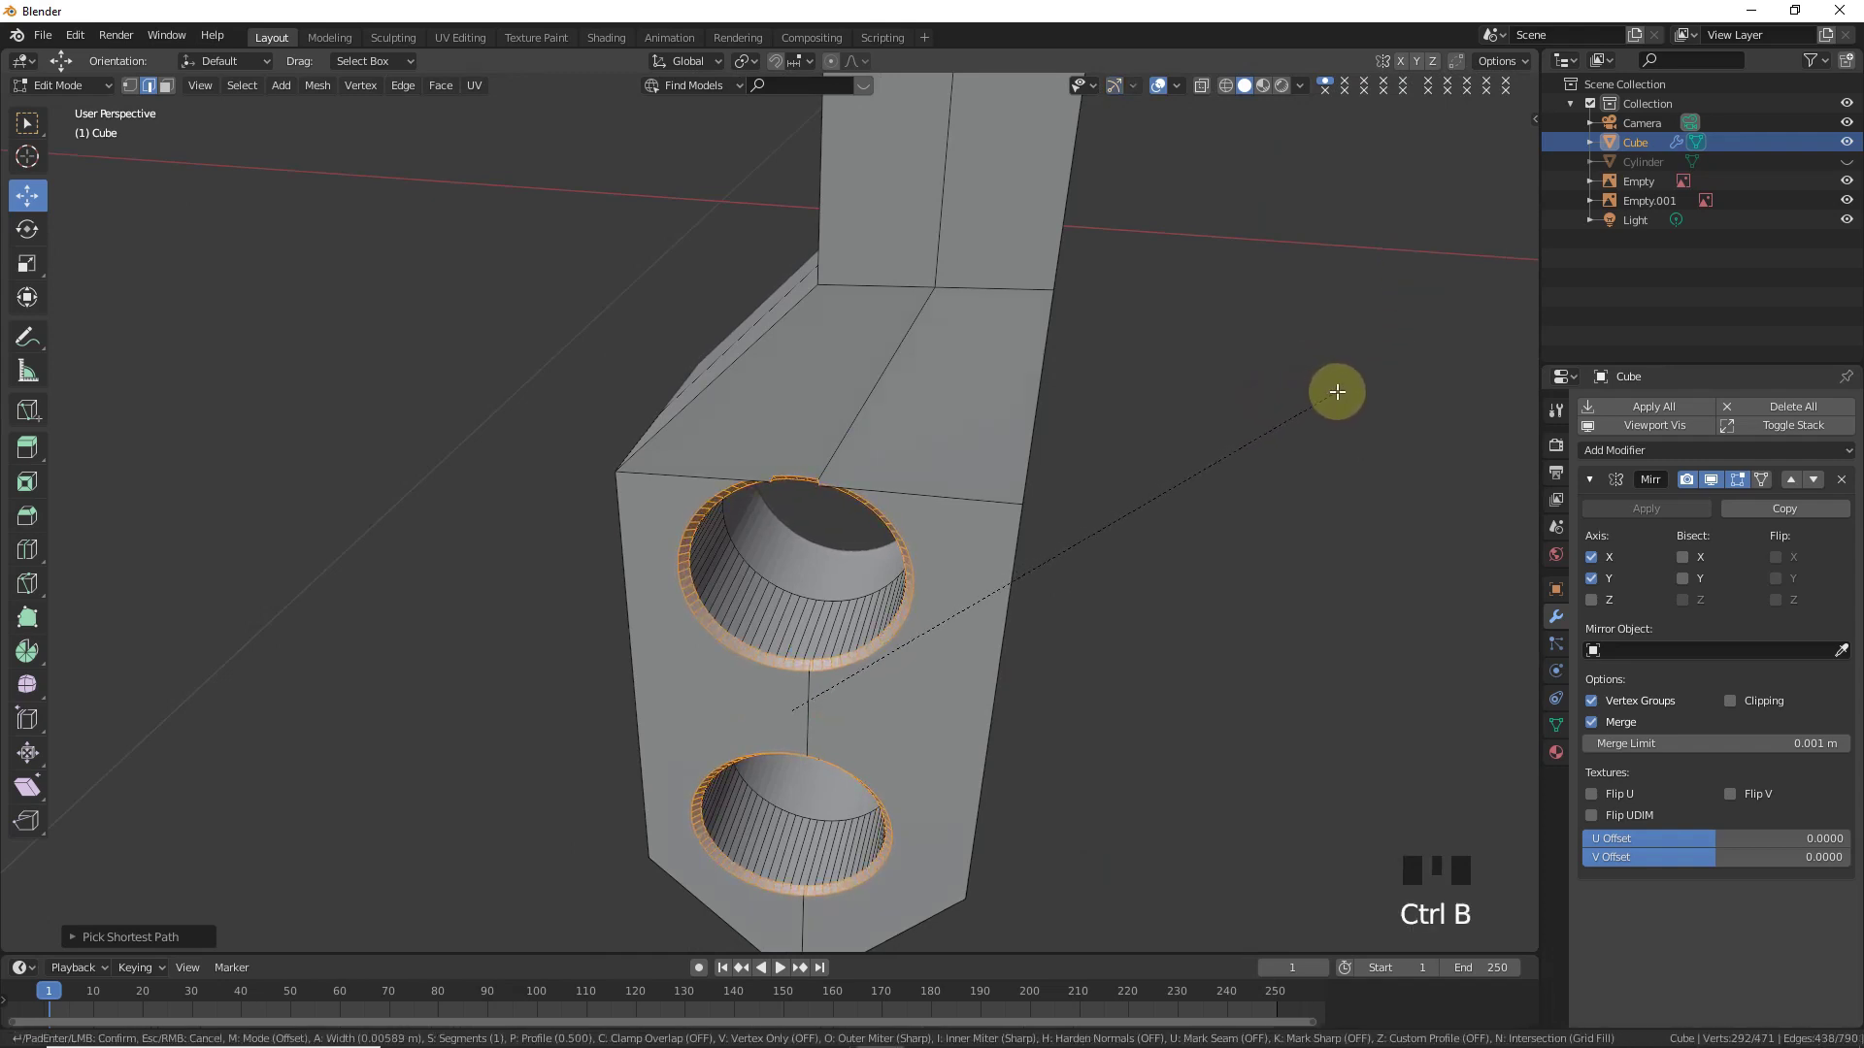
key("ctrl+z")
key("ctrl+z")
key("ctrl+z")
key("ctrl+z")
key("ctrl+z")
key("ctrl+z")
key("ctrl+z")
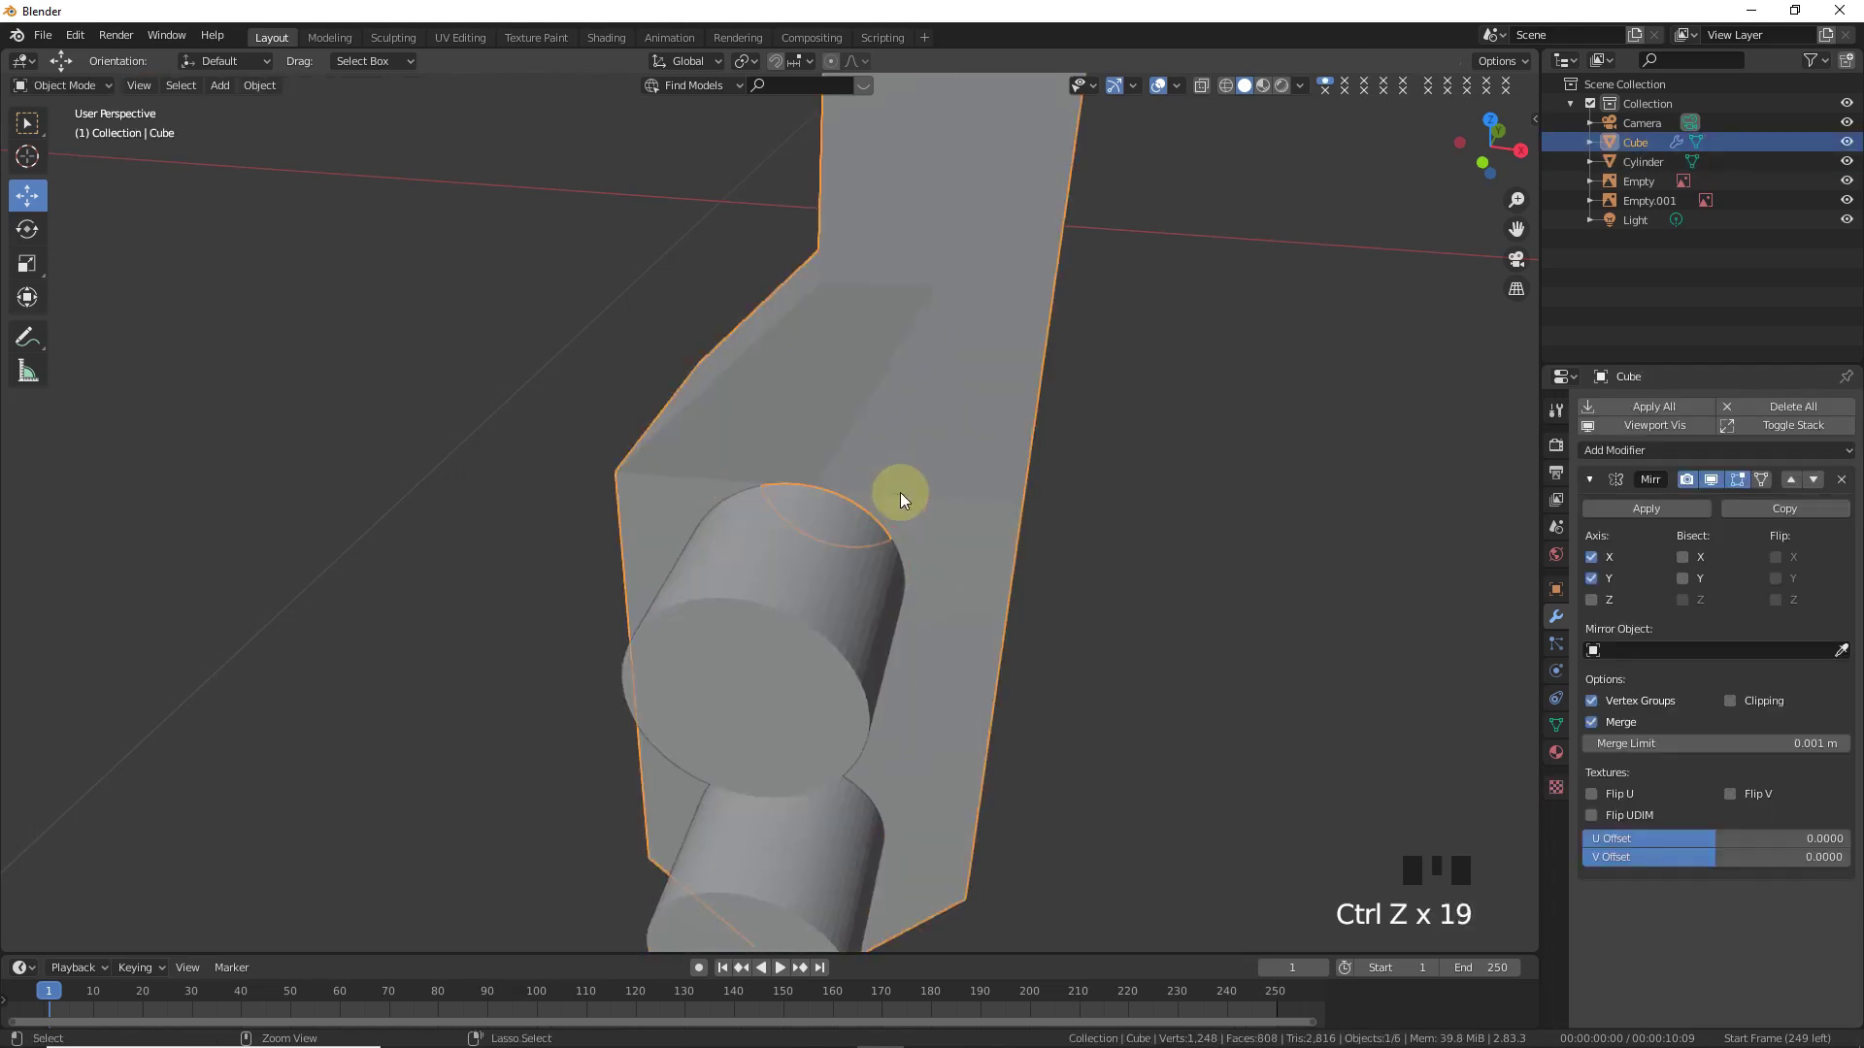
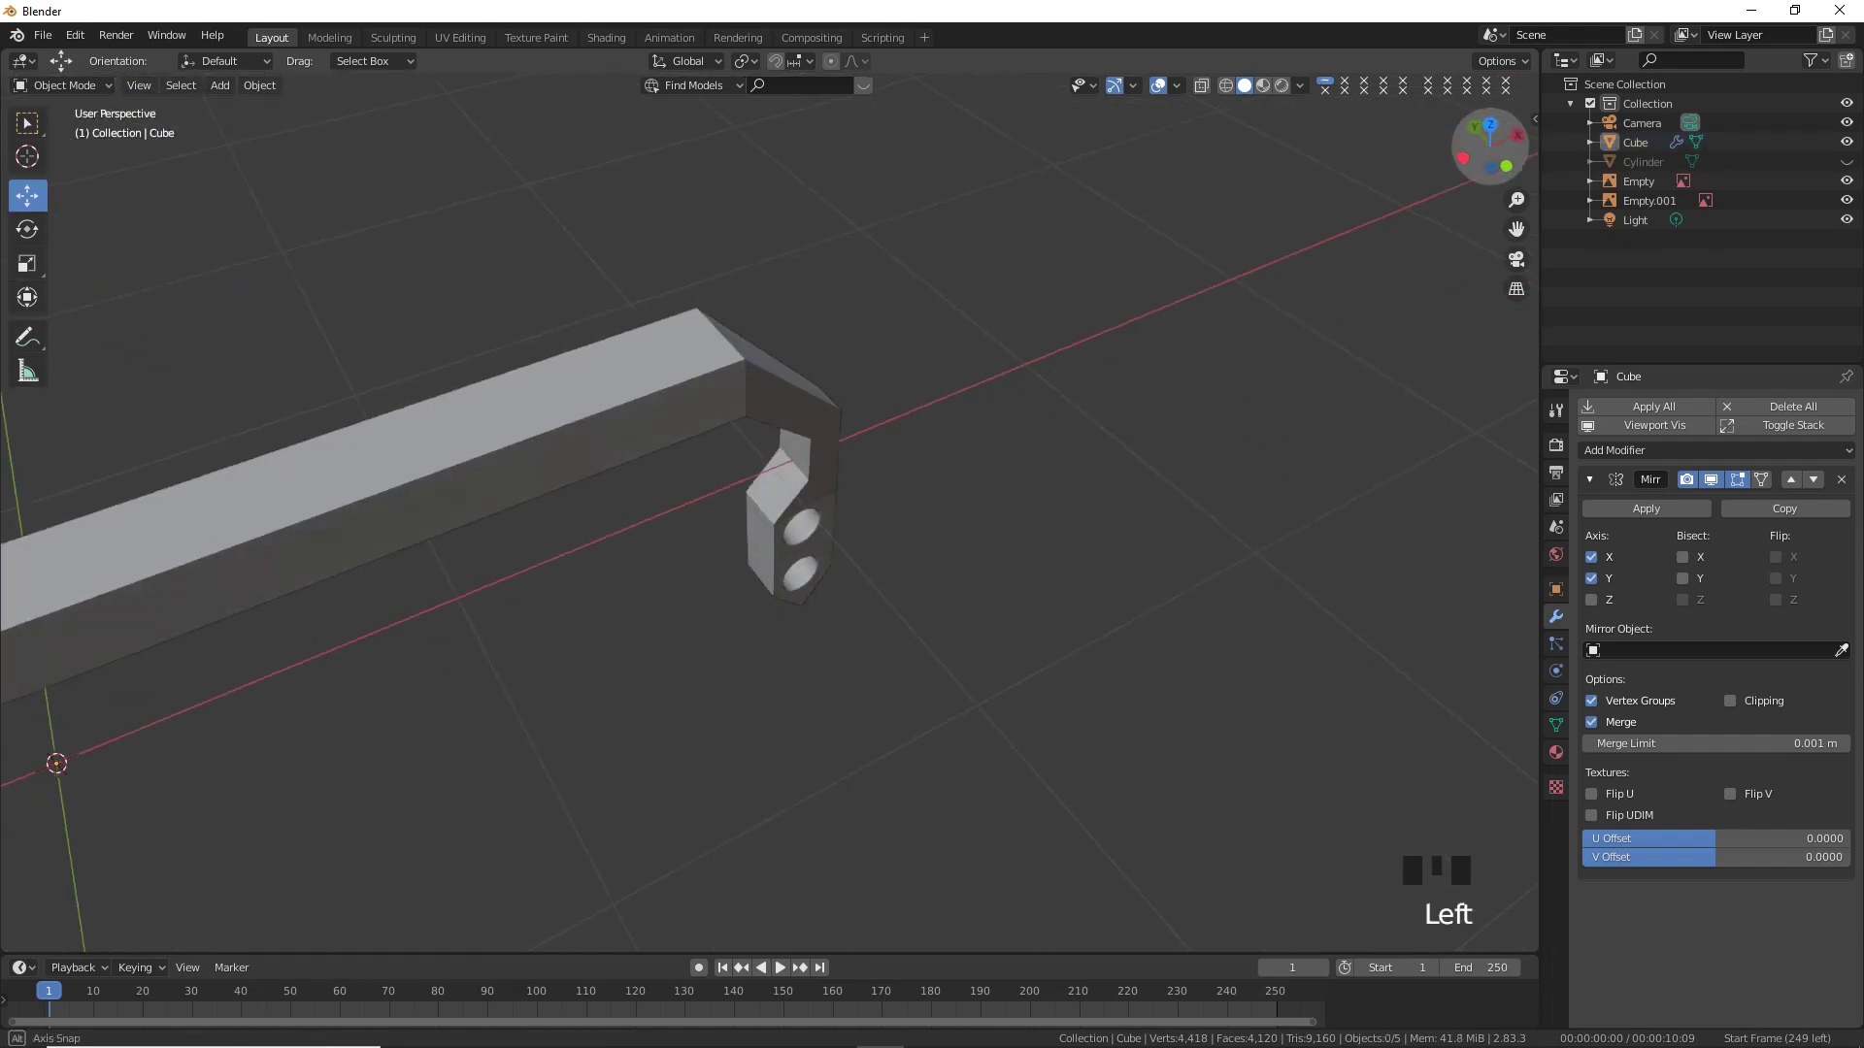
- Select the frame and add an edge loop running along it in Edit Mode
left_click(675, 417)
left_click(1520, 222)
key("Tab")
left_click(718, 513)
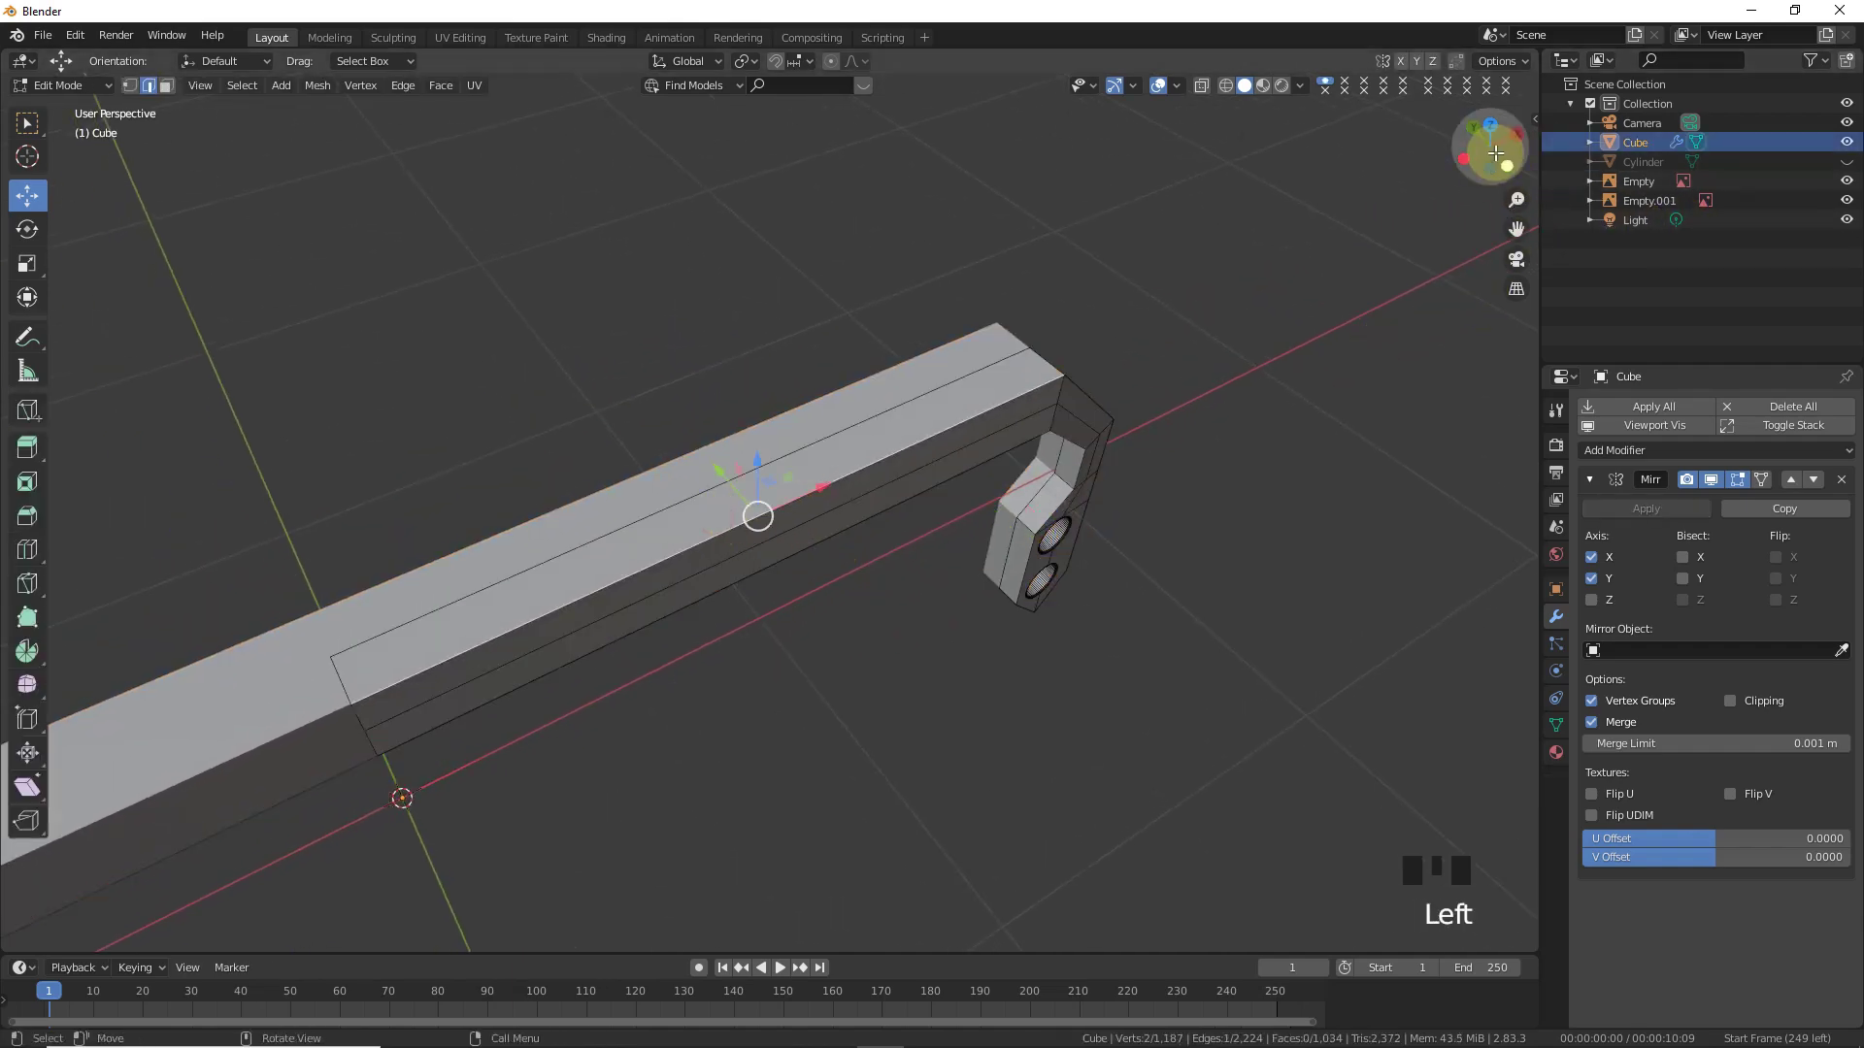
left_click(1494, 147)
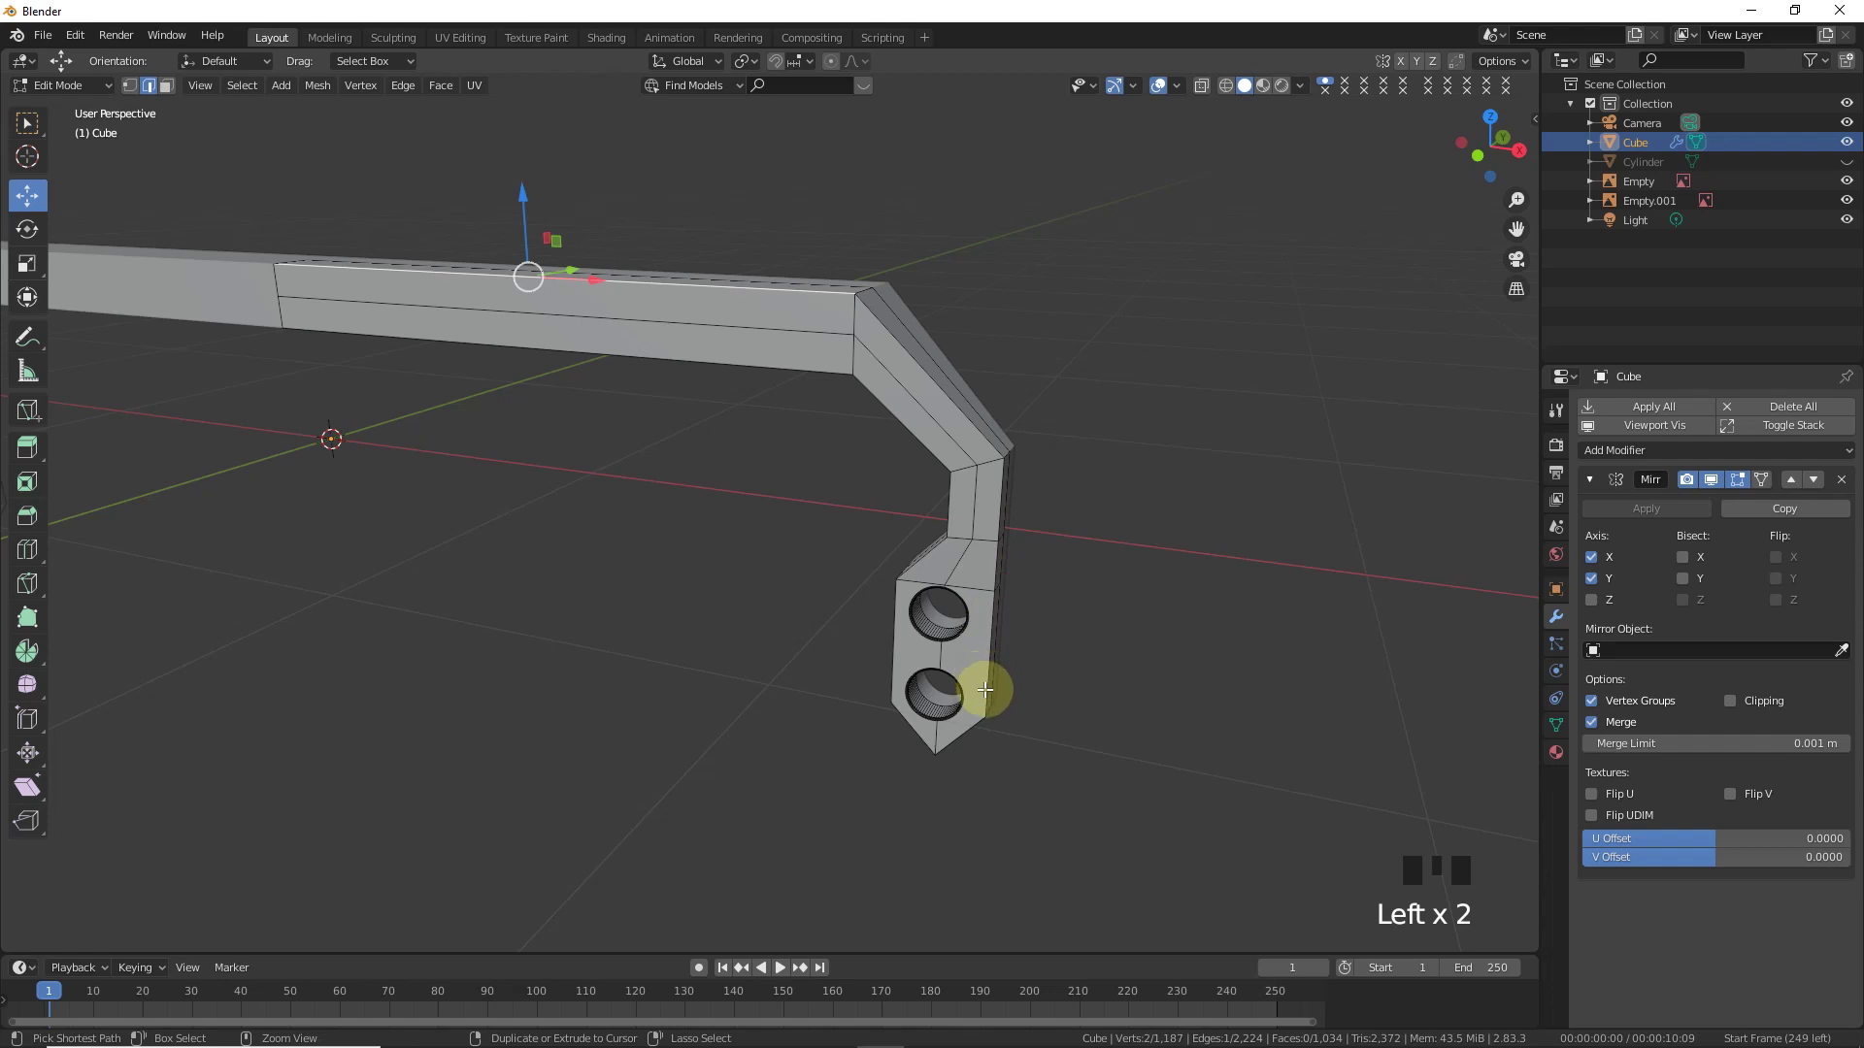
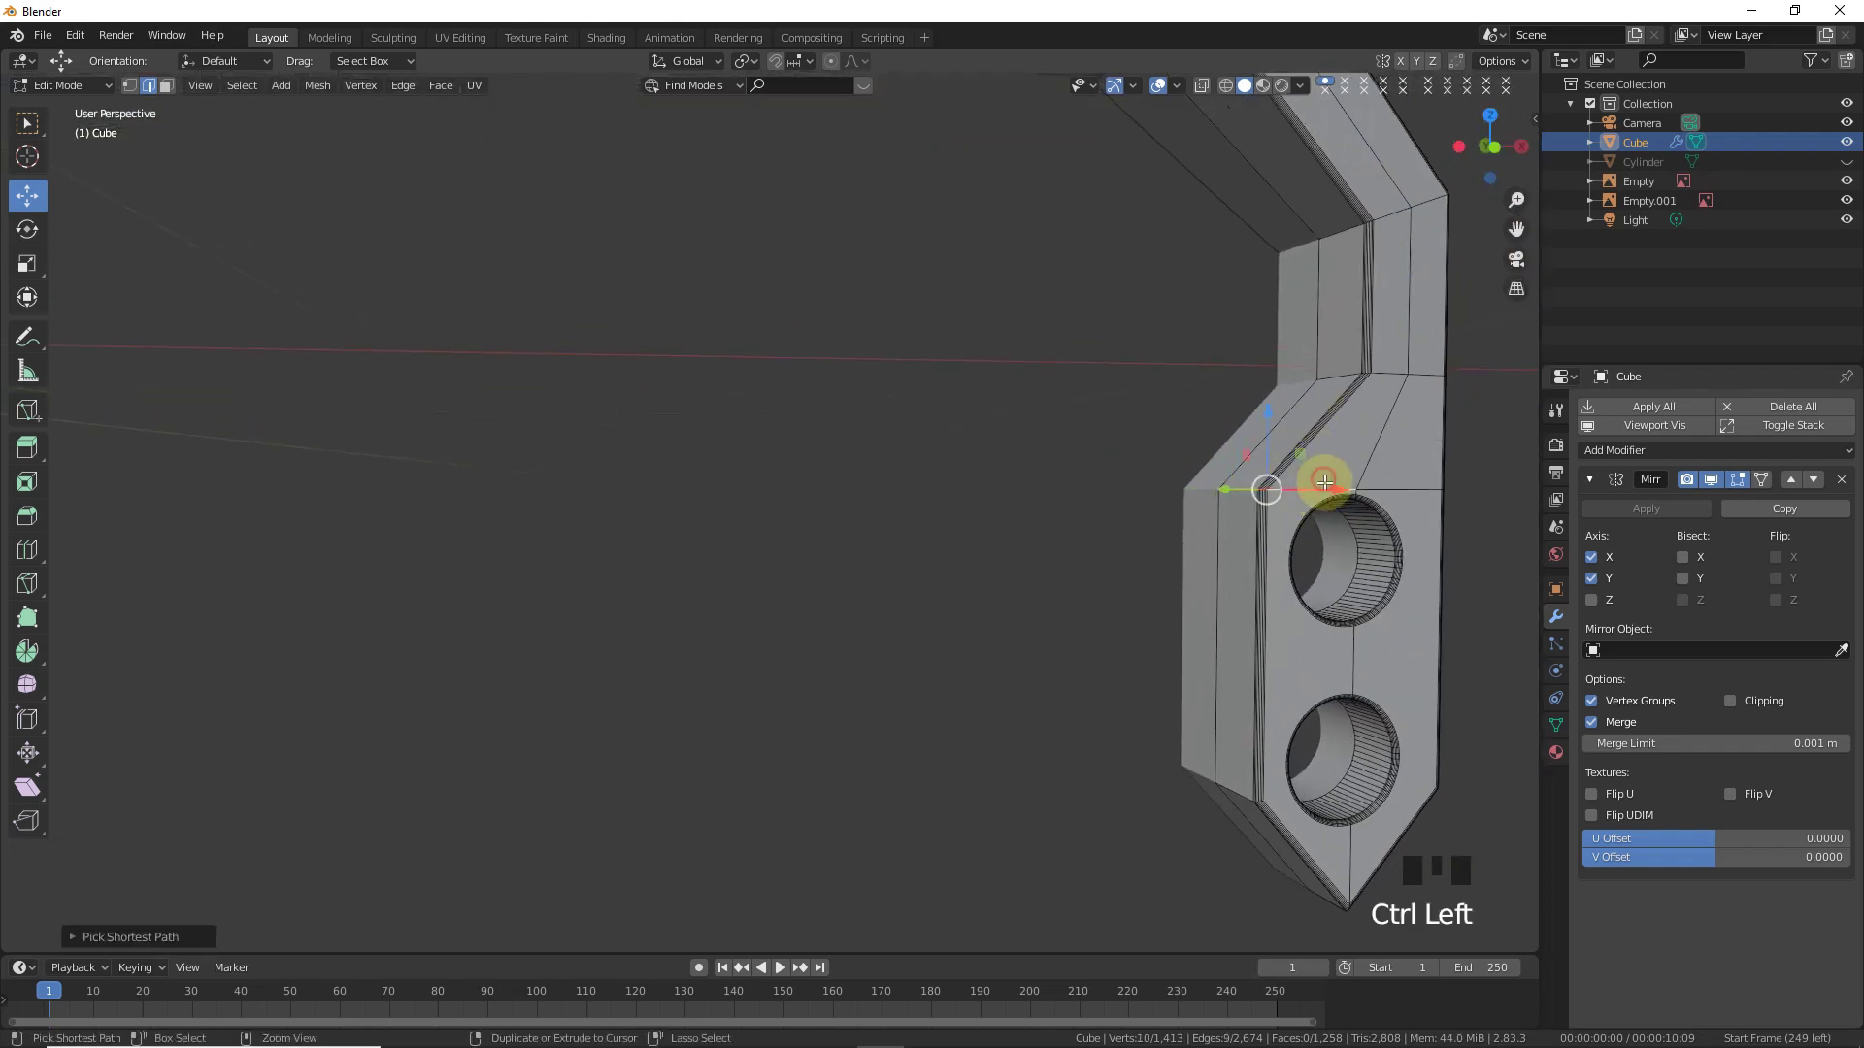
- Bevel the side tab's upper corner edge and then its lower corner edge
left_click(1304, 488)
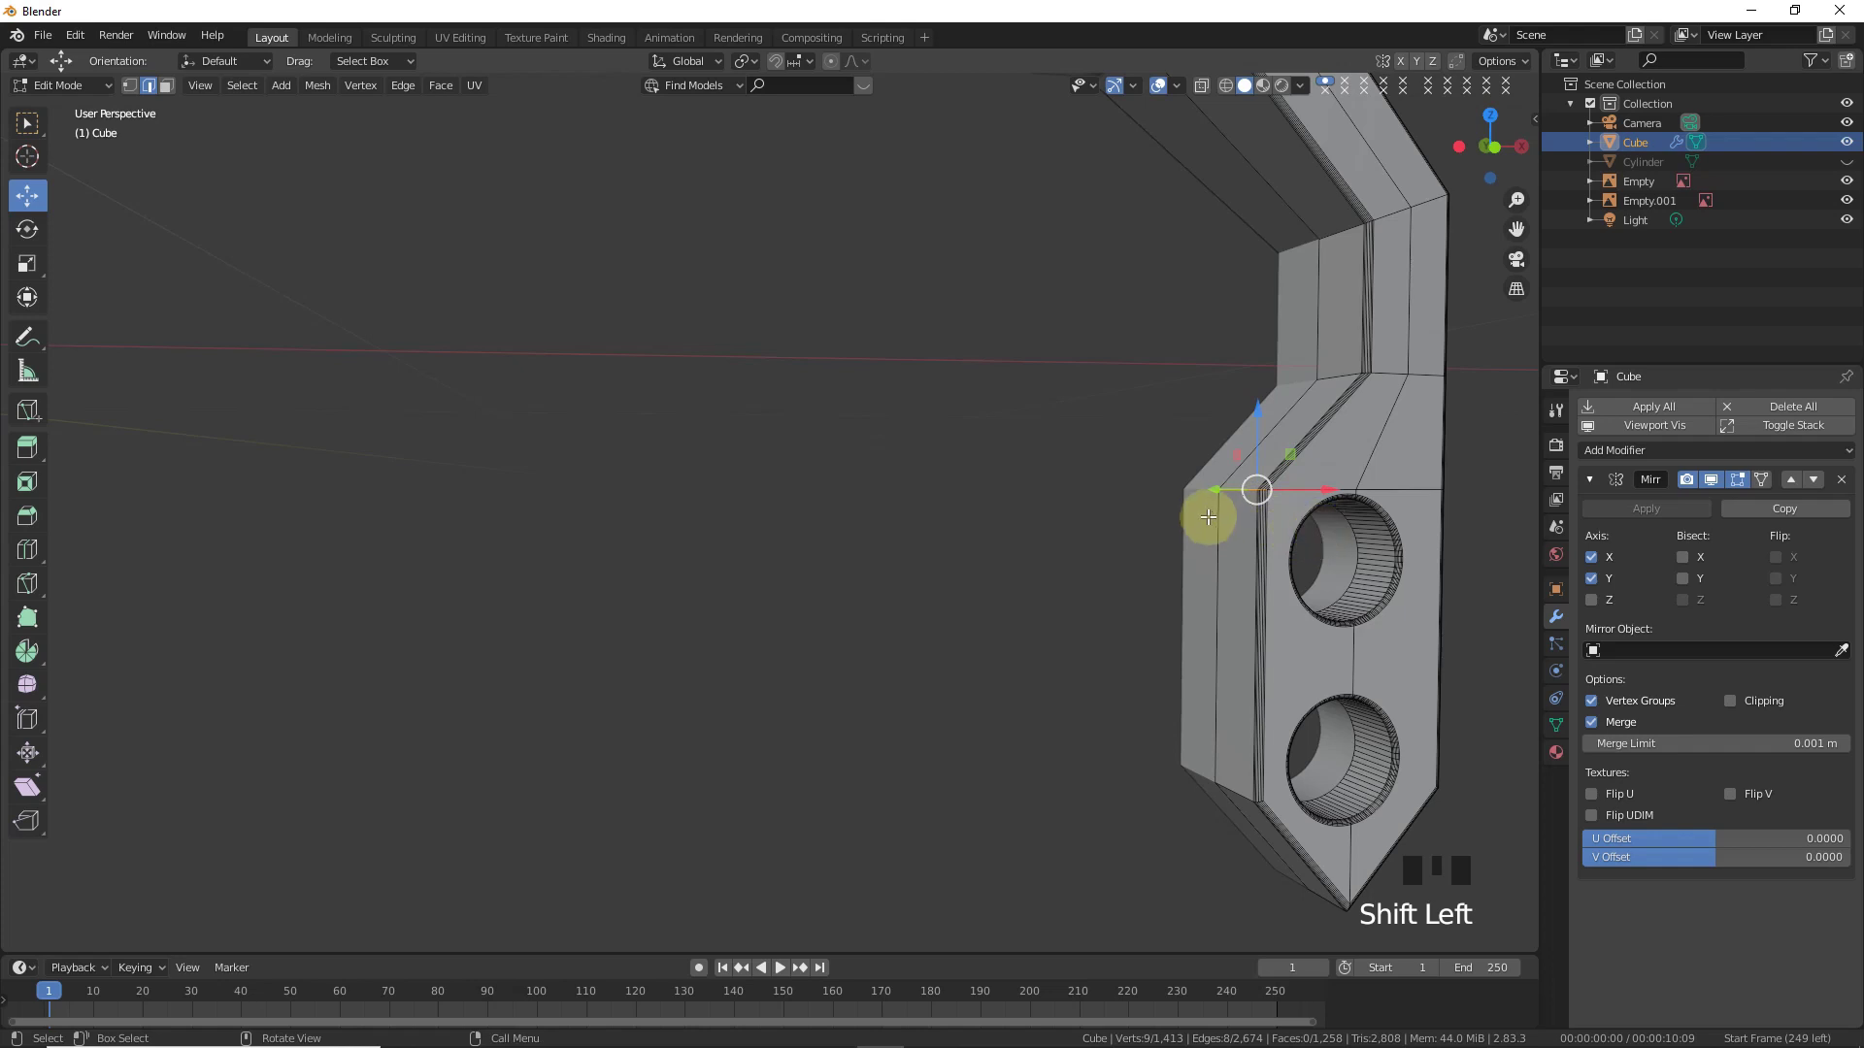
left_click(1221, 487)
key("ctrl+z")
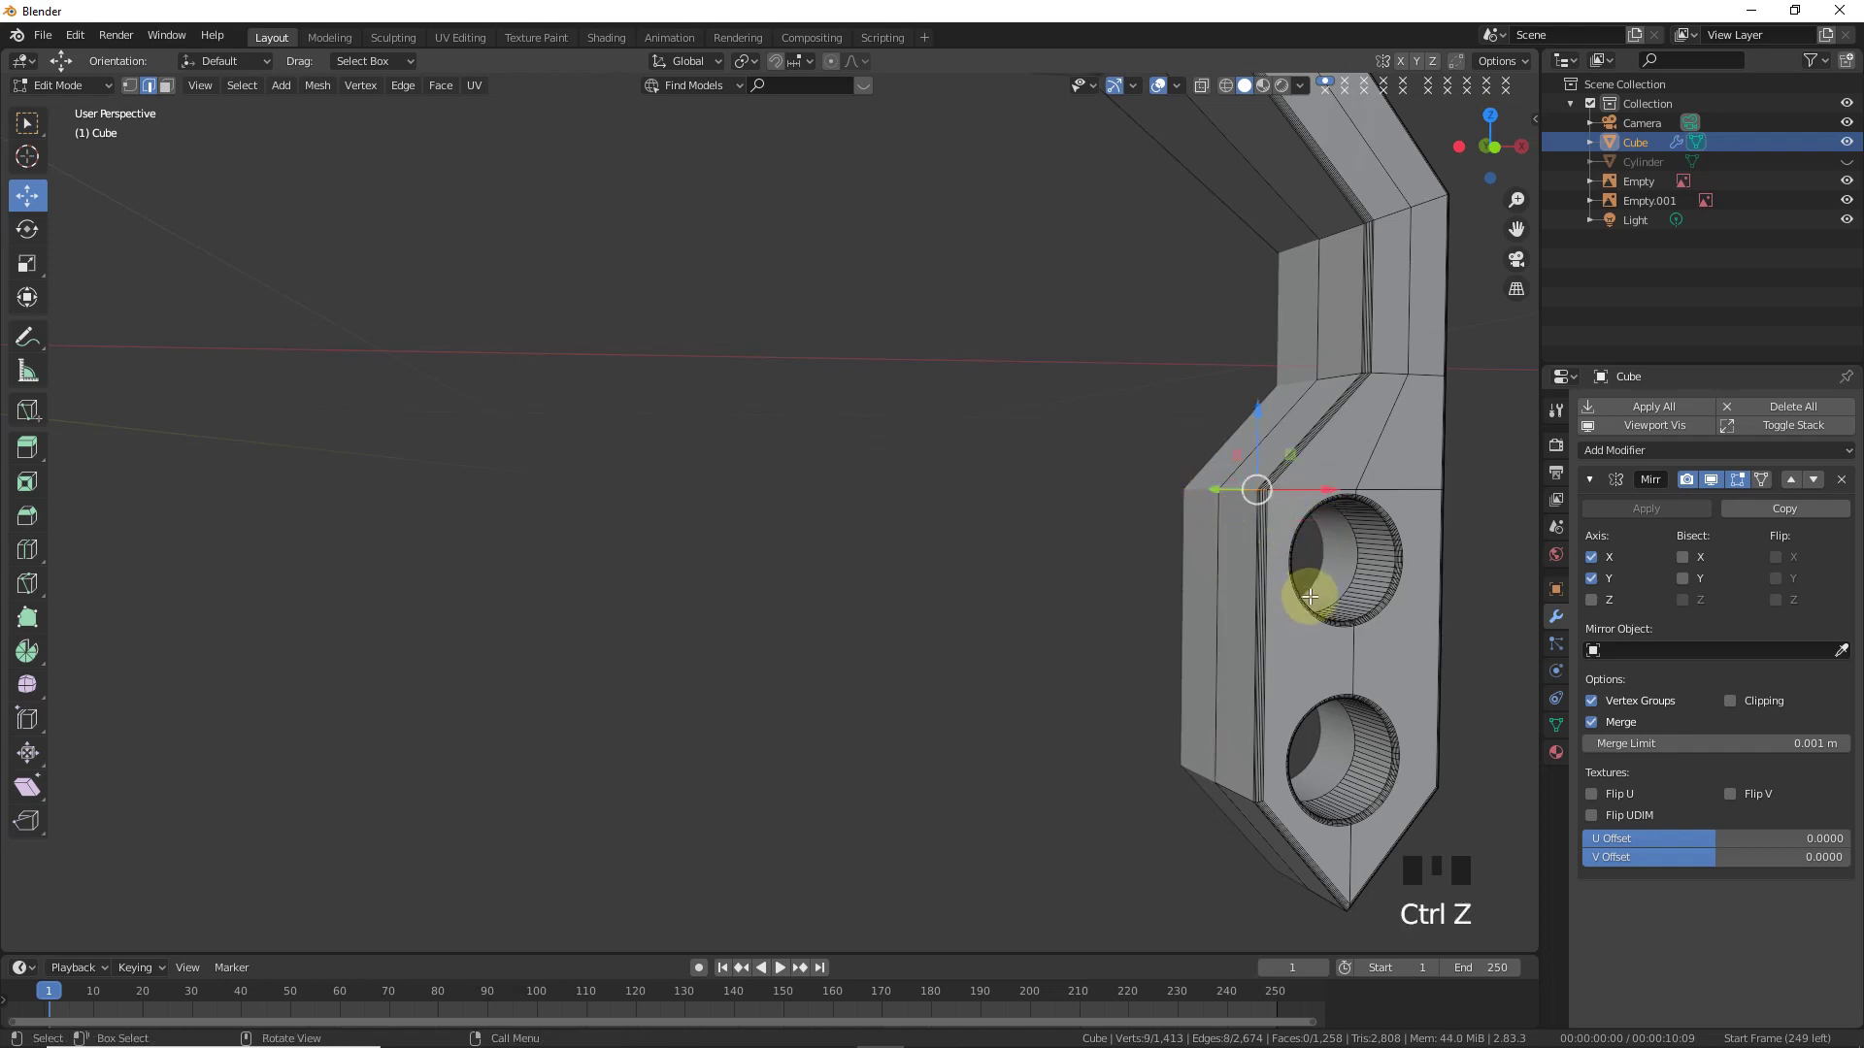
key("ctrl+b")
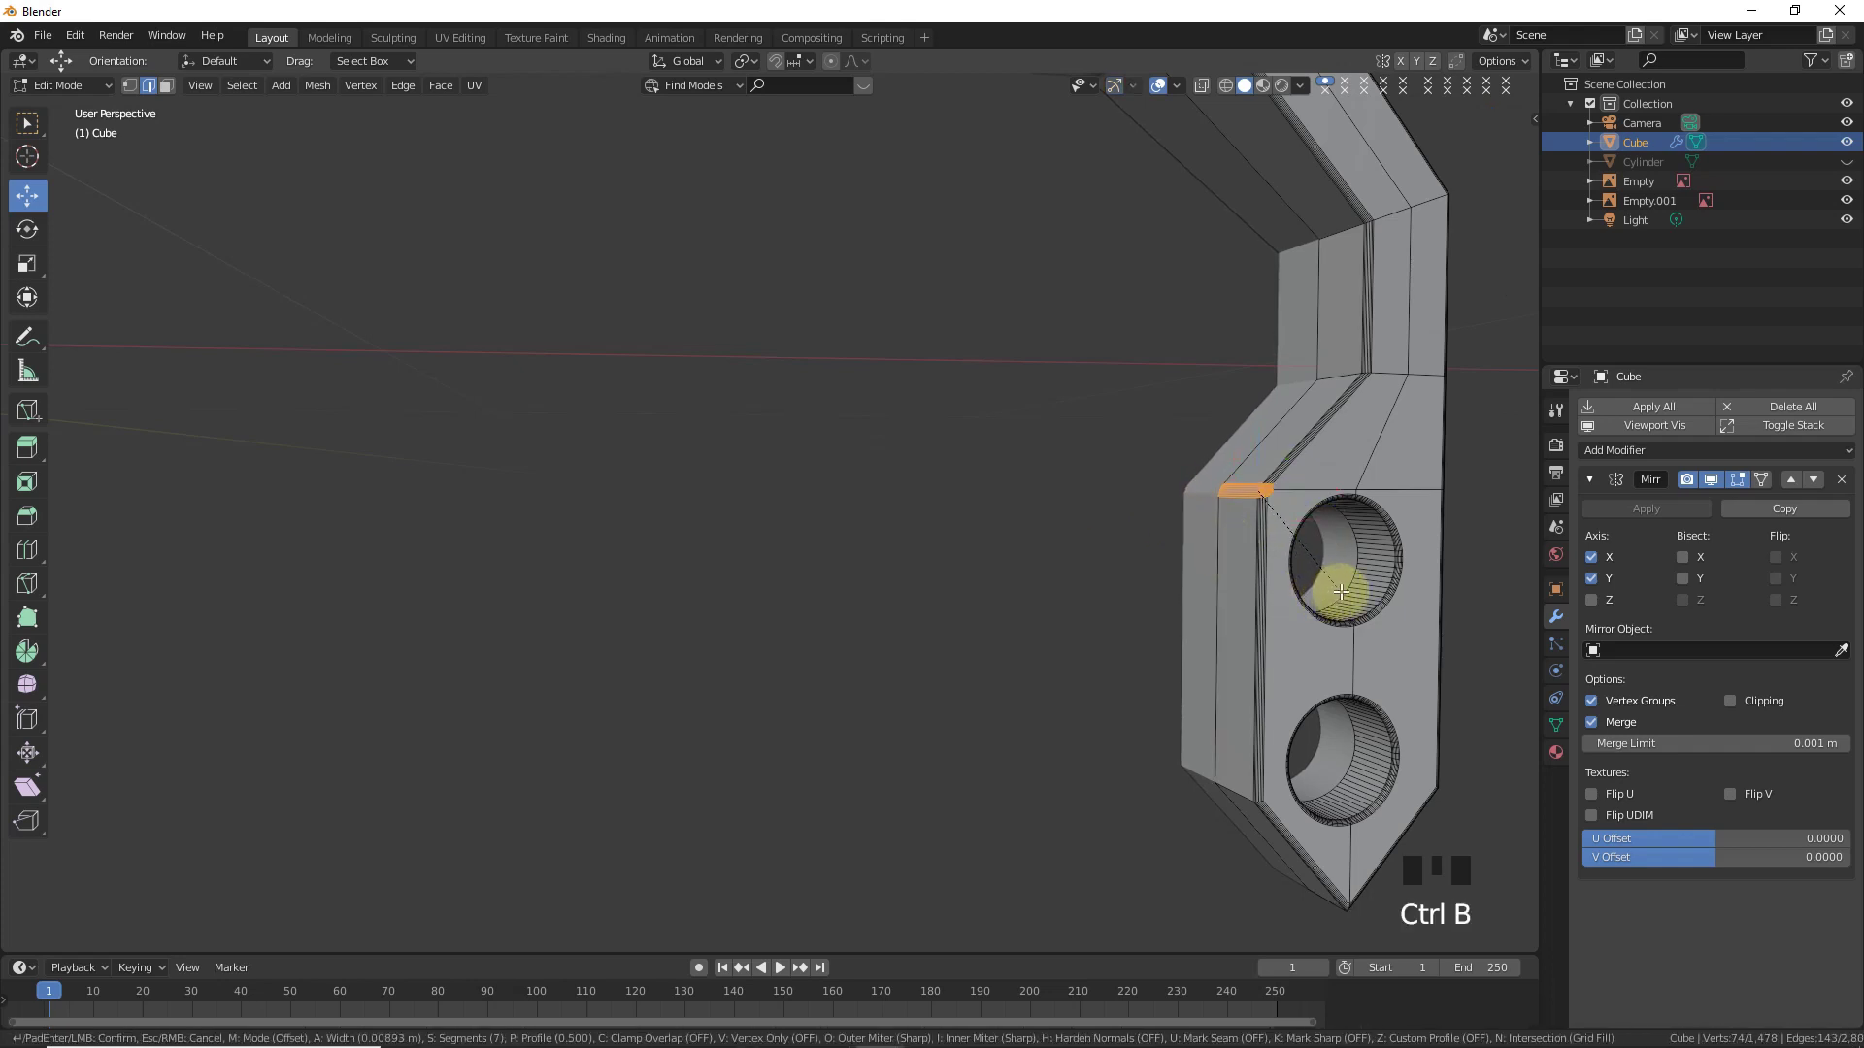
left_click(1221, 787)
left_click(1220, 780)
left_click(1263, 796)
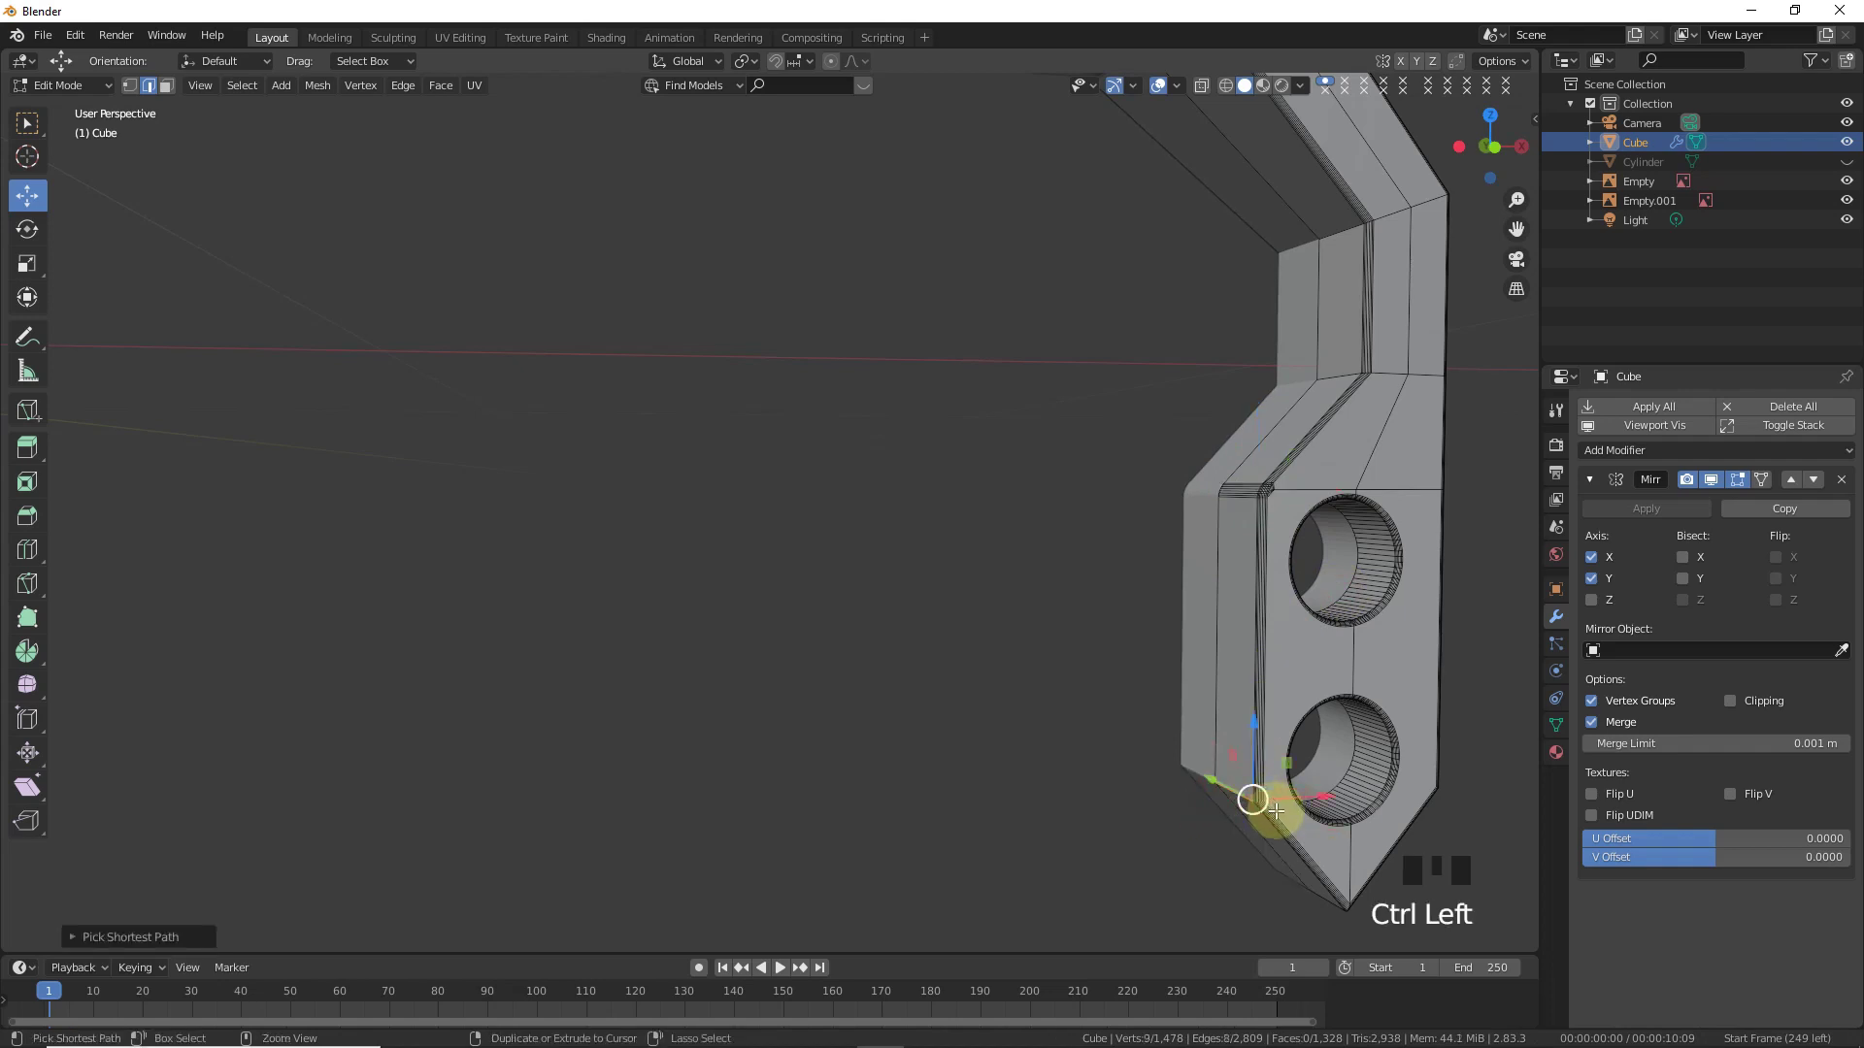
key("ctrl+b")
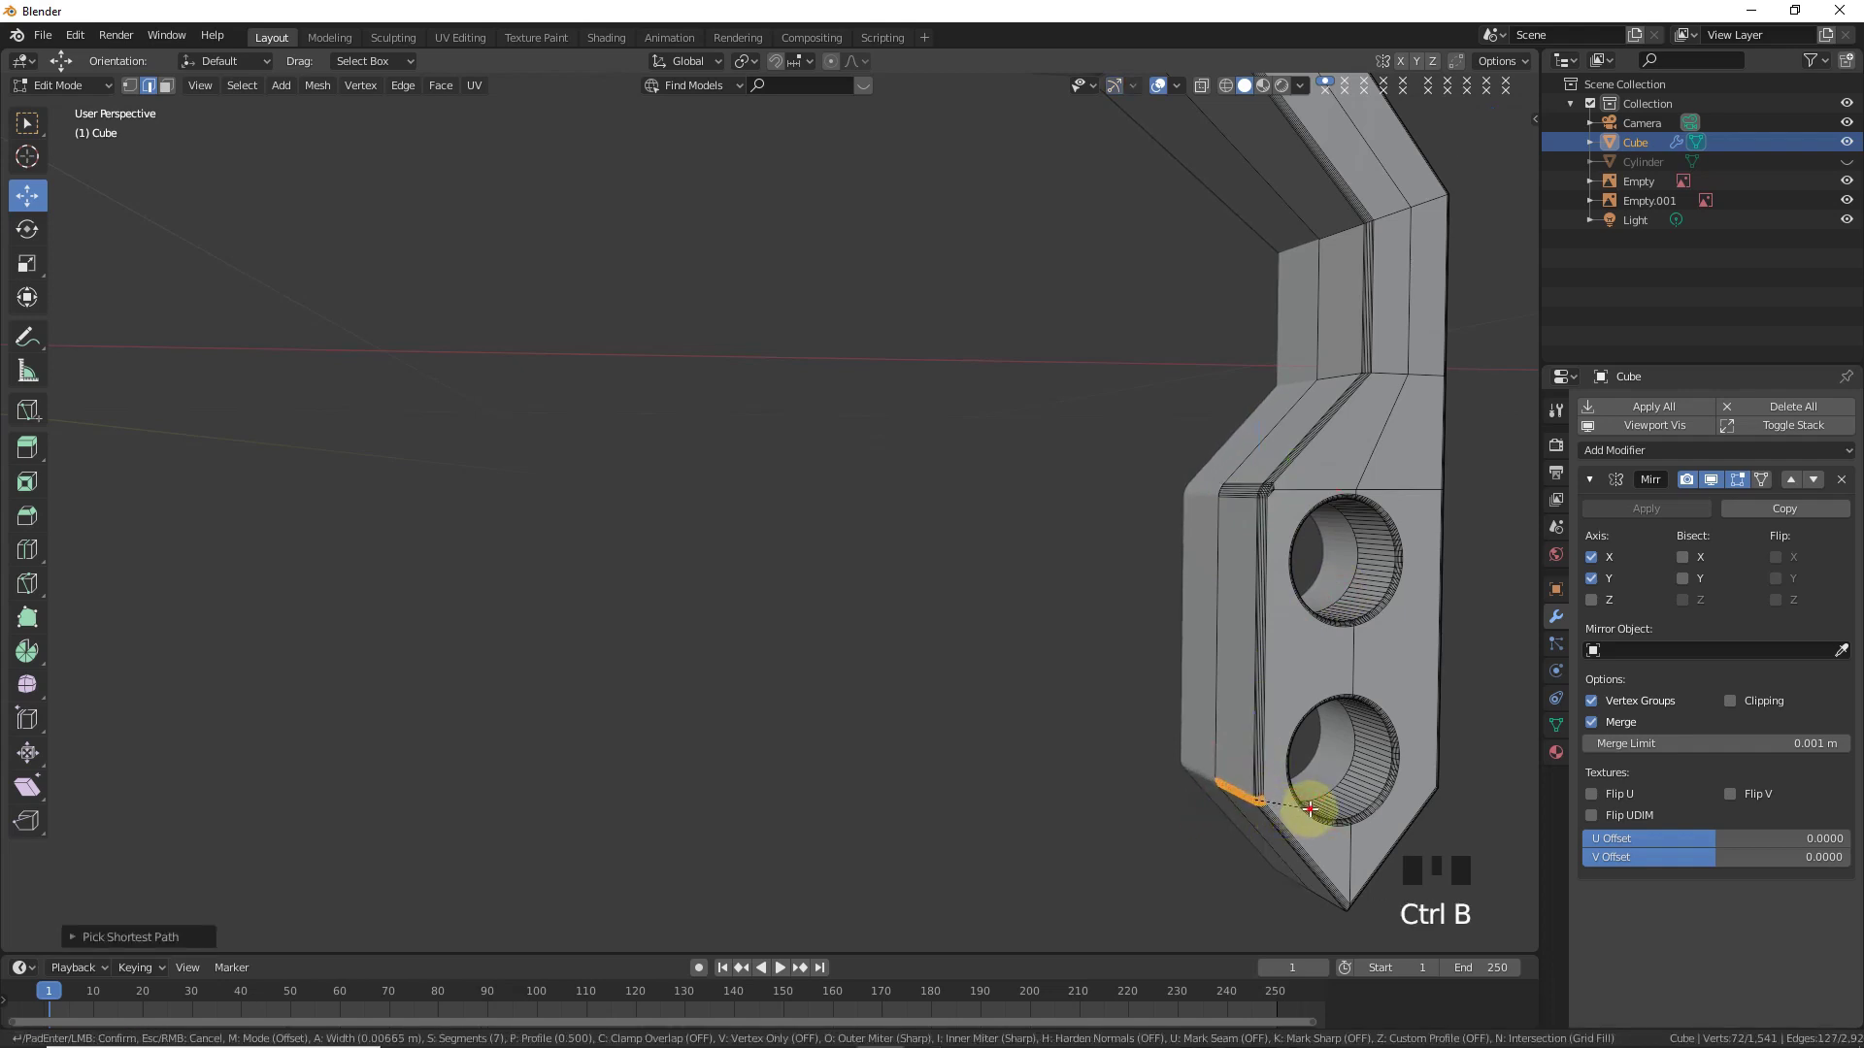
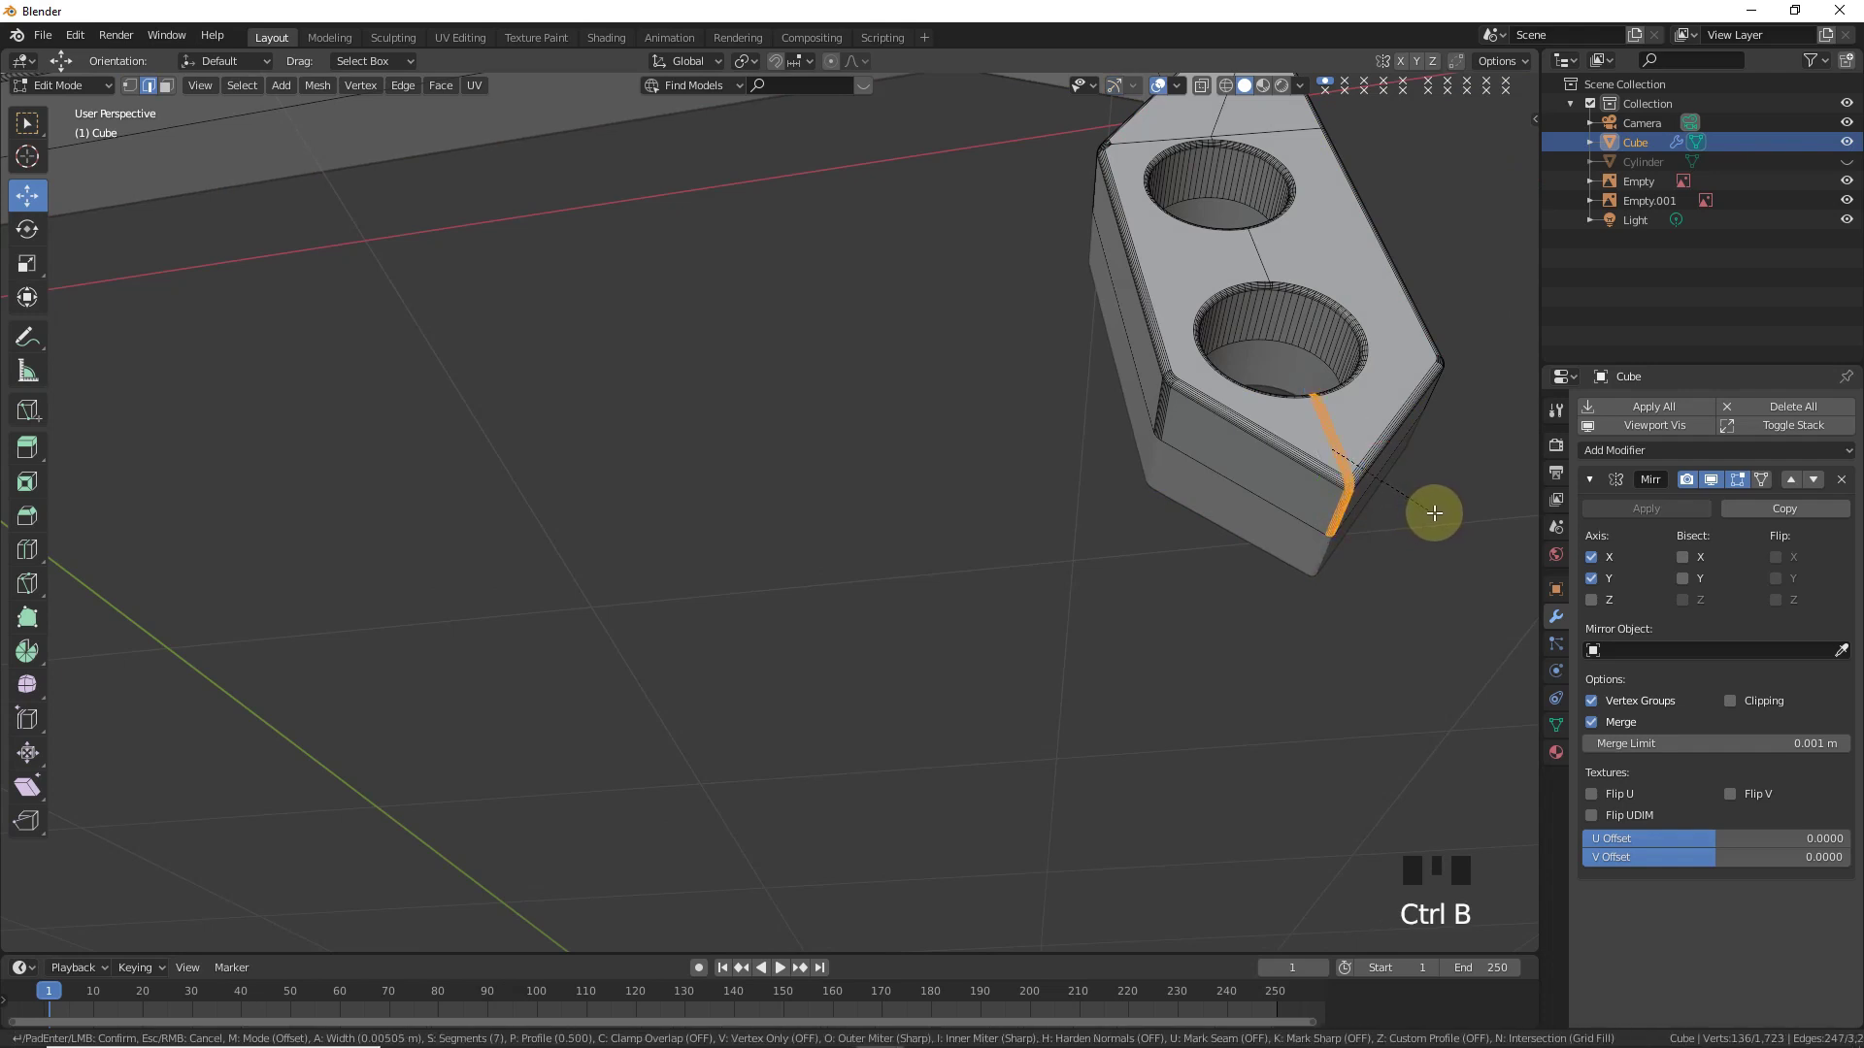
left_click(1341, 446)
- Undo a stray bevel and select the vertex at the tab's lower corner for adjustment
key("ctrl+b")
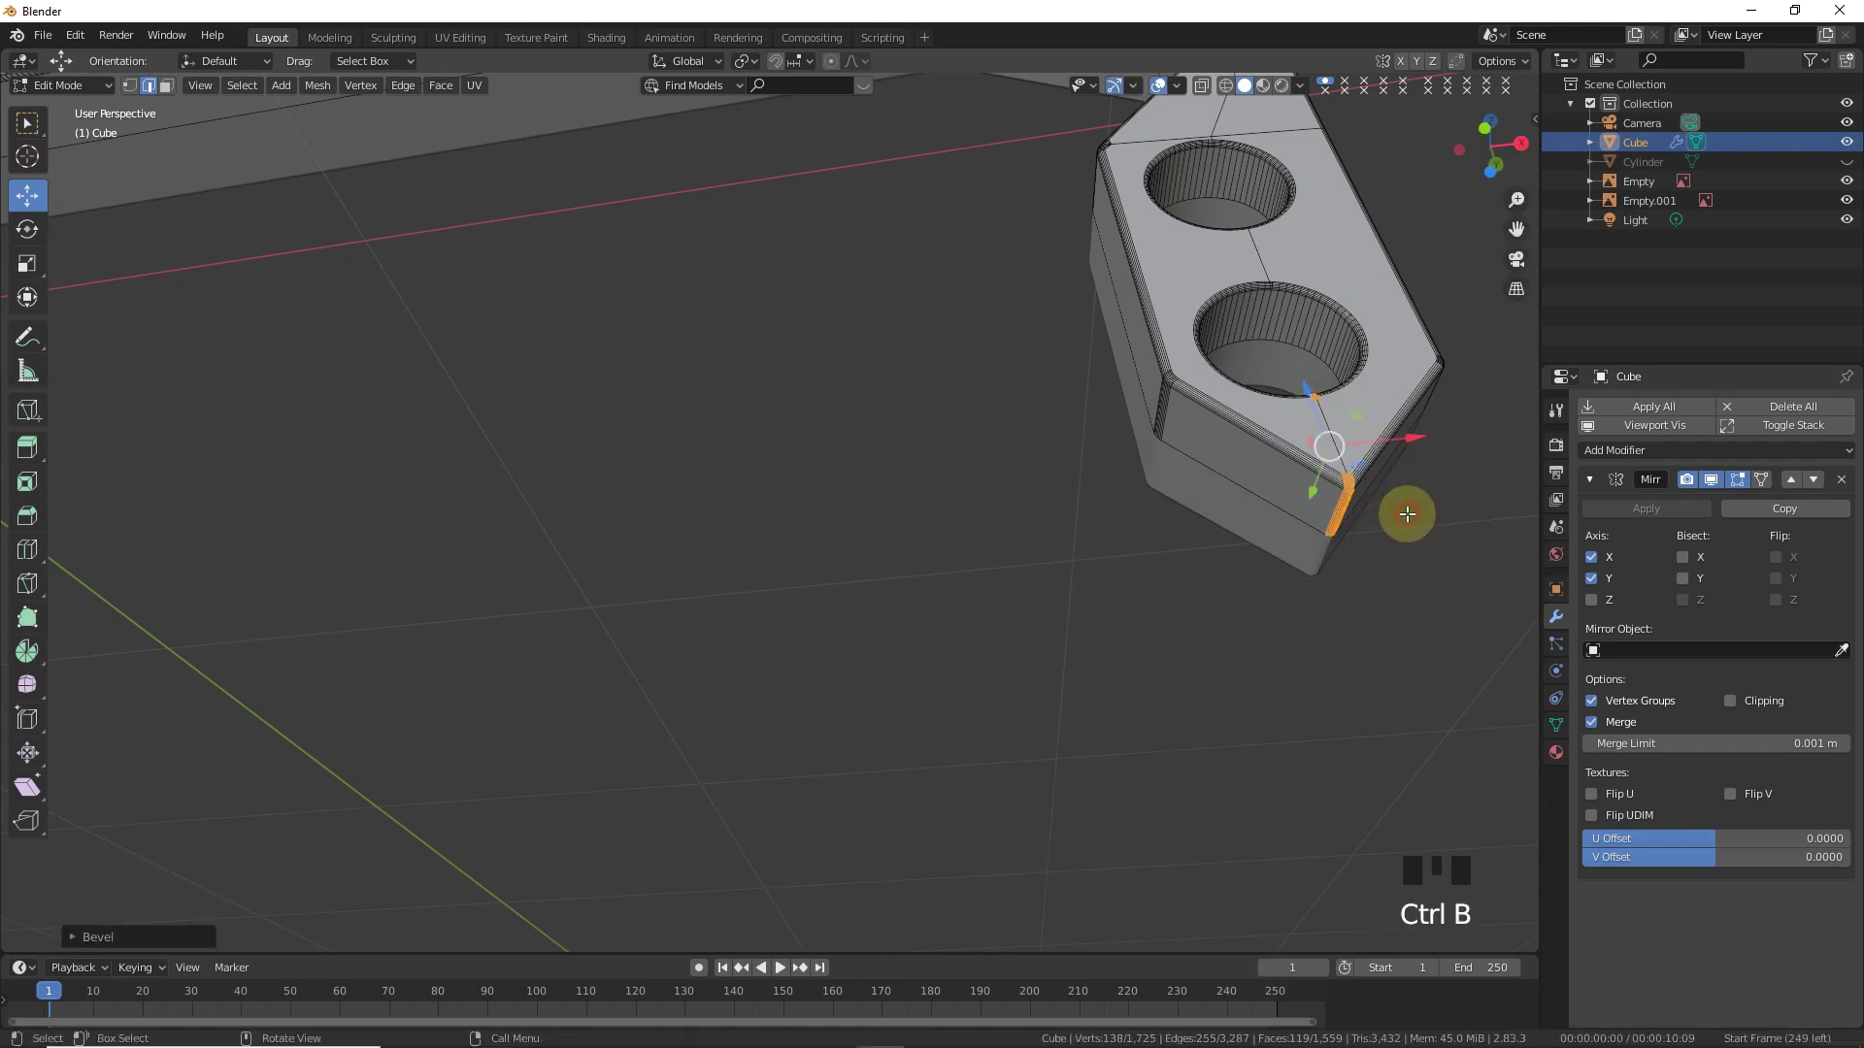
key("ctrl+z")
key("ctrl+z")
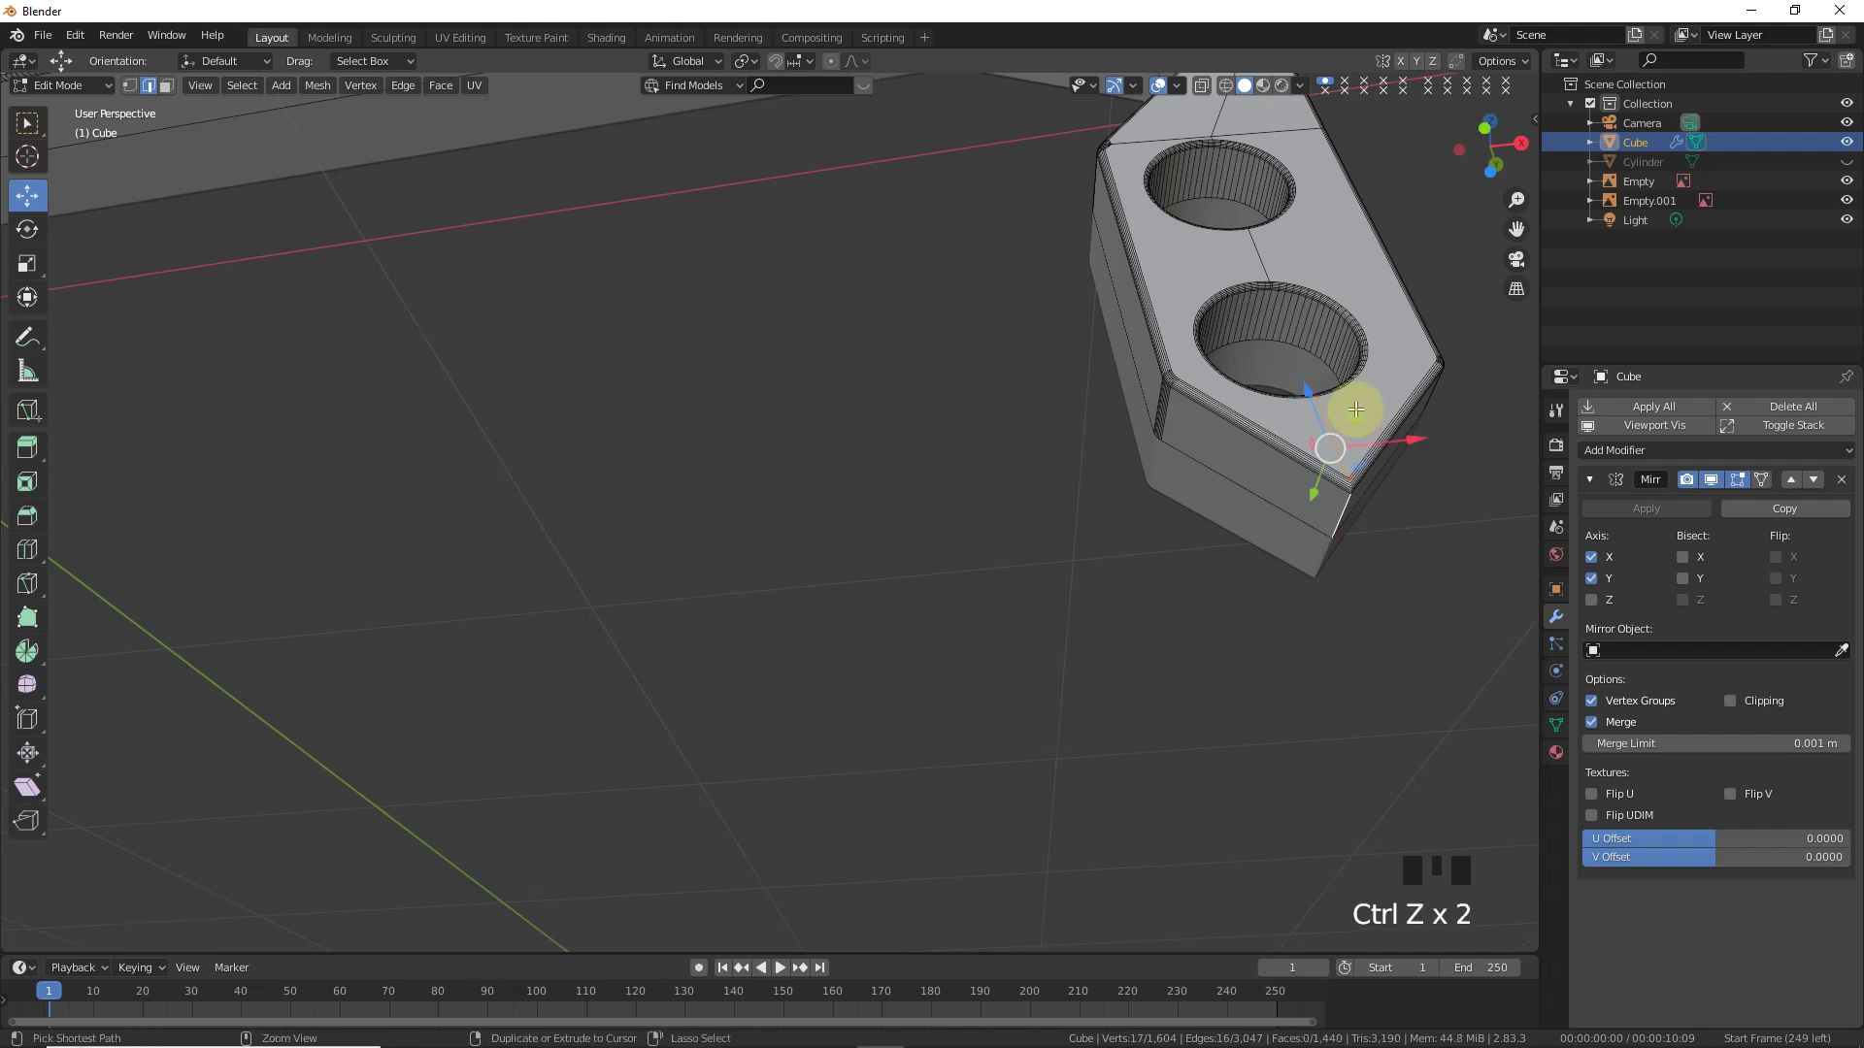
left_click(1340, 452)
left_click(1338, 515)
left_click(1329, 407)
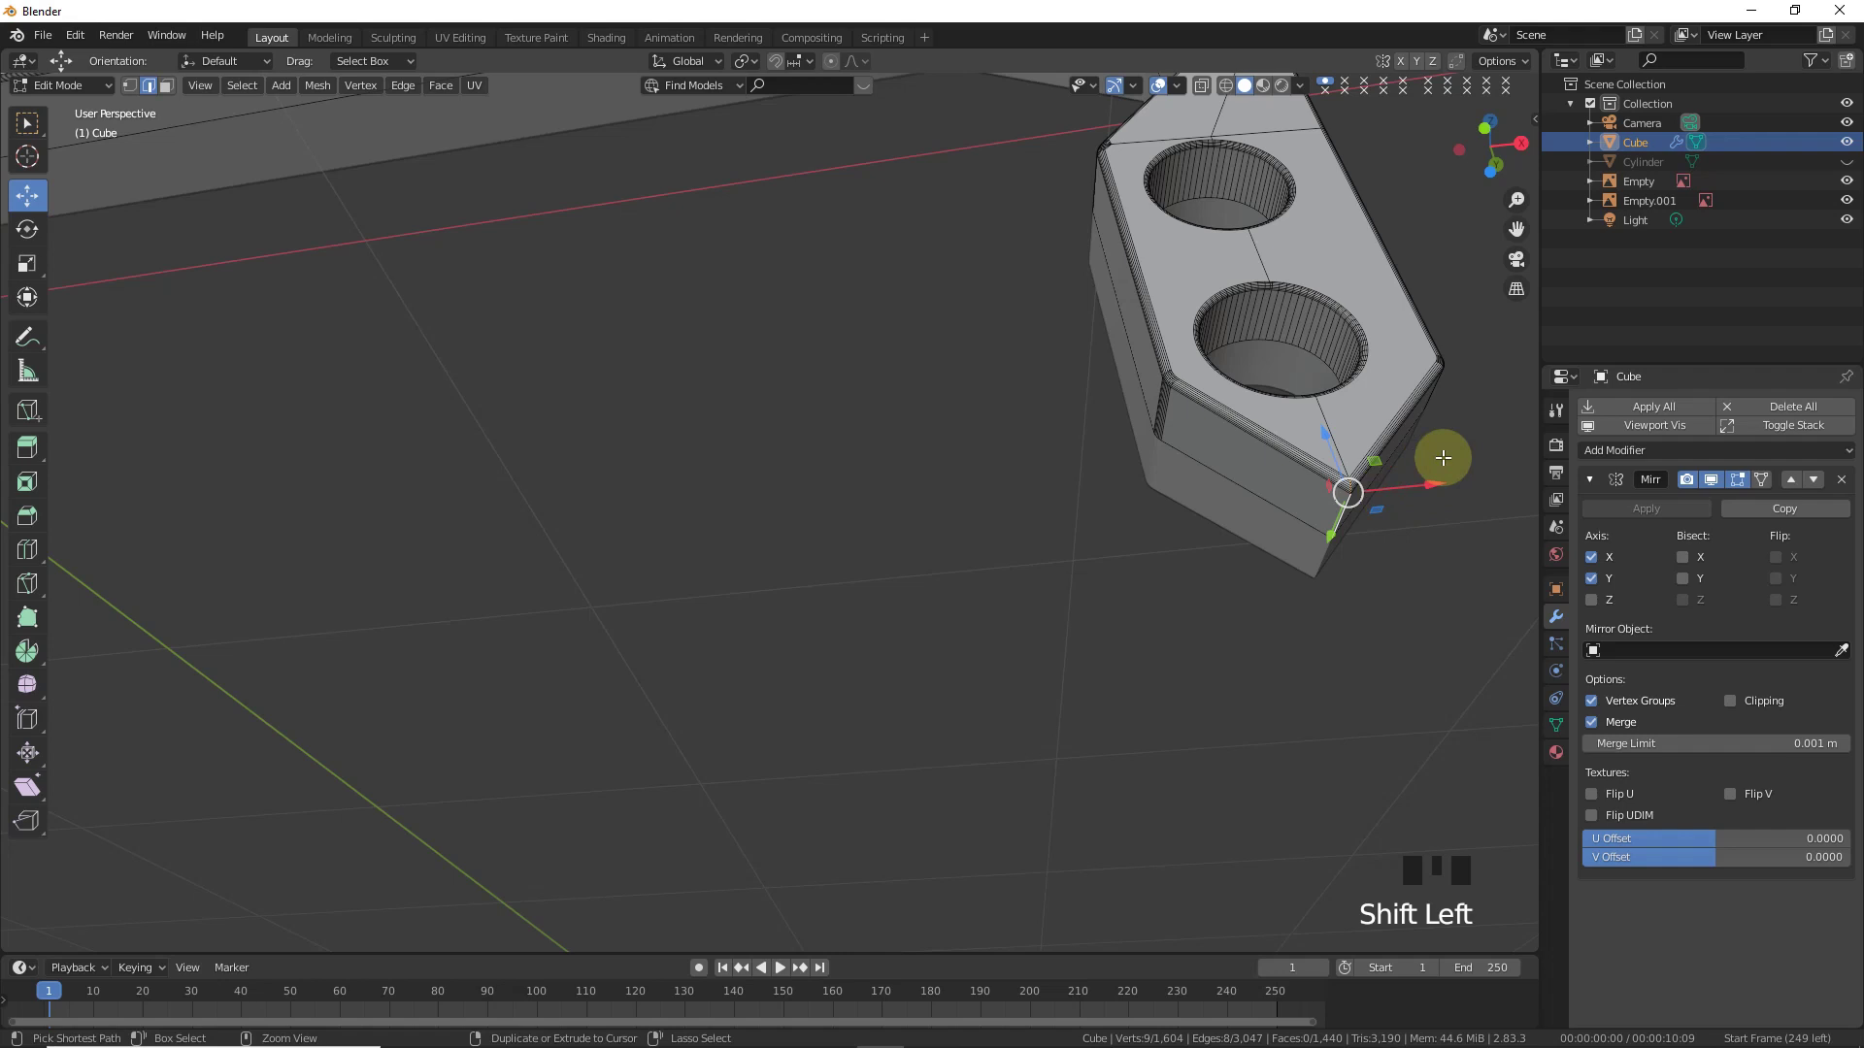
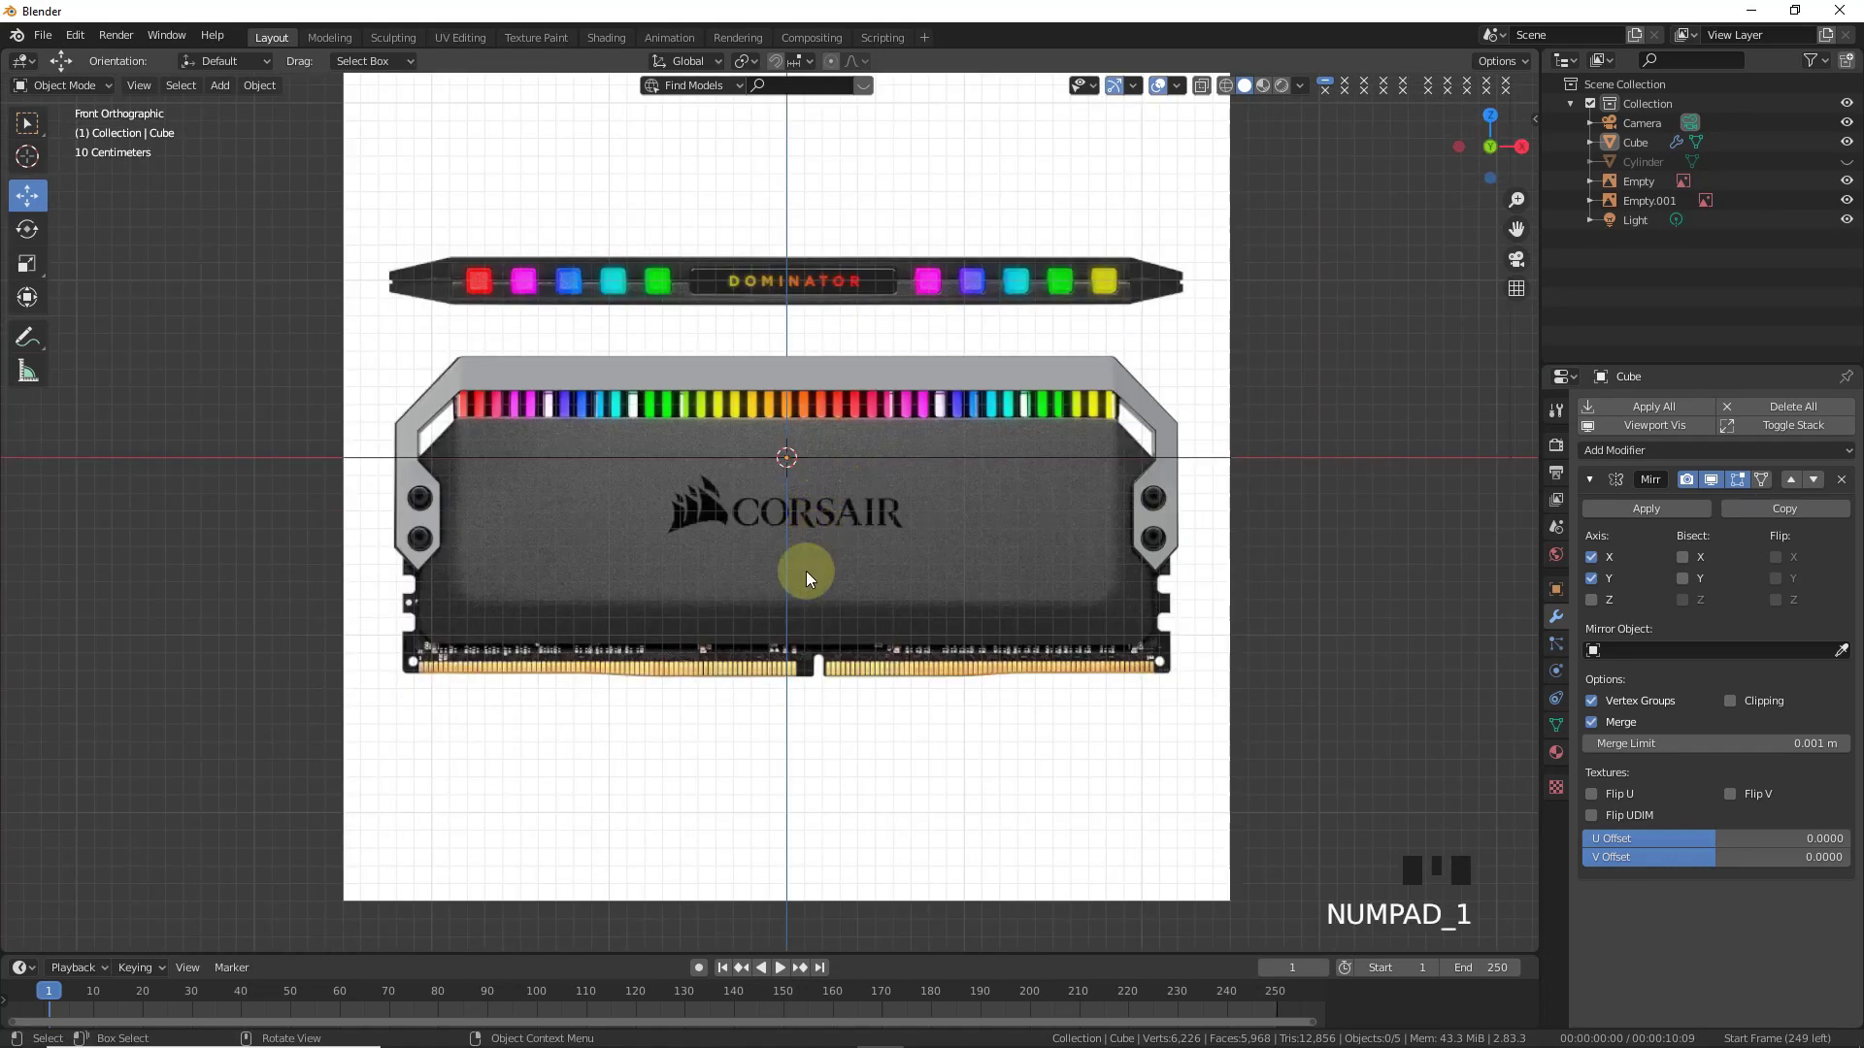
- Add a cube for the inner panel and give the half frame an X-axis Mirror modifier
key("shift+a")
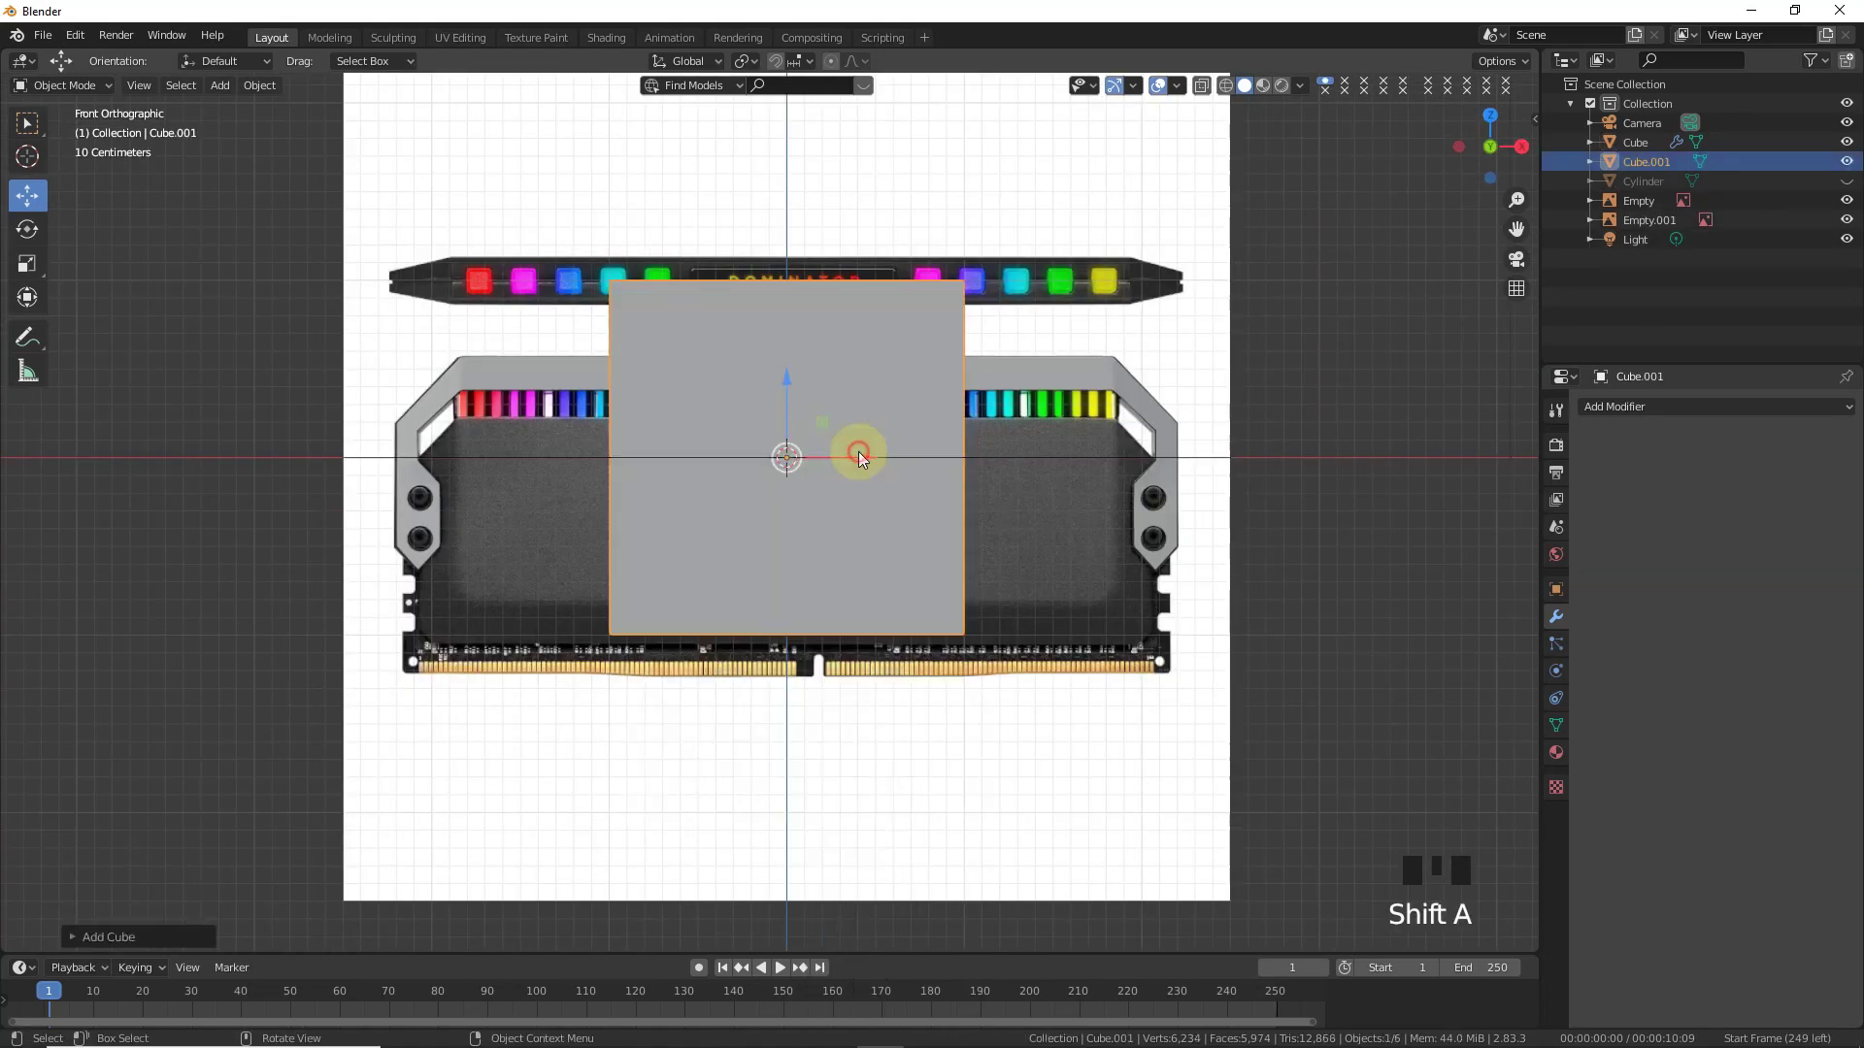
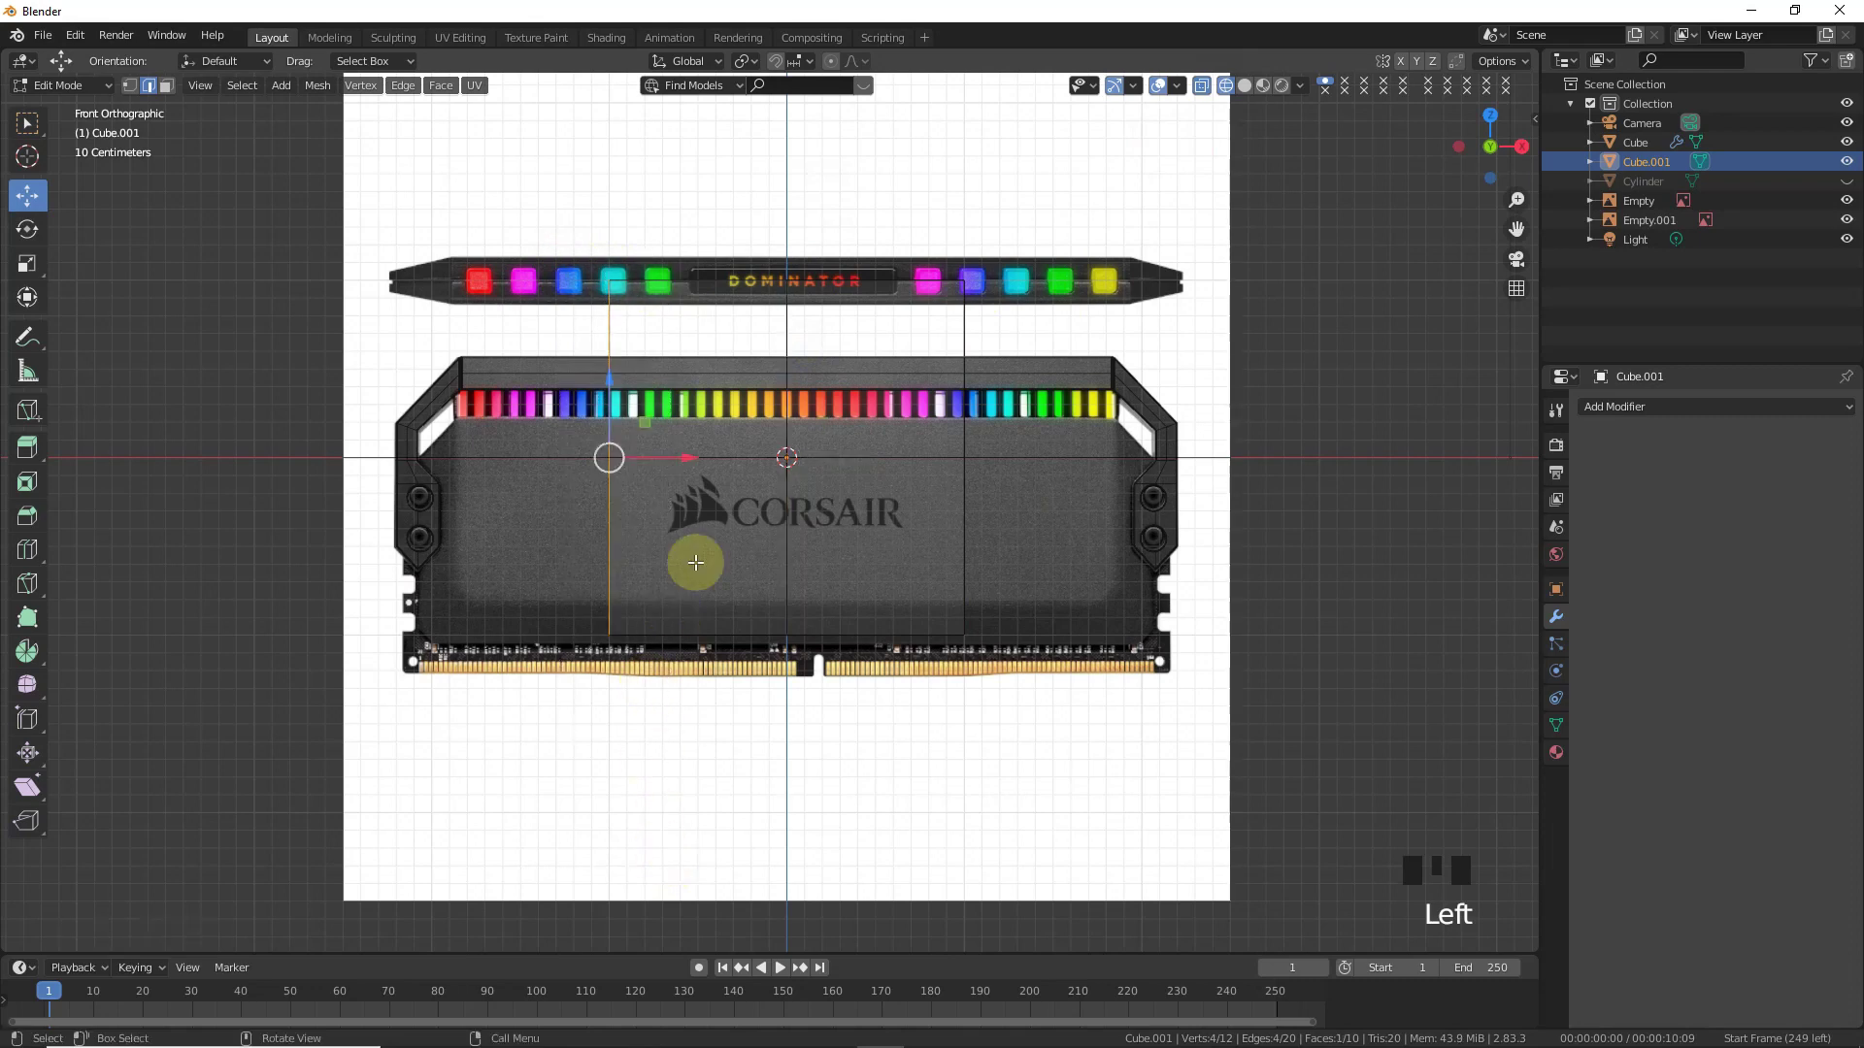
key("Delete")
key("Tab")
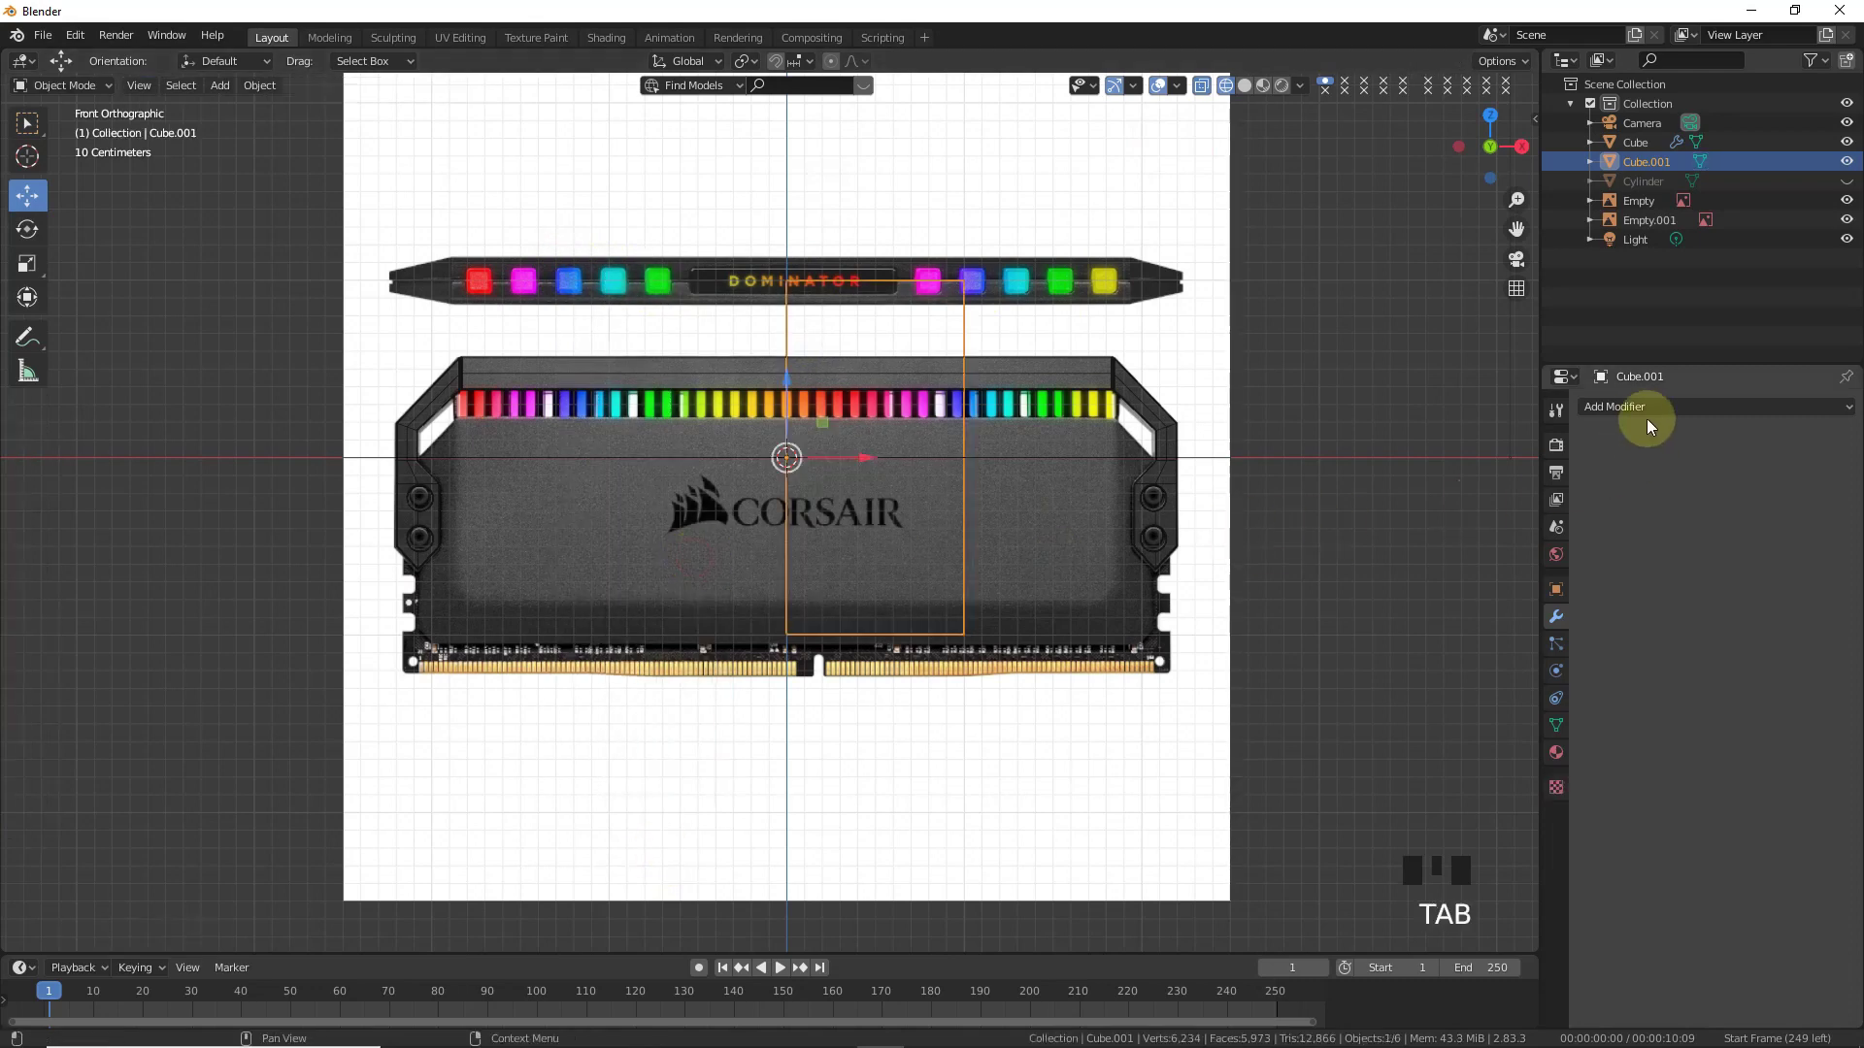
left_click_drag(1646, 413, 1053, 485)
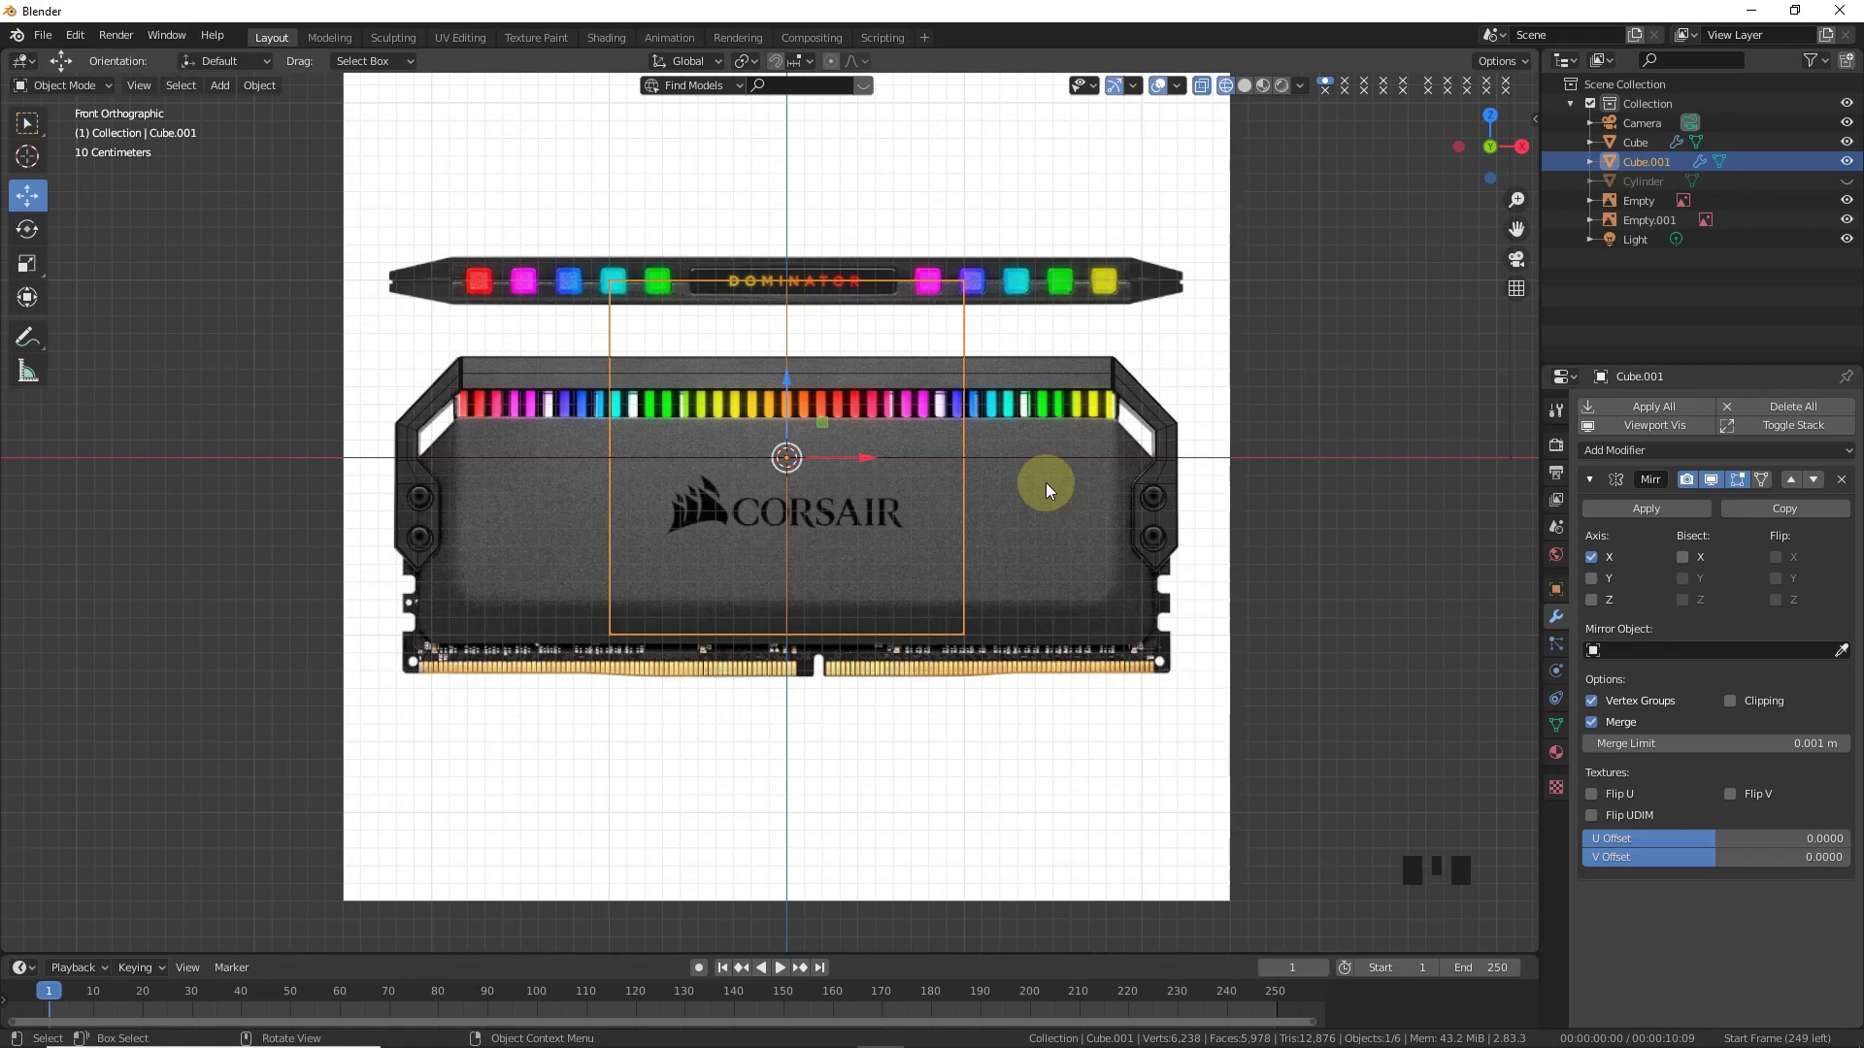
scroll("up", 3)
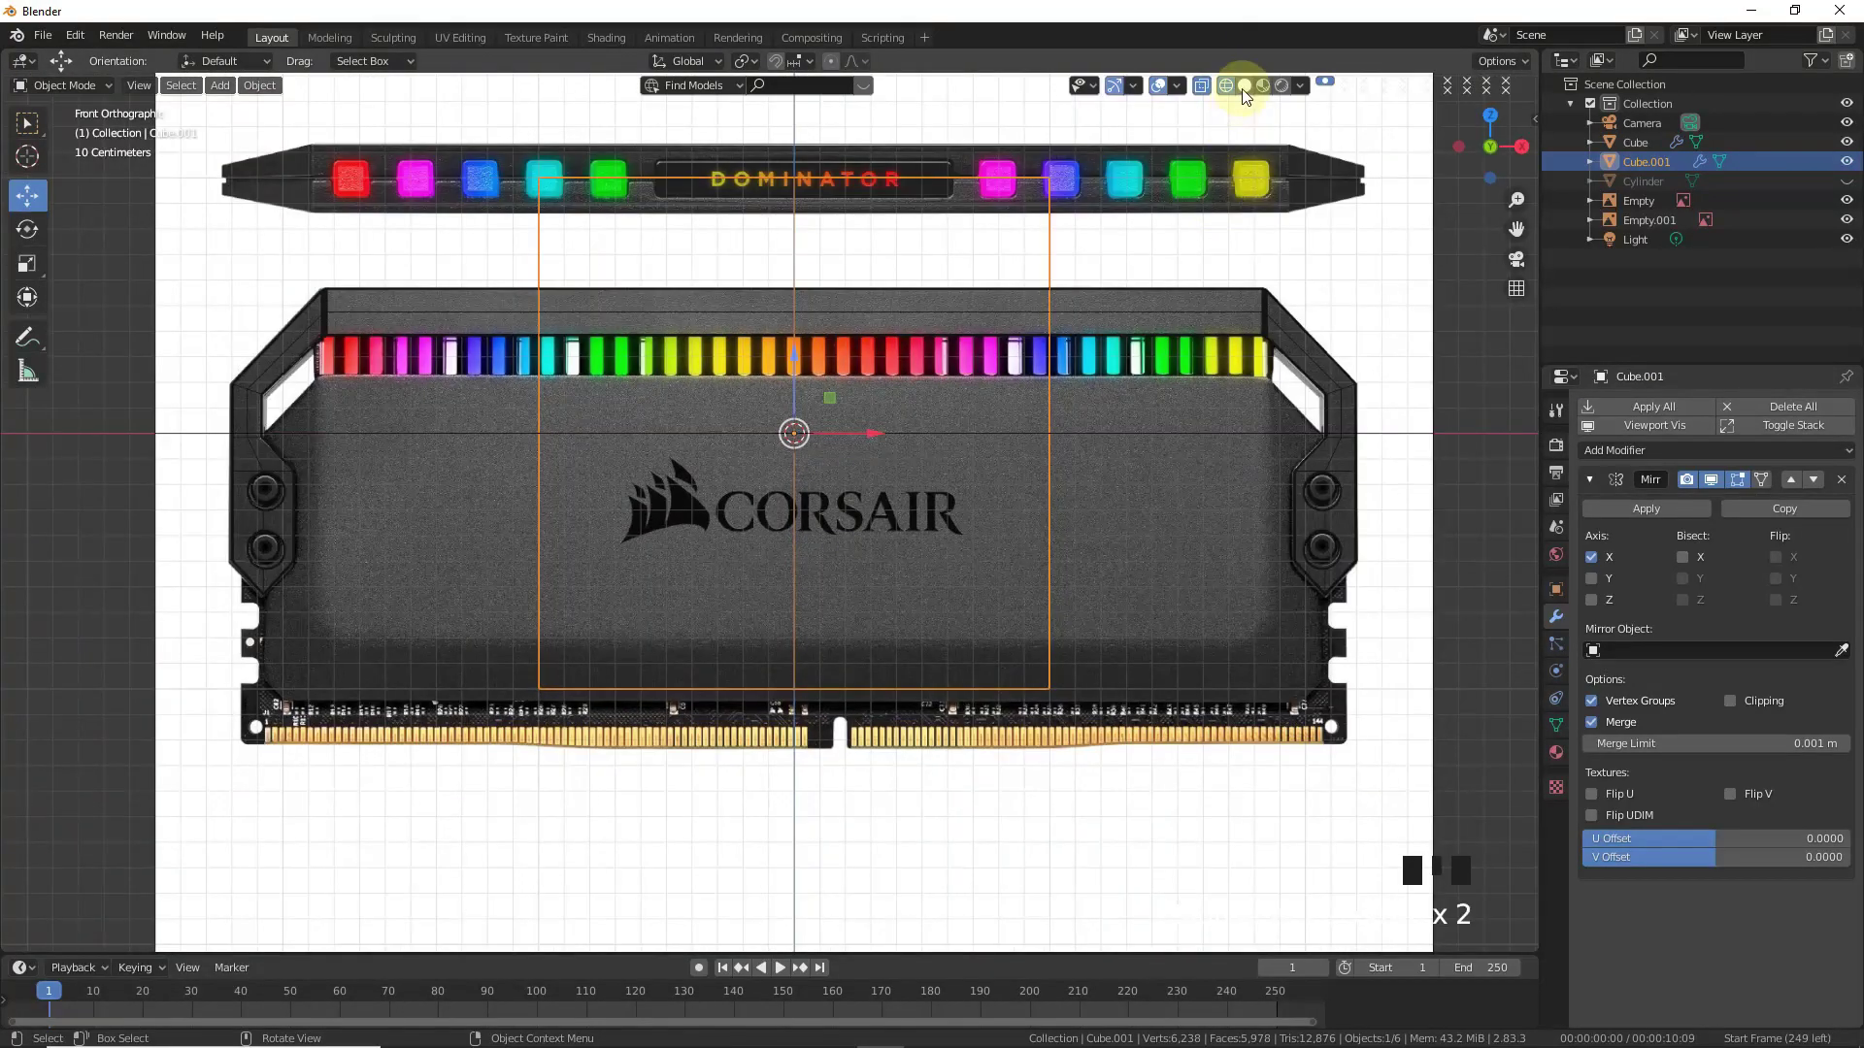
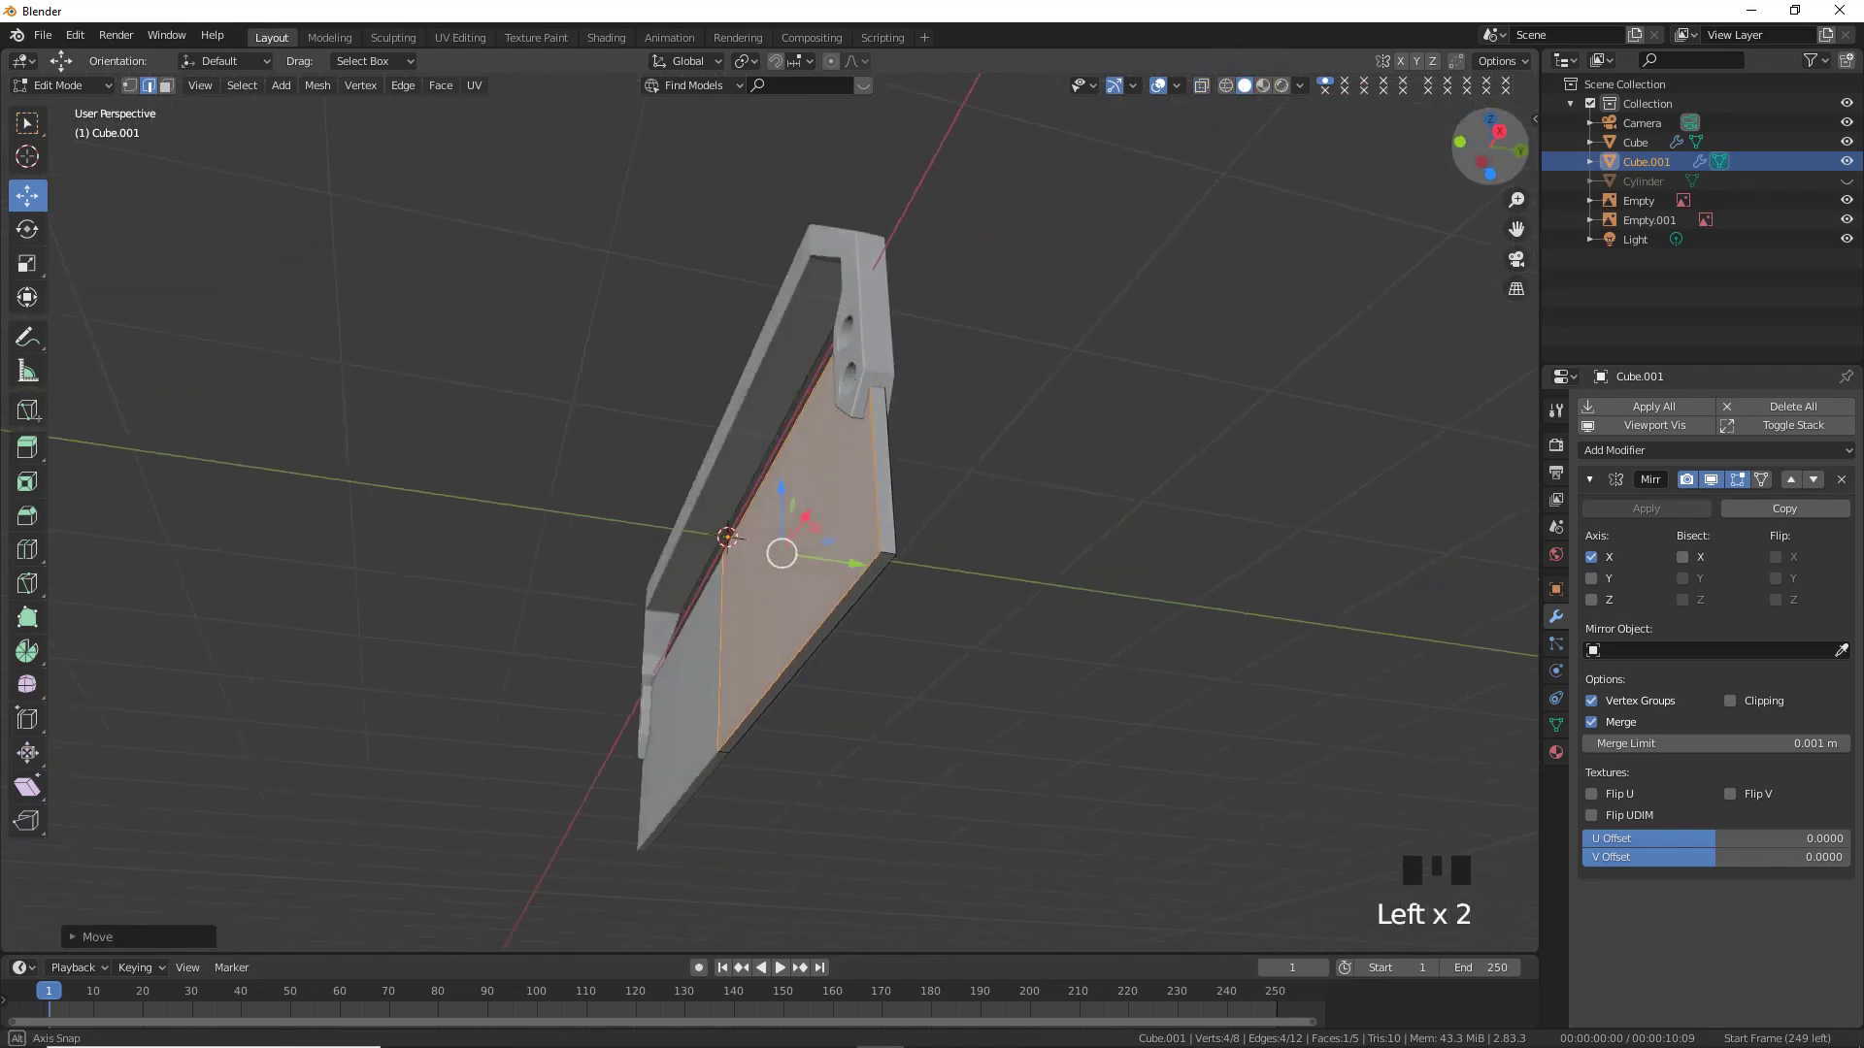
- Move the back plate face along one axis so it sits behind the frame
scroll("up", 3)
left_click(856, 581)
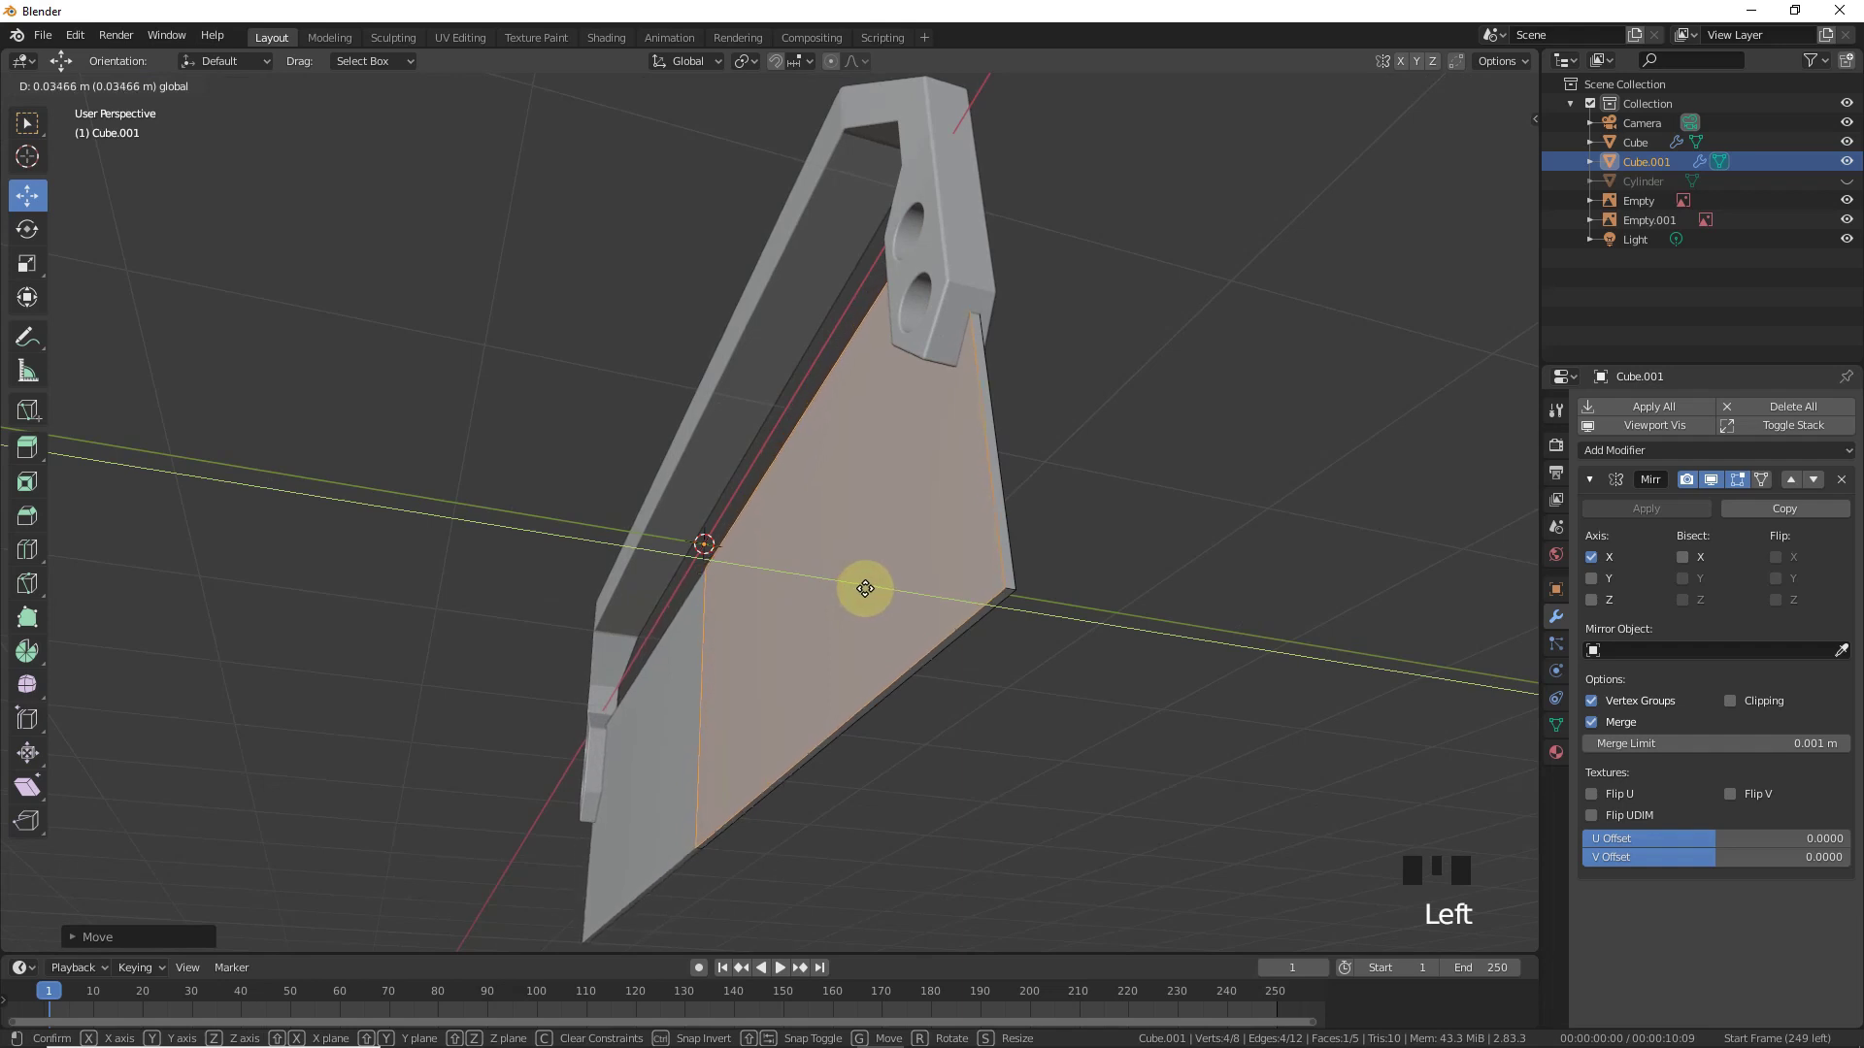
left_click(867, 583)
key("ctrl+z")
key("ctrl+z")
left_click(859, 578)
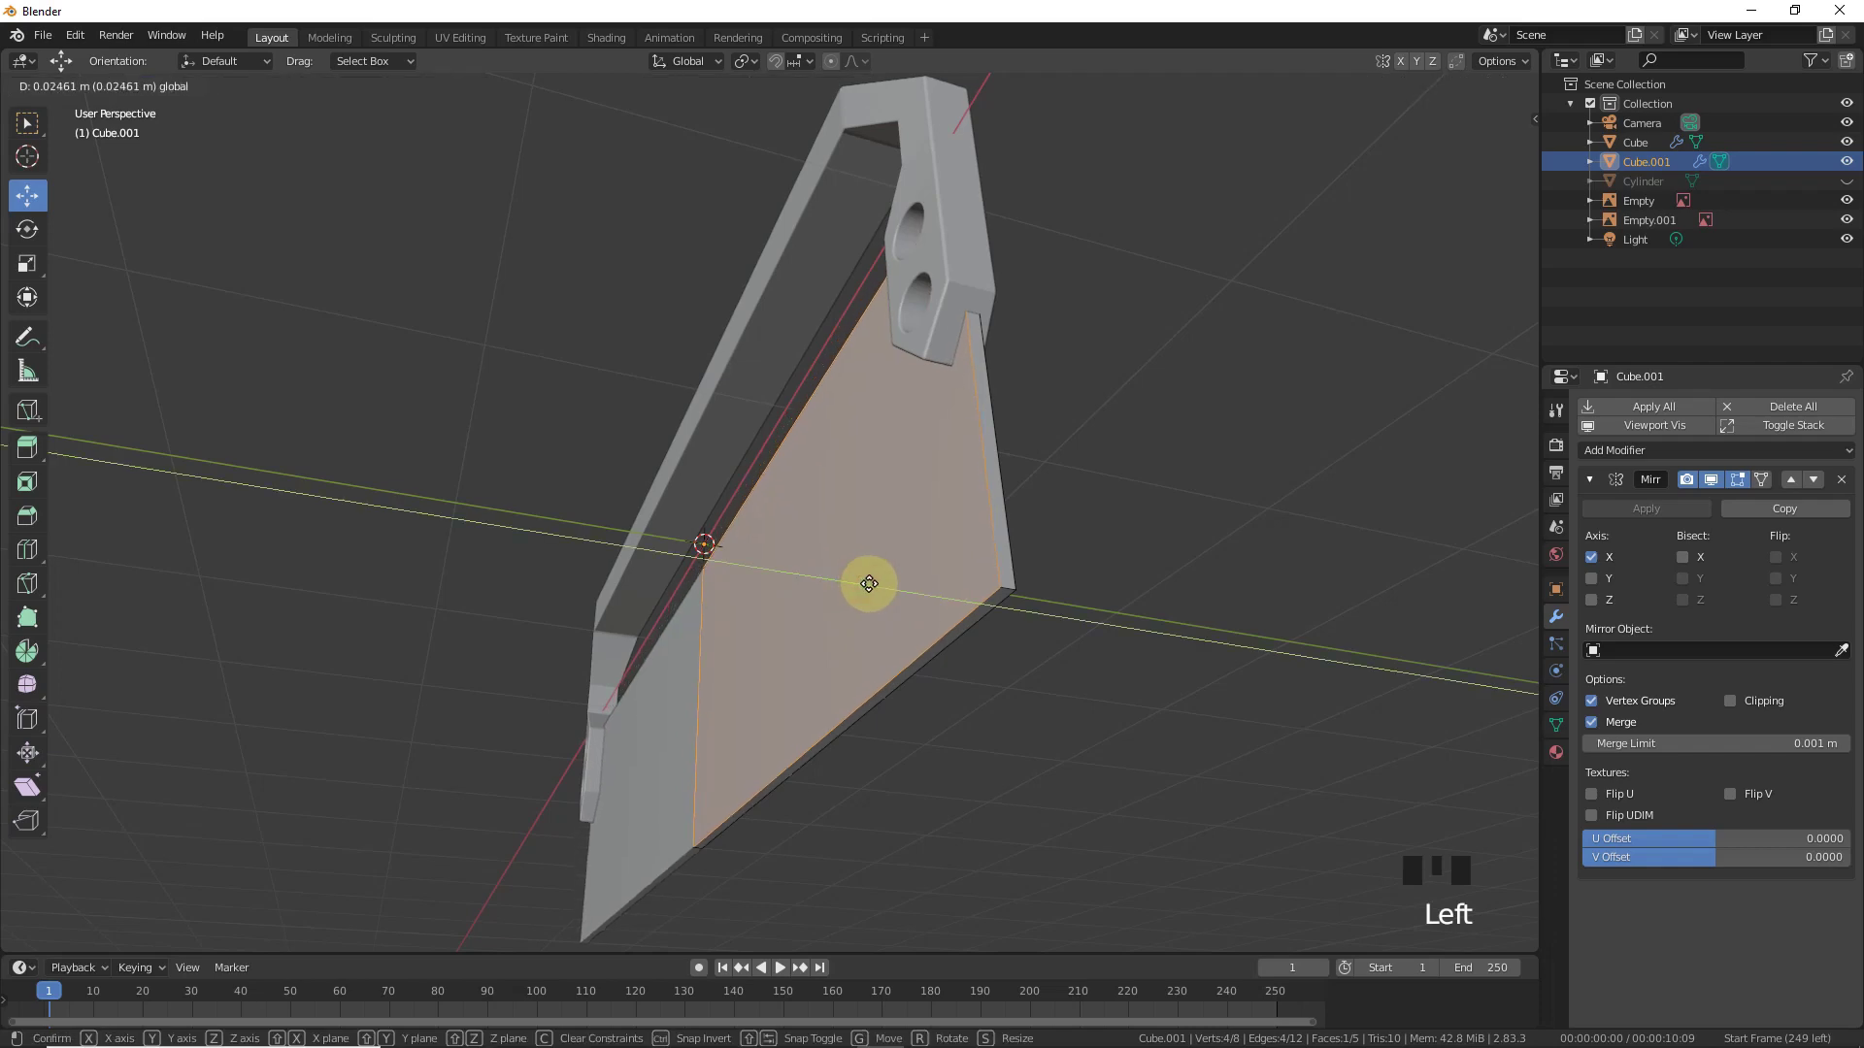
- Set the plate's depth from Right Ortho view, return to Object Mode and start adding a new object
key("Tab")
left_click(779, 561)
key("KP_3")
scroll("up", 3)
left_click(854, 318)
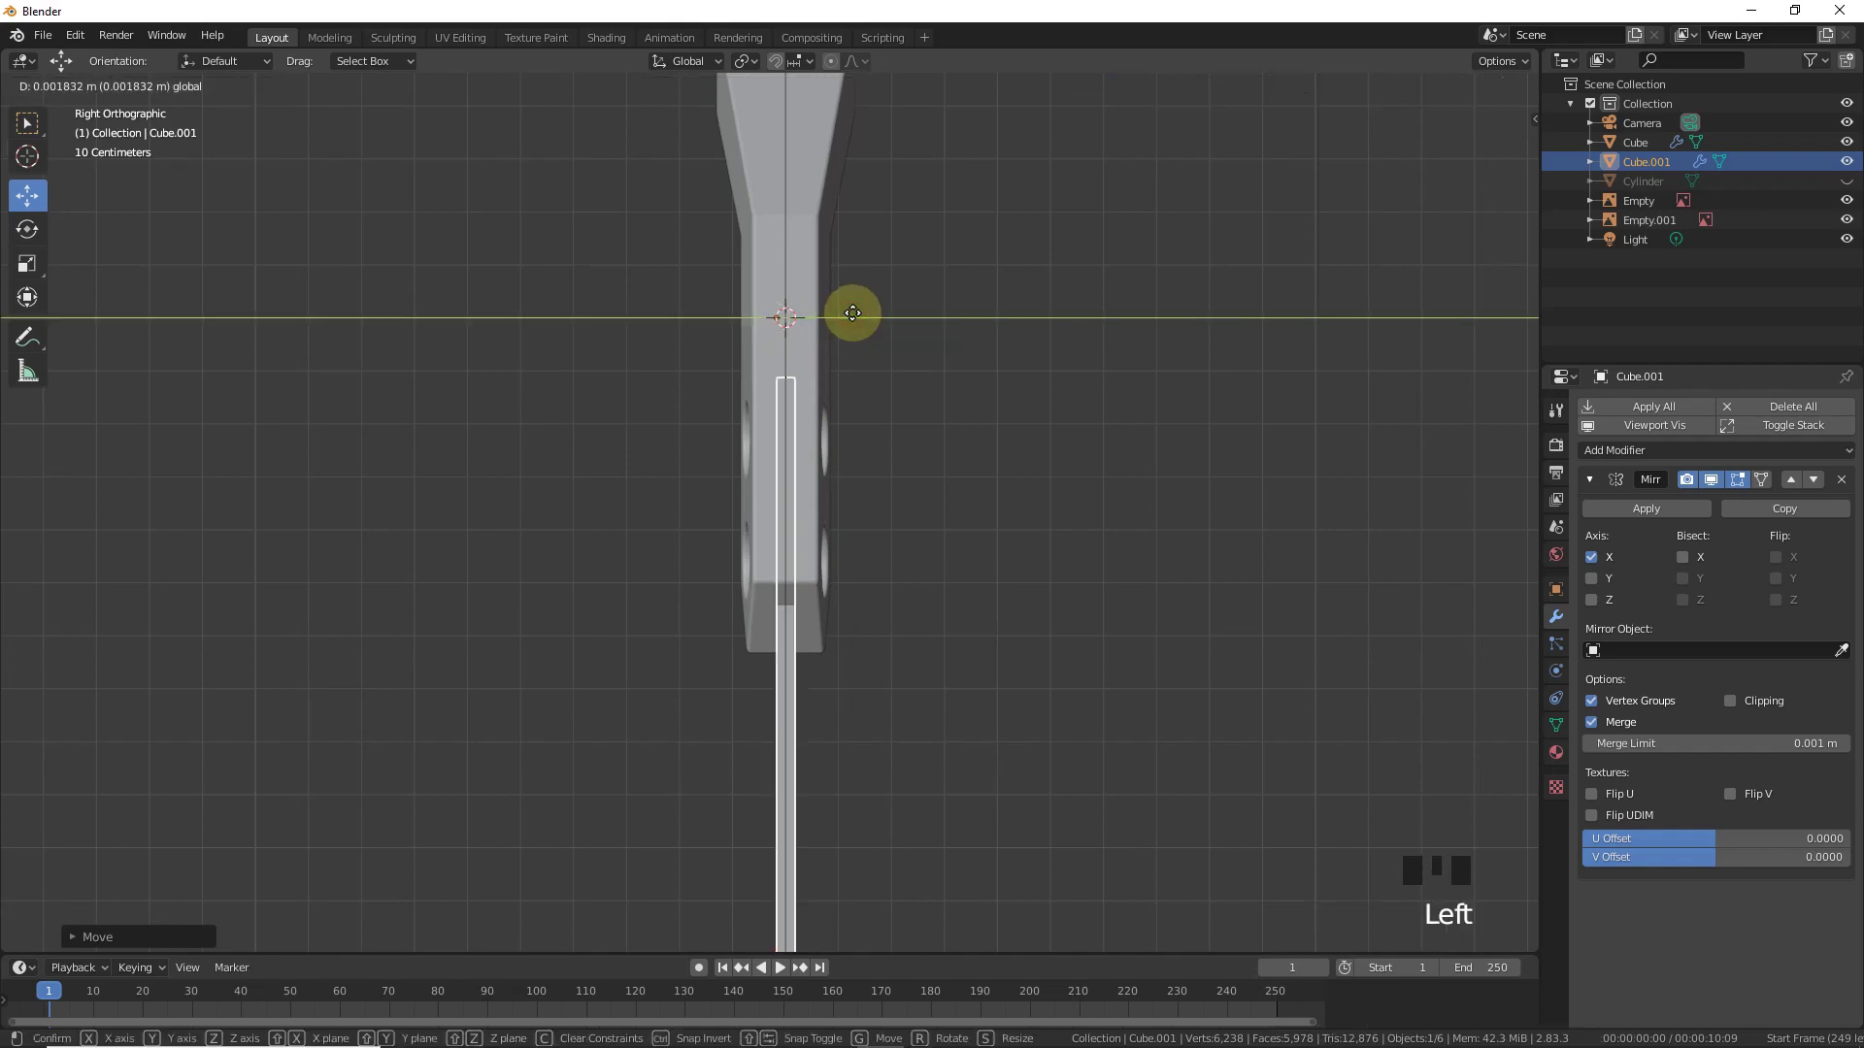
key("KP_1")
scroll("down", 3)
key("shift+a")
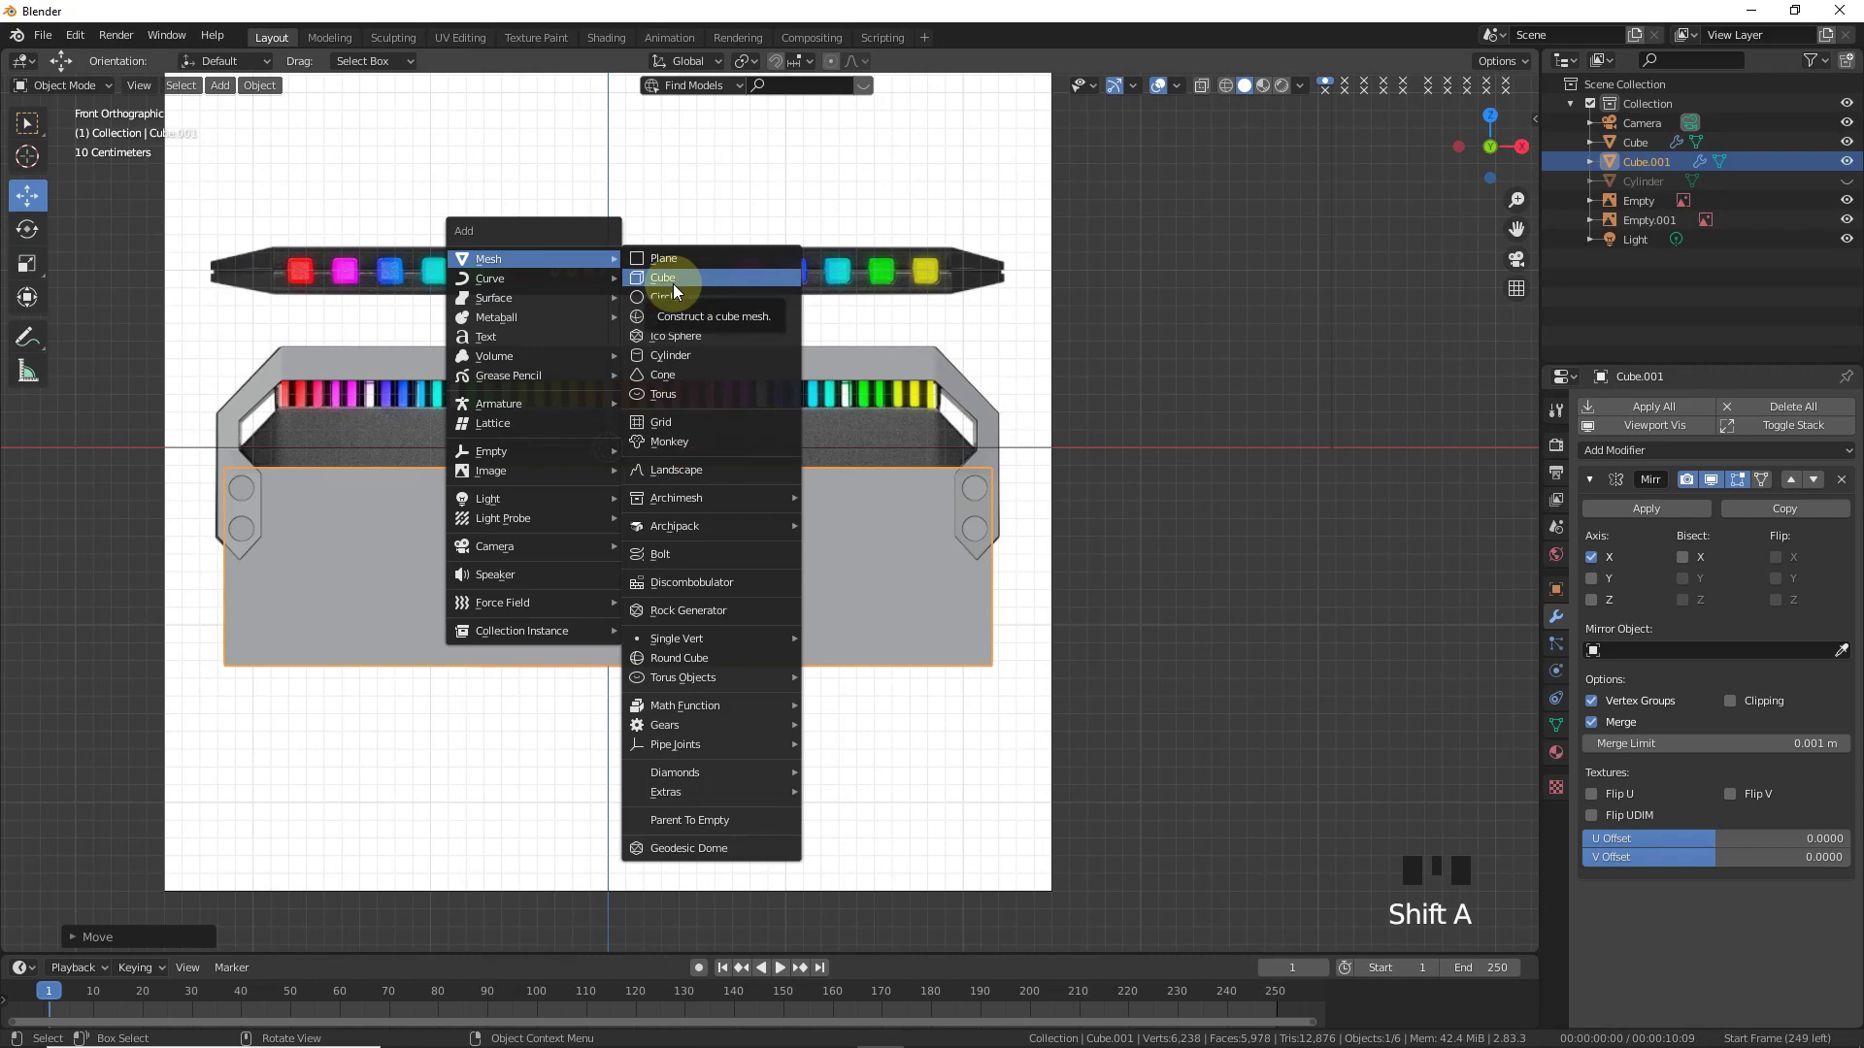
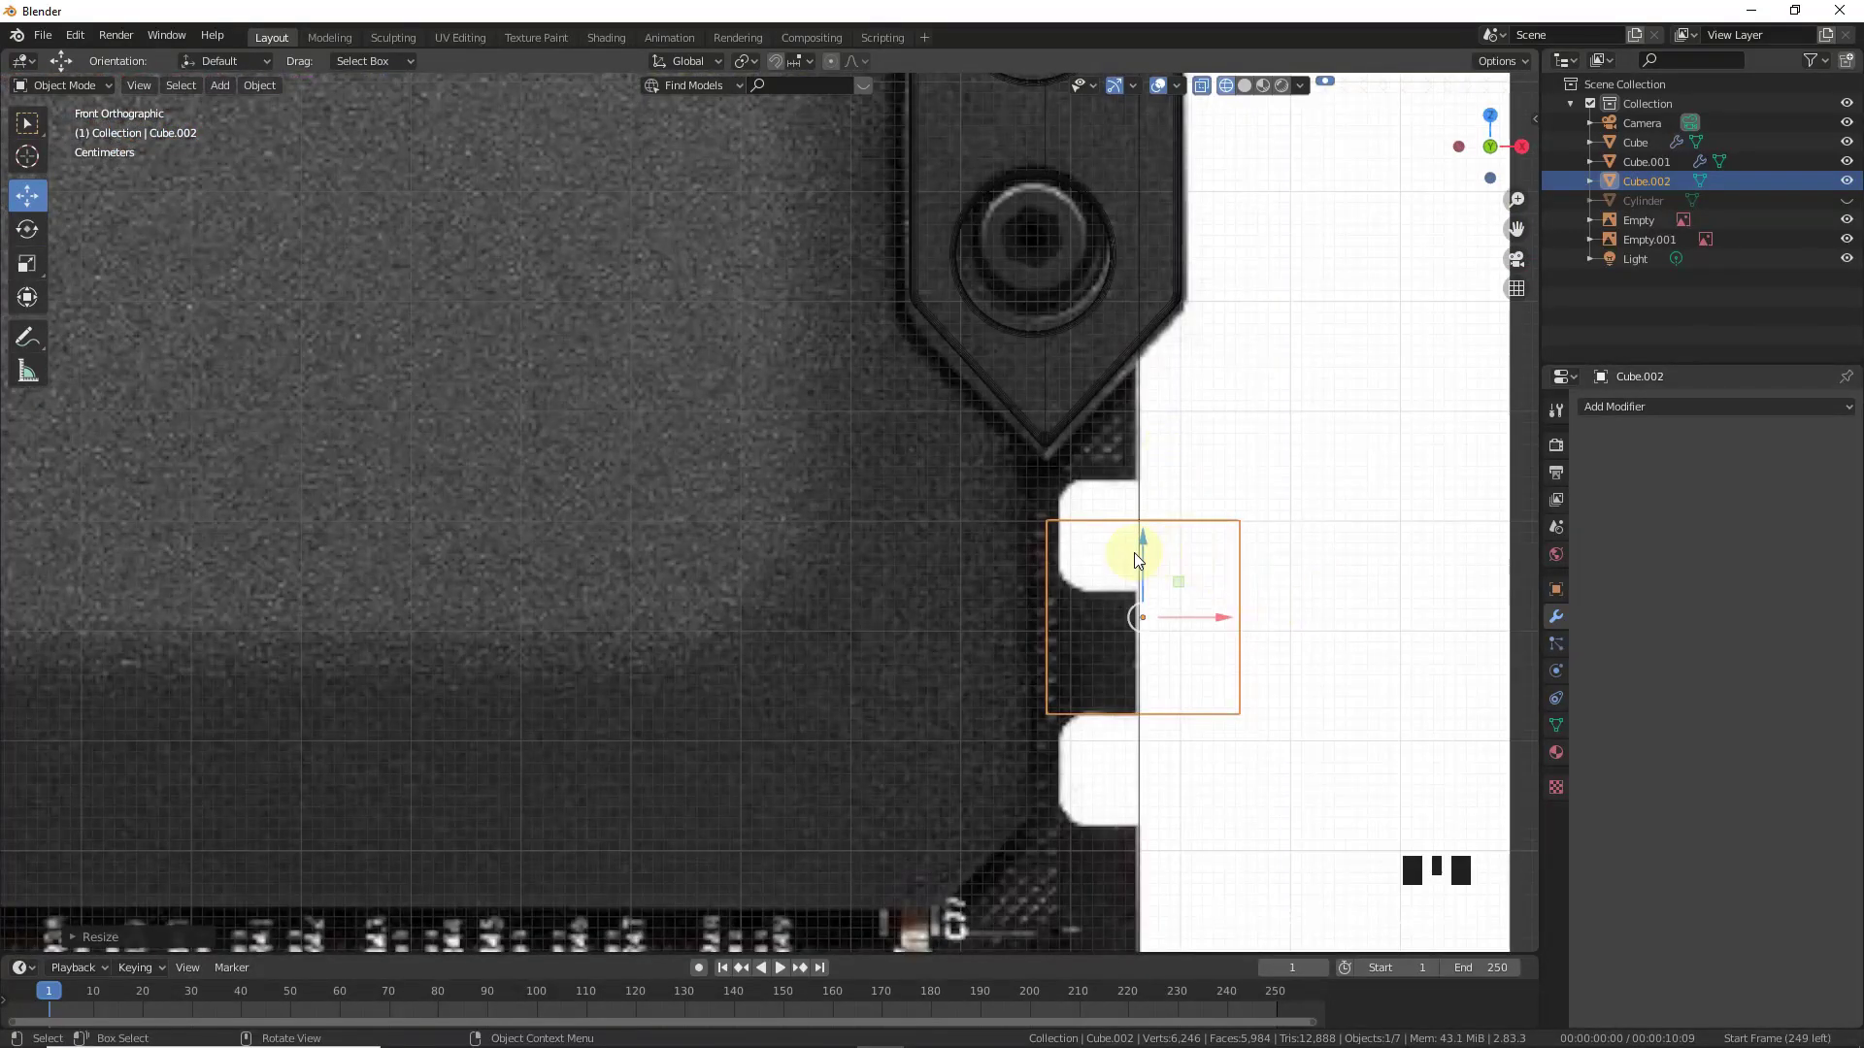
- Shrink a new cube and place it over the side notch as a boolean cutter
left_click(1147, 529)
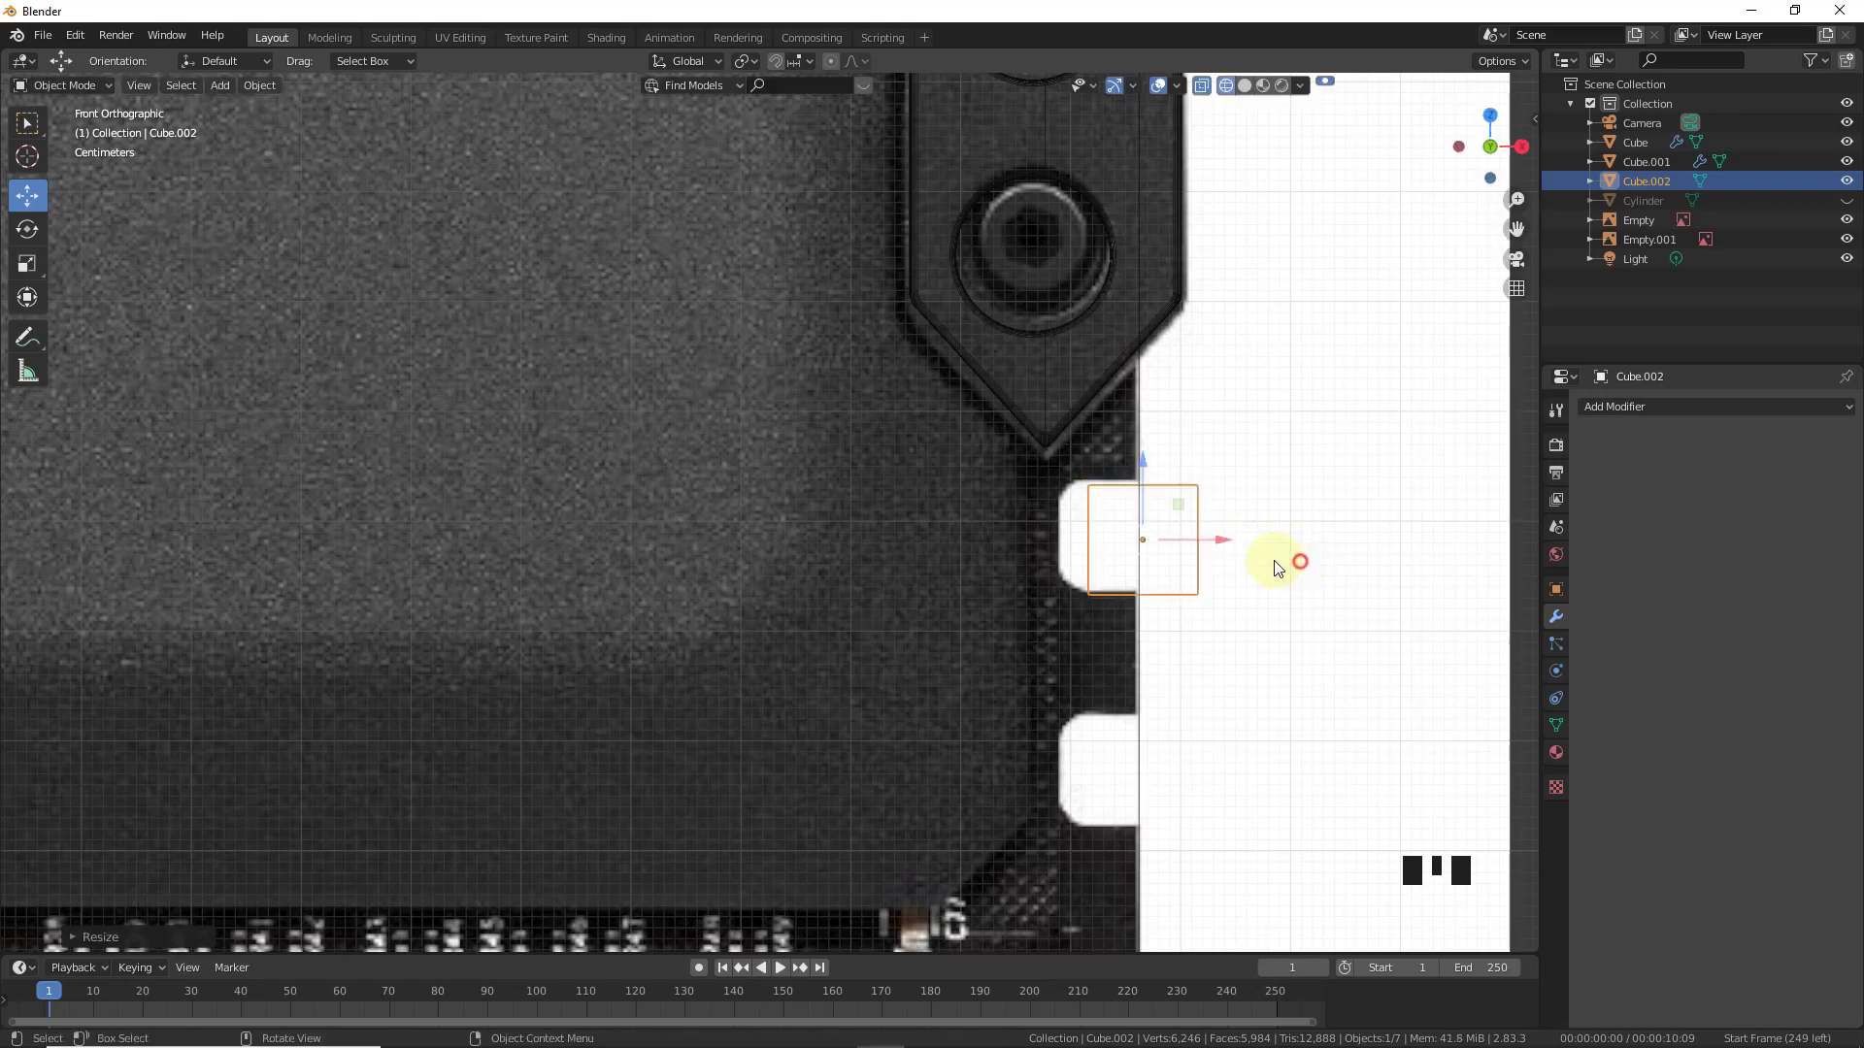
left_click(1149, 492)
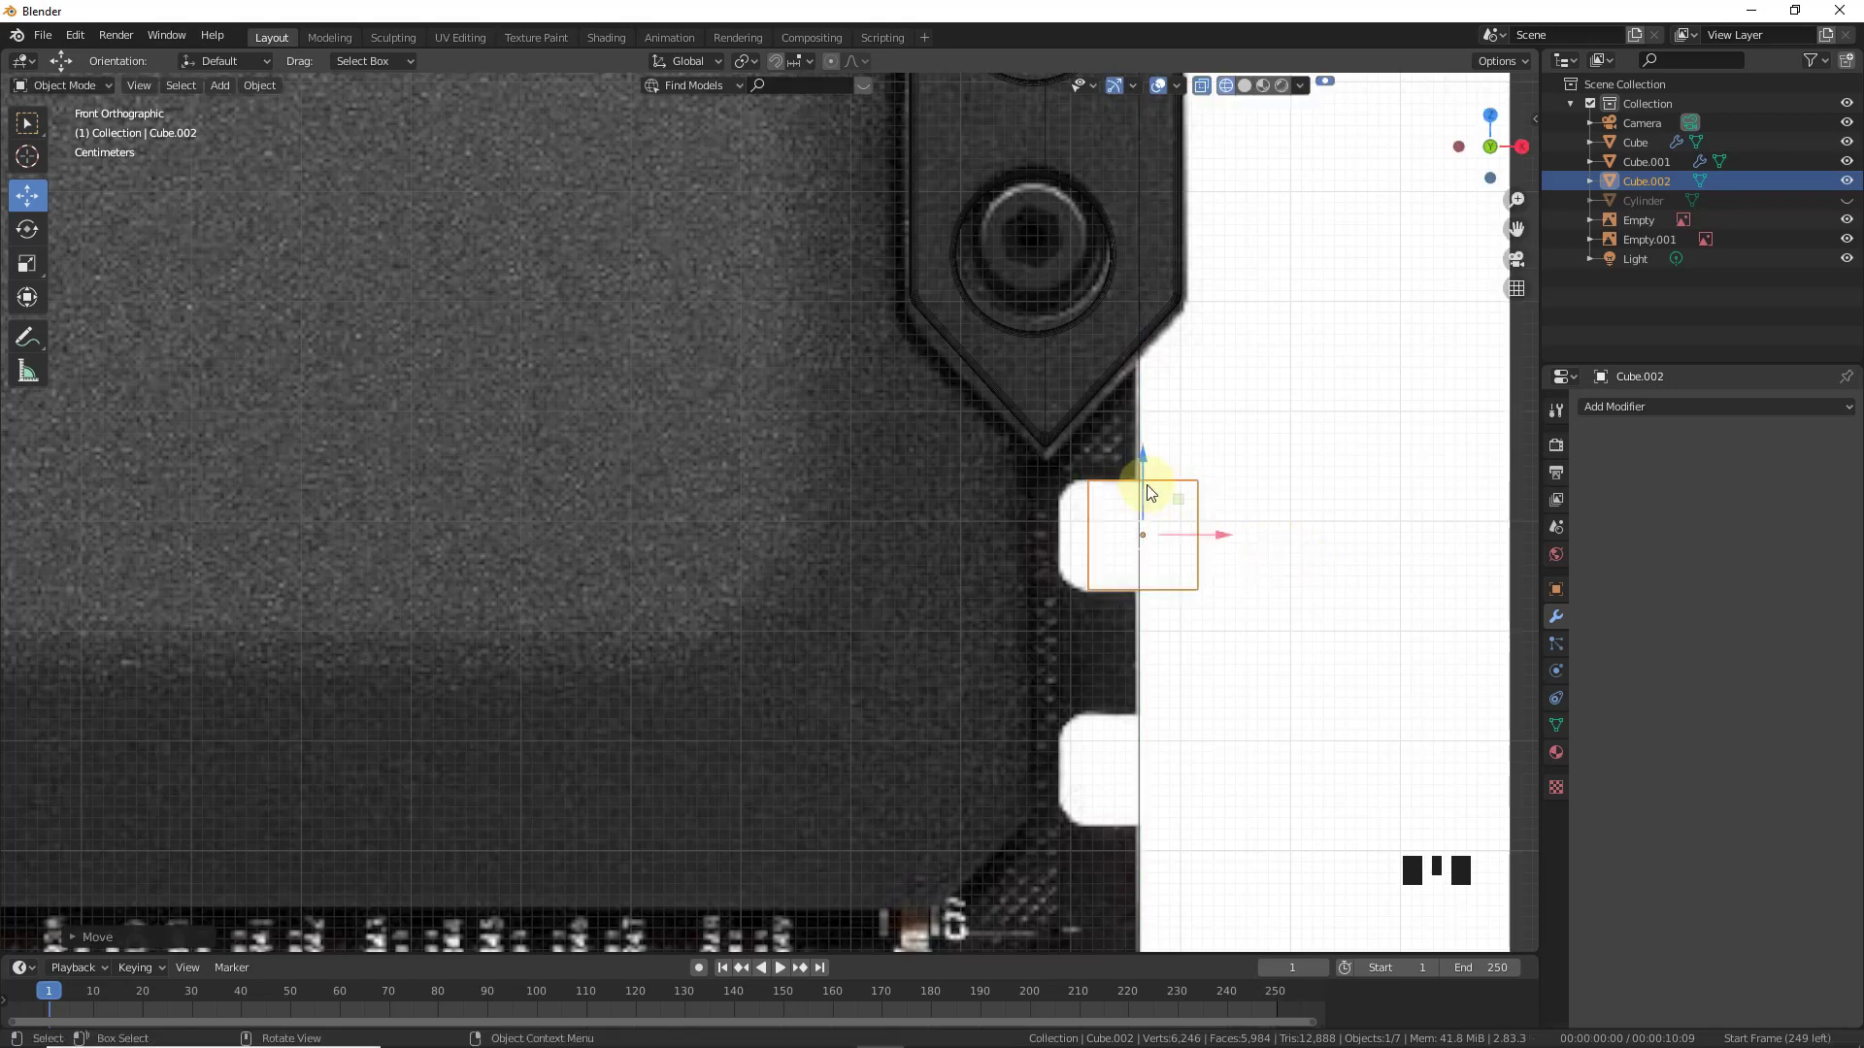
left_click(1195, 531)
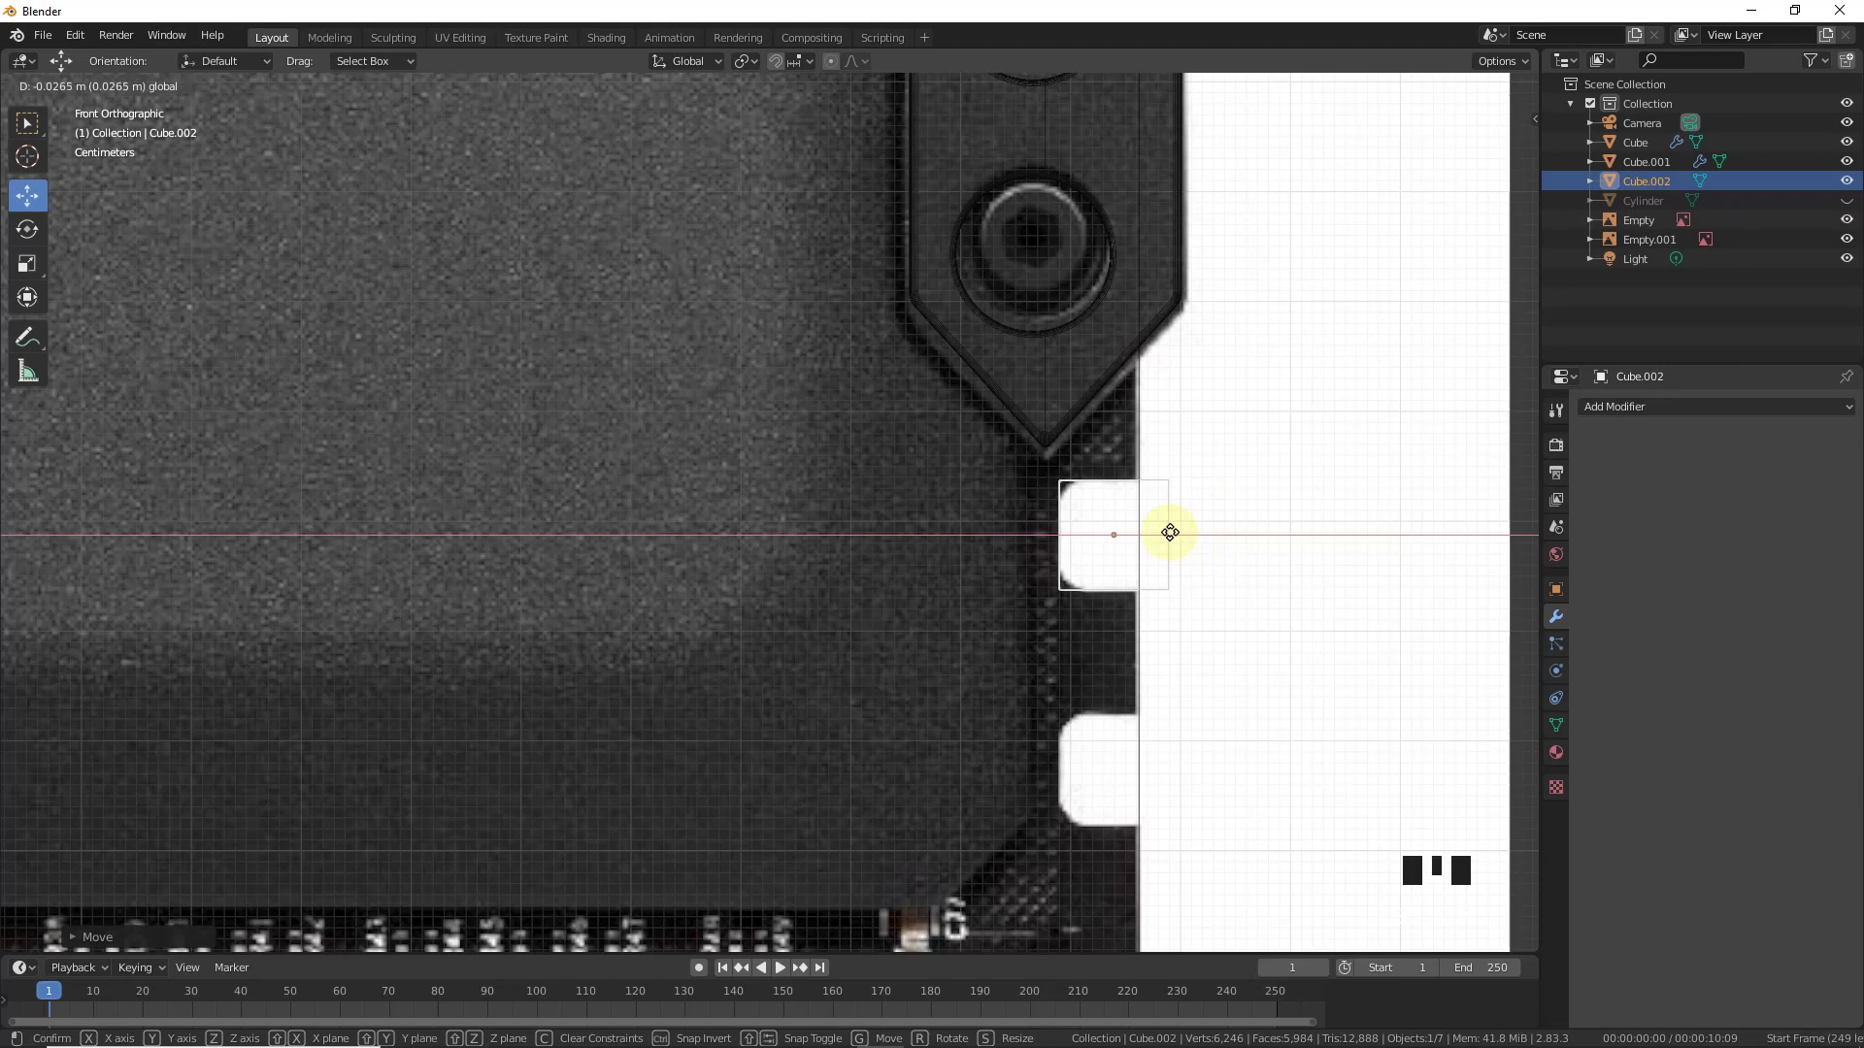
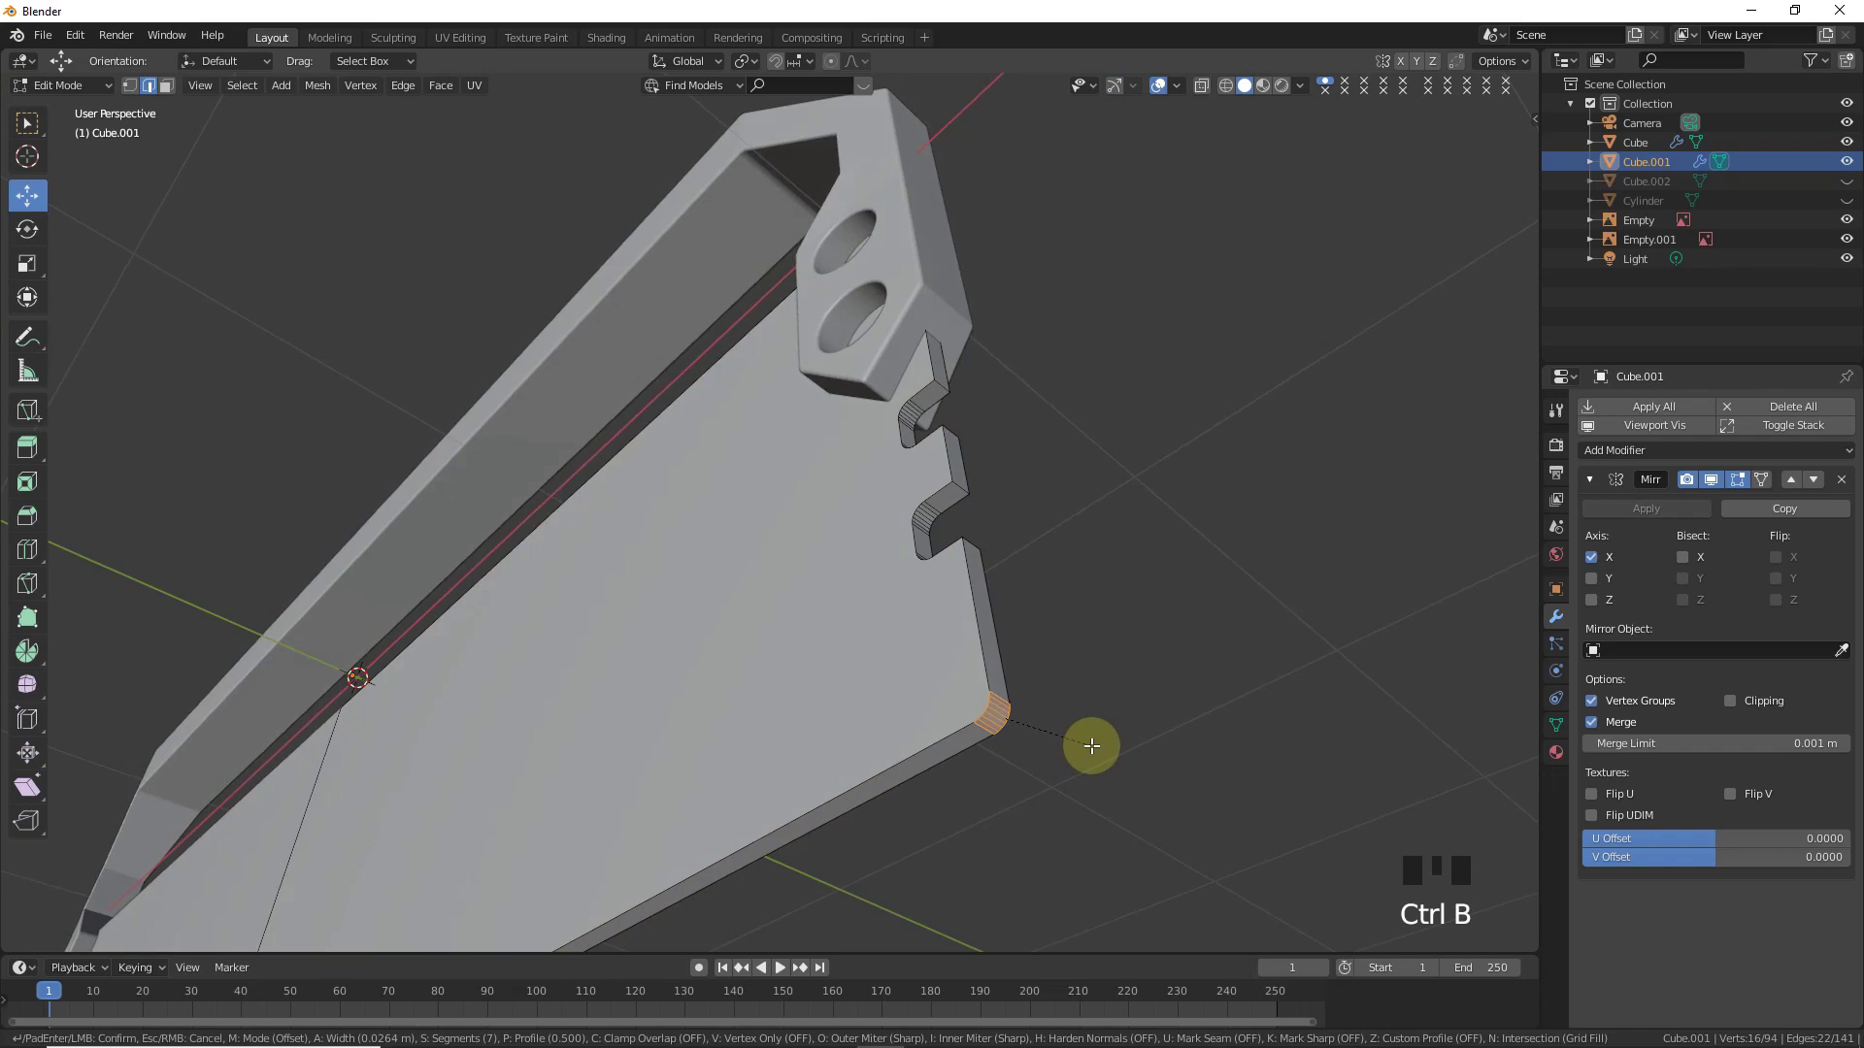
- Round off the plate's bottom corner with a bevel and return to front view for the next object
key("Tab")
key("KP_1")
scroll("down", 3)
key("shift+a")
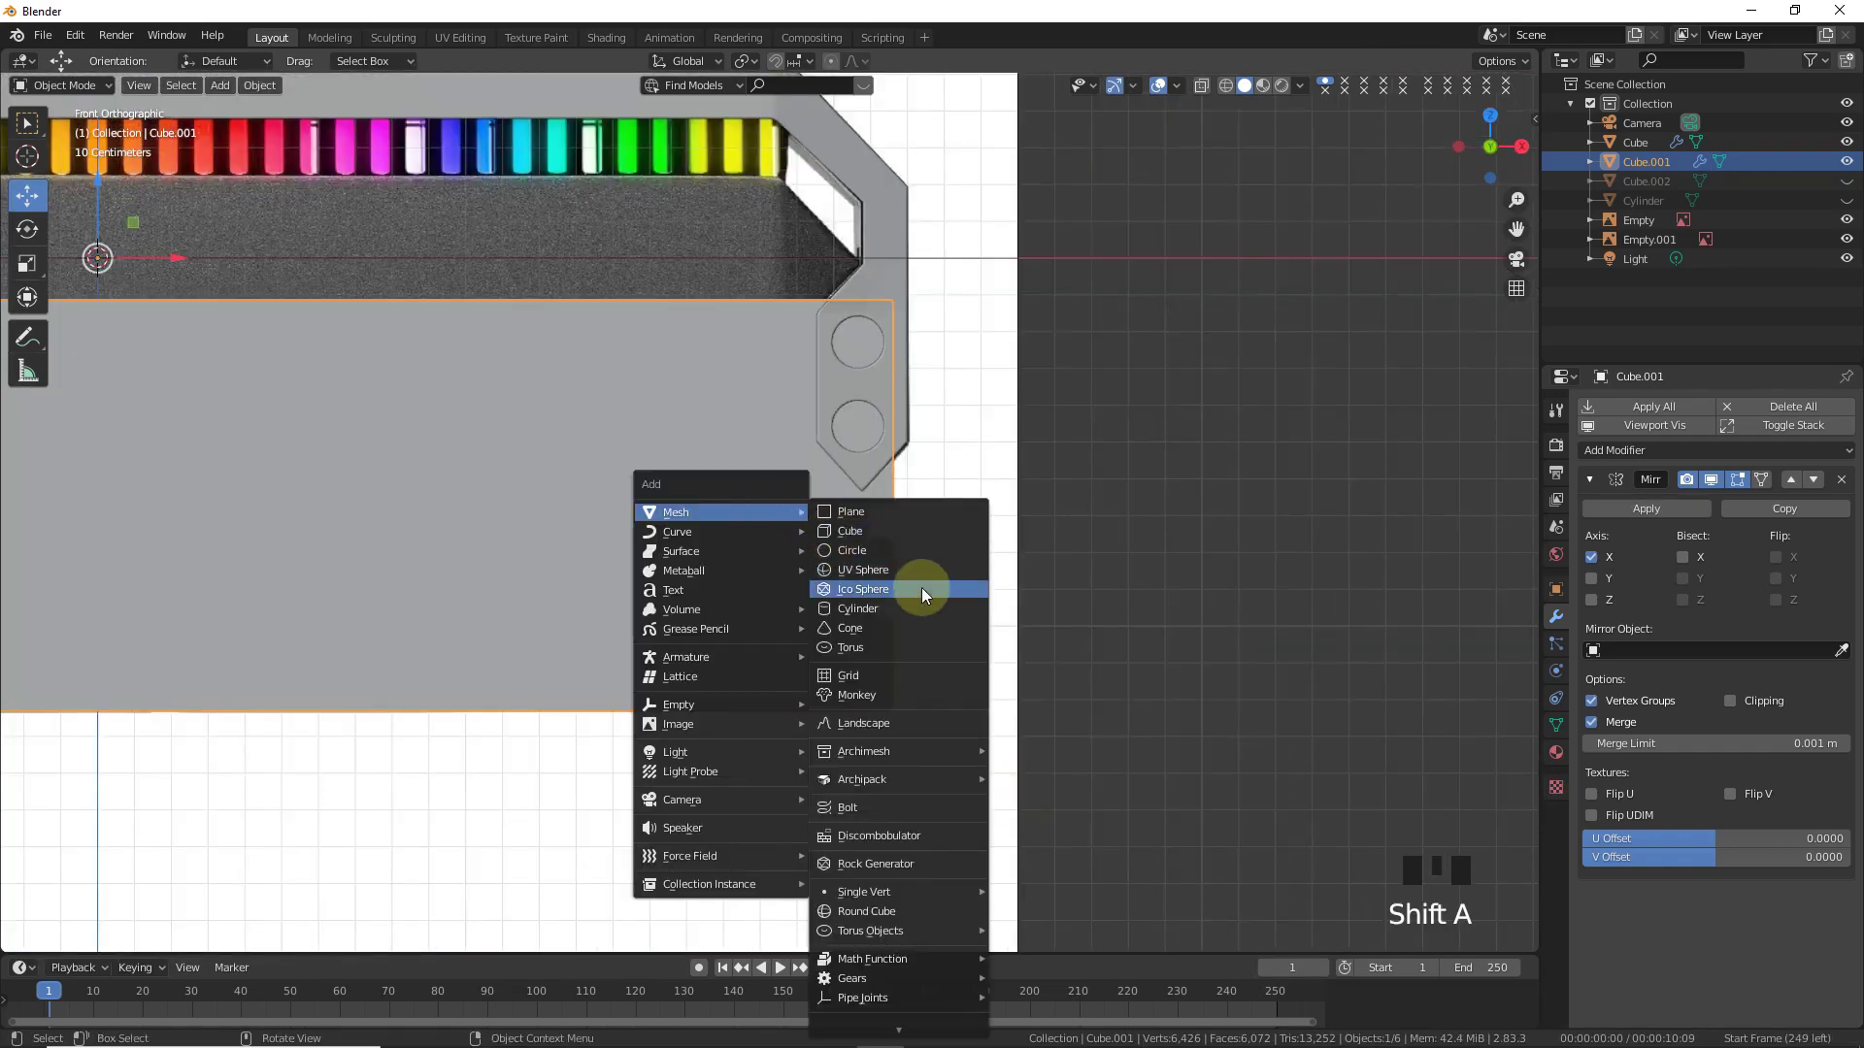
- Rotate the new cylinder to face front and shrink it to a small hole size
key("r")
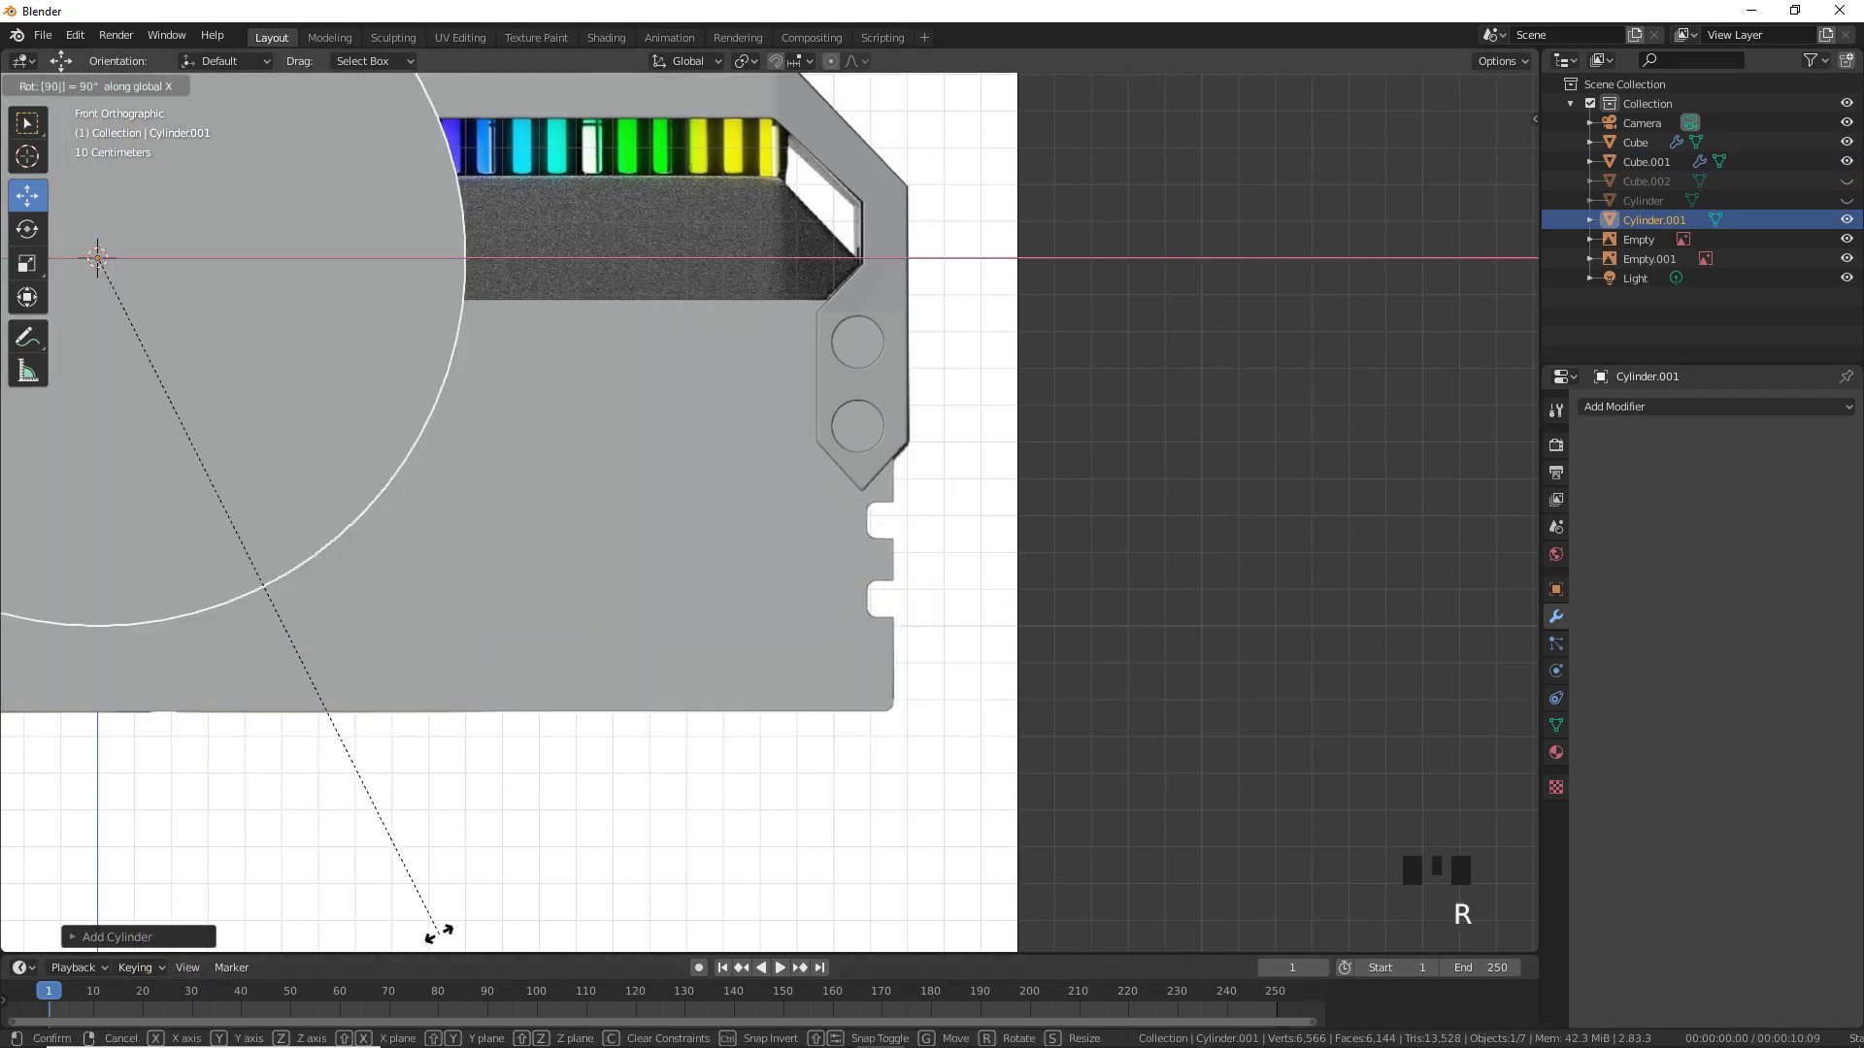
key("s")
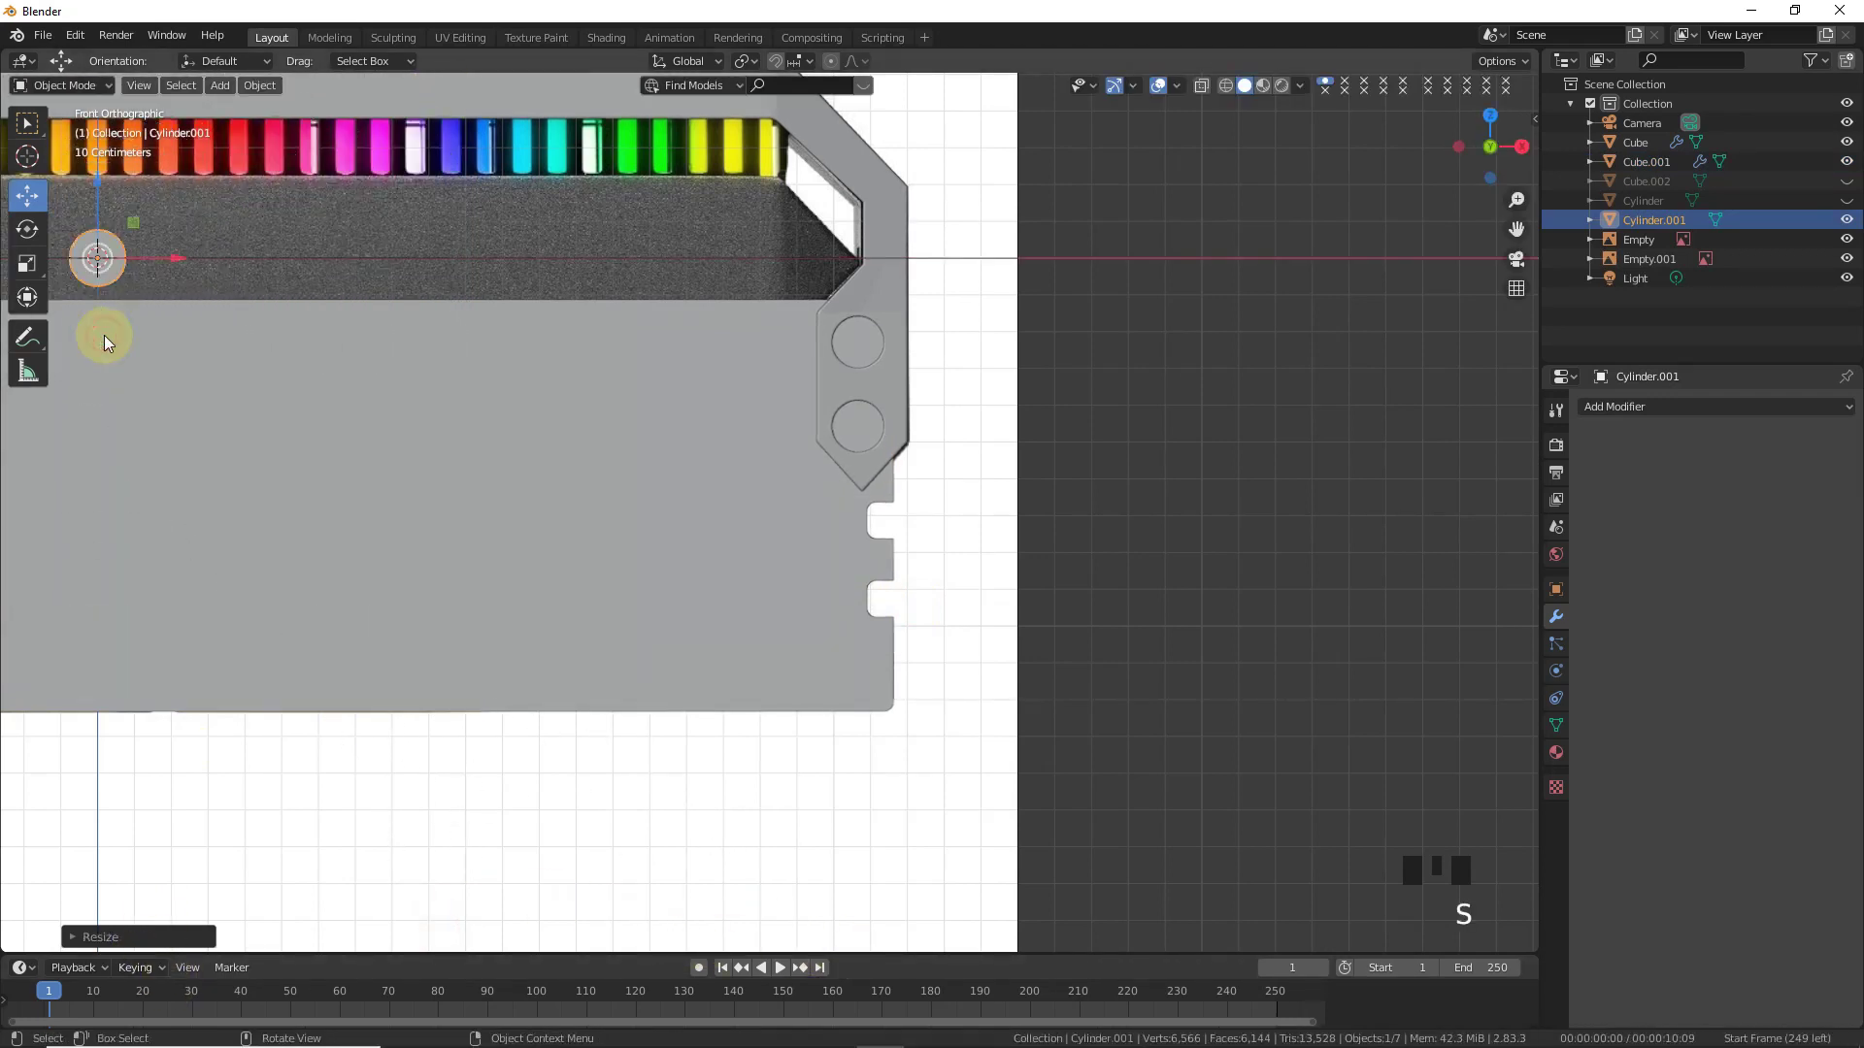
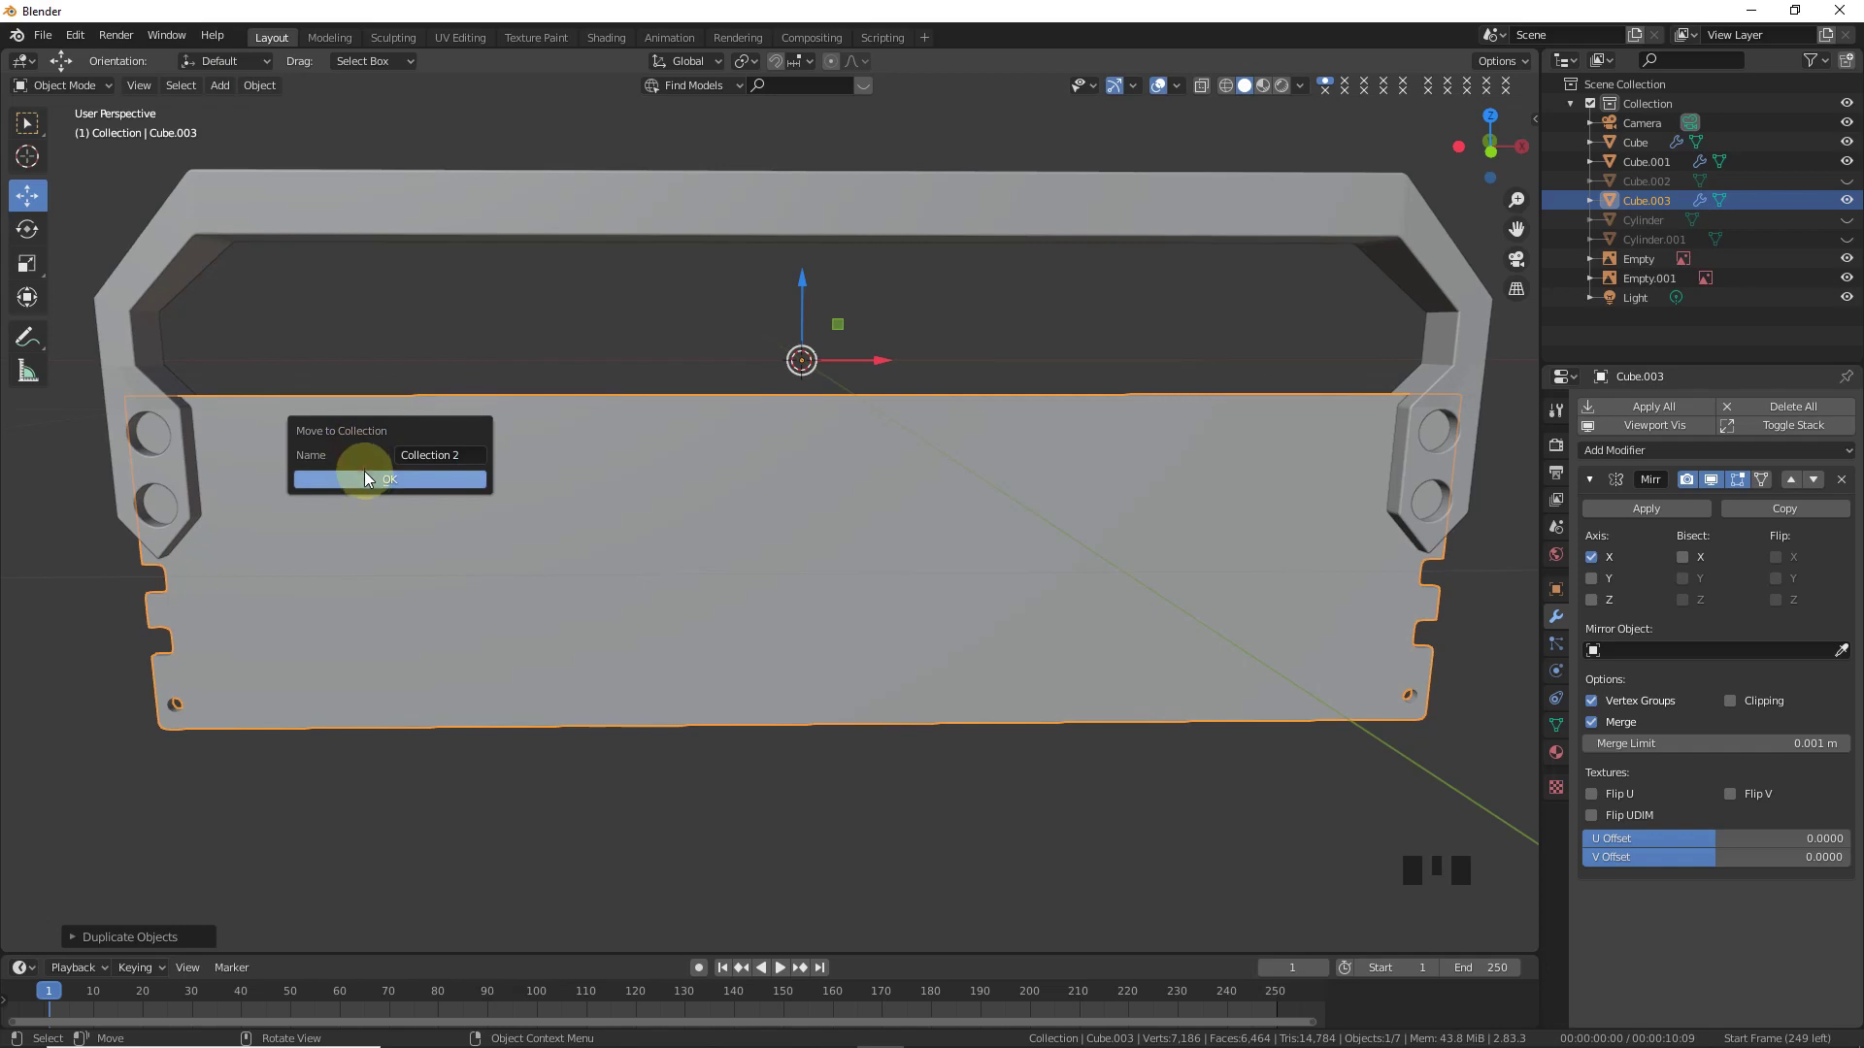
- Move the plate copy into Collection 2, hide it, and reselect the original back plate
left_click(1591, 313)
left_click(1636, 112)
left_click(1262, 625)
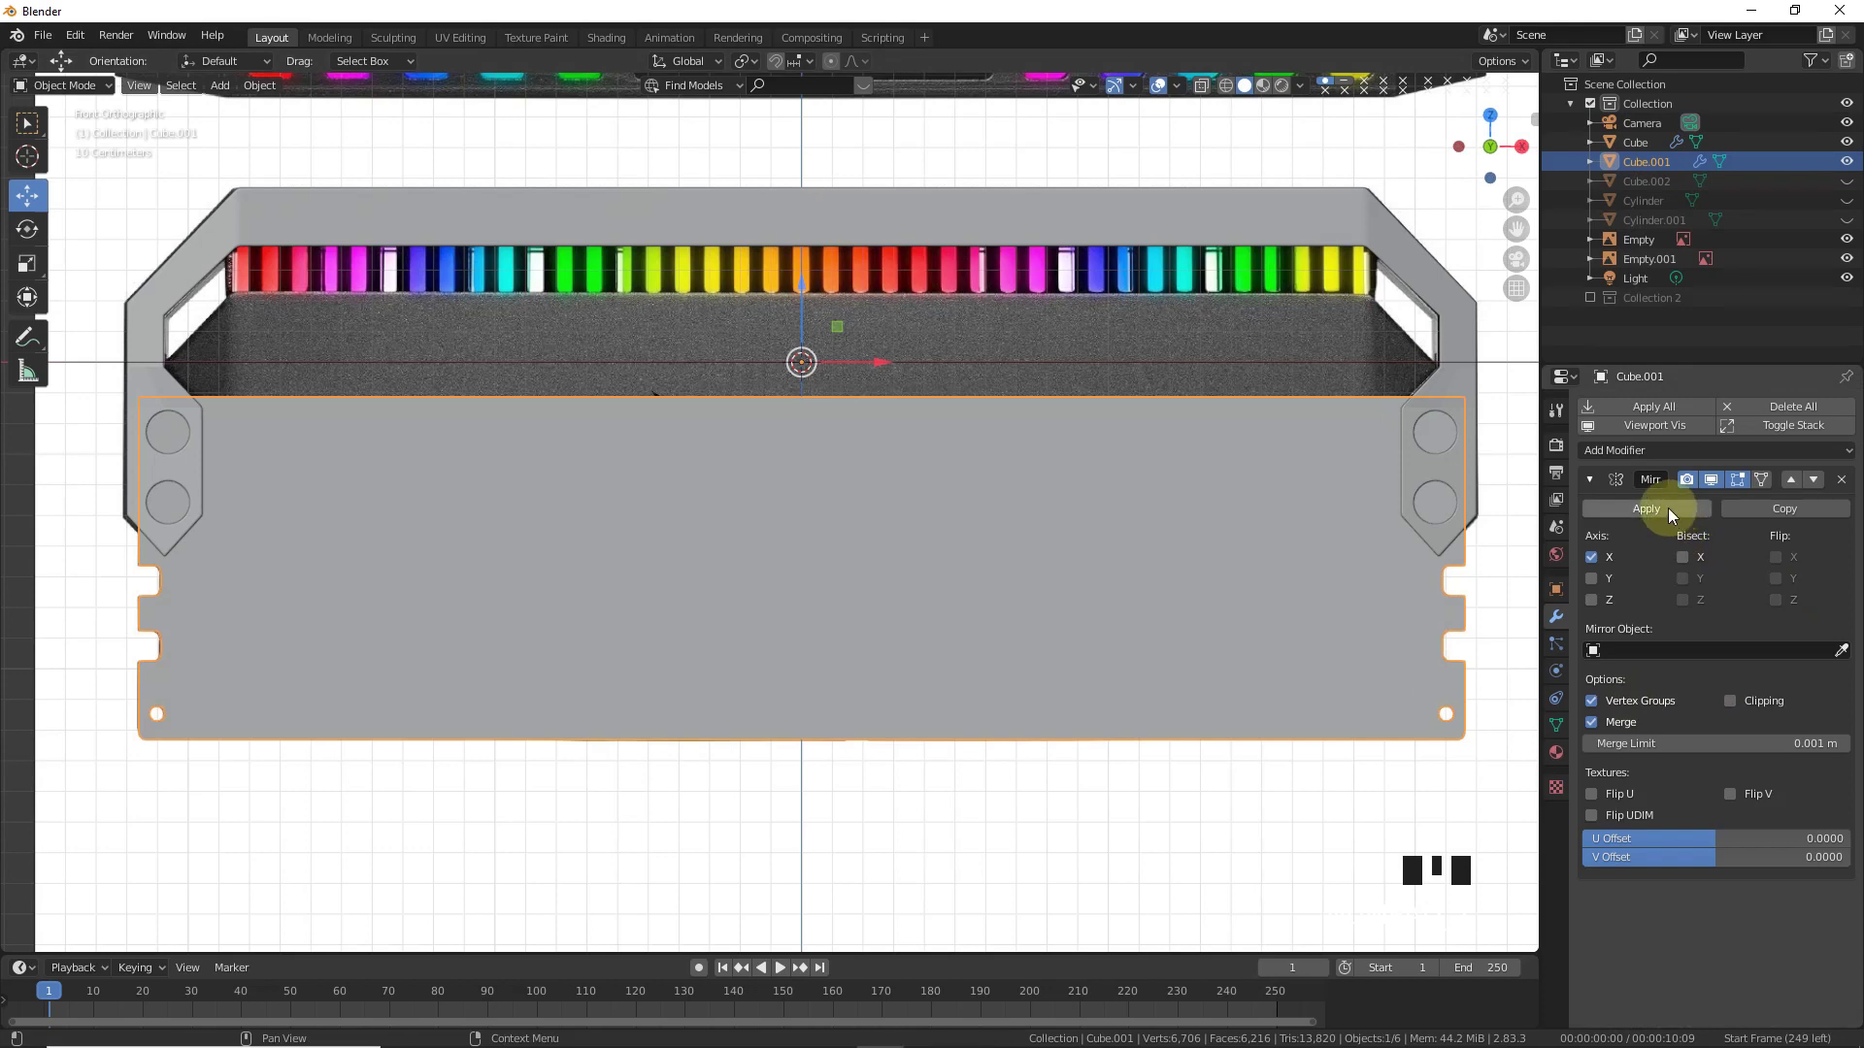
- Apply the Mirror modifier on the back plate and size a small cube to the key notch
left_click_drag(1672, 513, 941, 516)
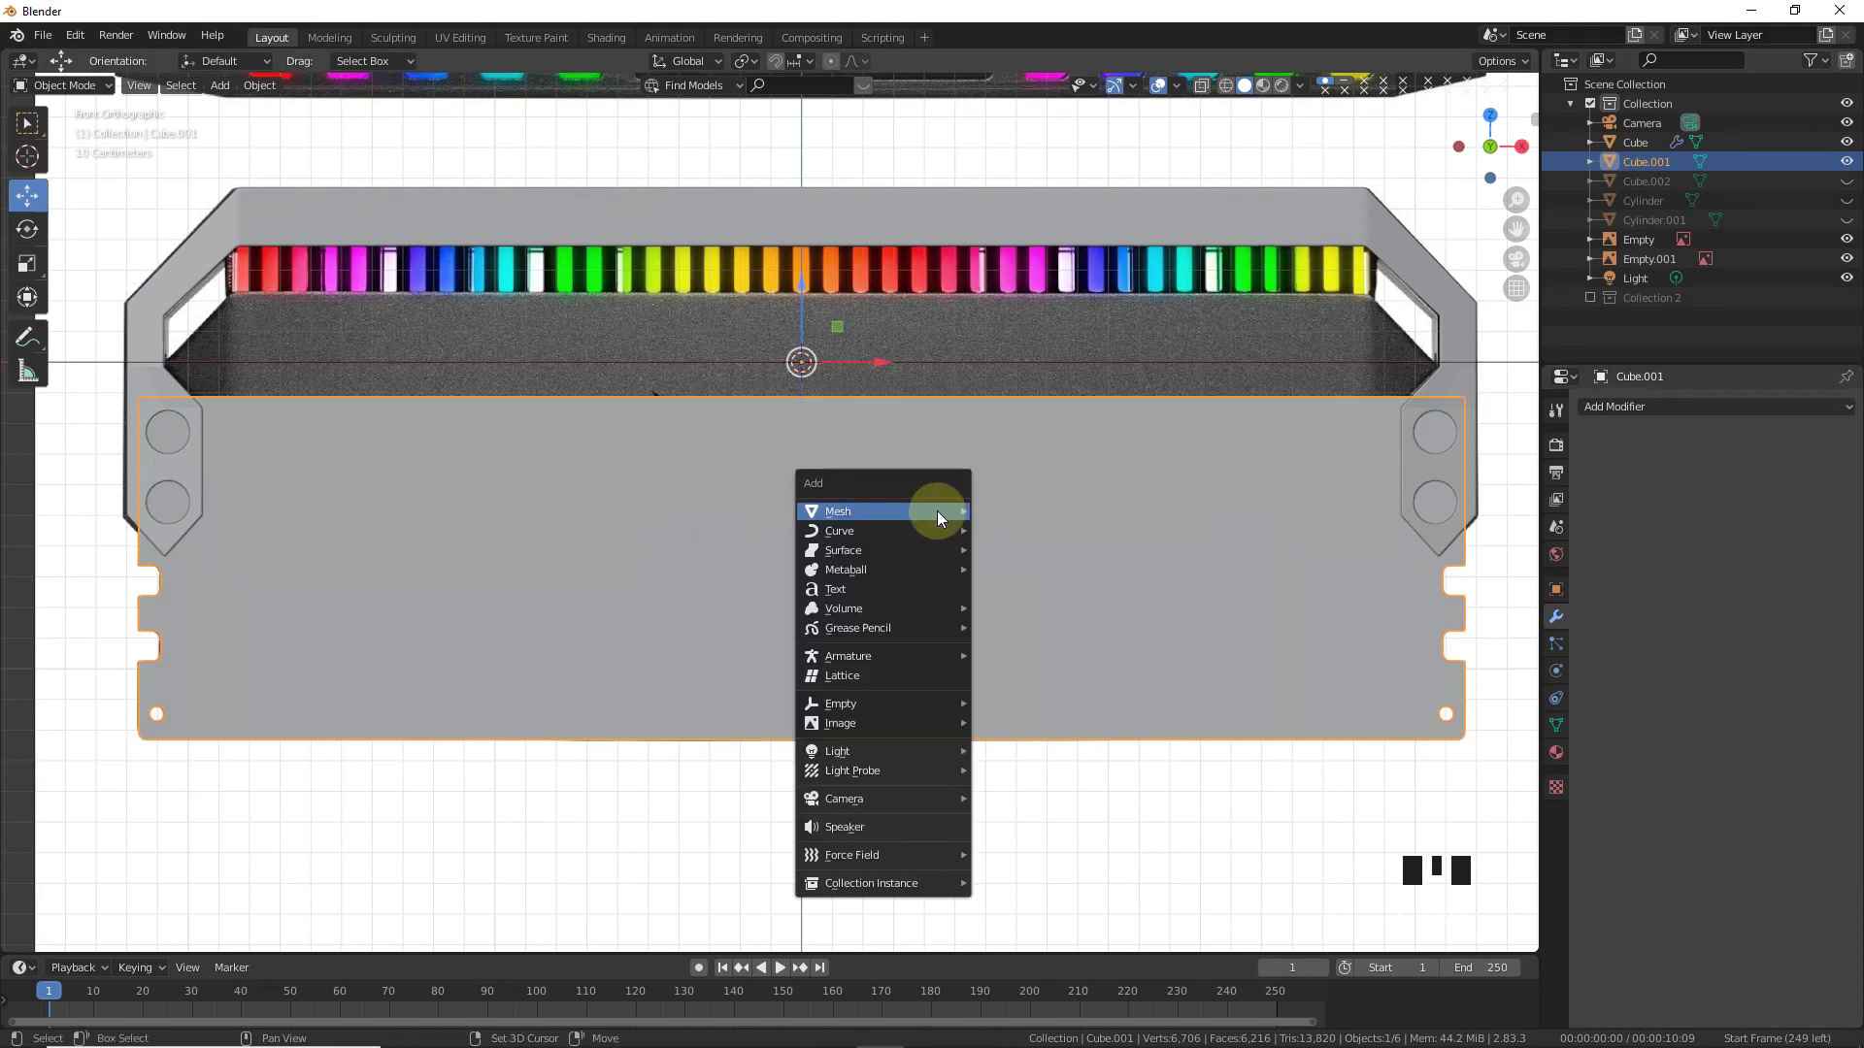
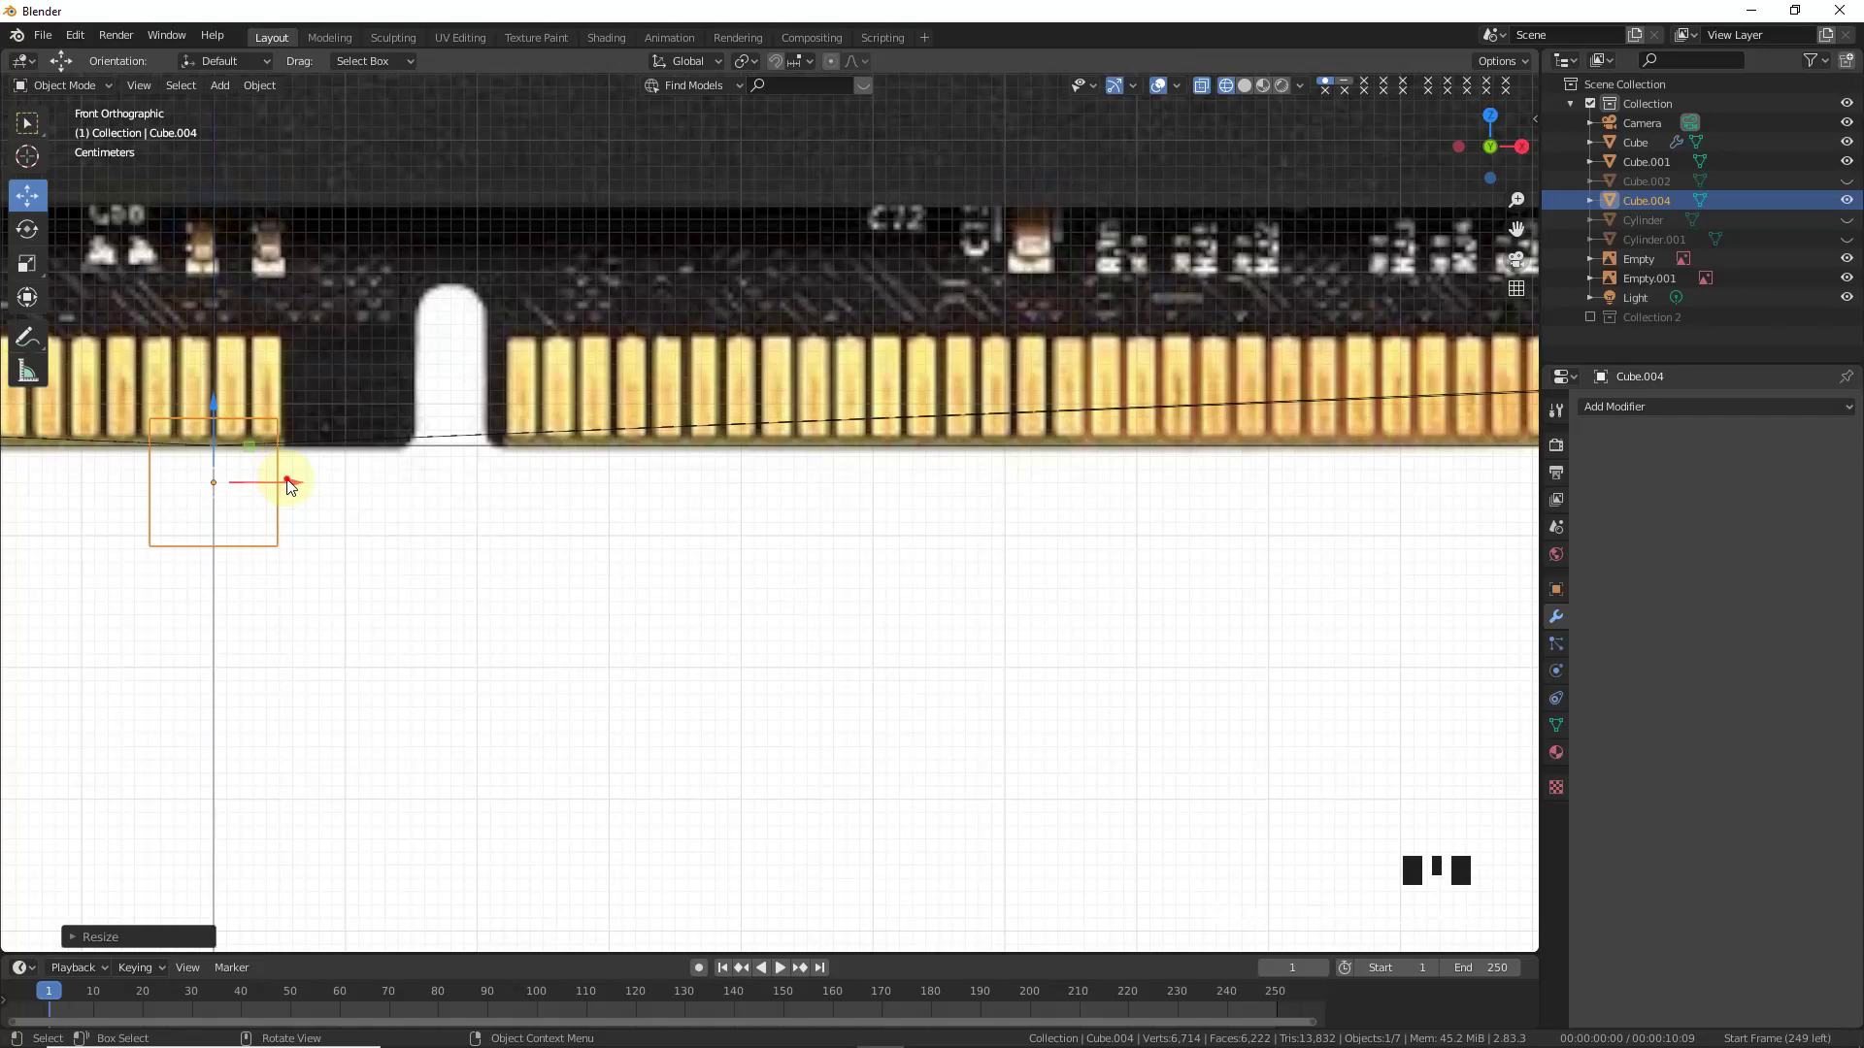
left_click(459, 340)
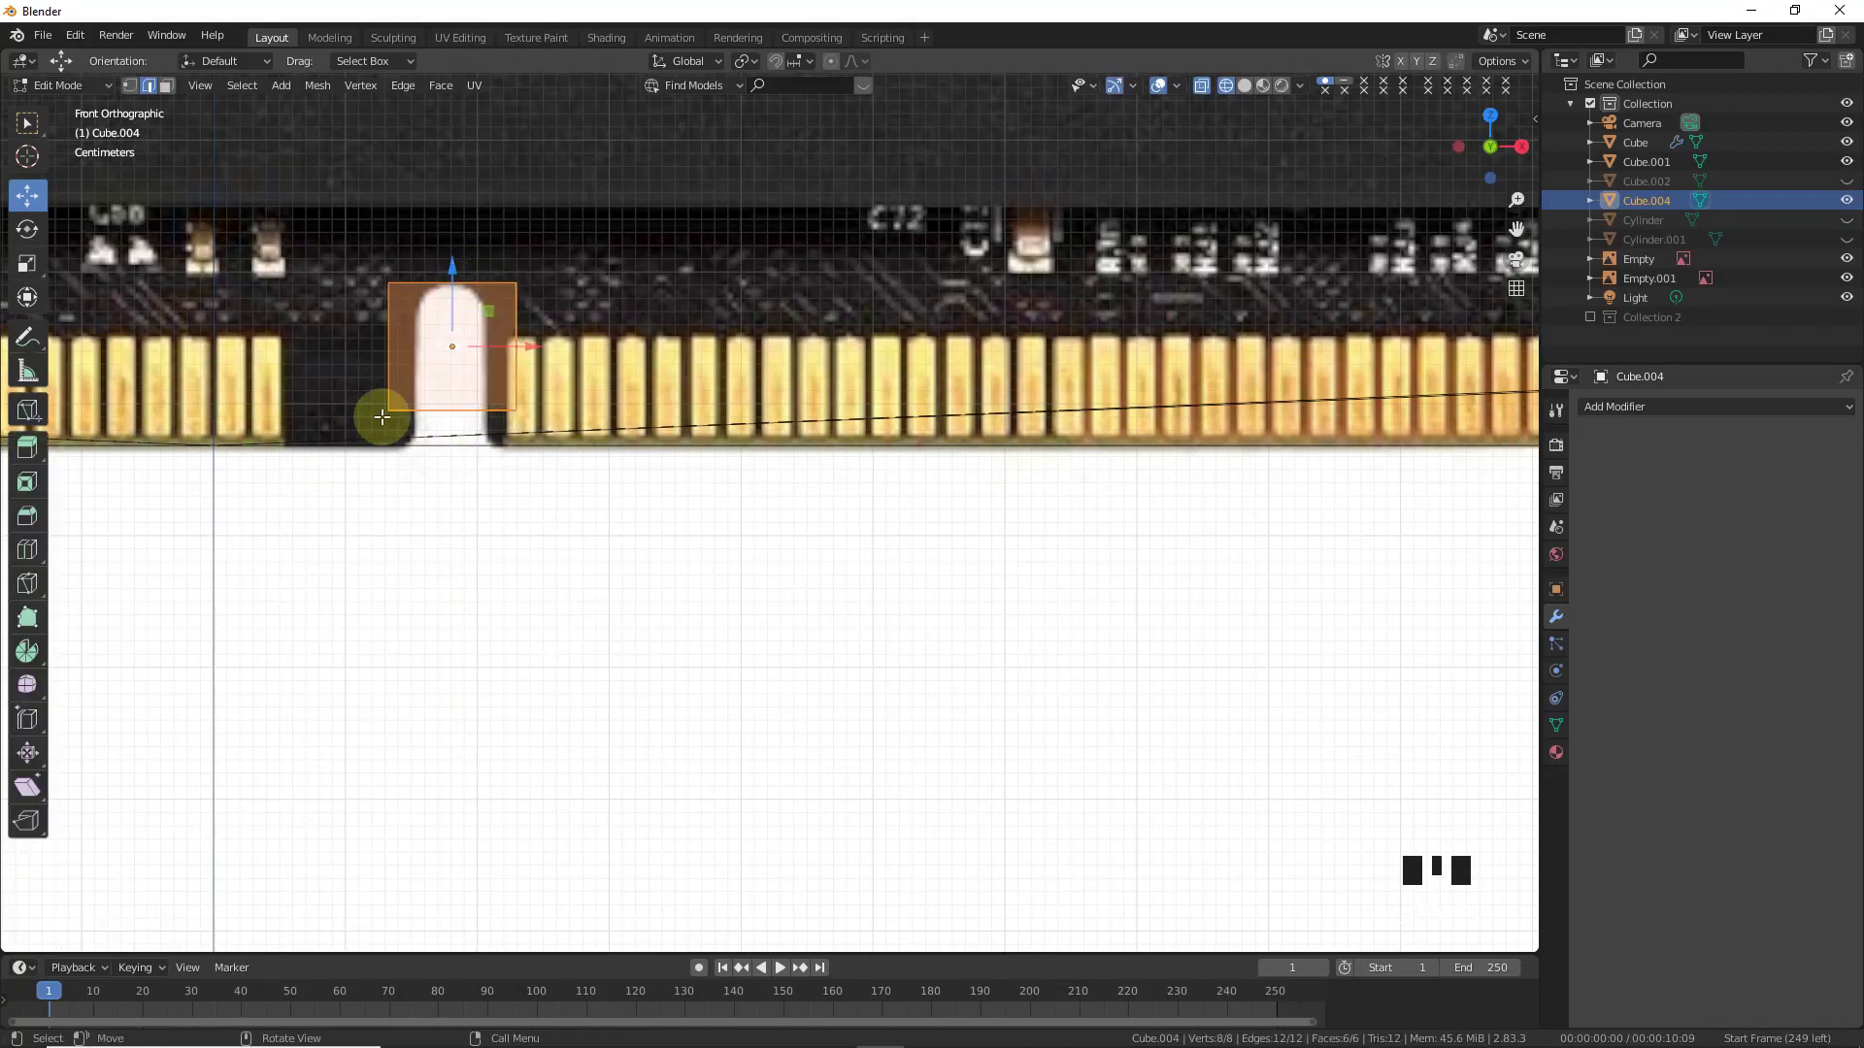
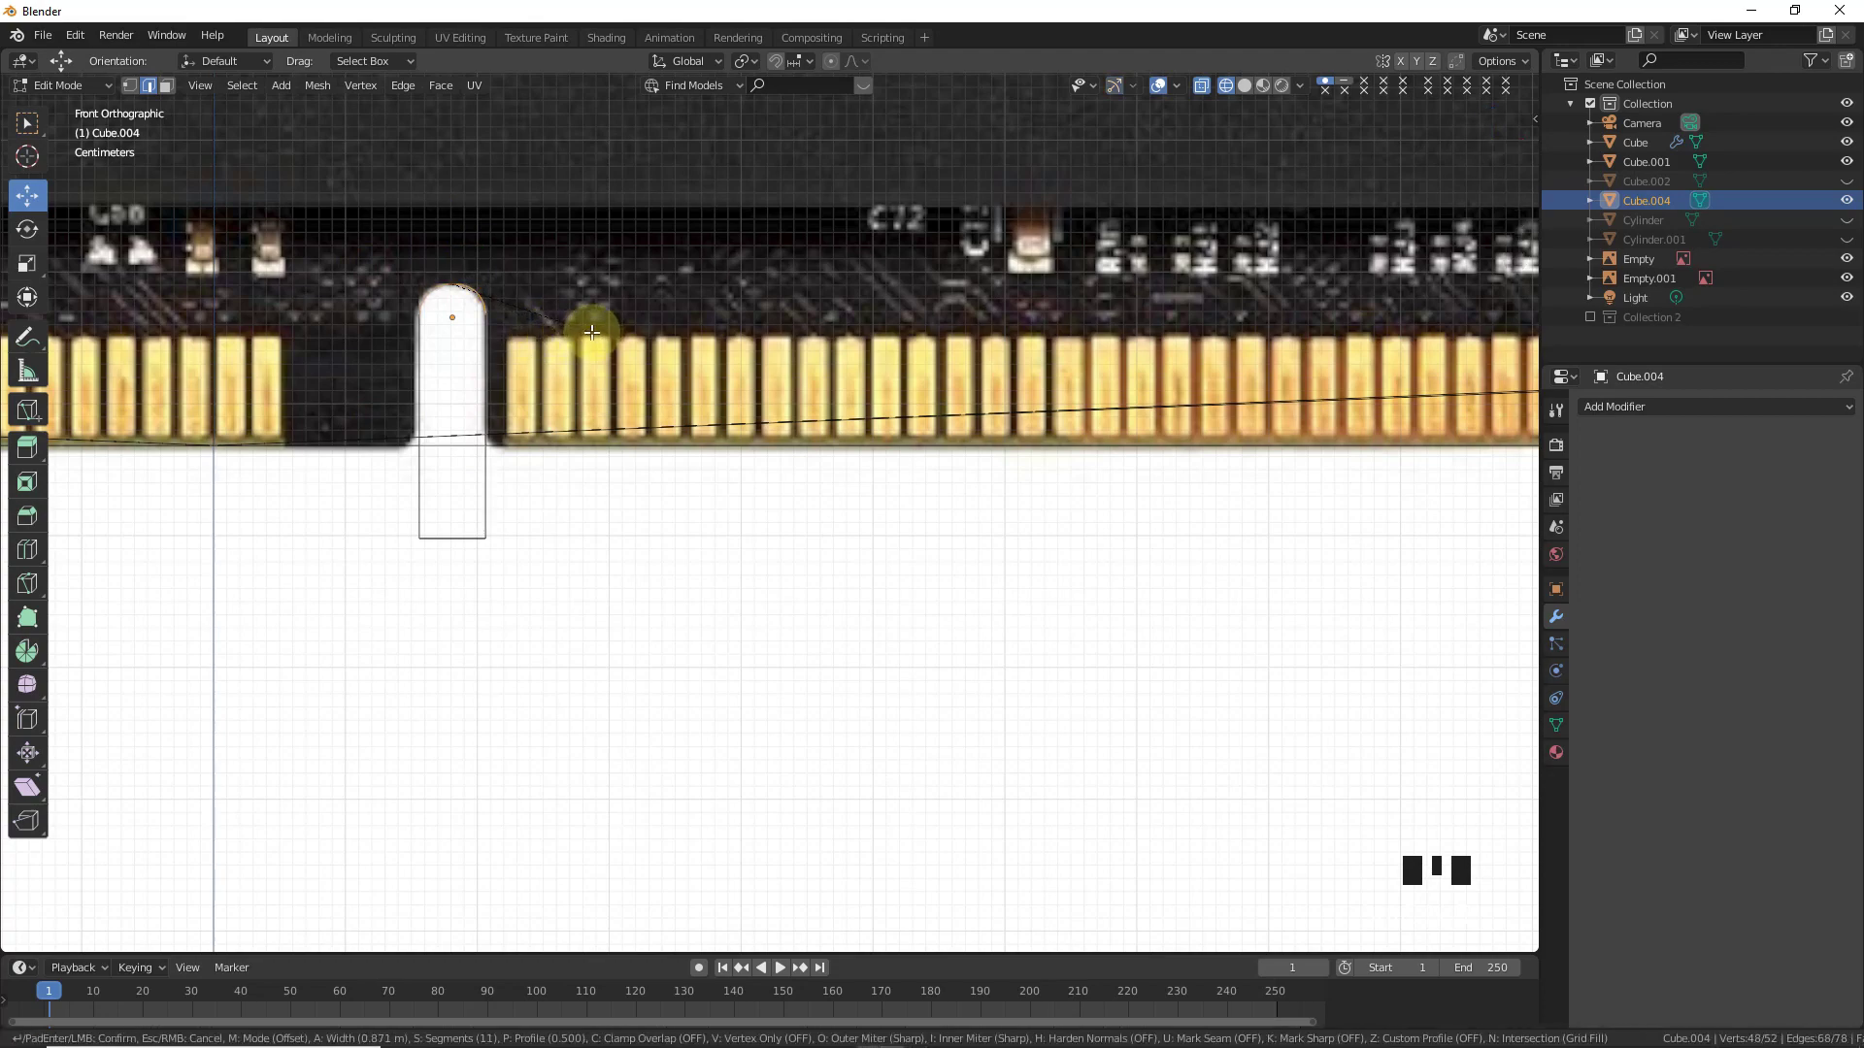
- Place the rounded block in the notch, boolean it out of the frame and hide the cutter
left_click(529, 319)
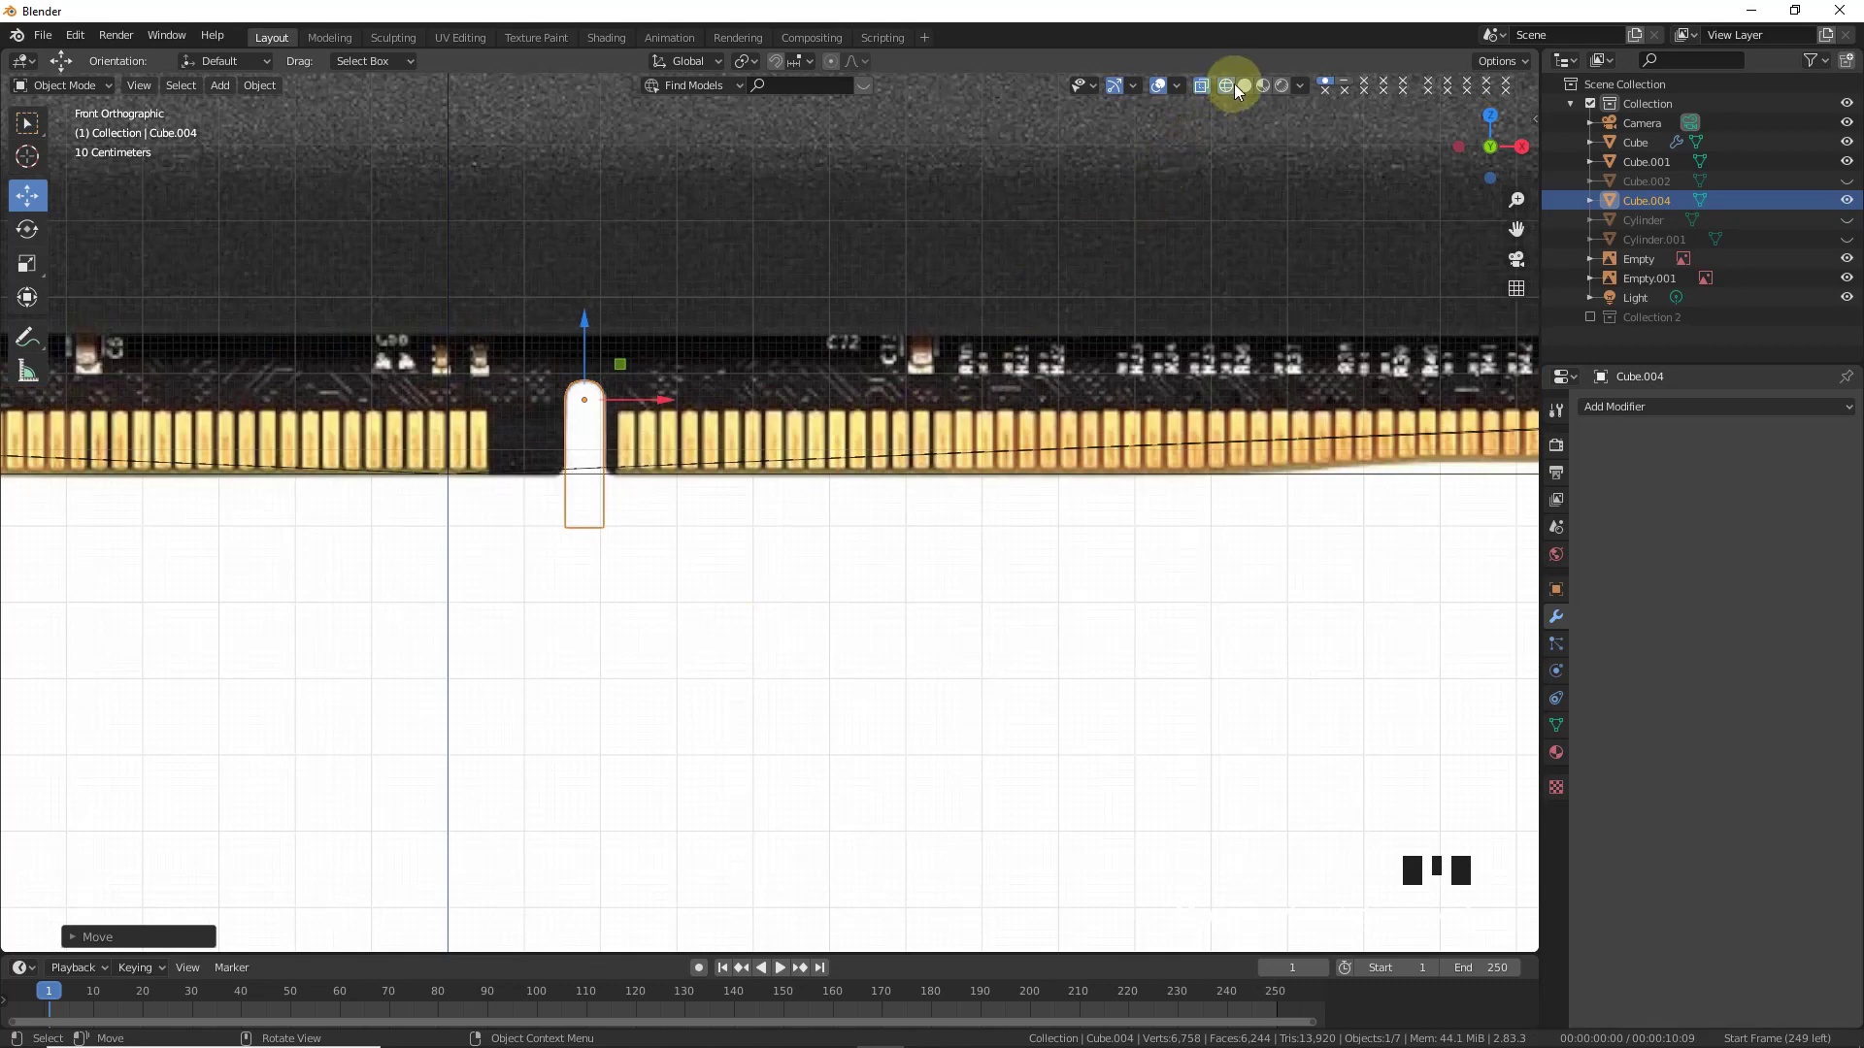
left_click(1246, 88)
left_click(1482, 135)
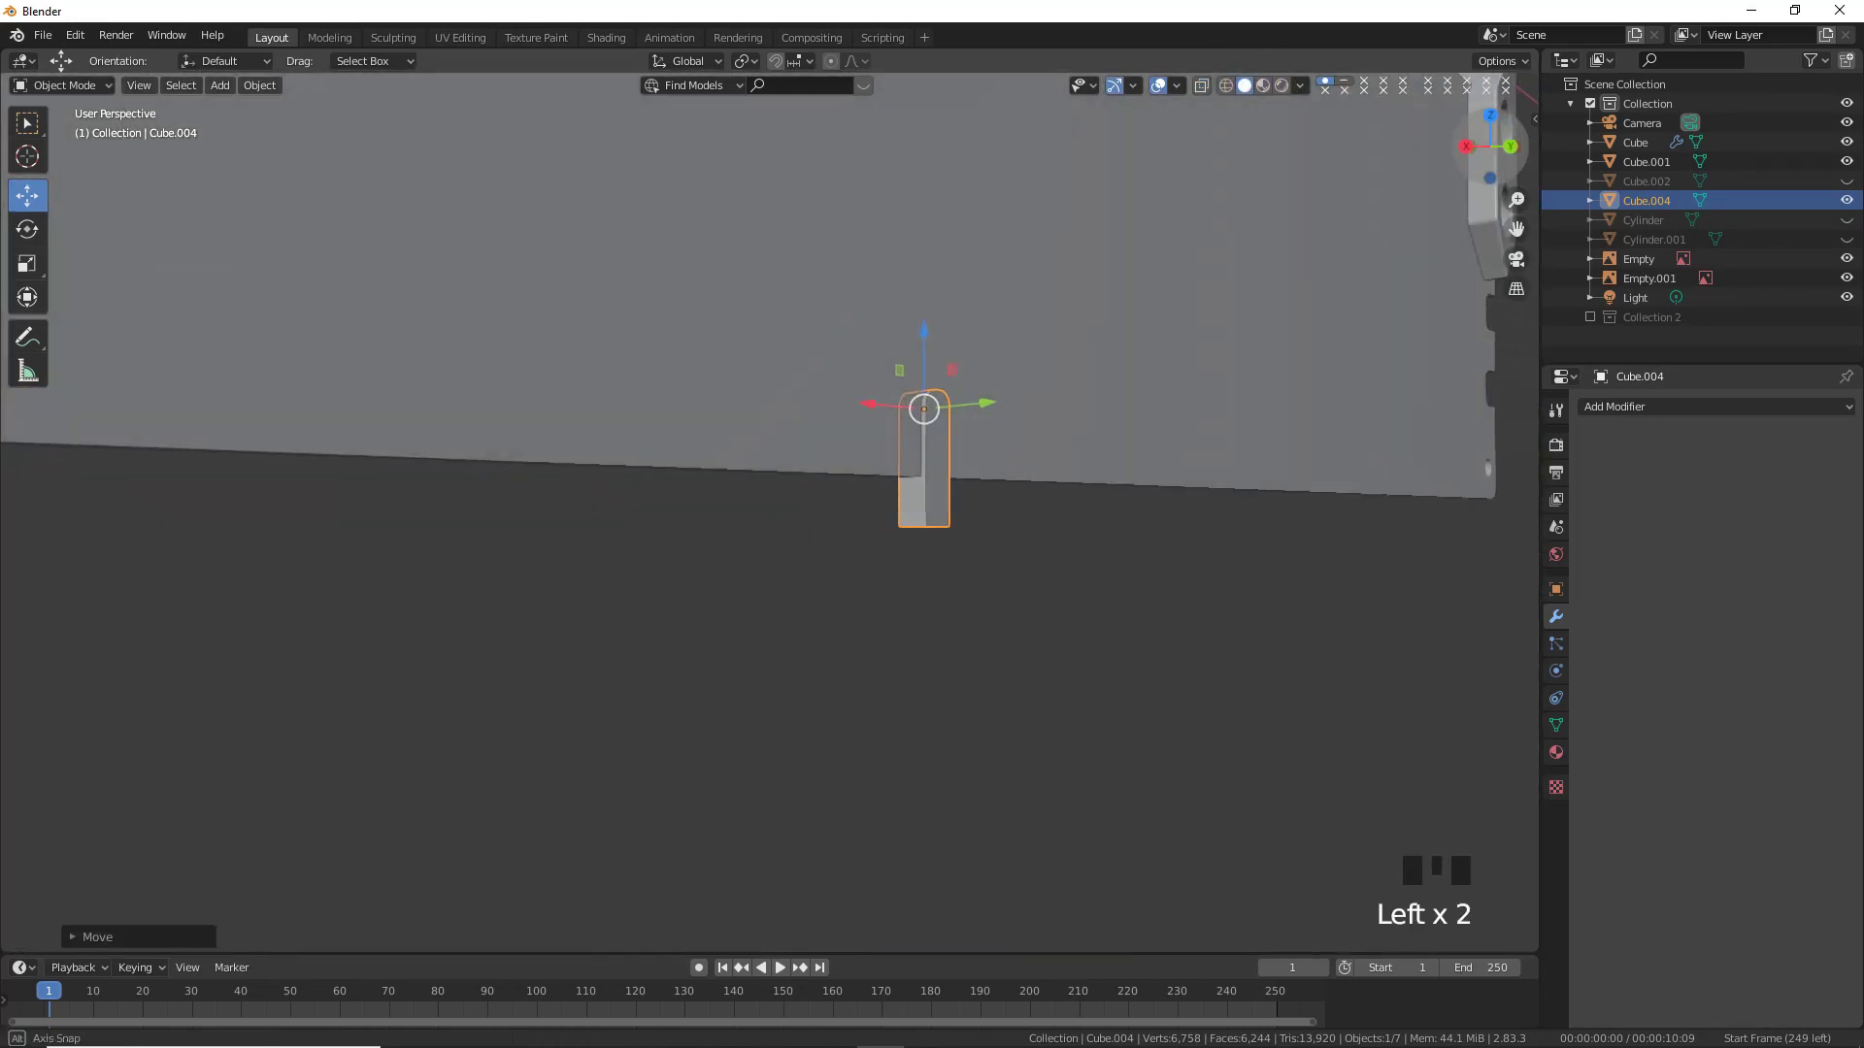
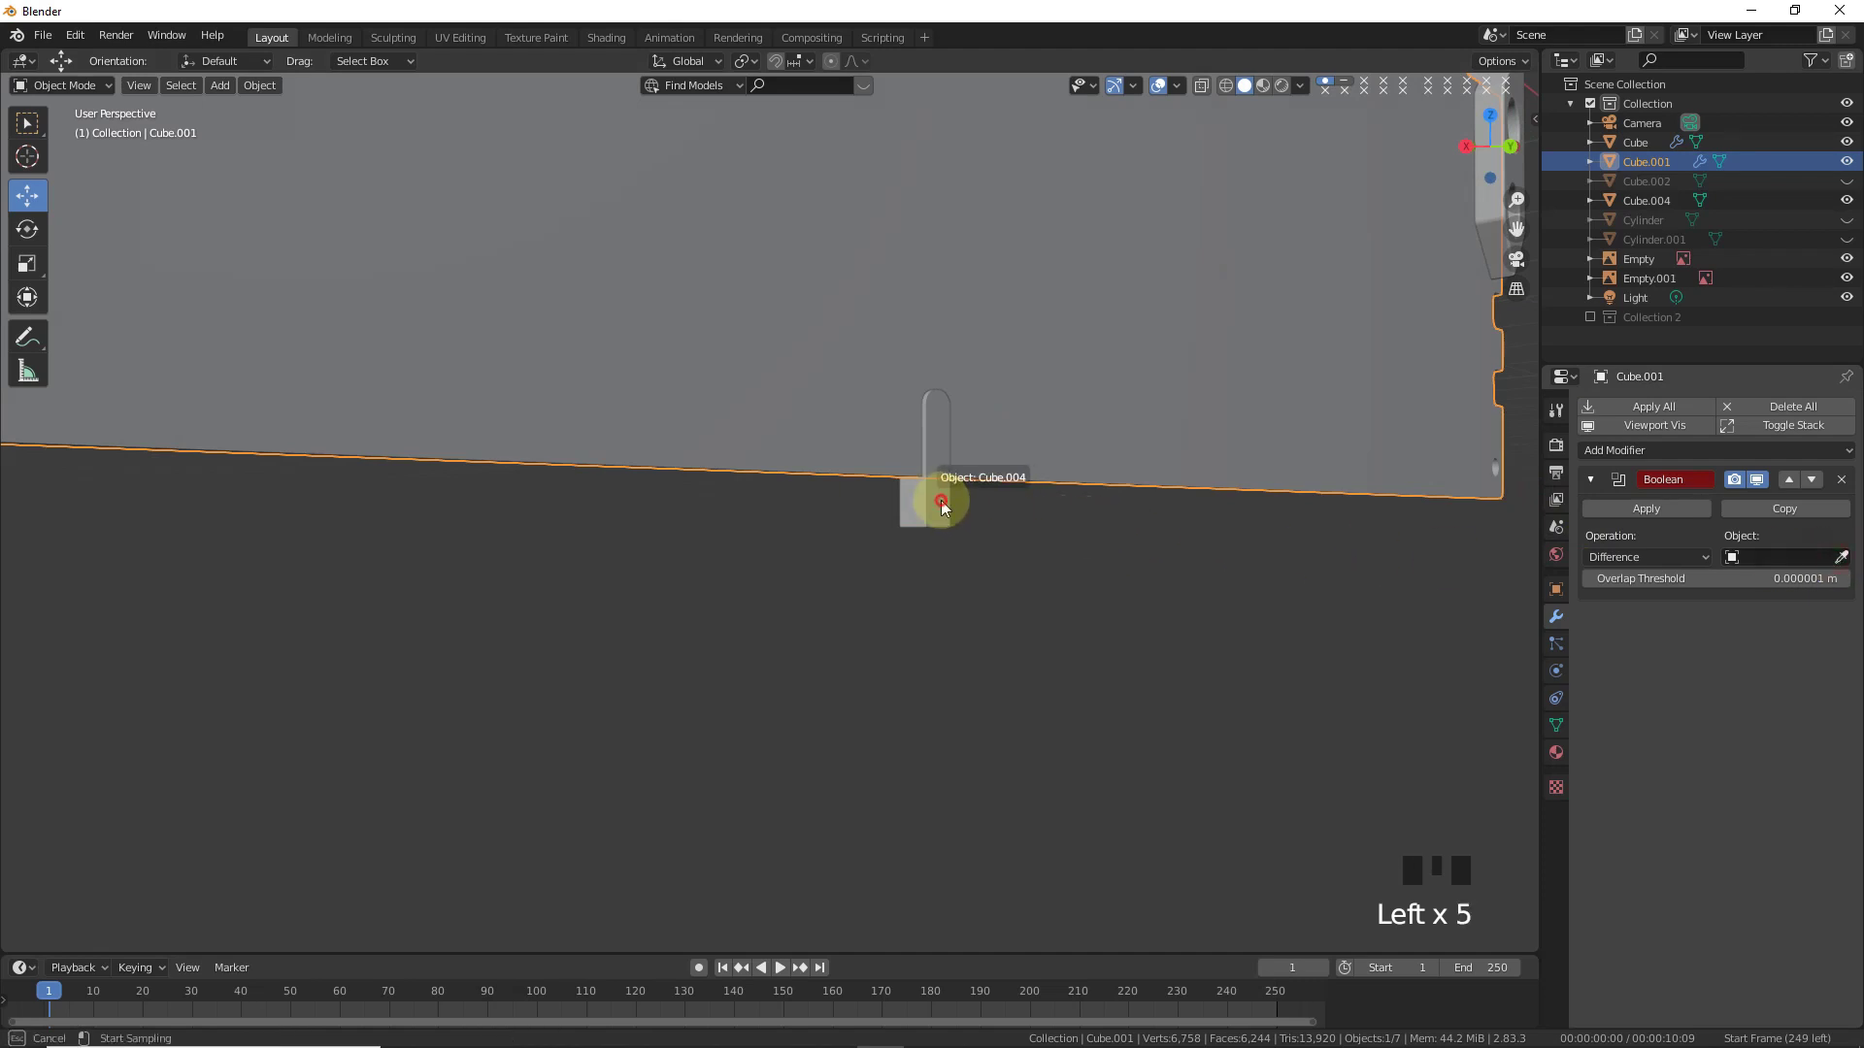
left_click_drag(1625, 507, 927, 508)
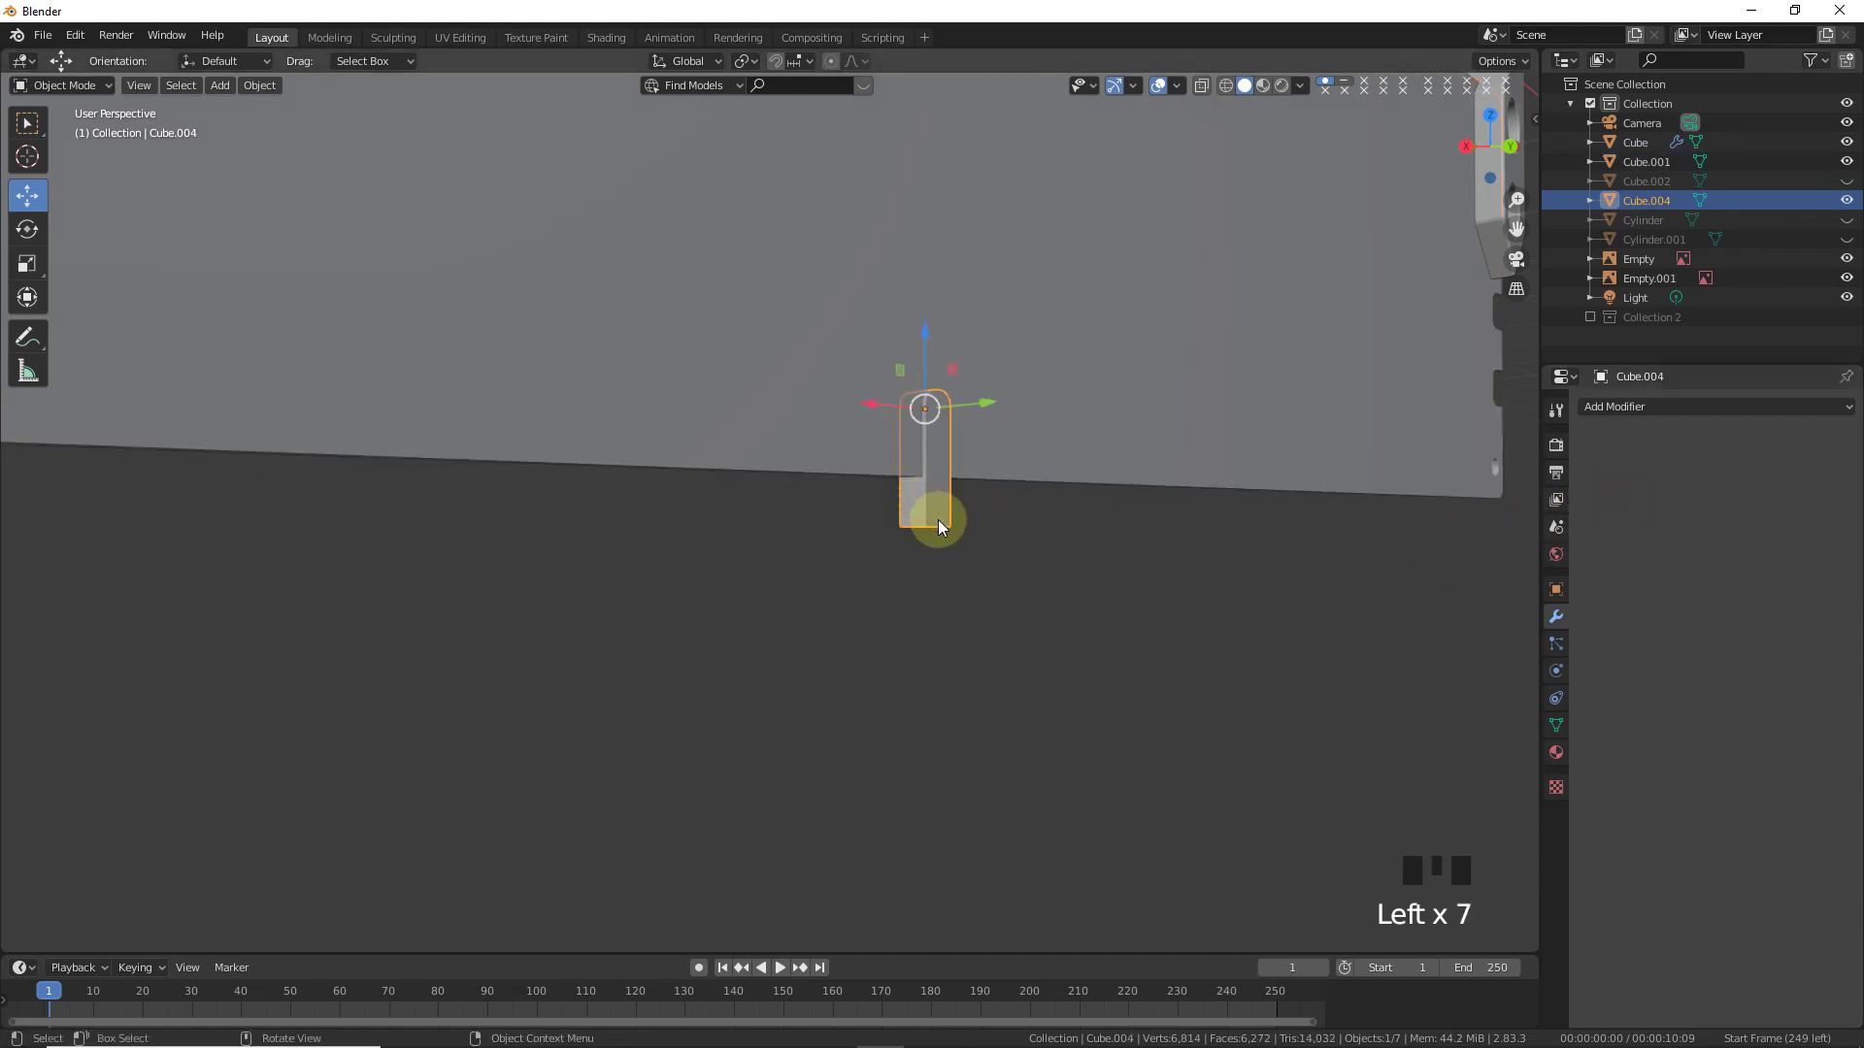
key("h")
left_click(1476, 153)
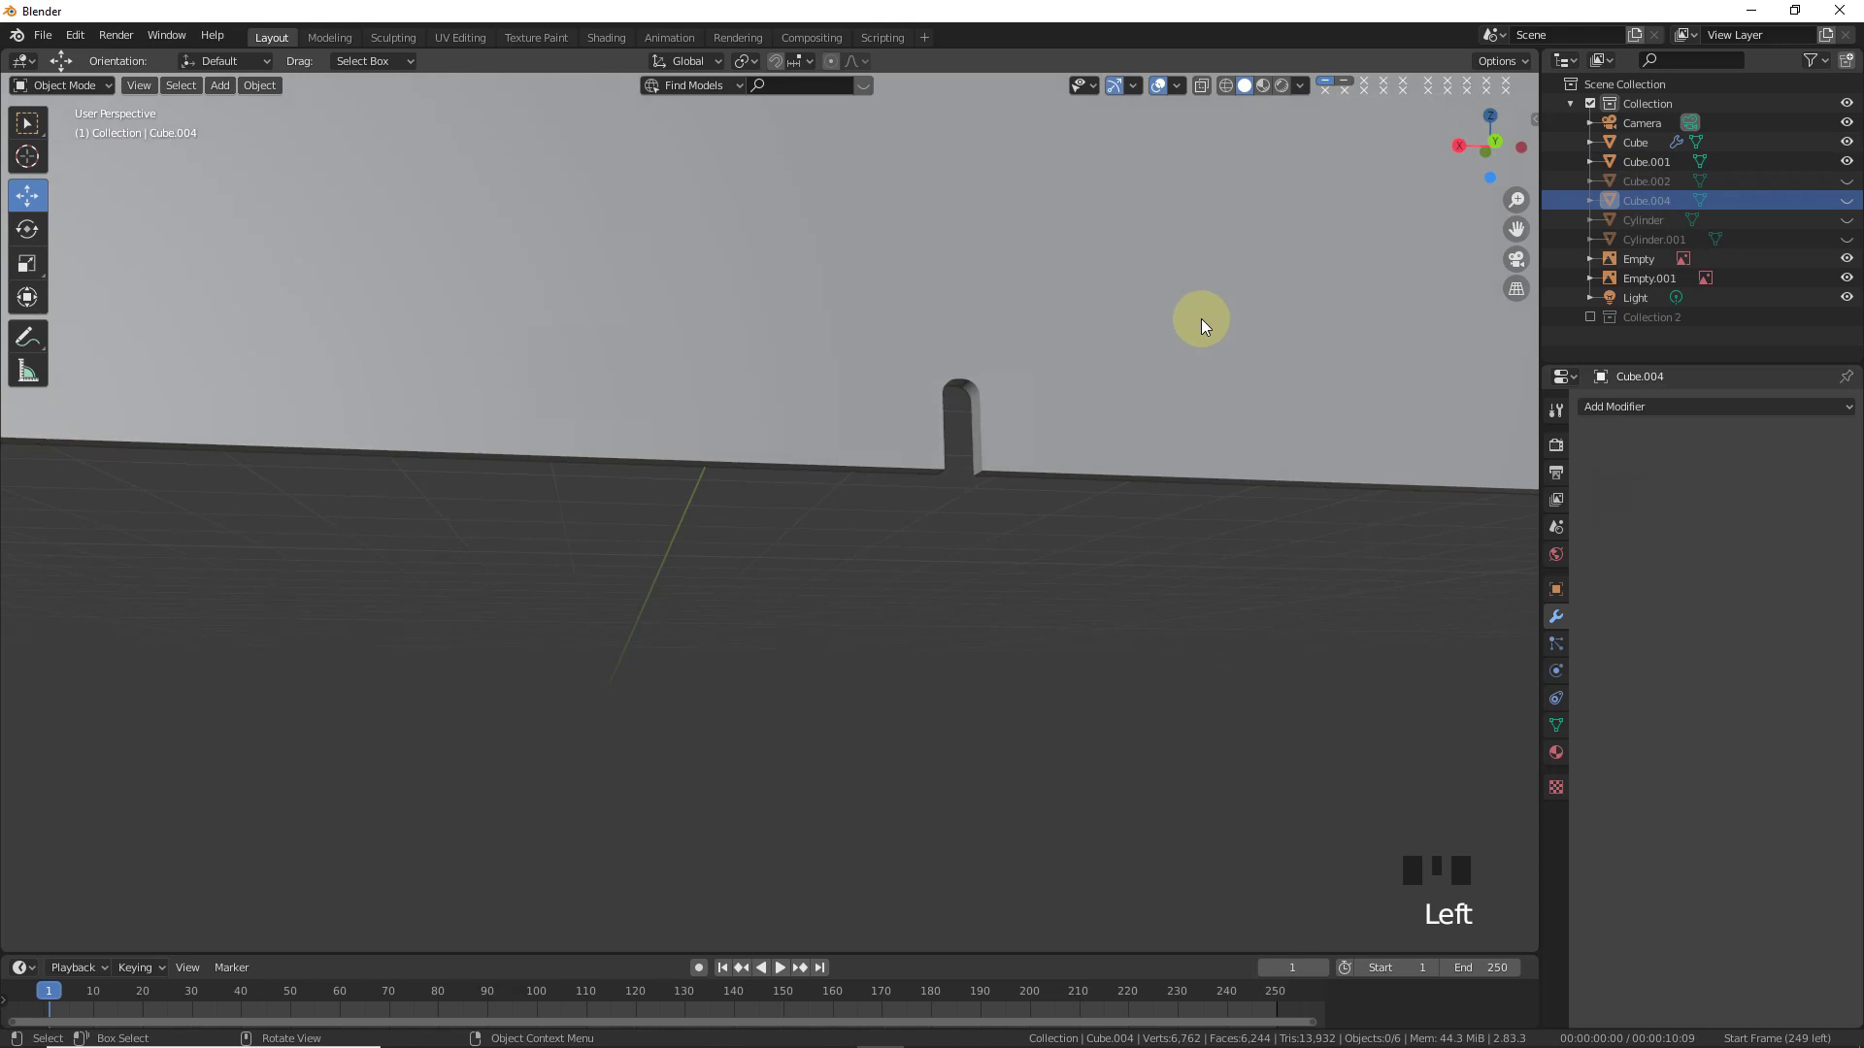
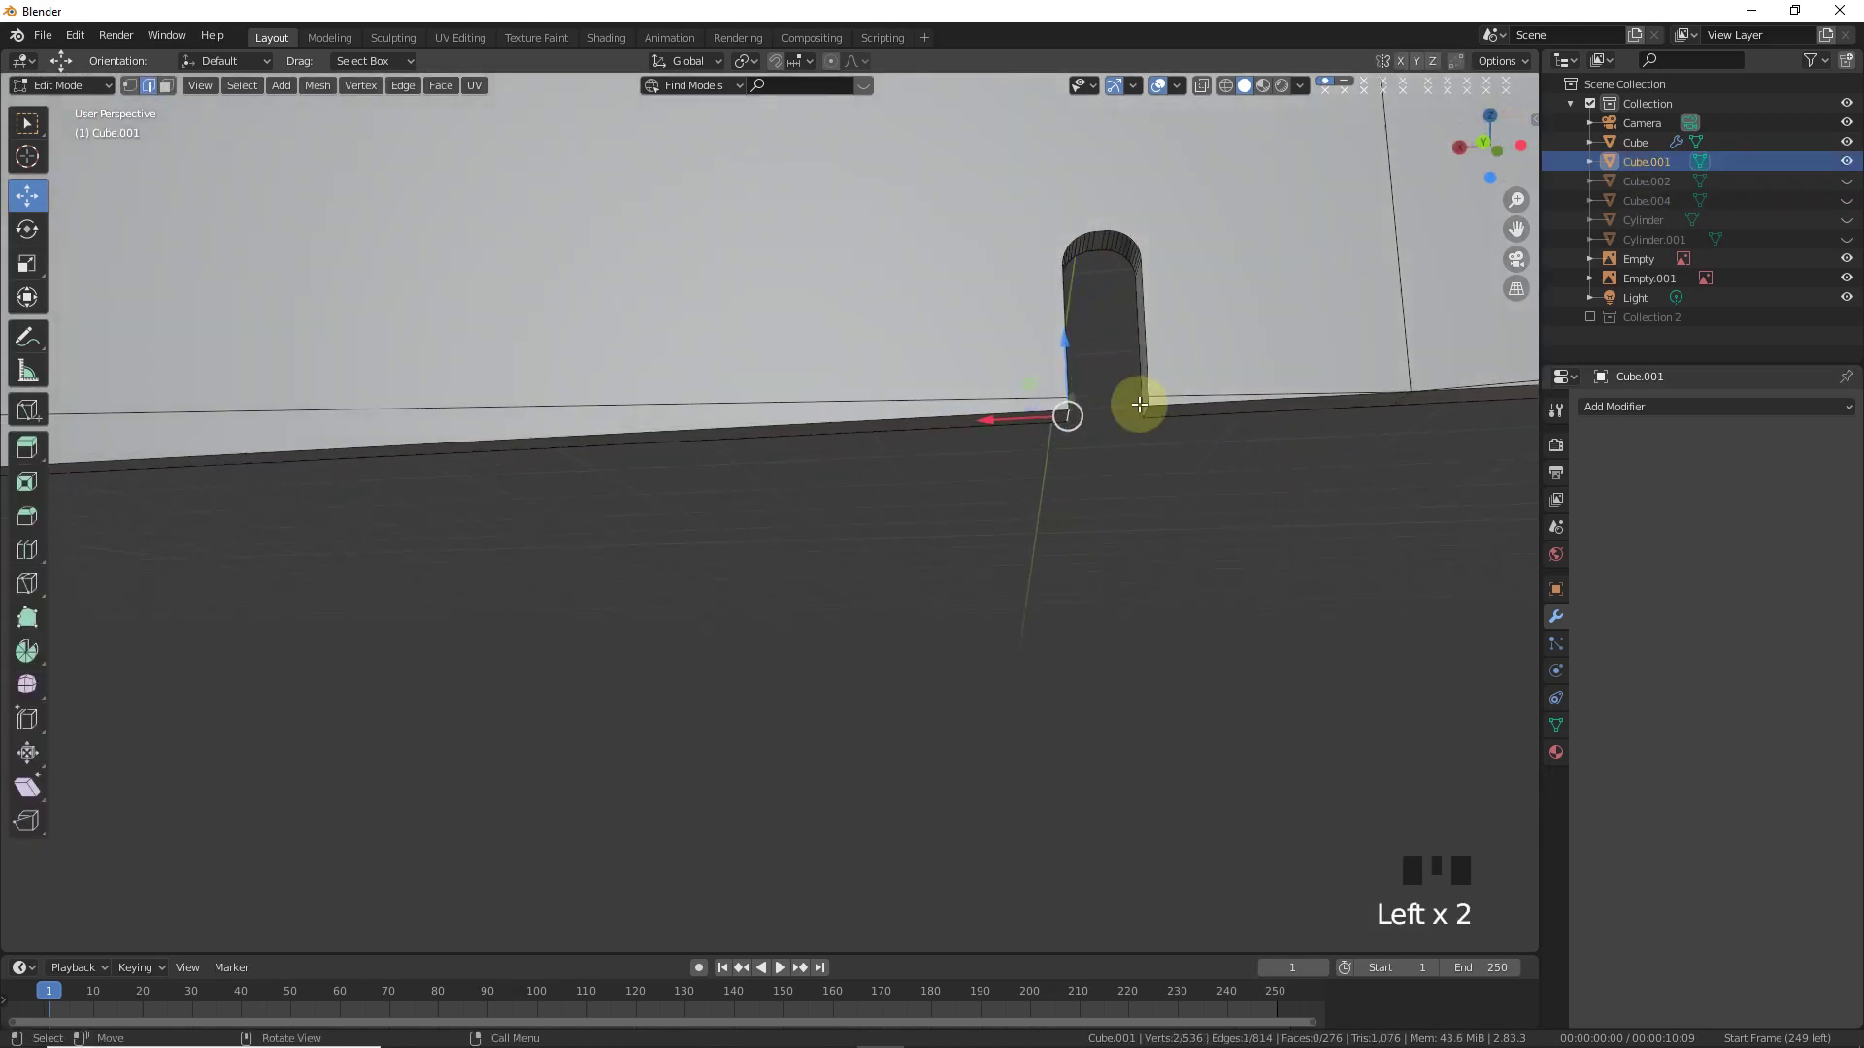
- Bevel the notch rim in Edit Mode and check the cut against the front reference
left_click(1168, 431)
key("ctrl+b")
key("Tab")
scroll("down", 3)
left_click(1484, 167)
left_click(1087, 574)
key("KP_1")
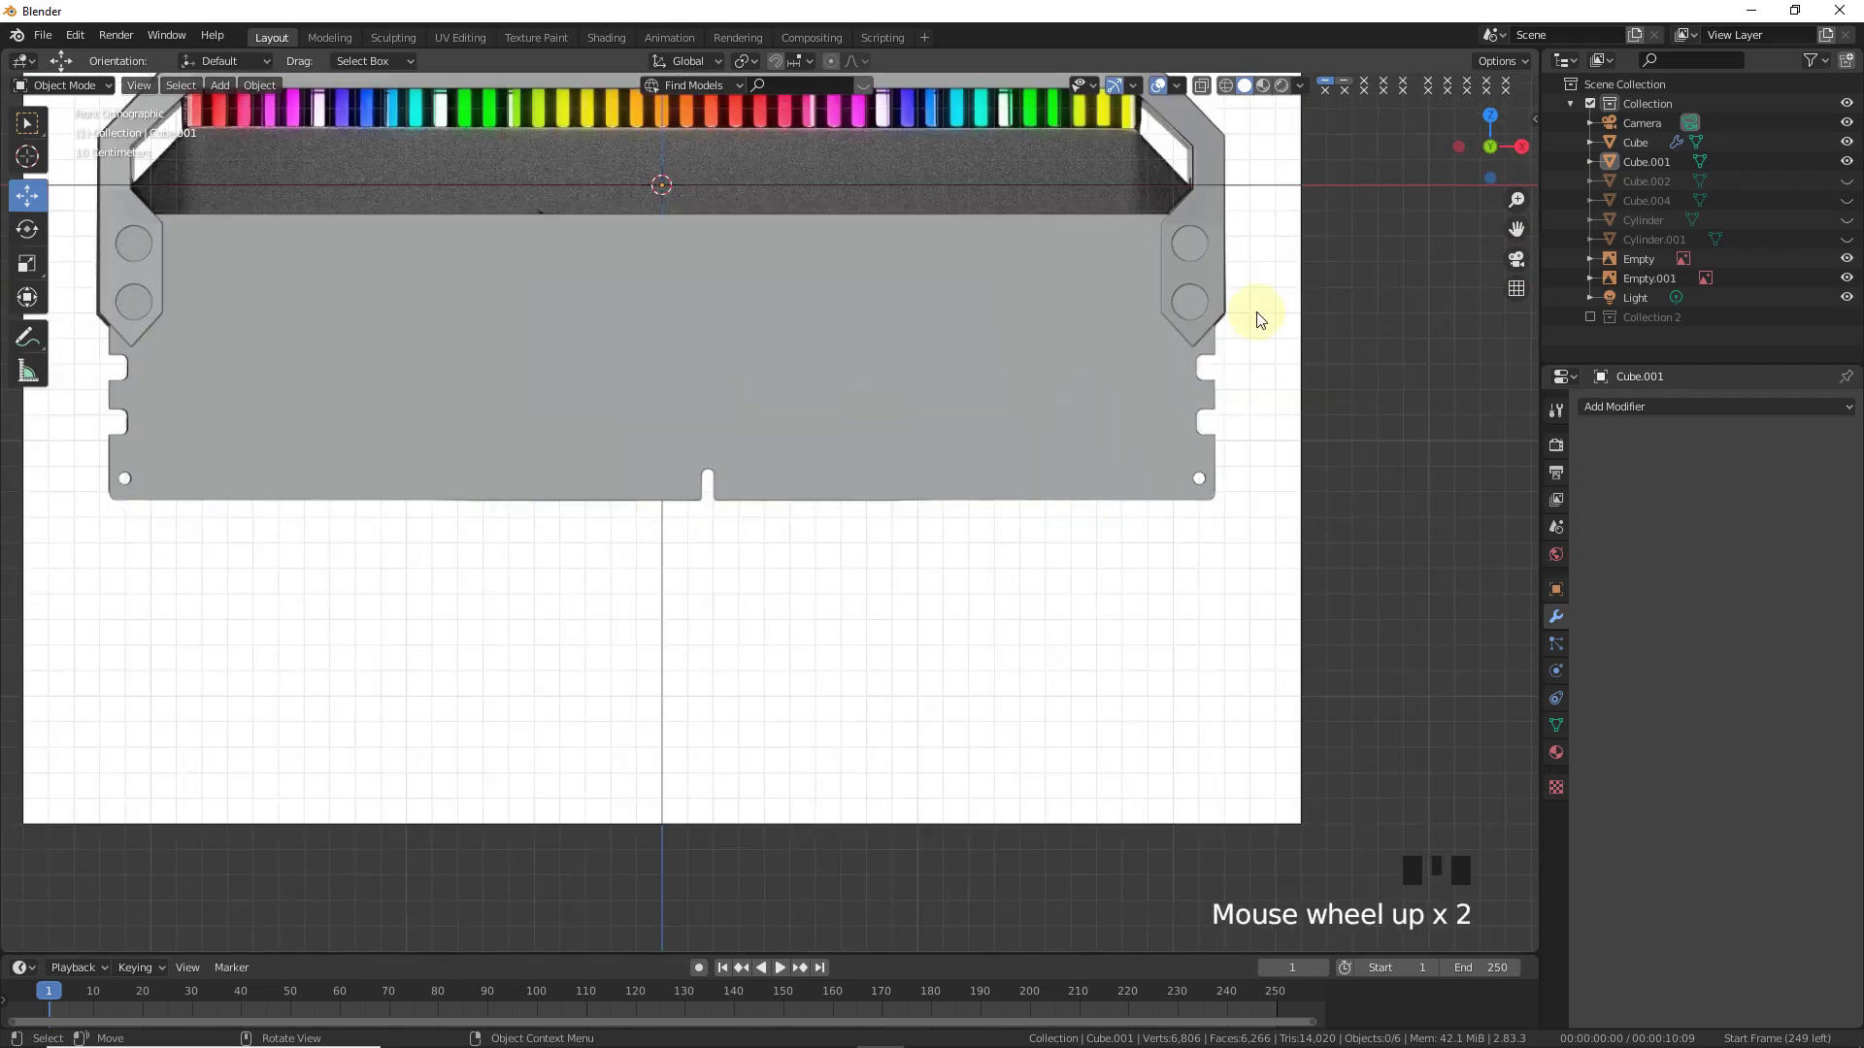
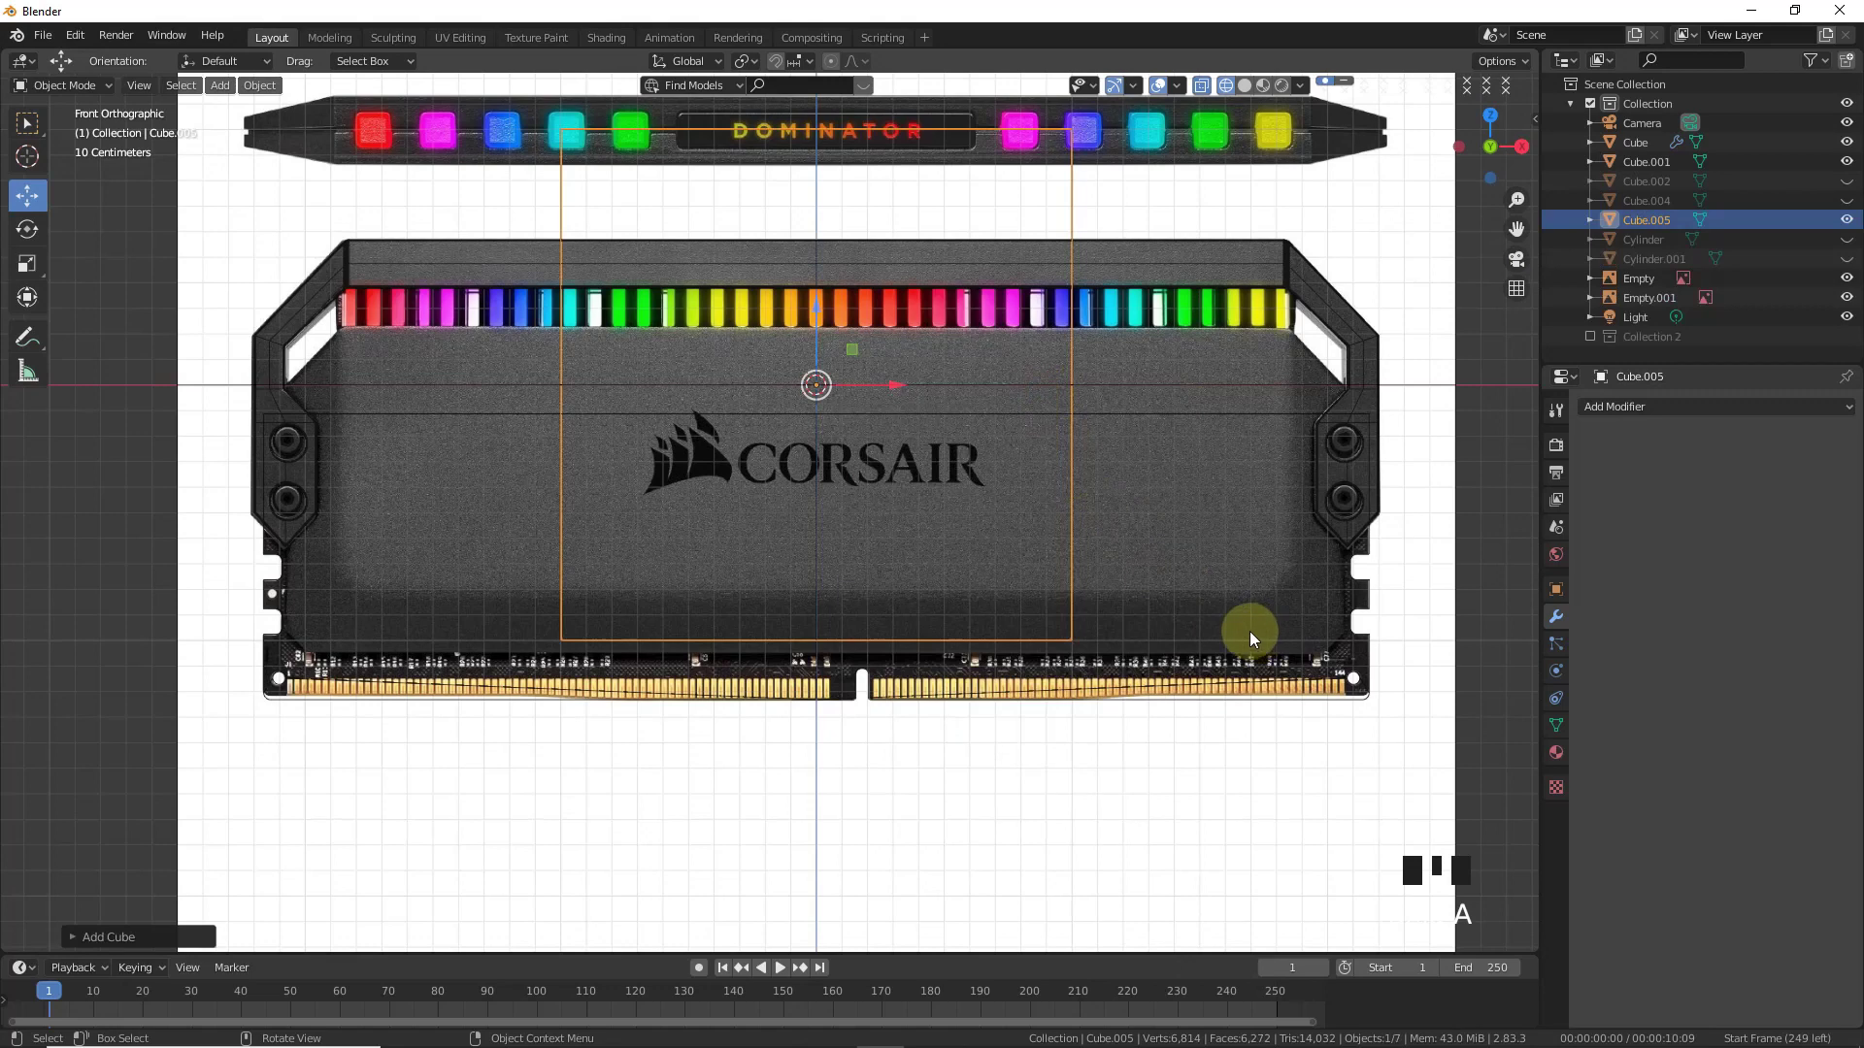
- Edit the new block and add a loop cut kept at its centre
key("b")
left_click(1173, 478)
key("r")
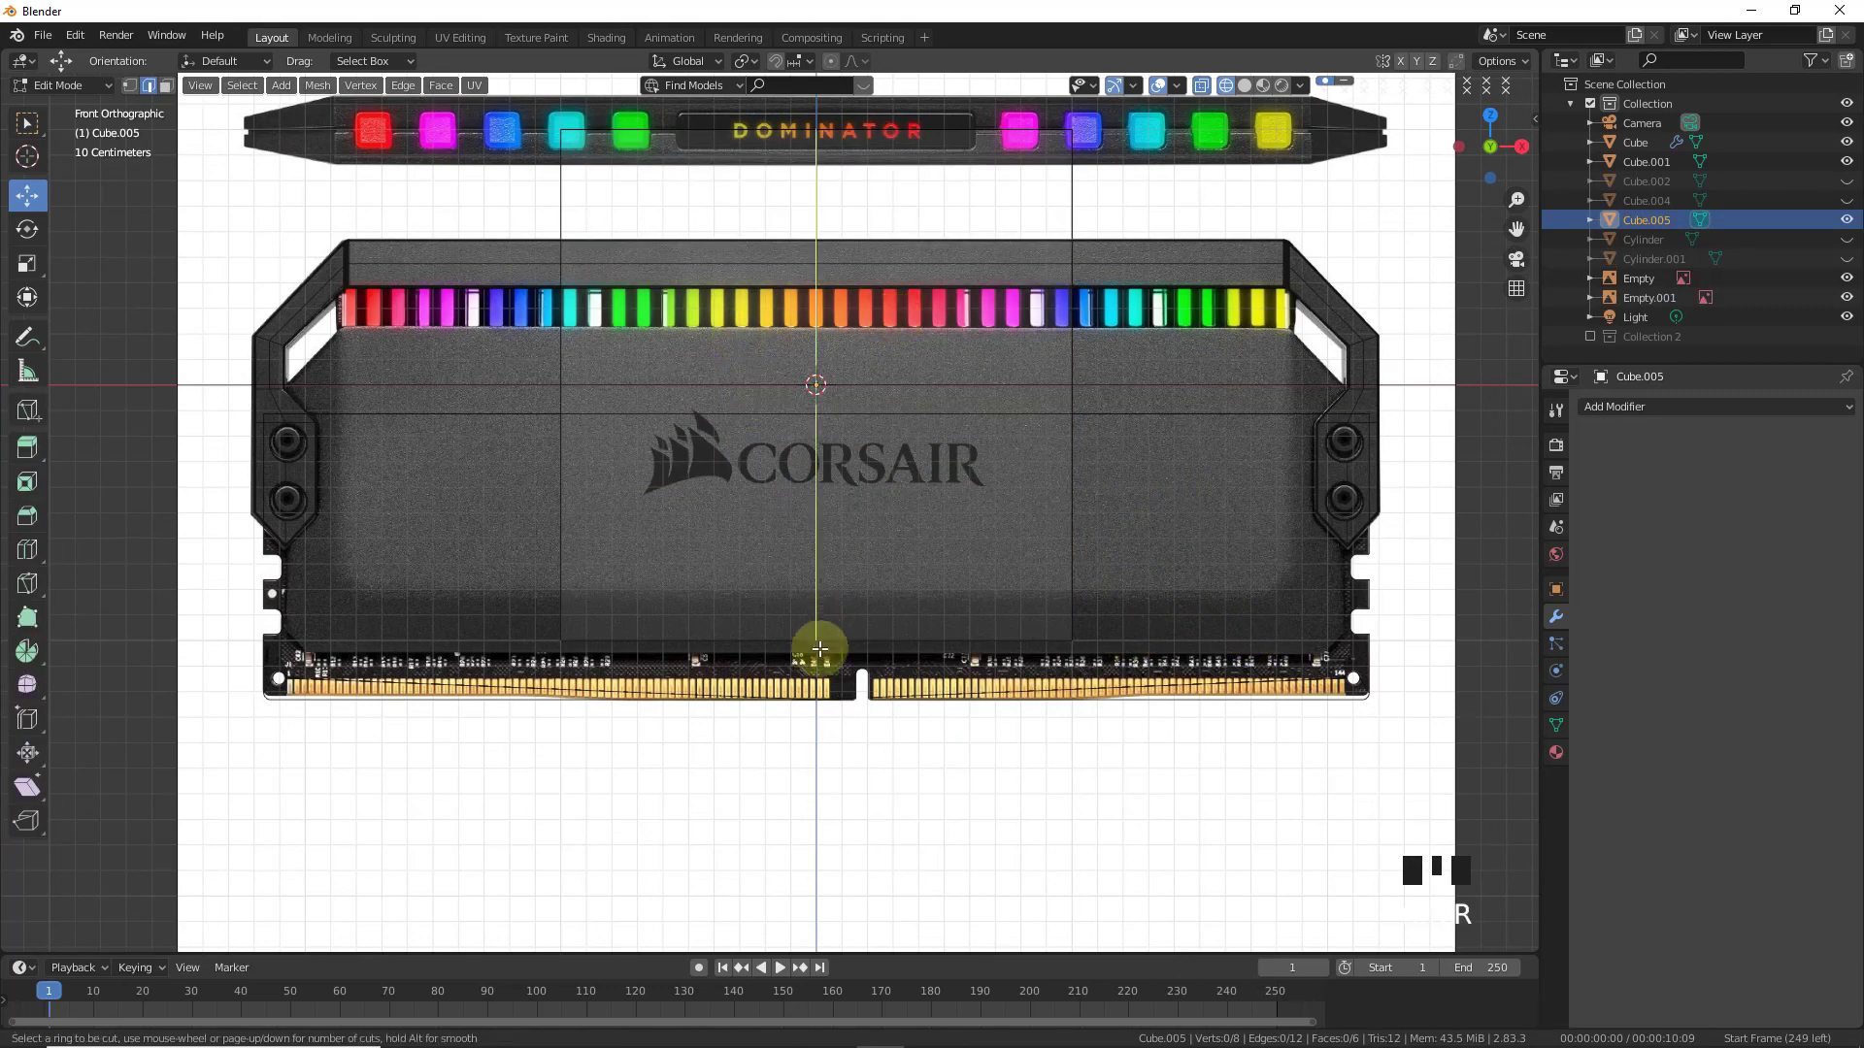
key("z")
key("r")
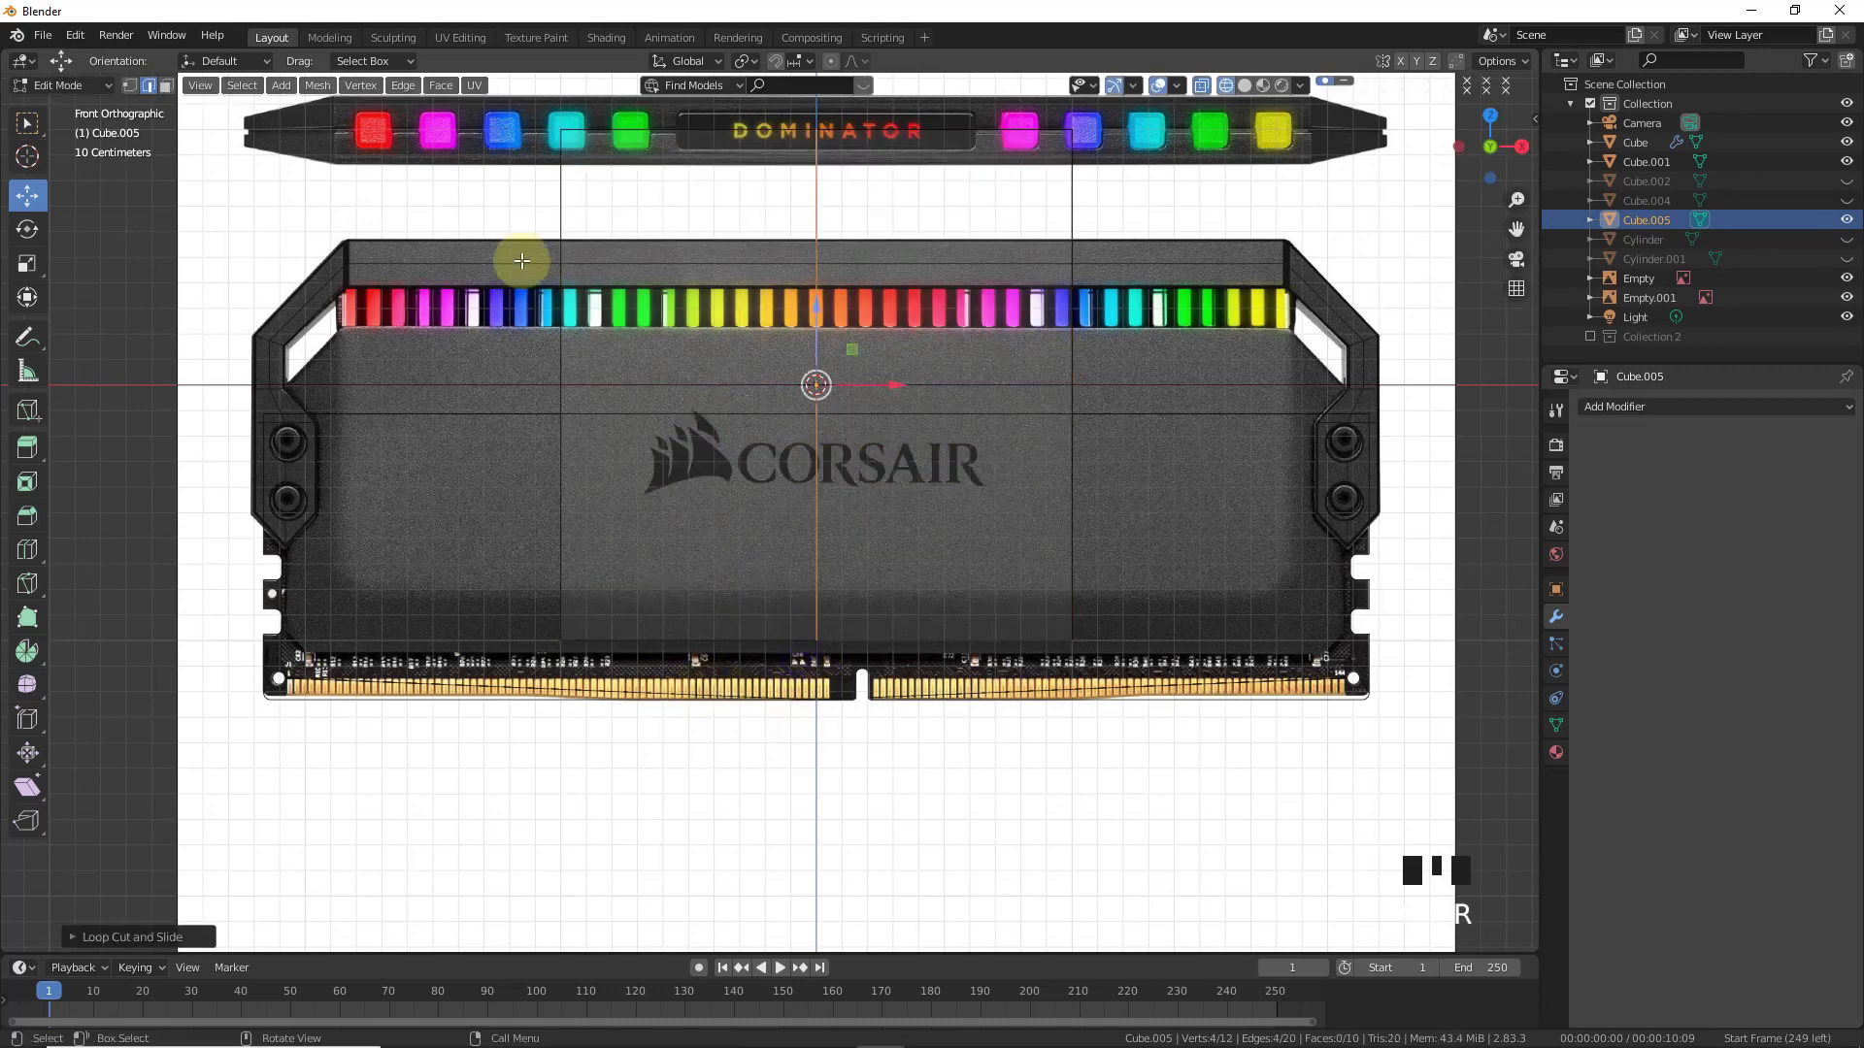
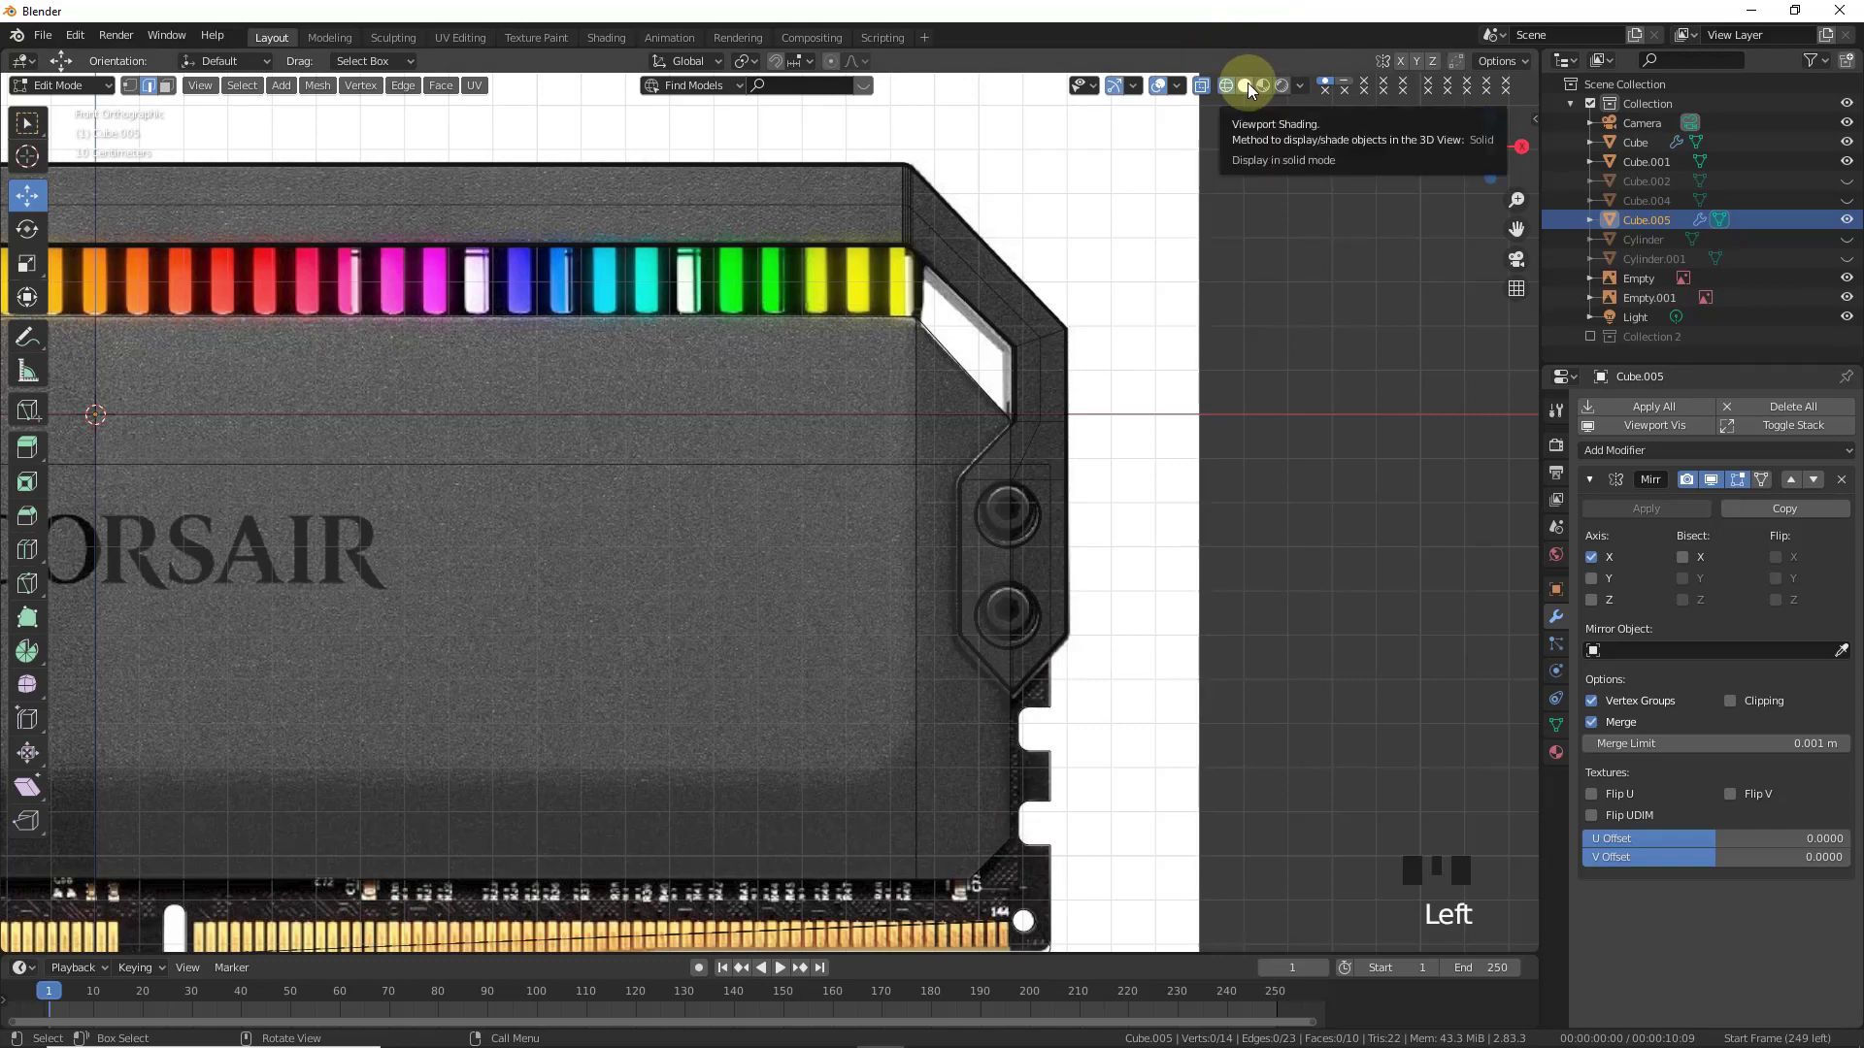
- Slide the edge loop to the panel outline and move vertices back about 0.886 m on Y for depth
left_click(1251, 89)
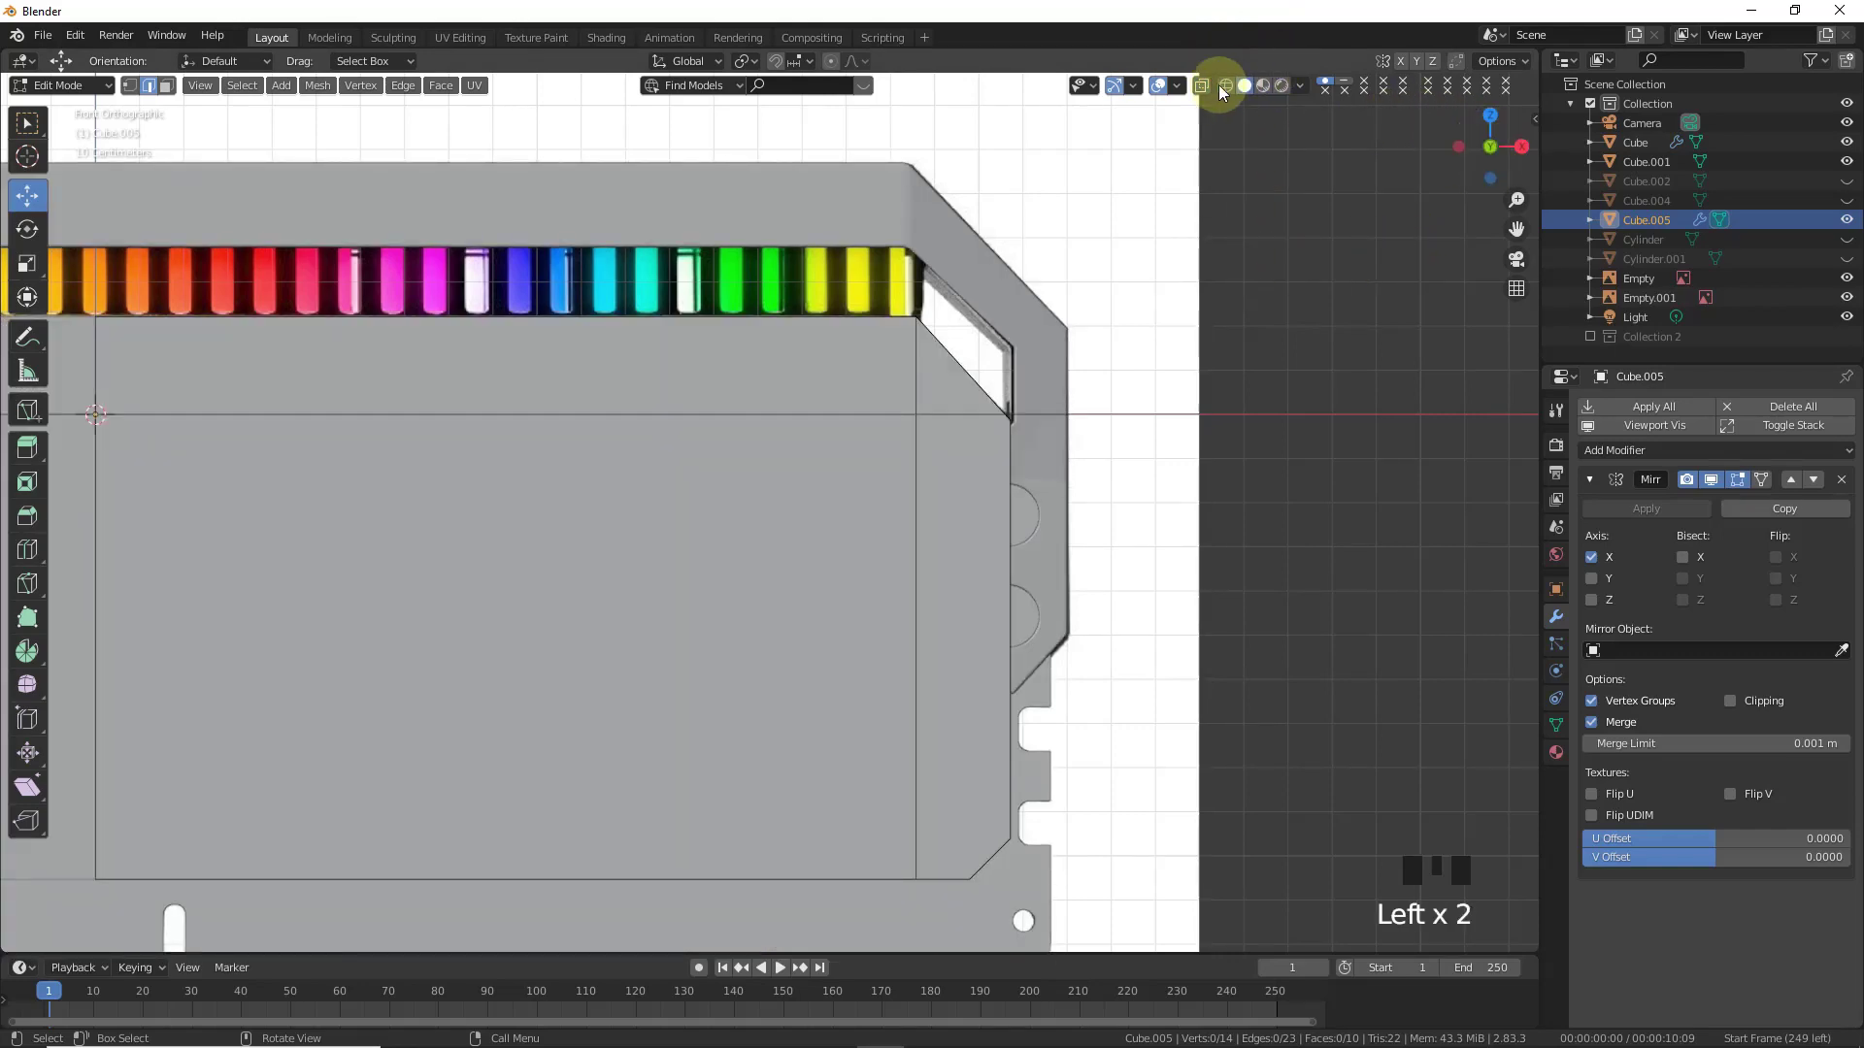
left_click(1227, 93)
key("ctrl+r")
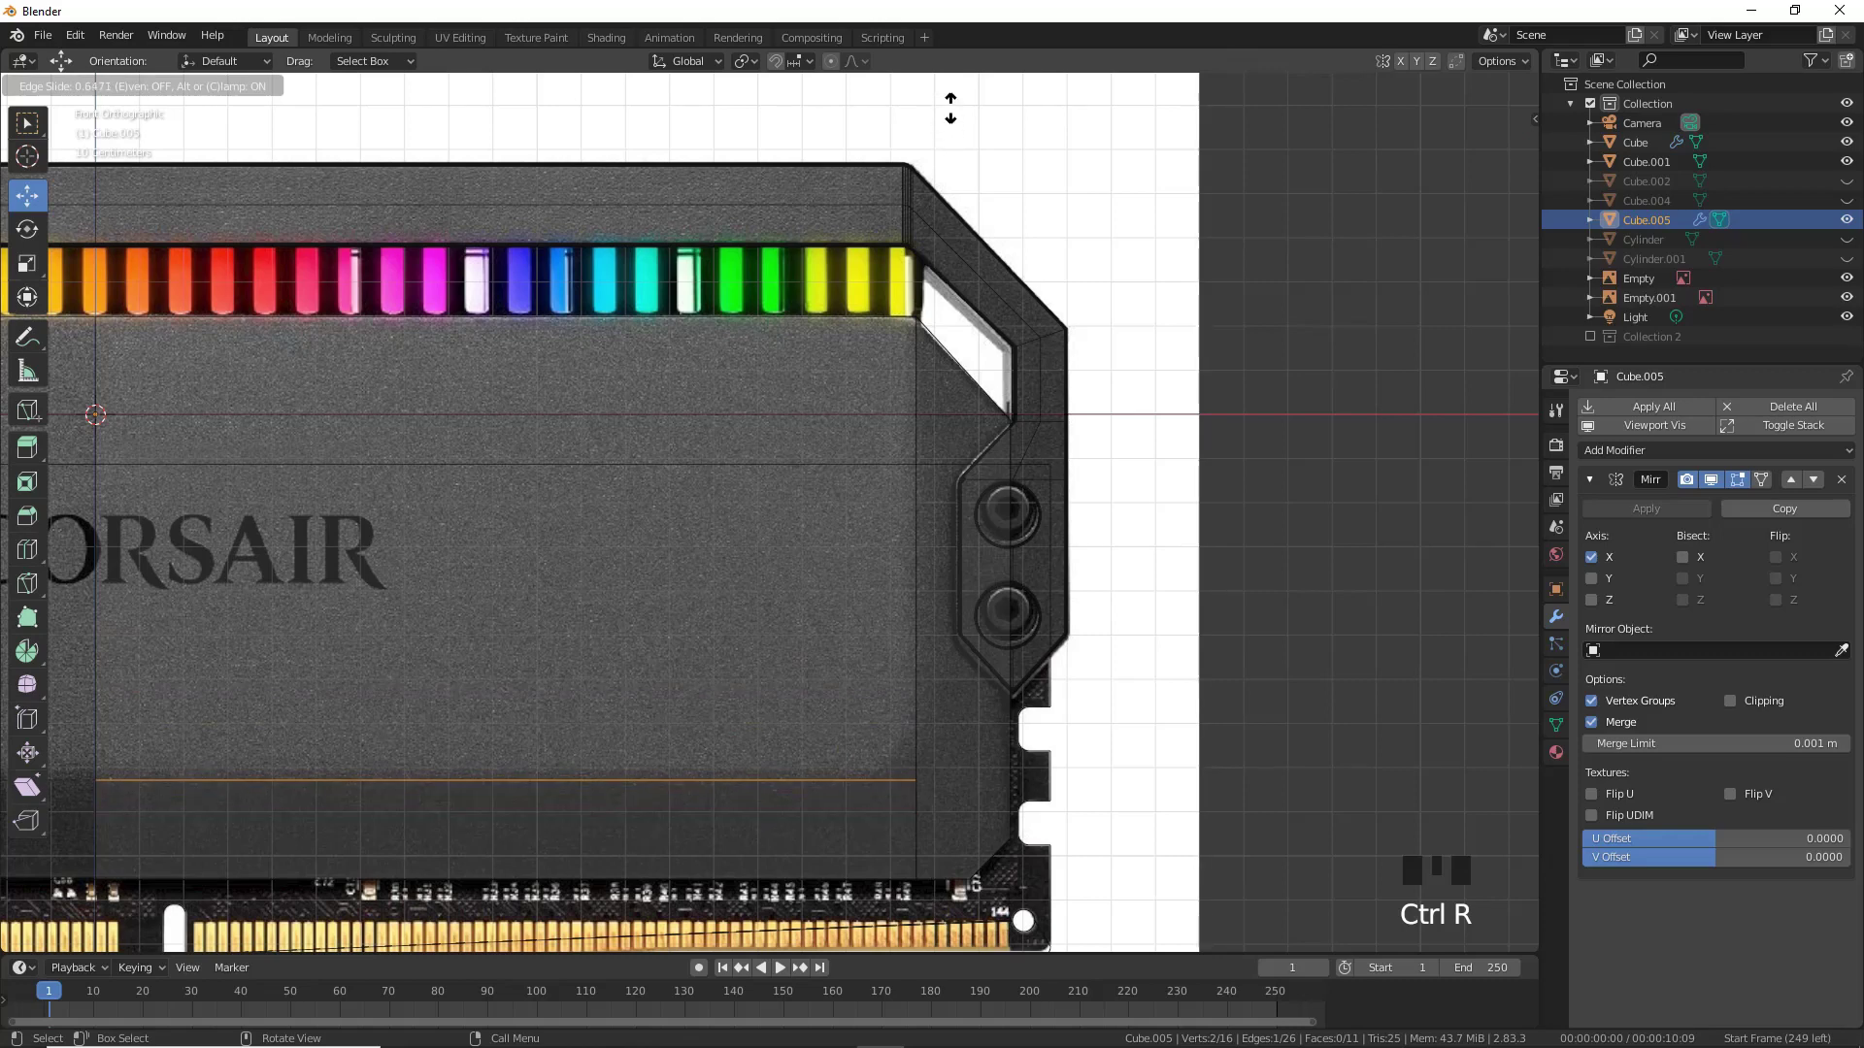
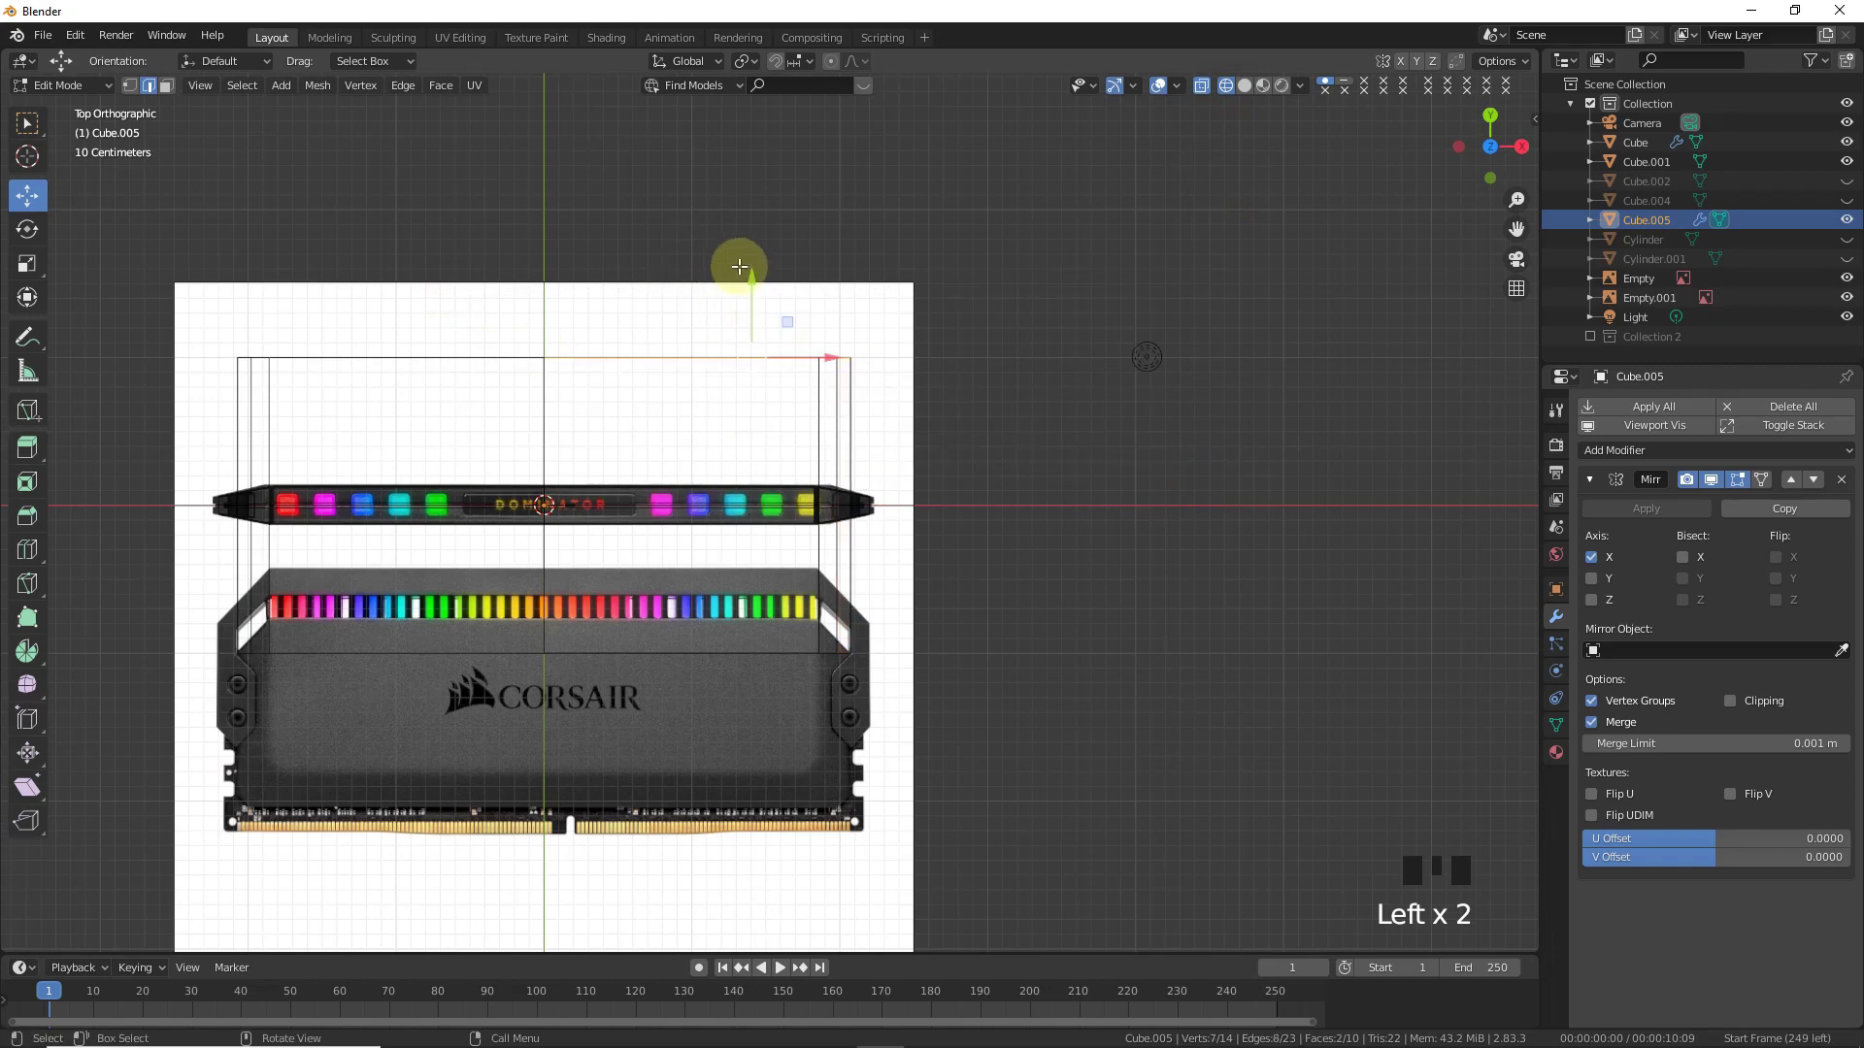
left_click_drag(768, 348, 776, 395)
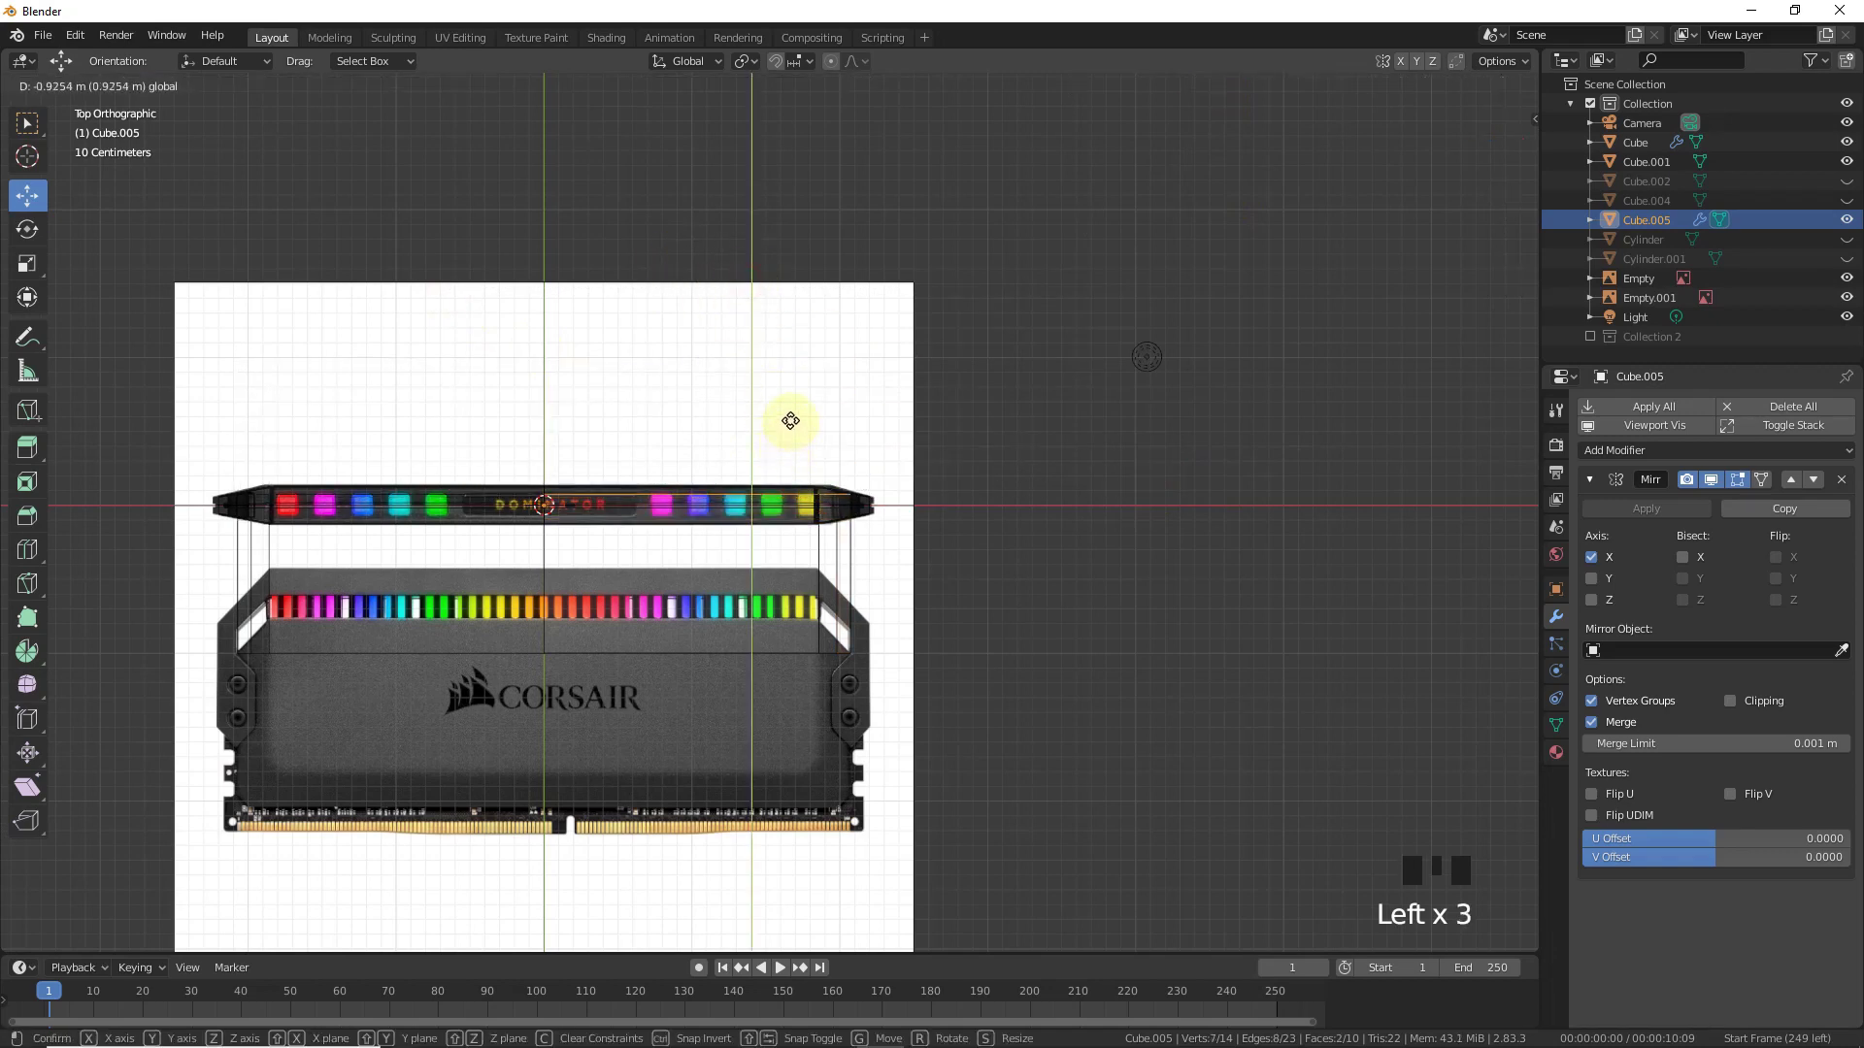
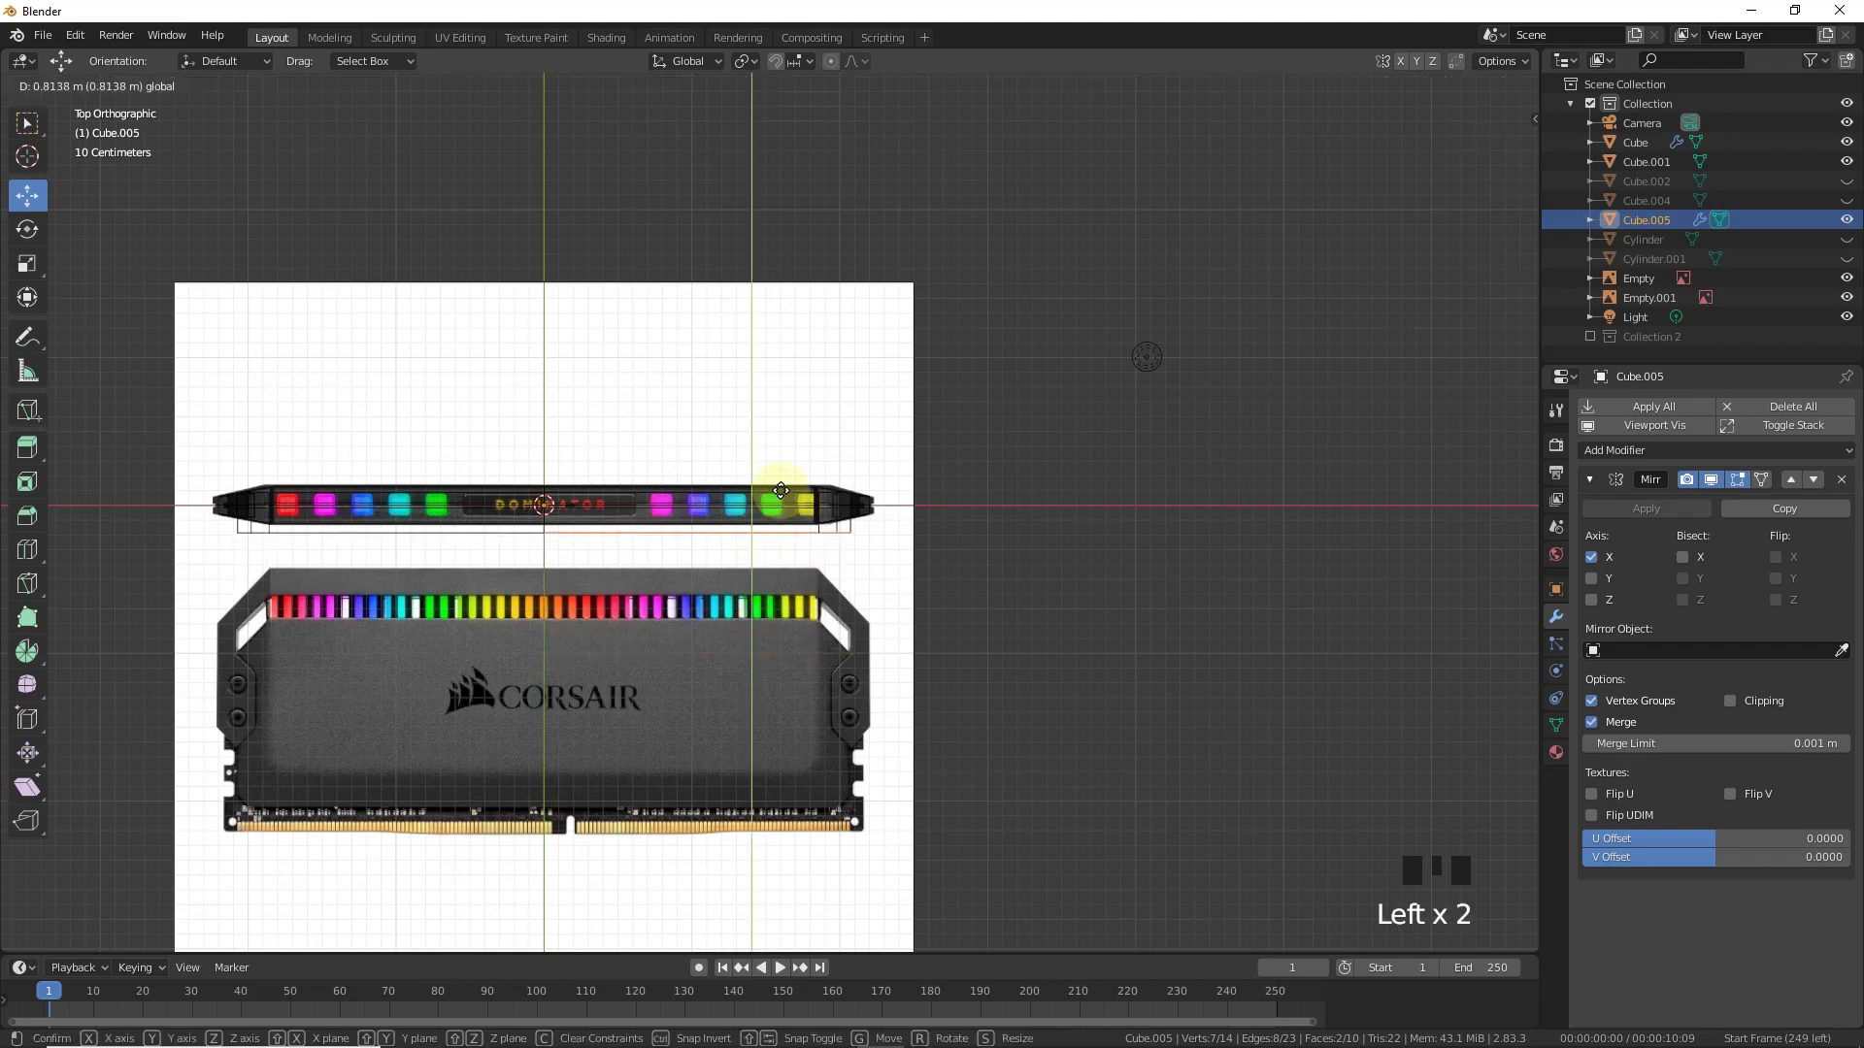
scroll("up", 3)
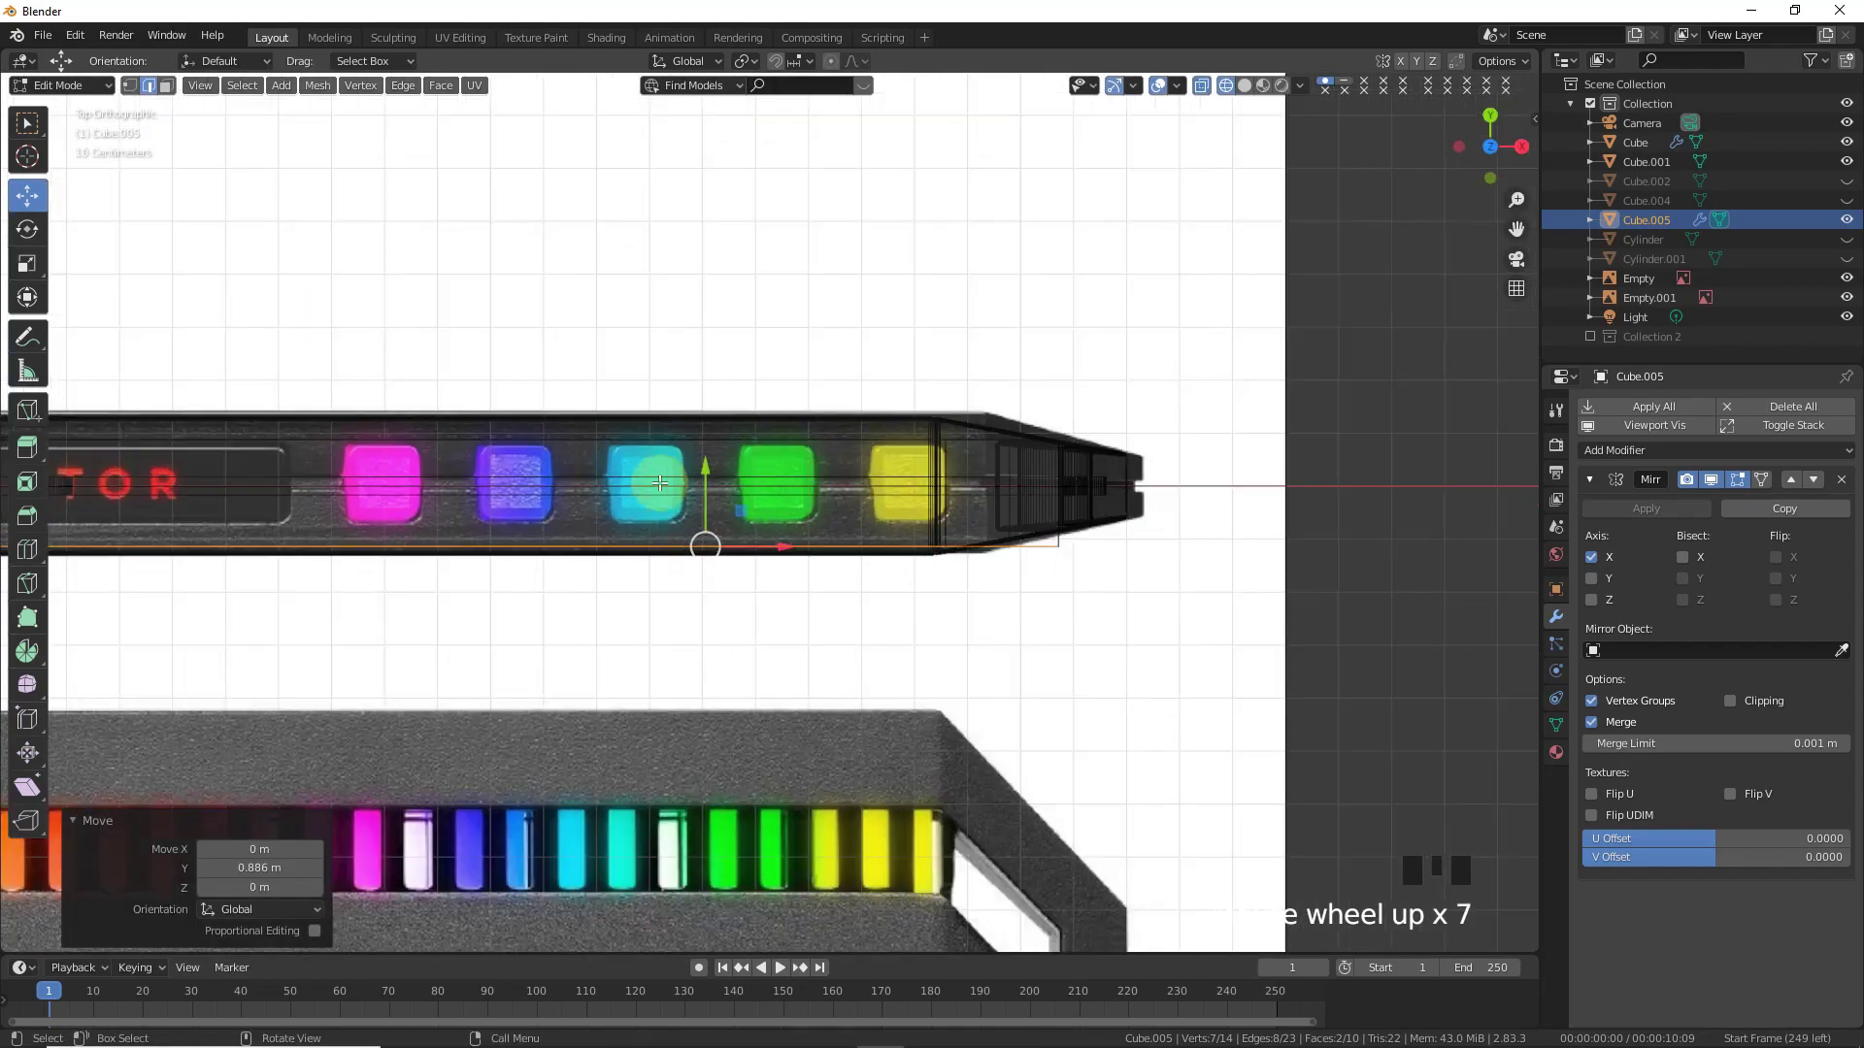
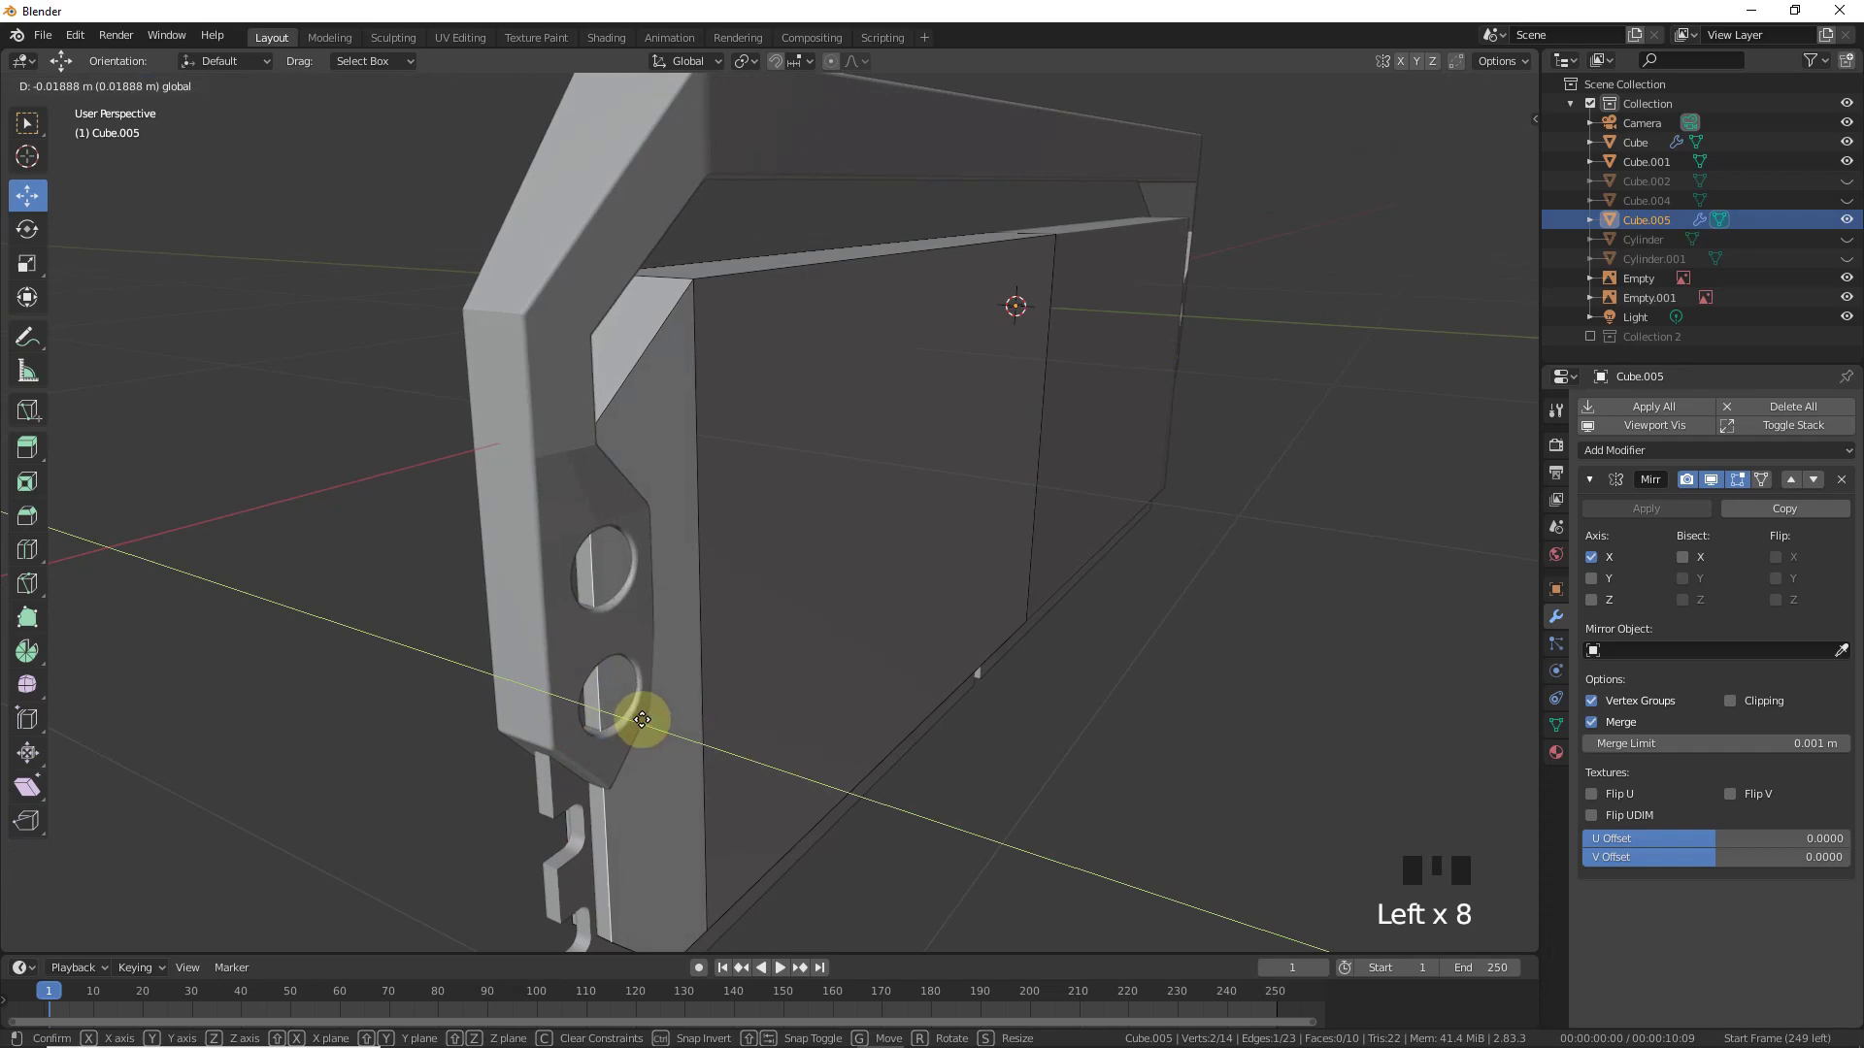
- Finish the move, leave Edit Mode and select Cube.005 inner panel to inspect
key("Tab")
left_click(1491, 142)
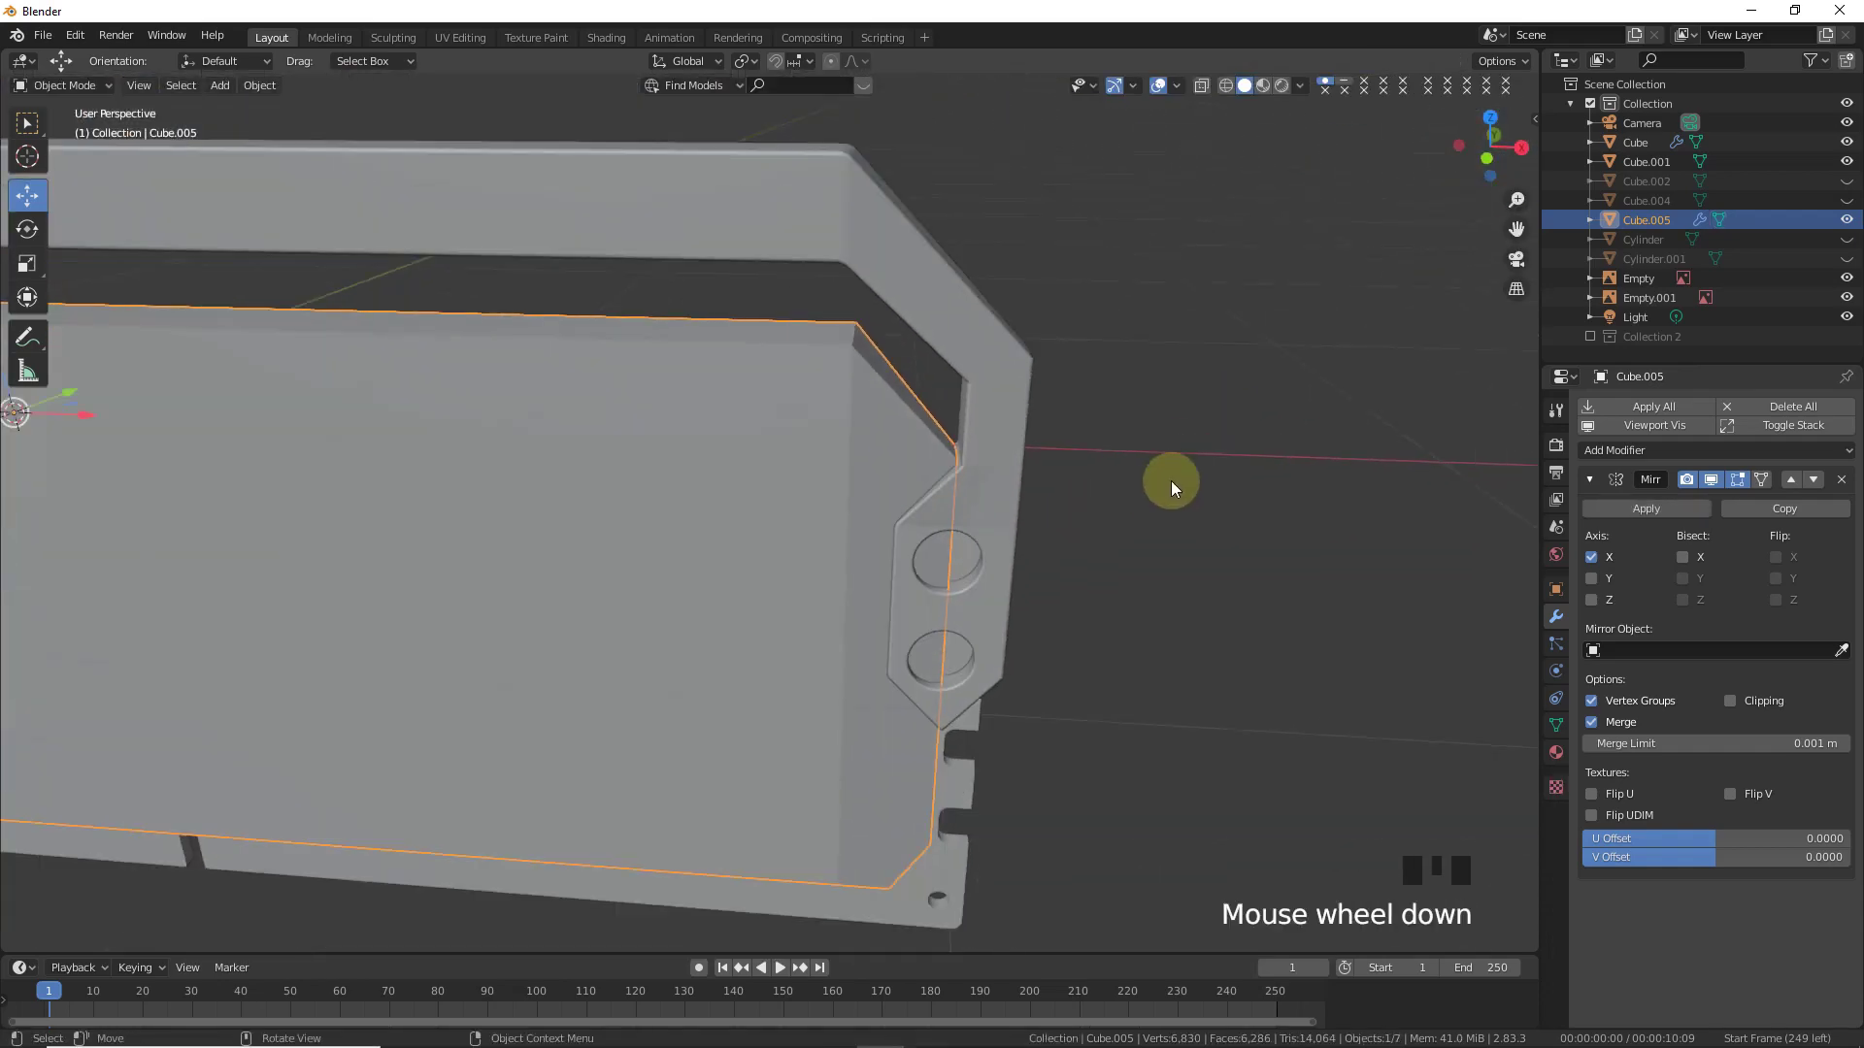
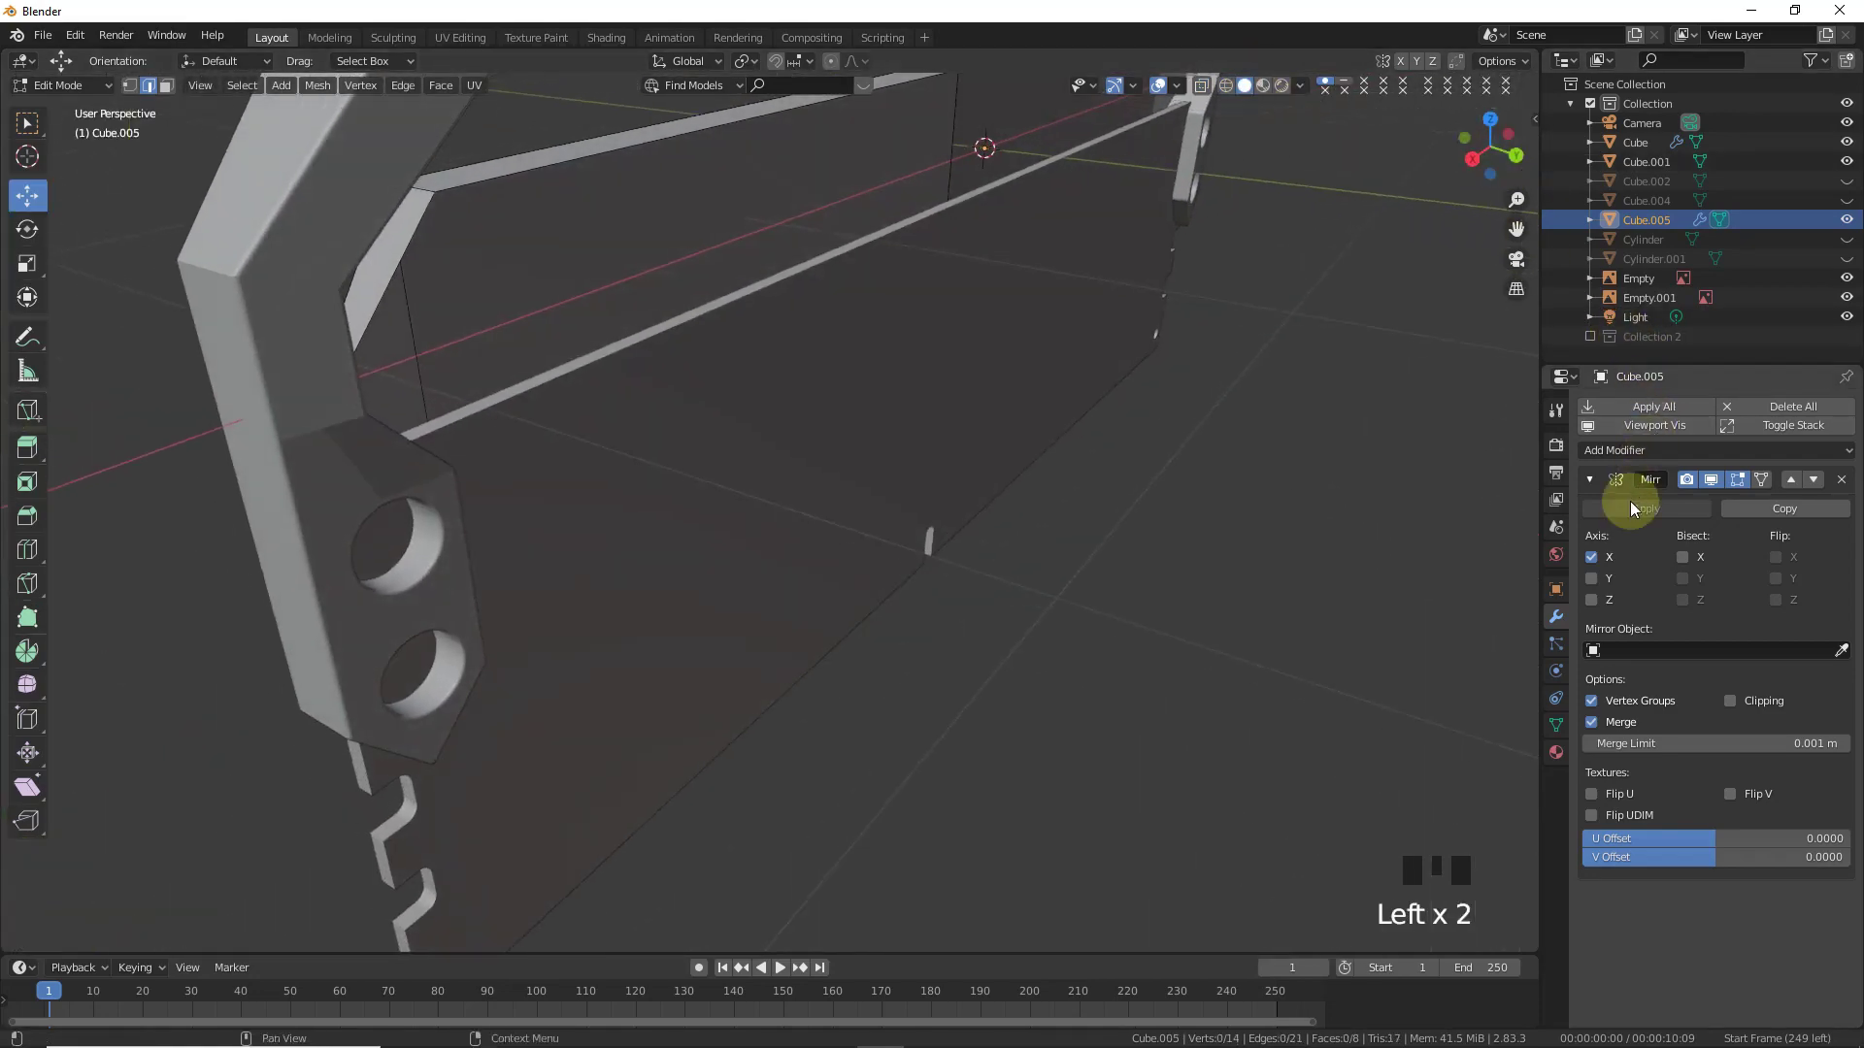
- Enable Y on the Mirror modifier, add a loop cut near the bottom and bevel it into a band
left_click(1598, 586)
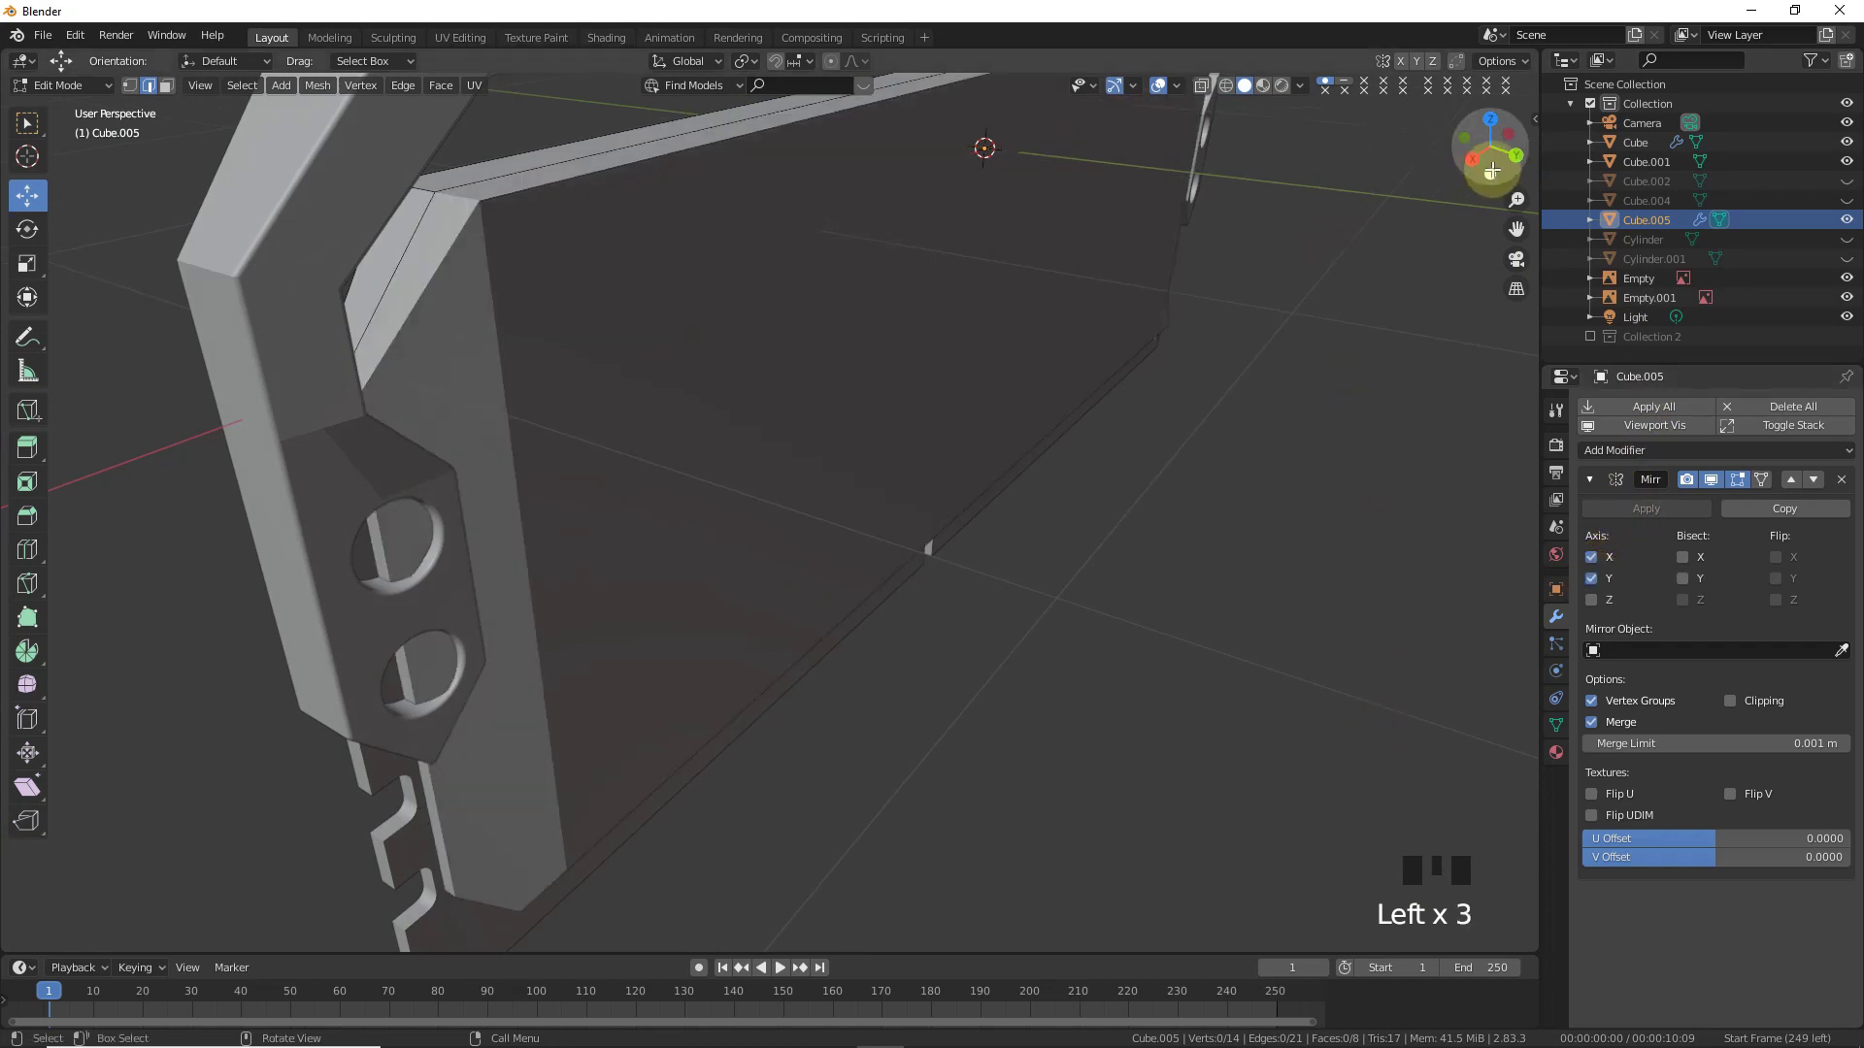
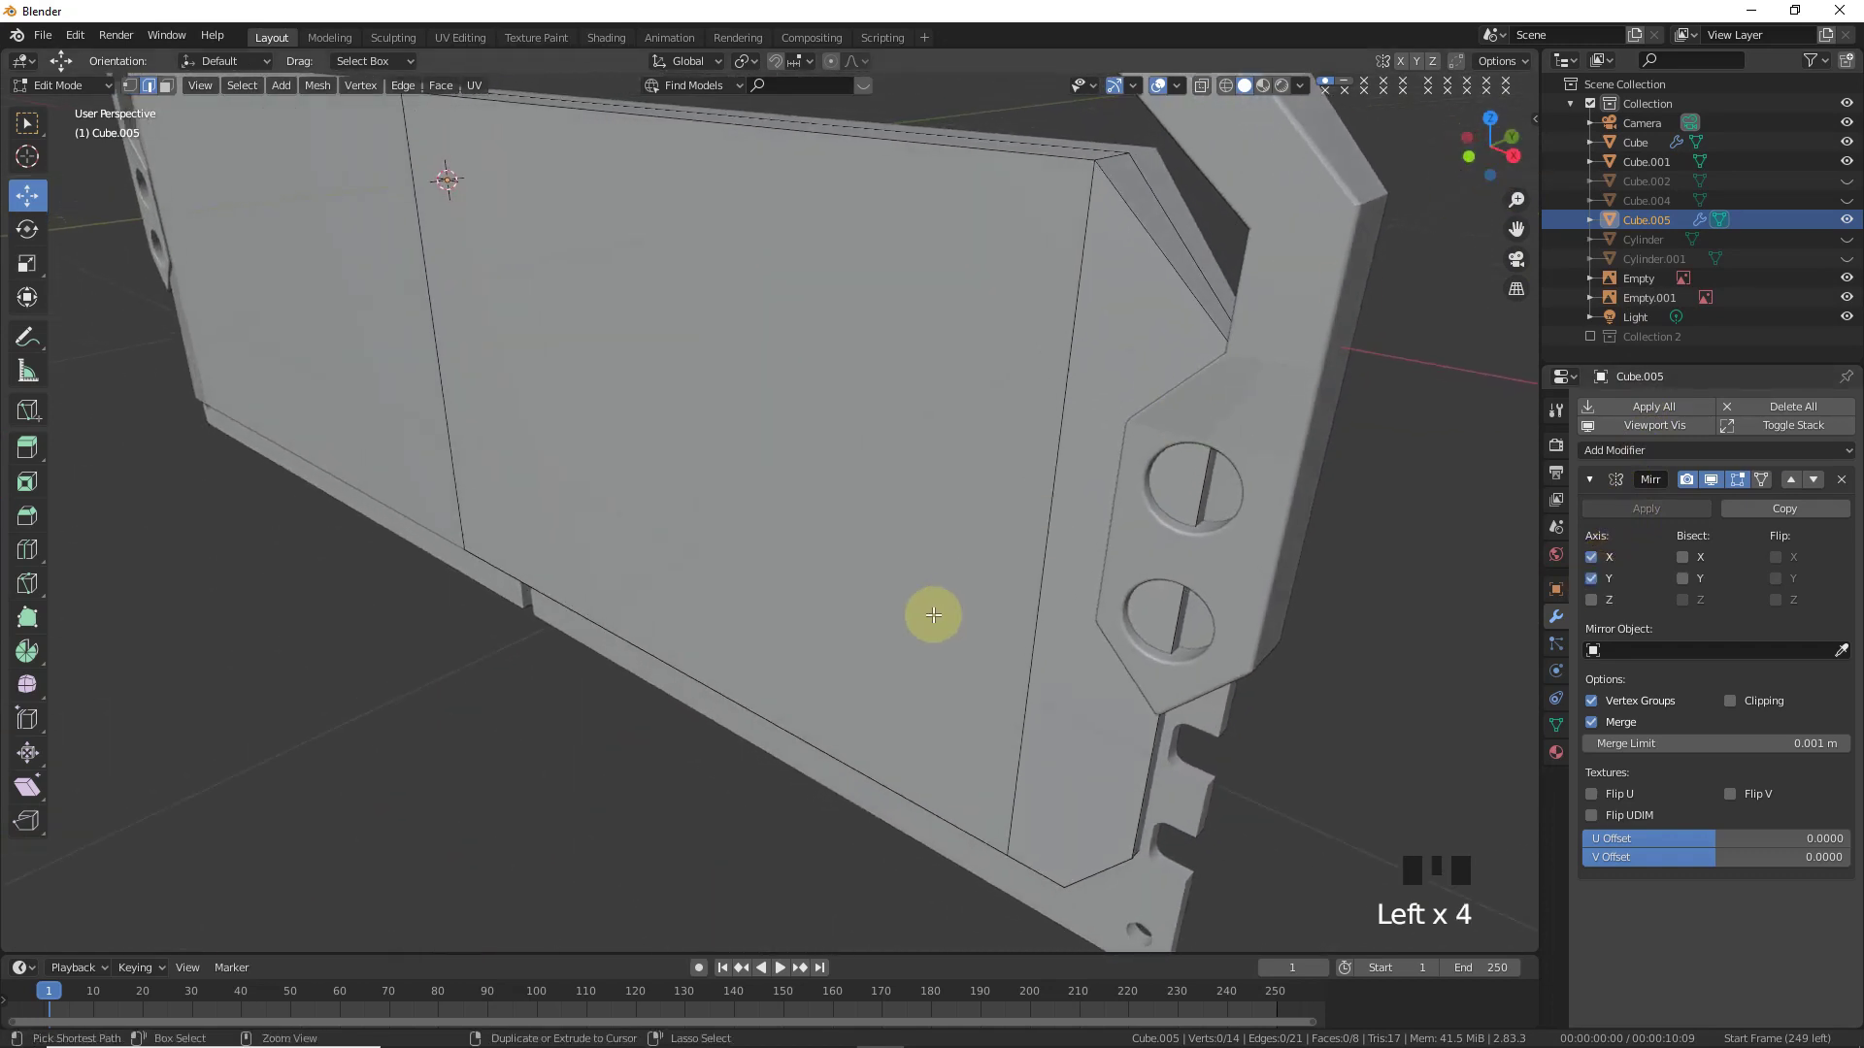
key("ctrl+r")
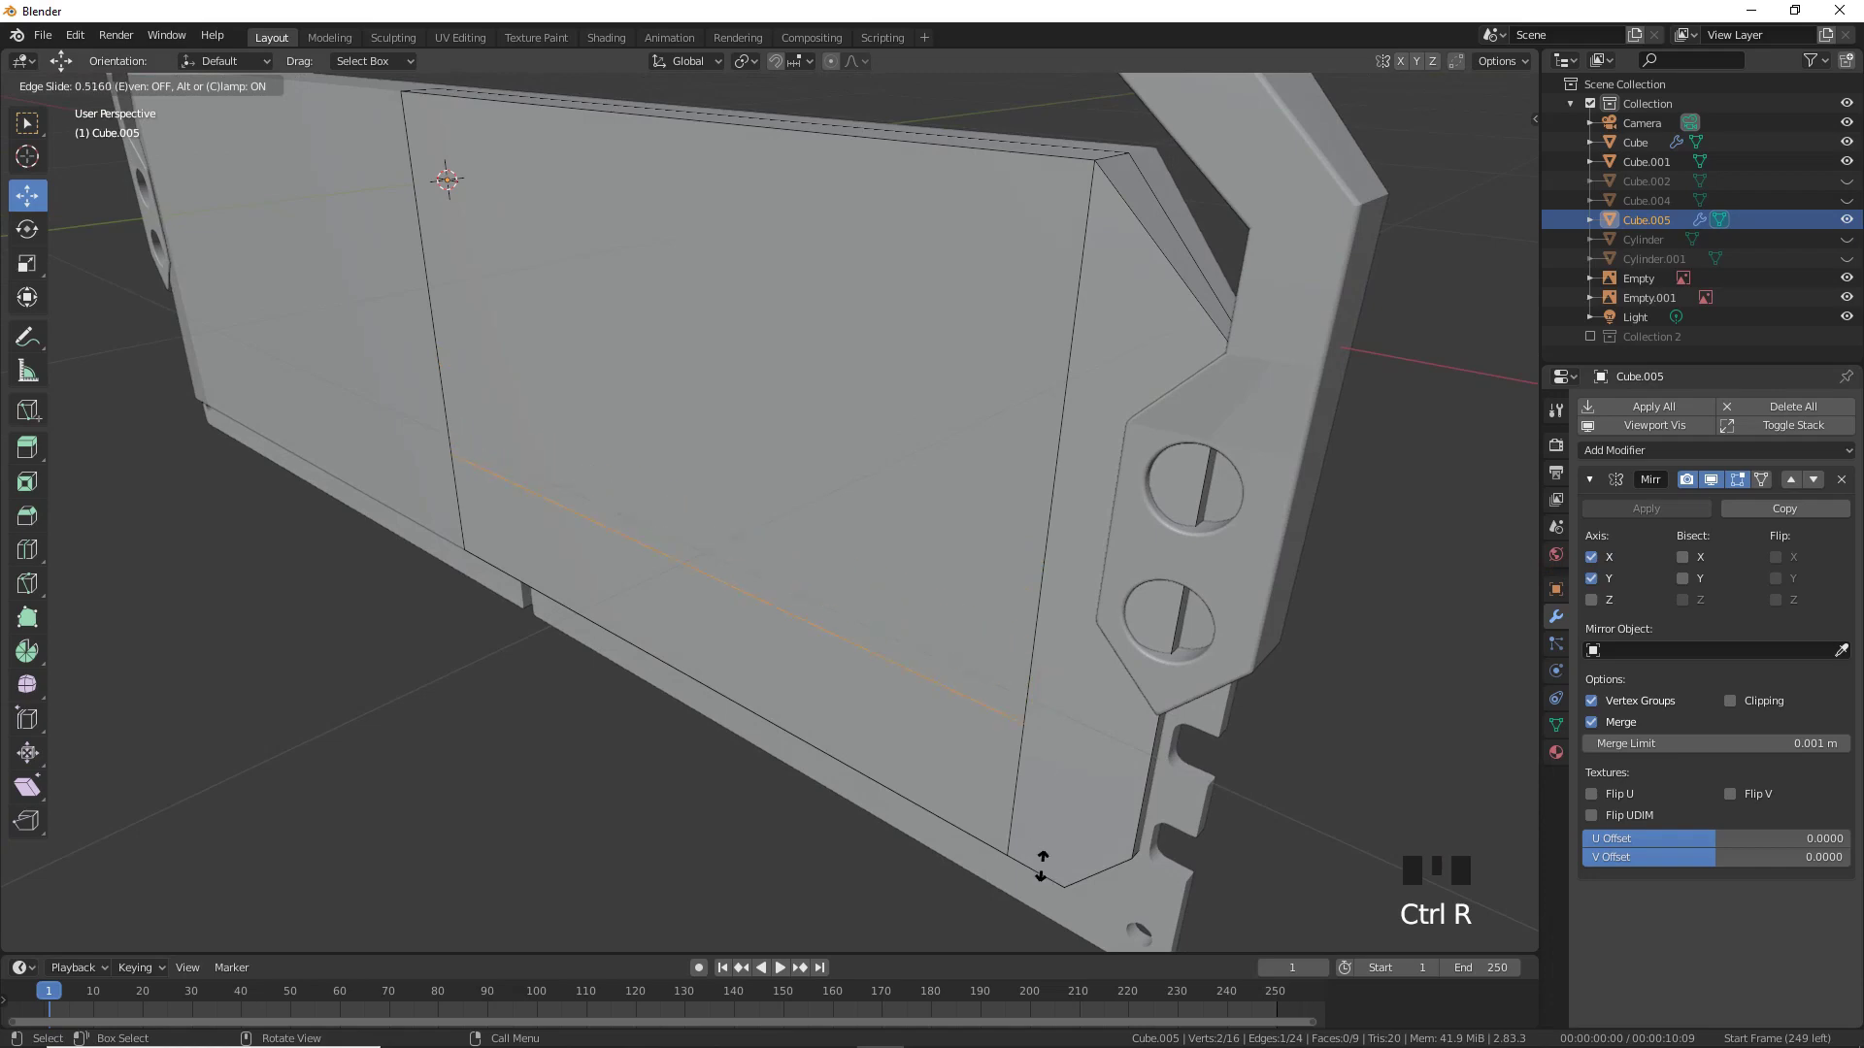
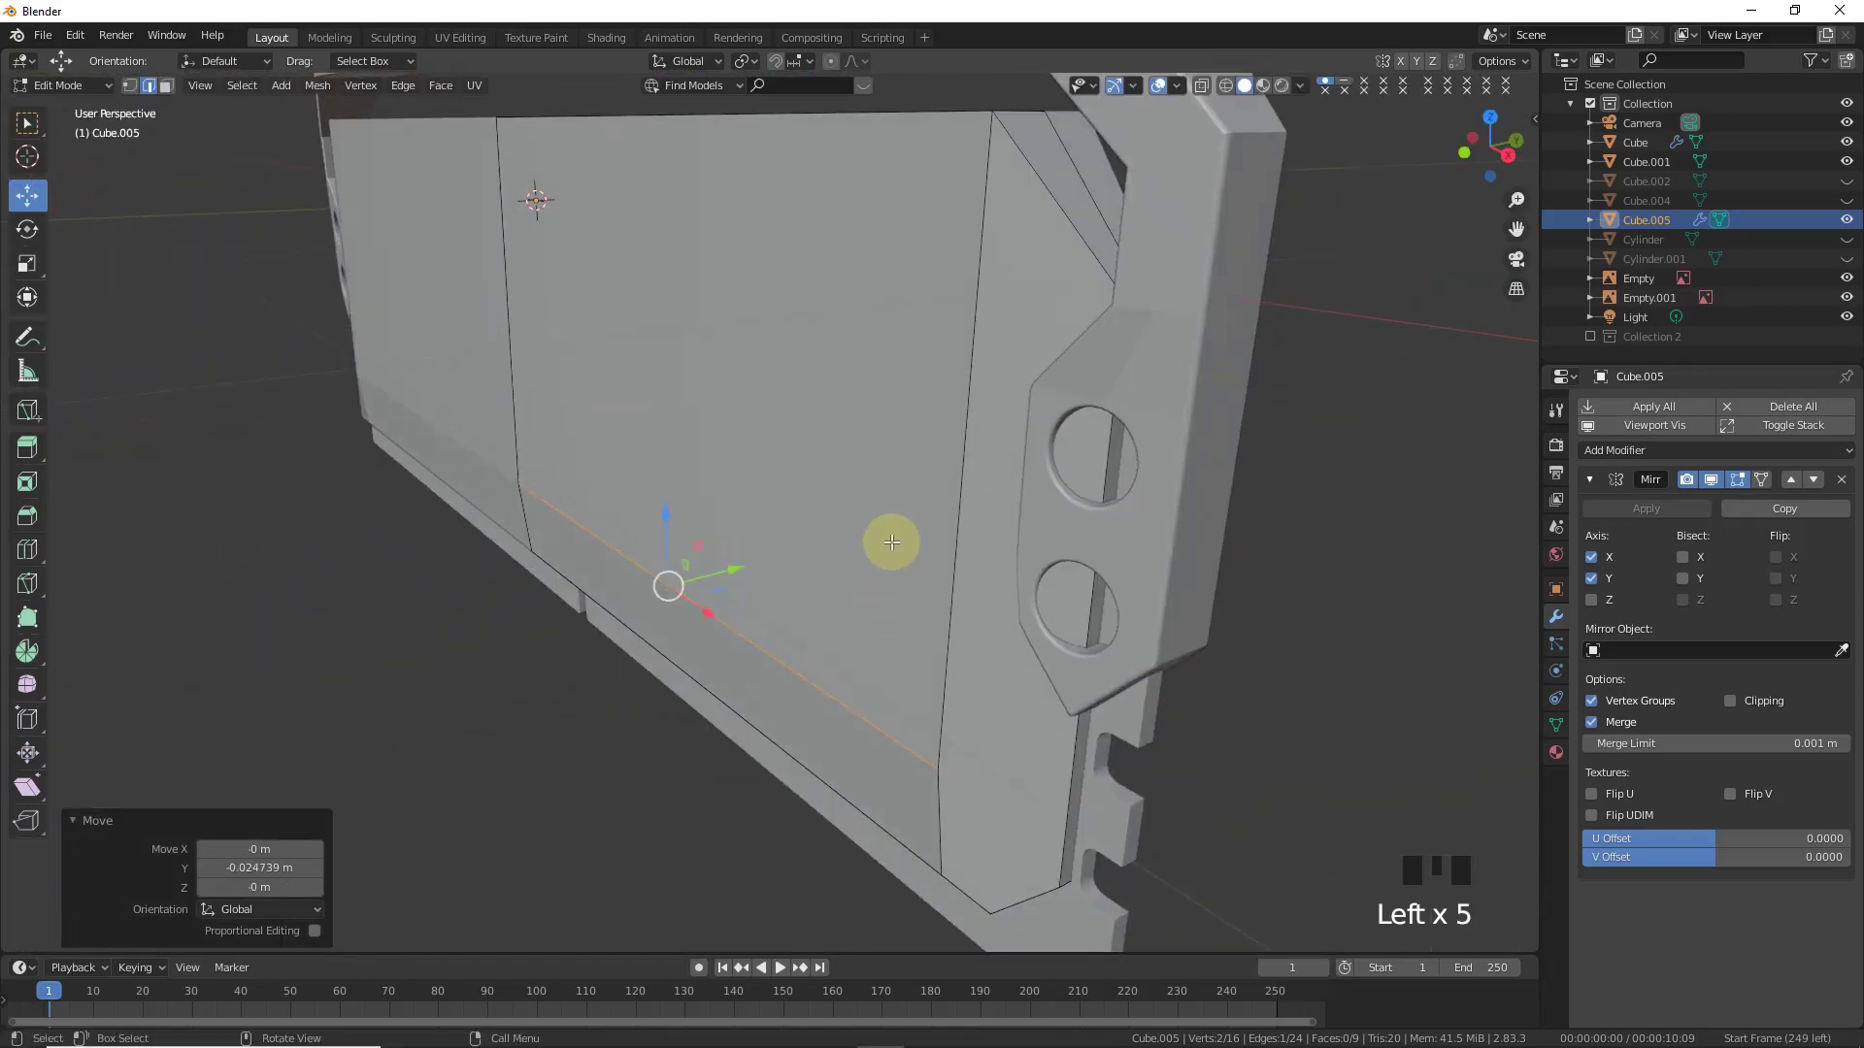
scroll("down", 3)
key("ctrl+b")
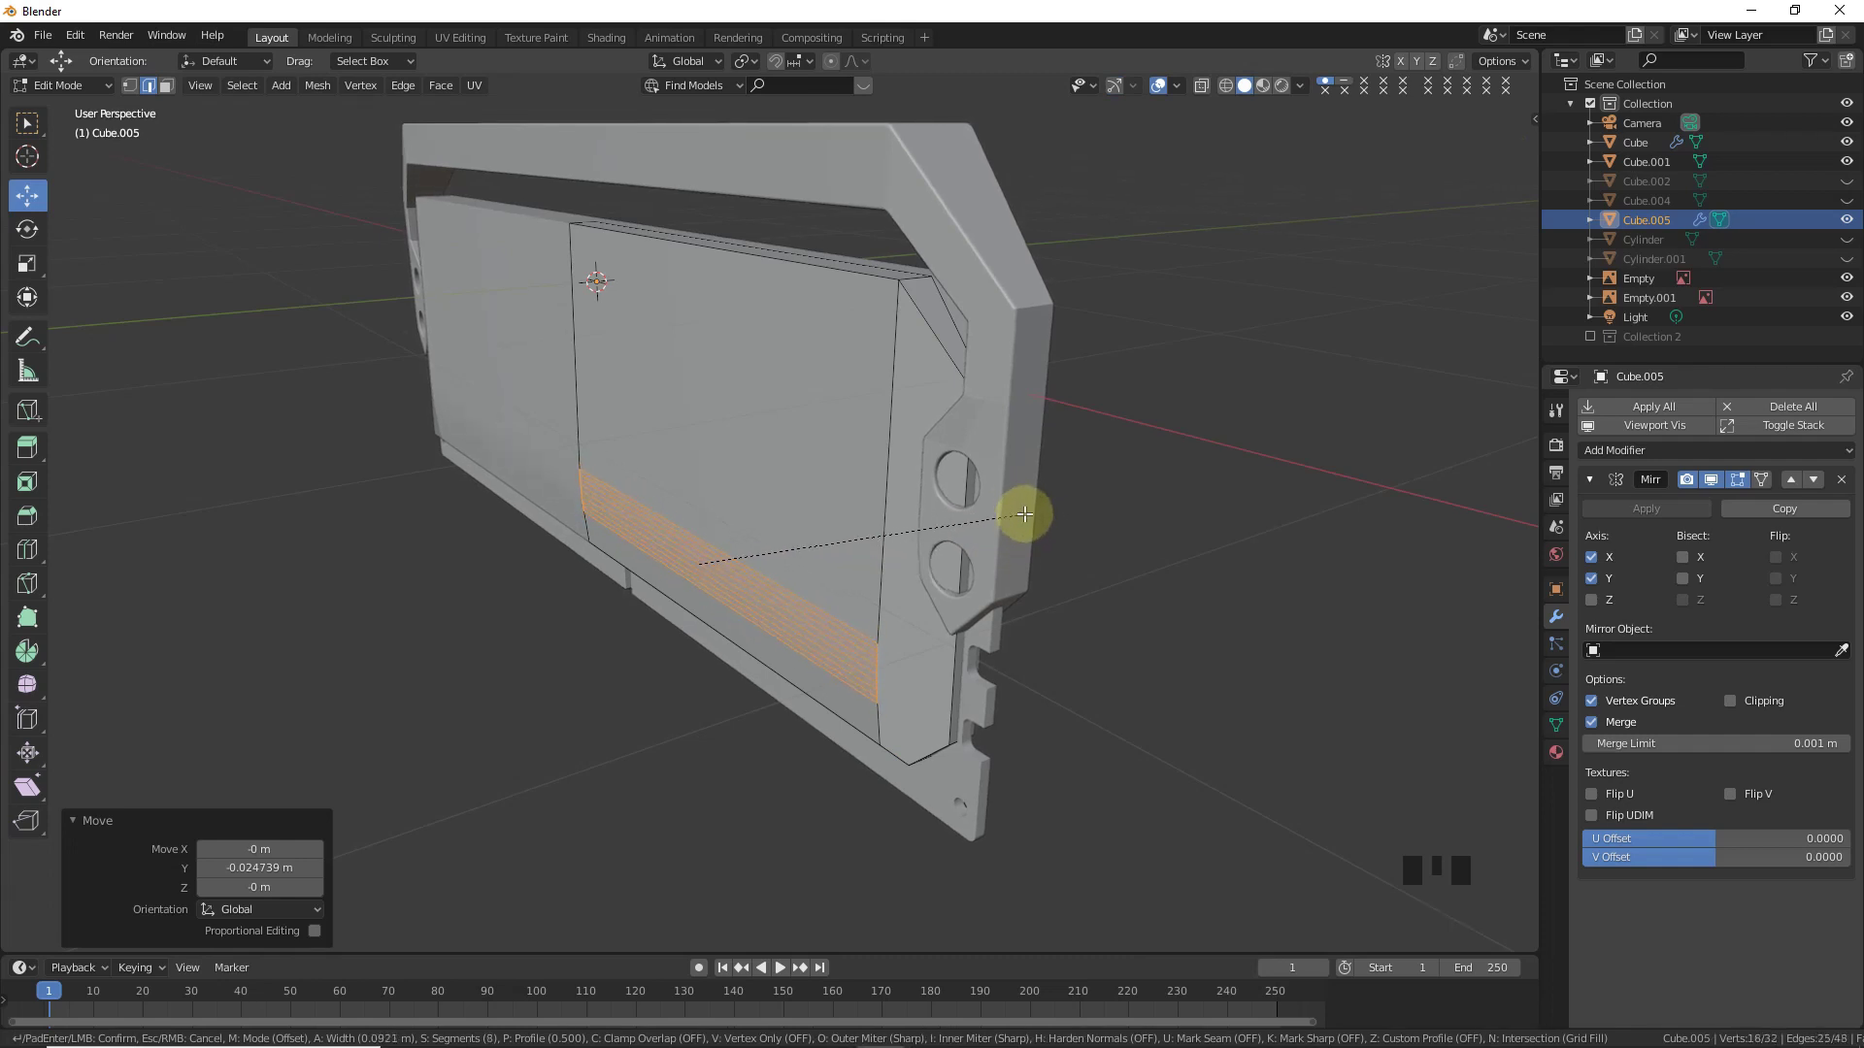
key("Tab")
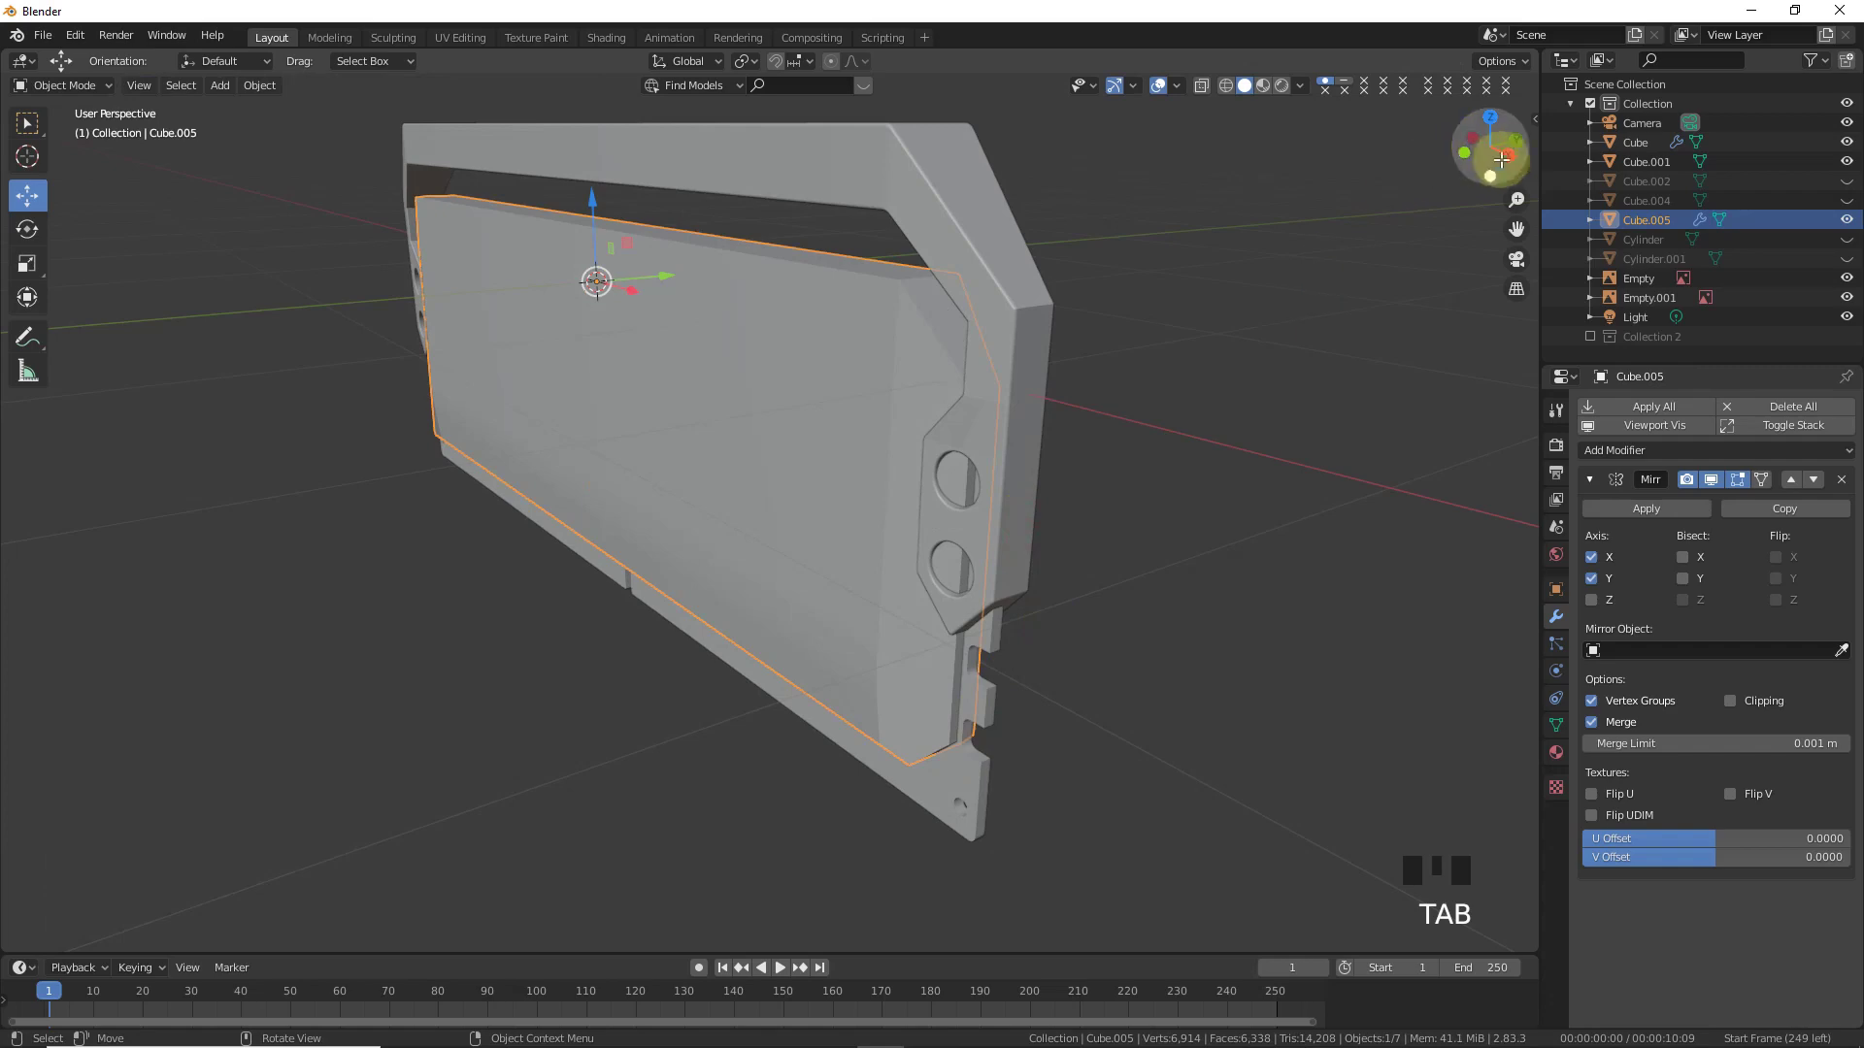
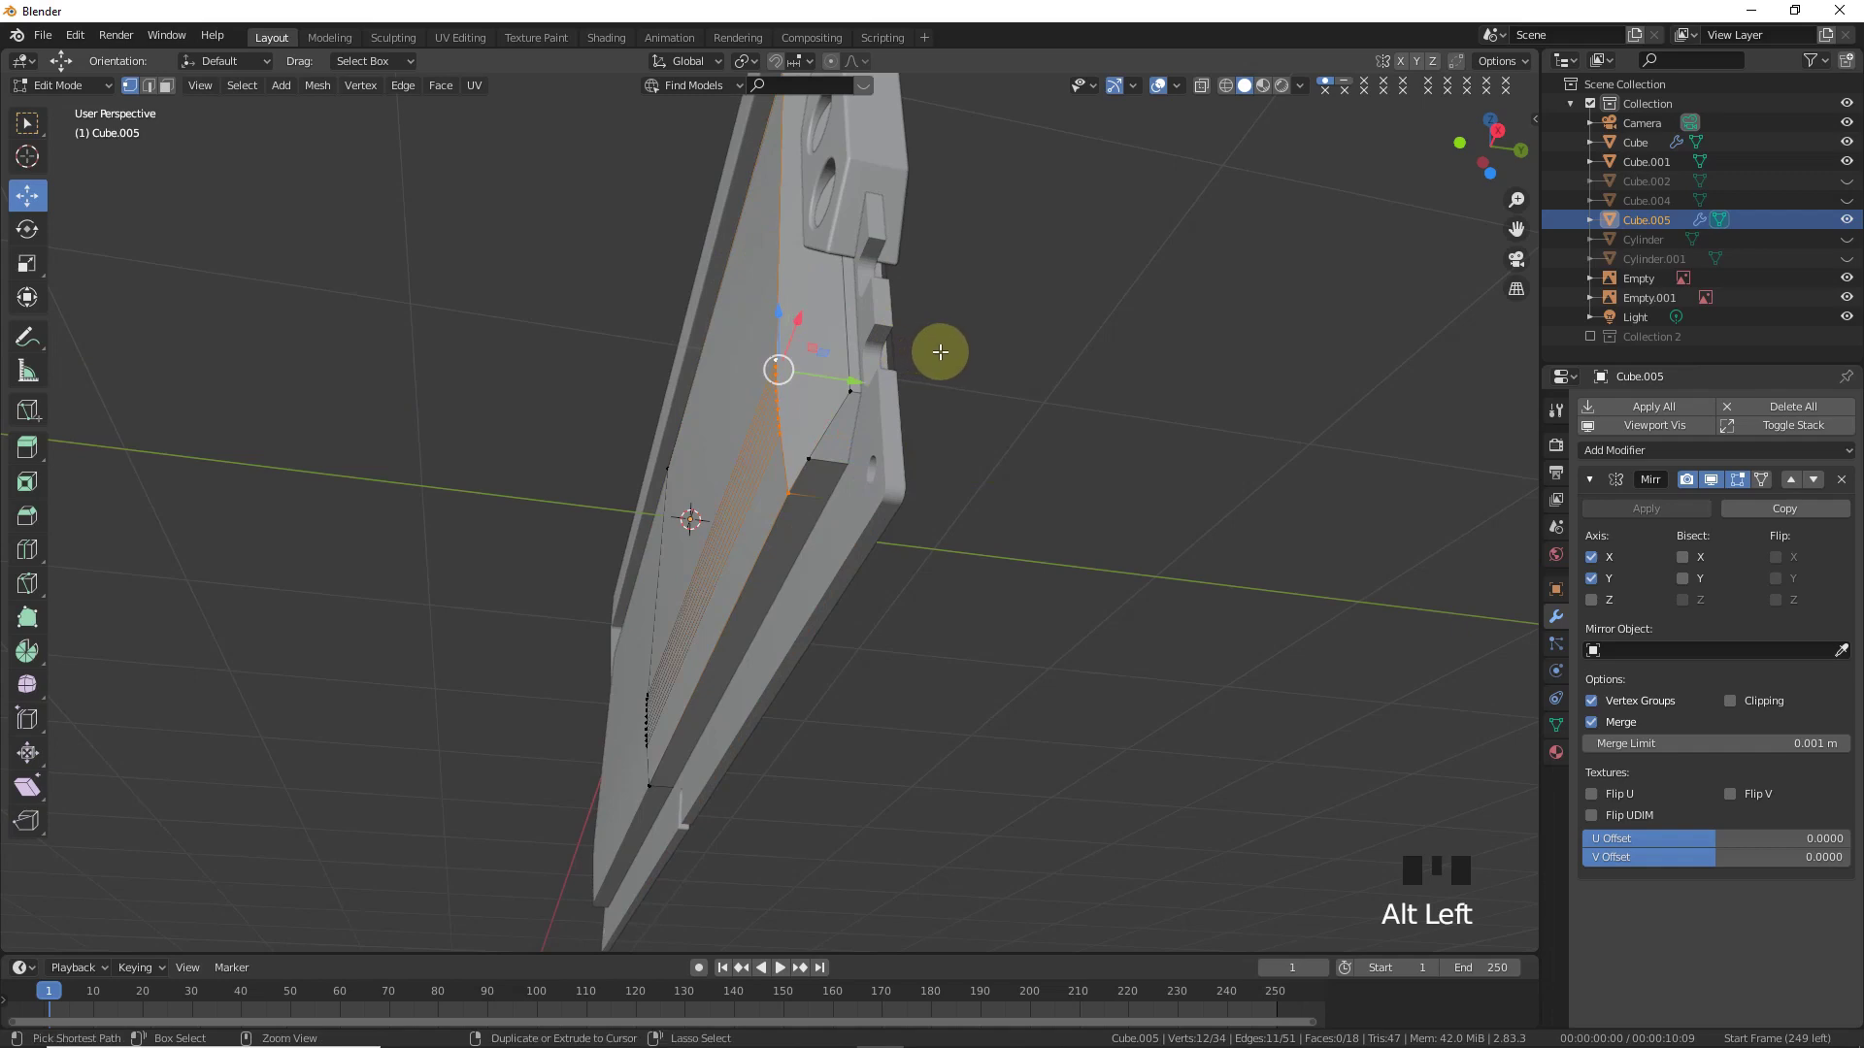
- Bevel the inner panel's side and top edges with 9 segments, then check the result from side view
key("ctrl+b")
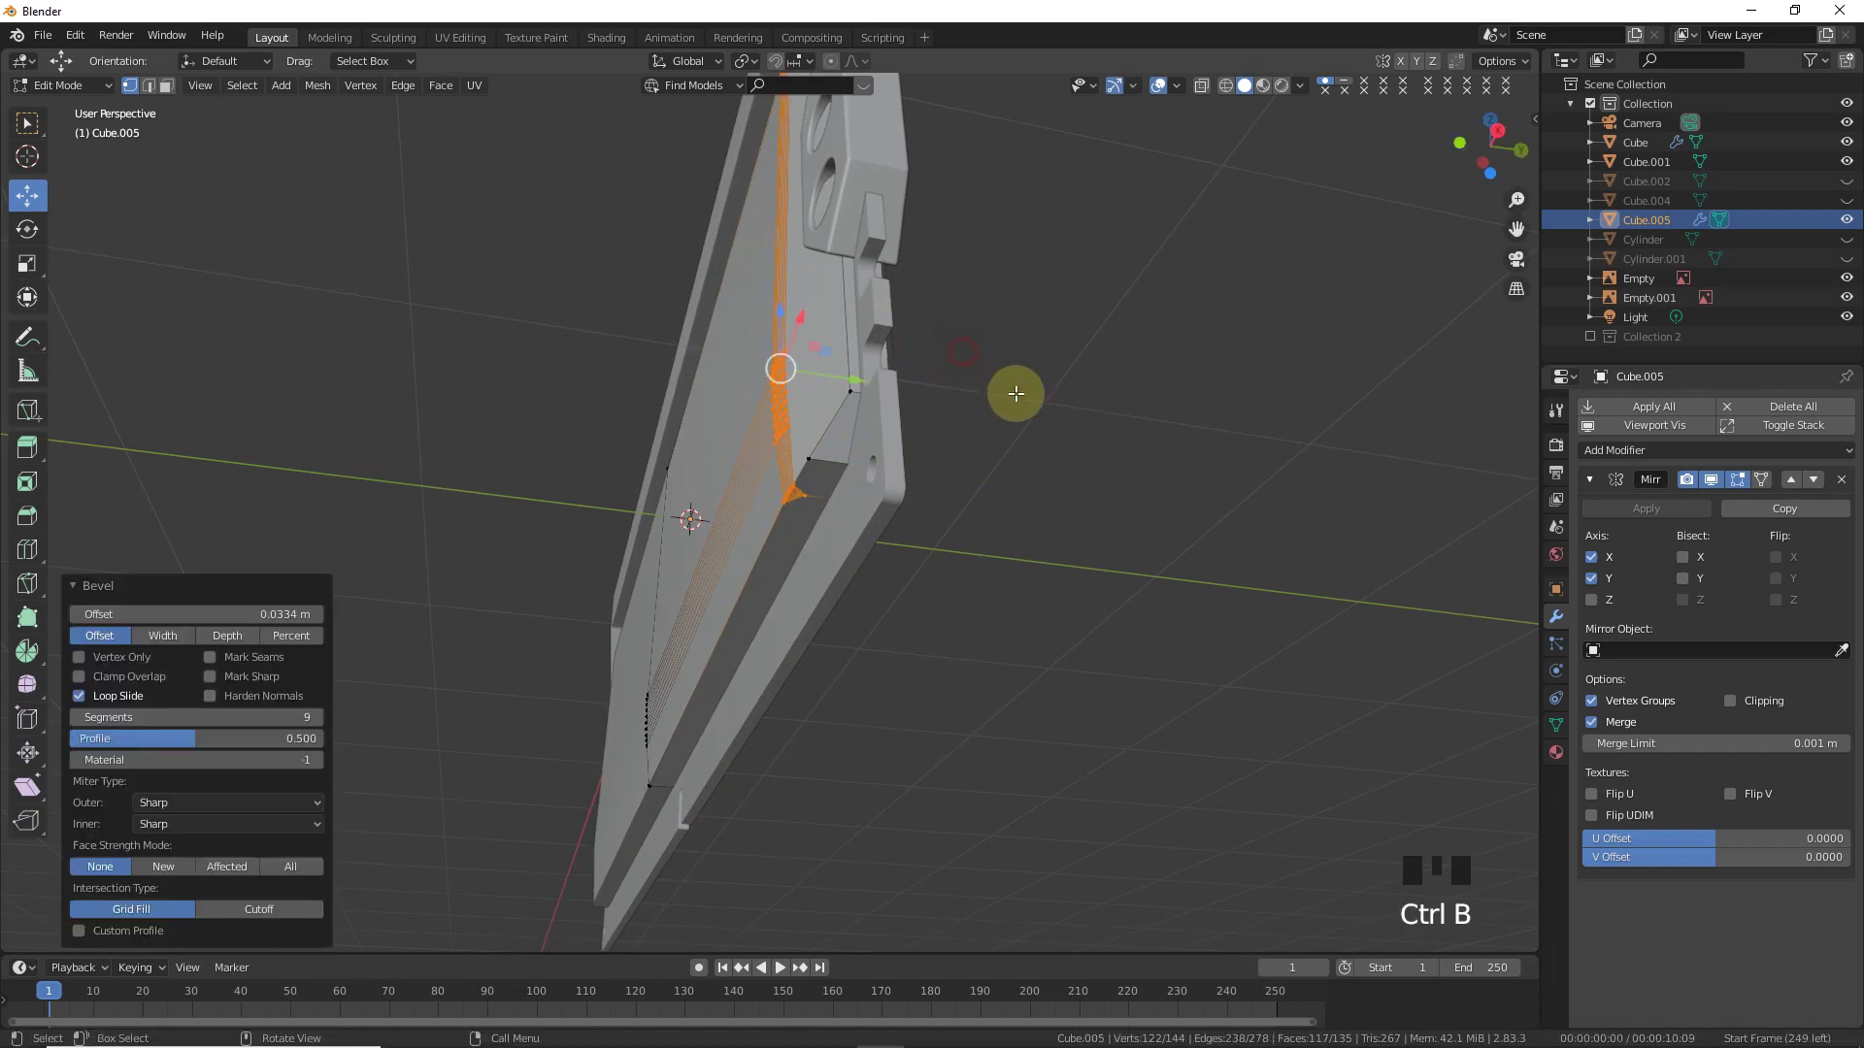
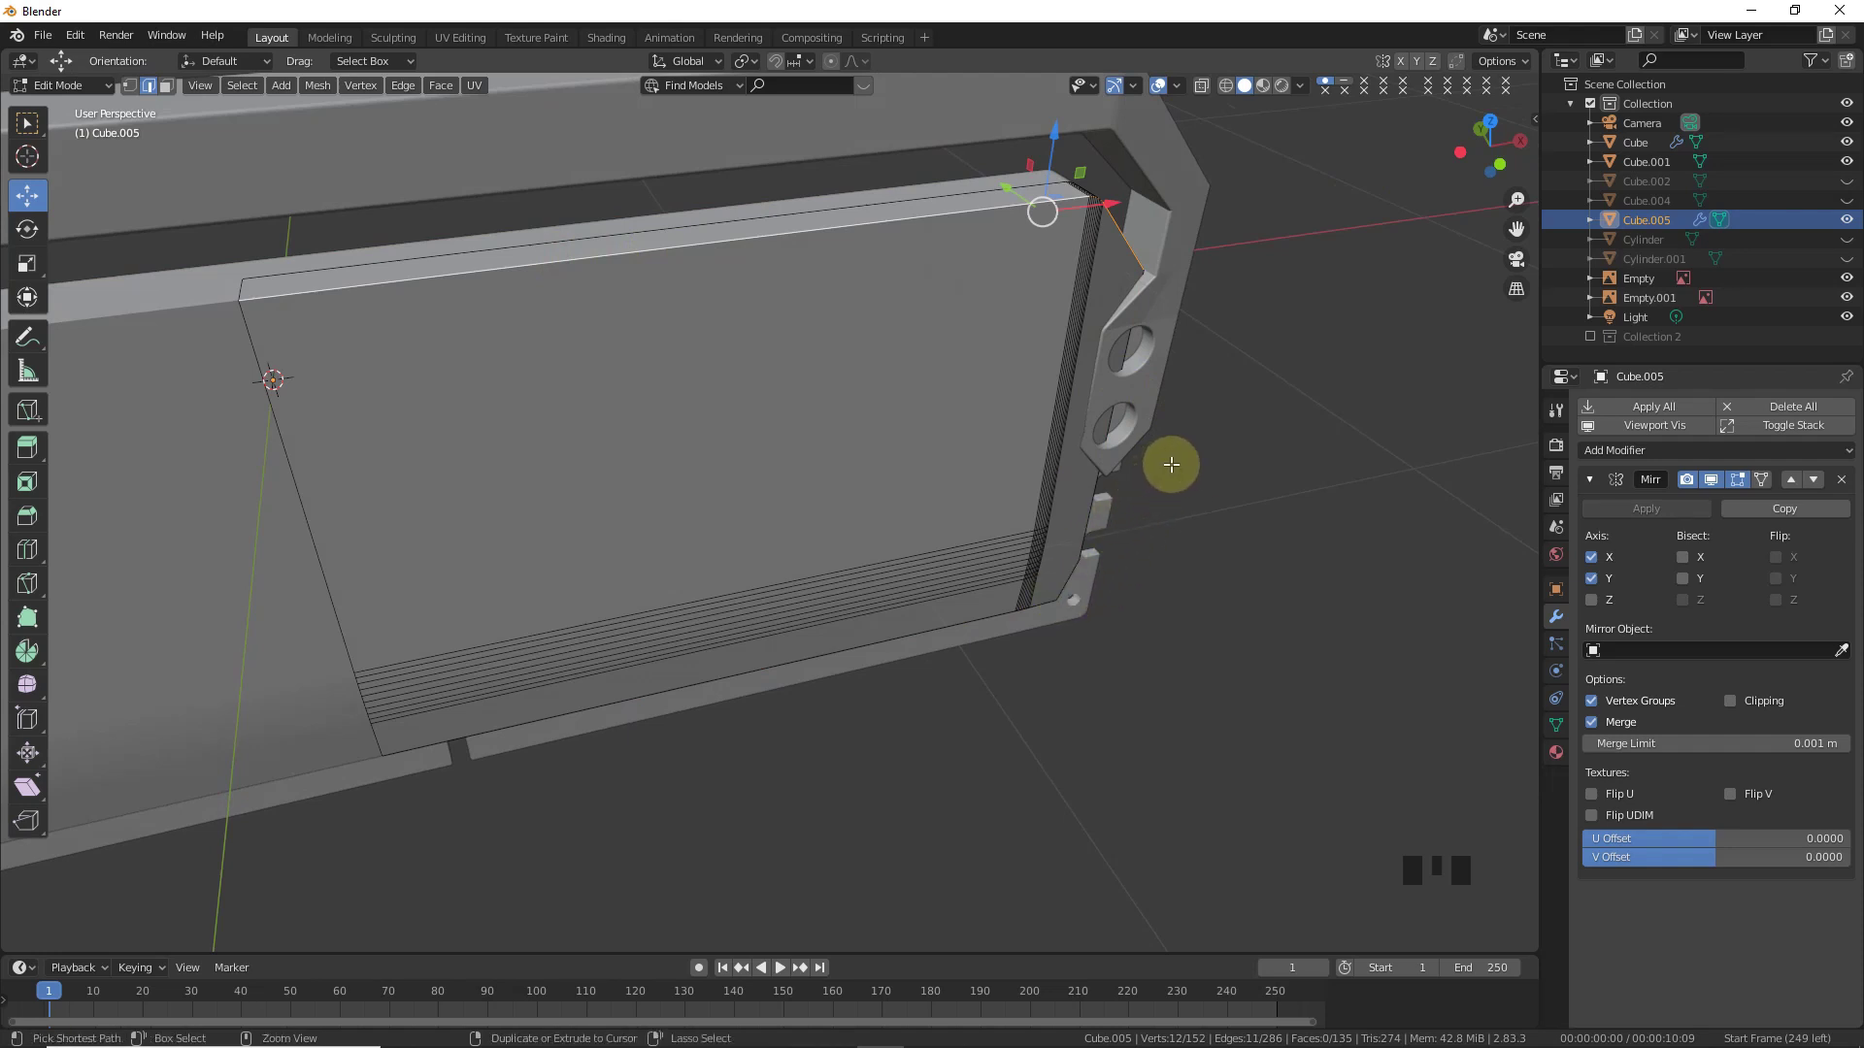
key("ctrl+b")
key("Tab")
left_click(1242, 517)
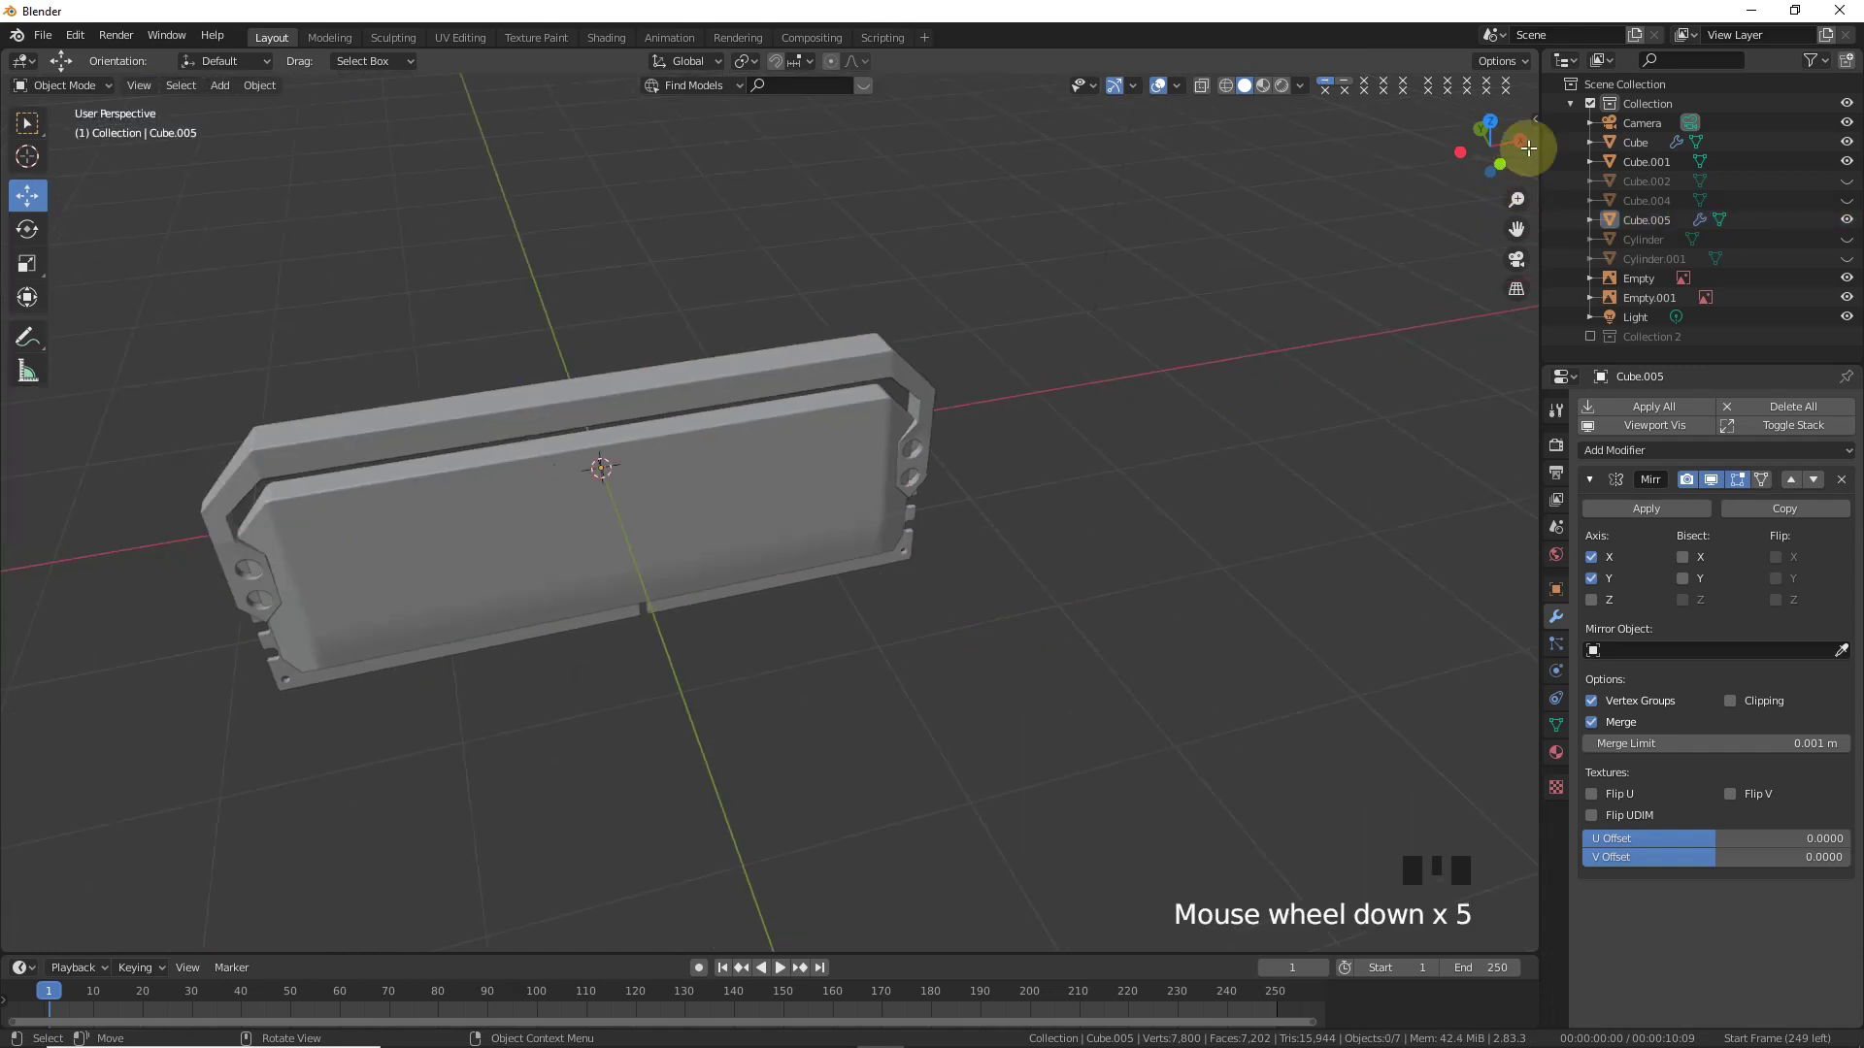